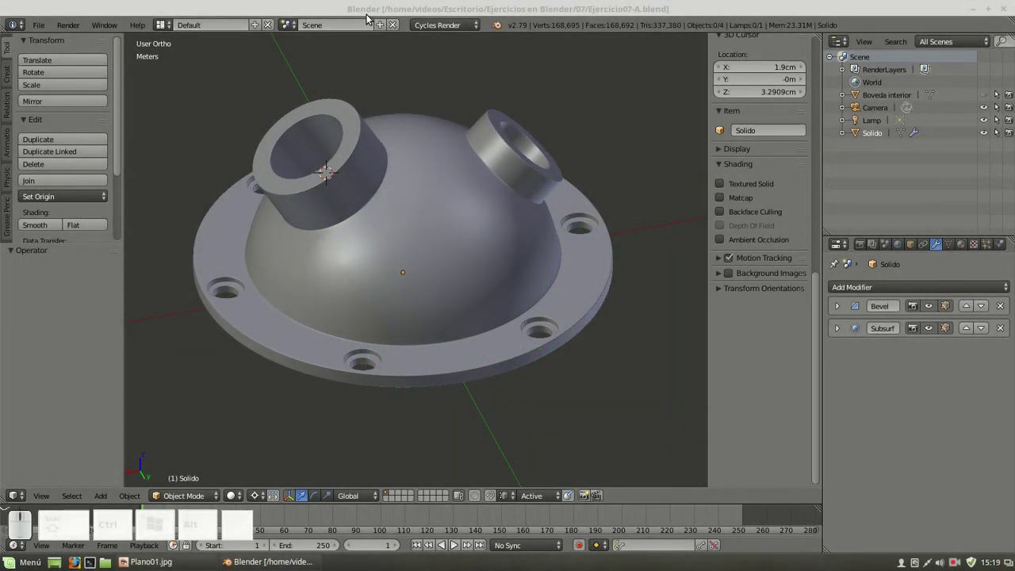
Give the Solido casting smooth shading and delete the Boveda interior object from the Outliner
click(372, 10)
right_click(468, 199)
click(34, 229)
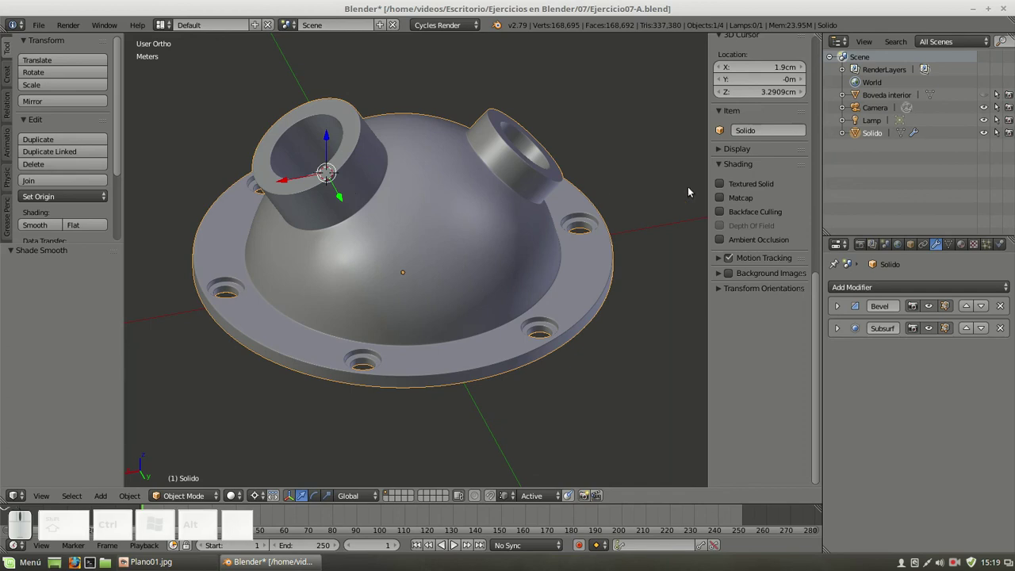
click(886, 100)
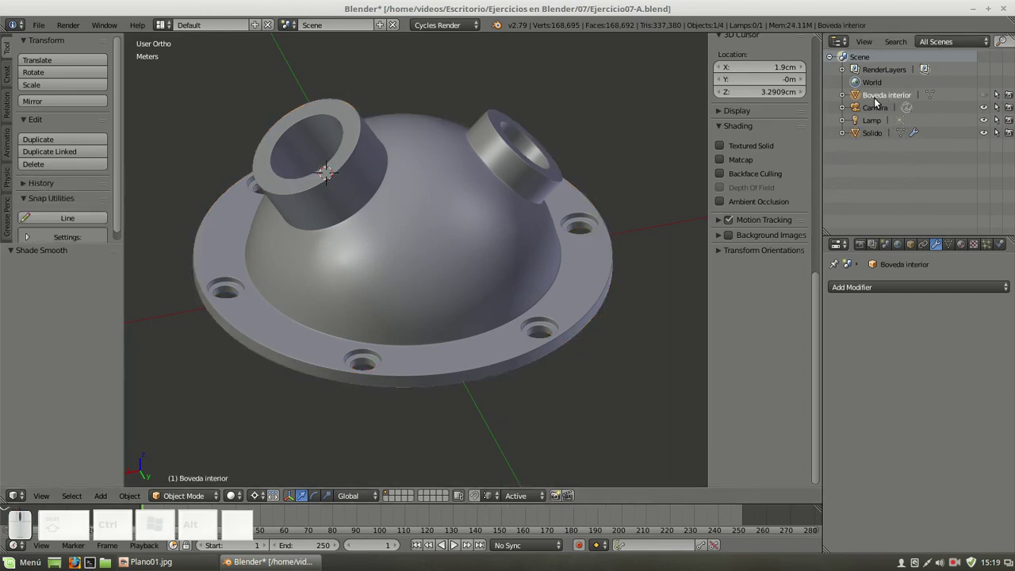
right_click(880, 101)
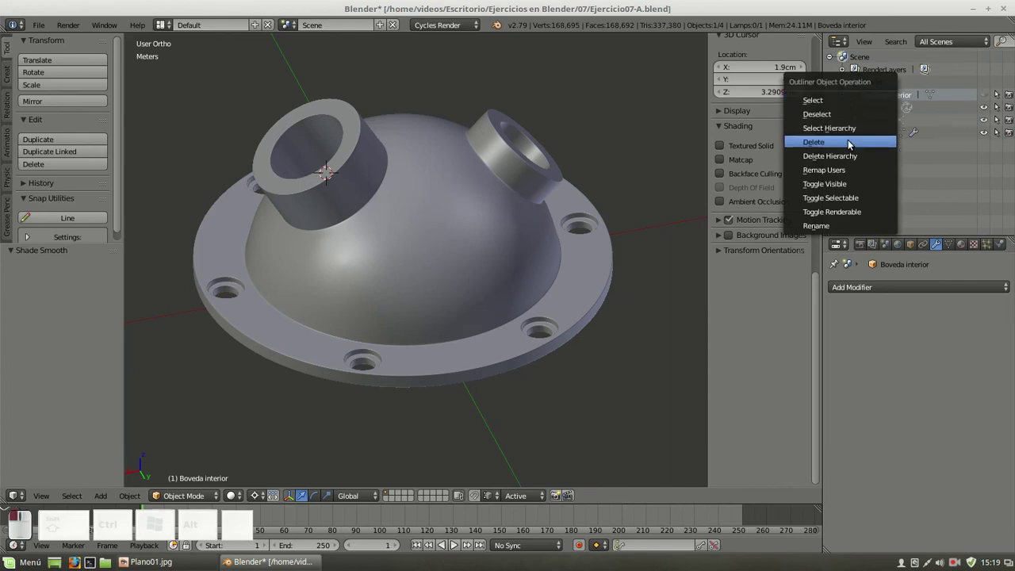
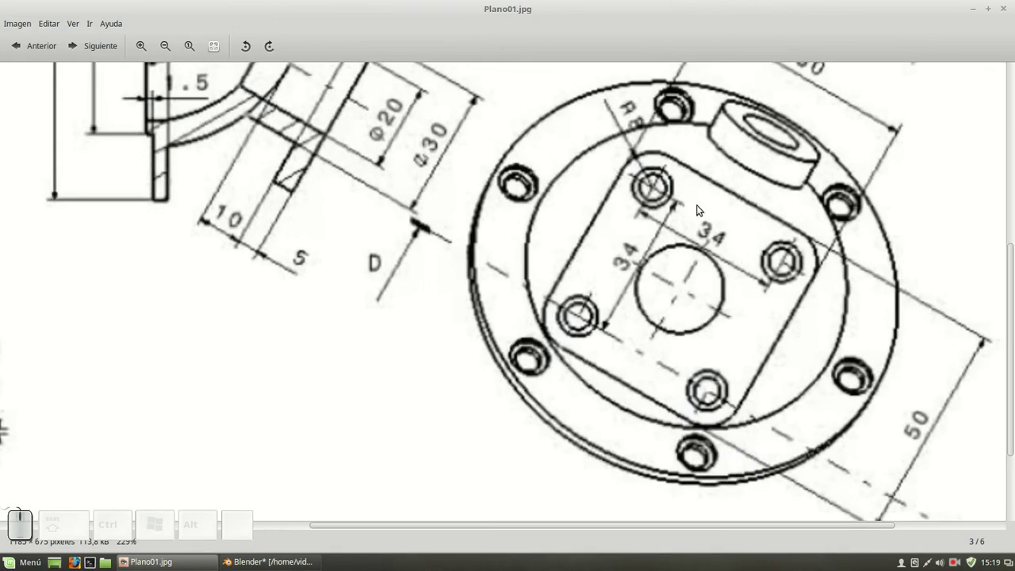
Pan Plano01.jpg to the section view showing the dome's R32/R38 radii and 45°/60° angles
click(403, 173)
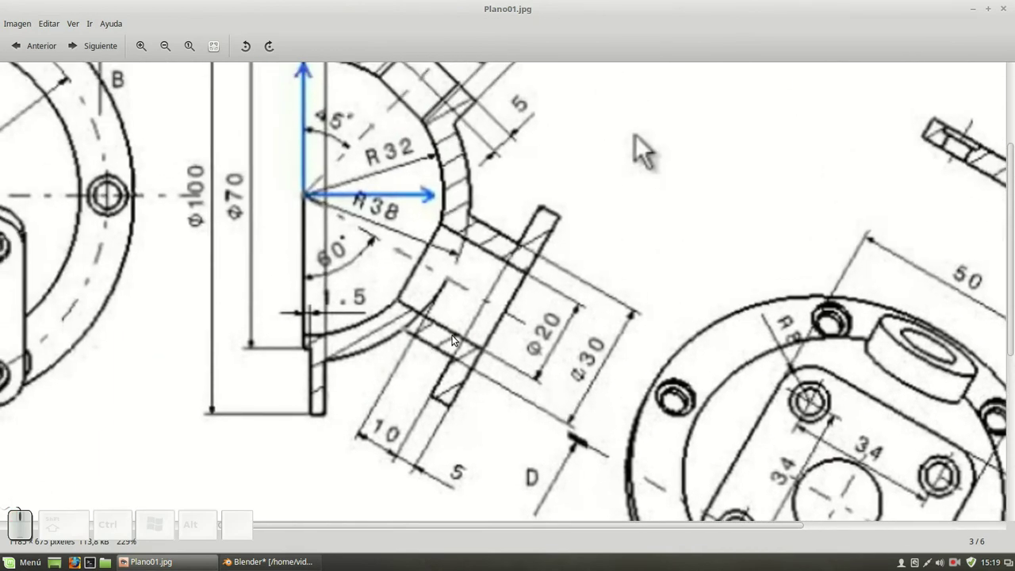
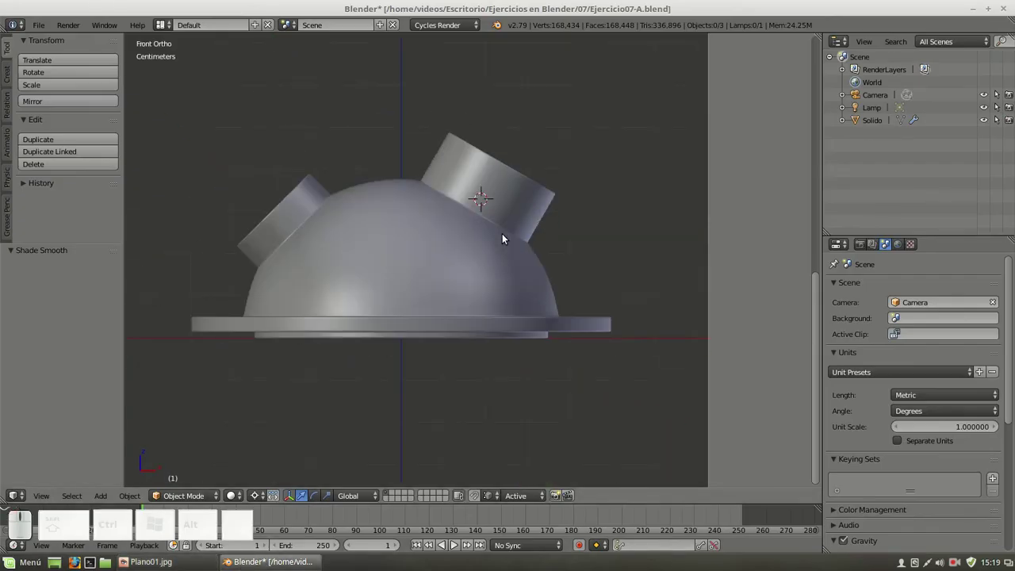
In Edit Mode on Solido, join two opposite rim vertices of the angled tube with a new edge
key(KP_7)
key(Tab)
right_click(502, 284)
key(Tab)
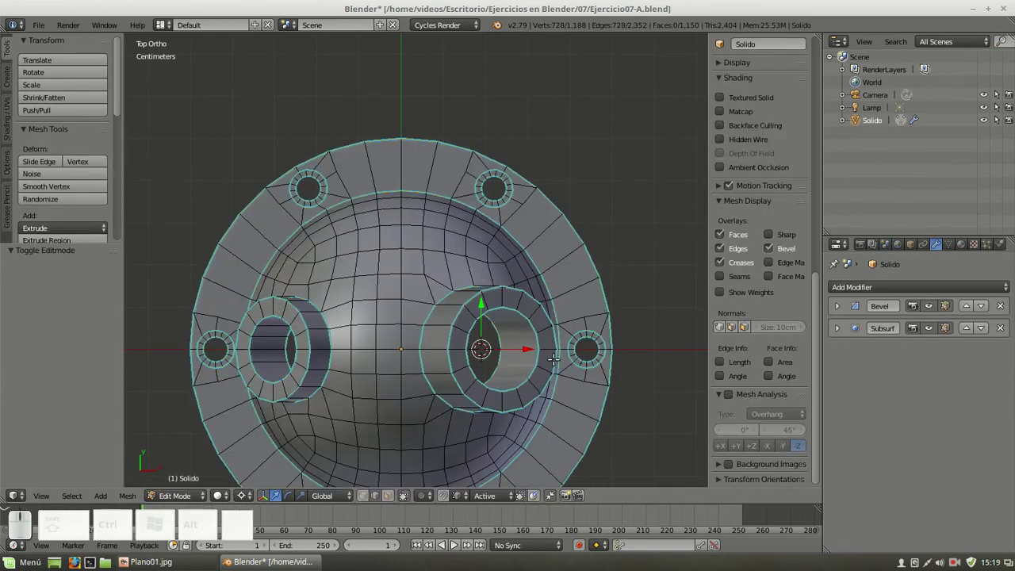
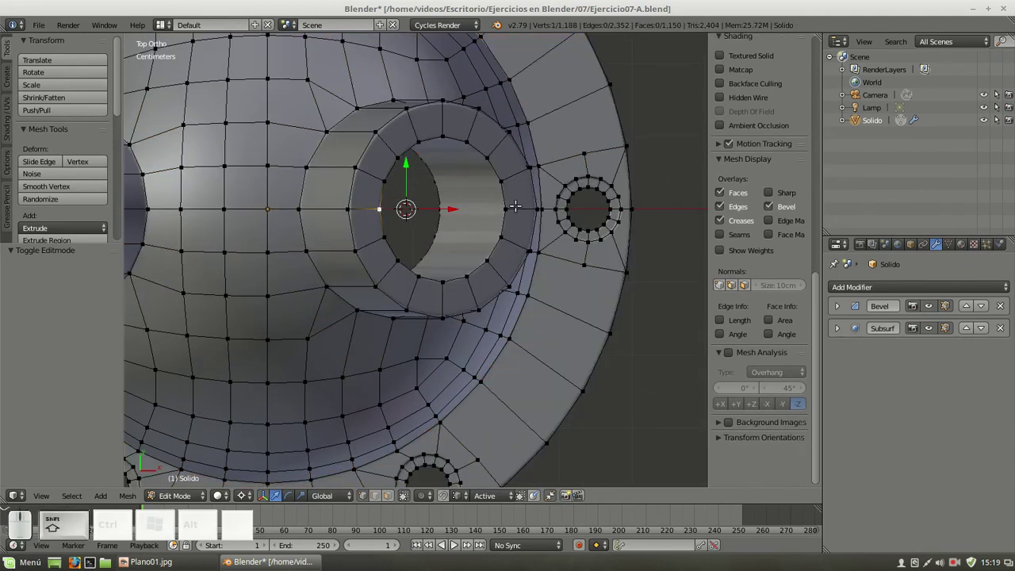
right_click(157, 41)
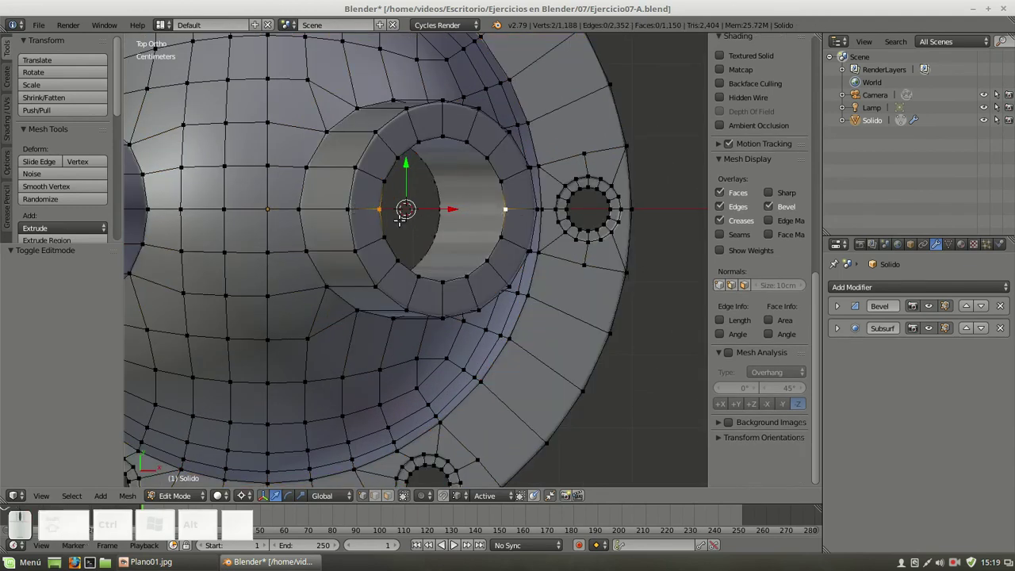
key(f)
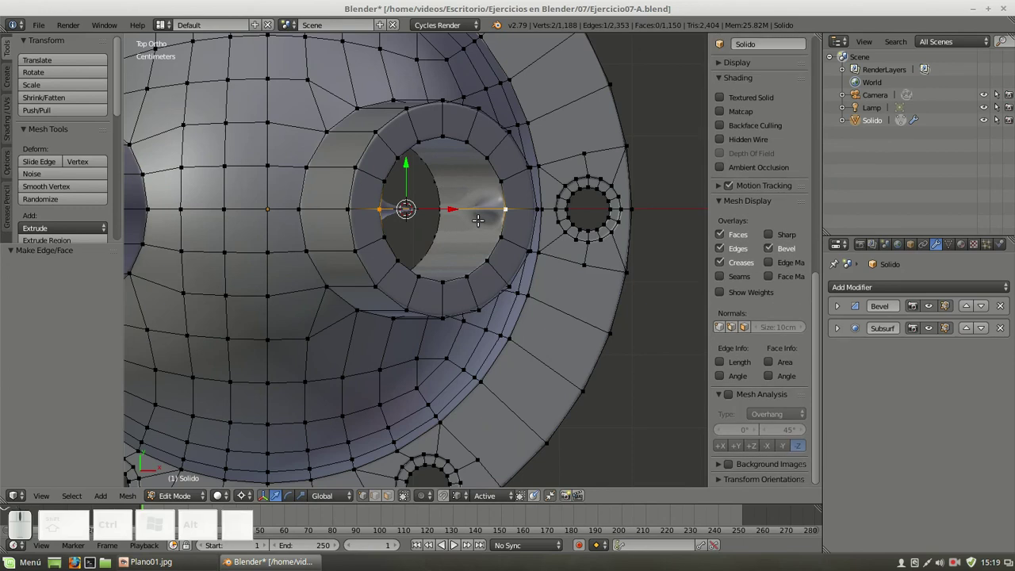
Separate that edge into its own object Solido.001 and return to Object Mode
click(374, 501)
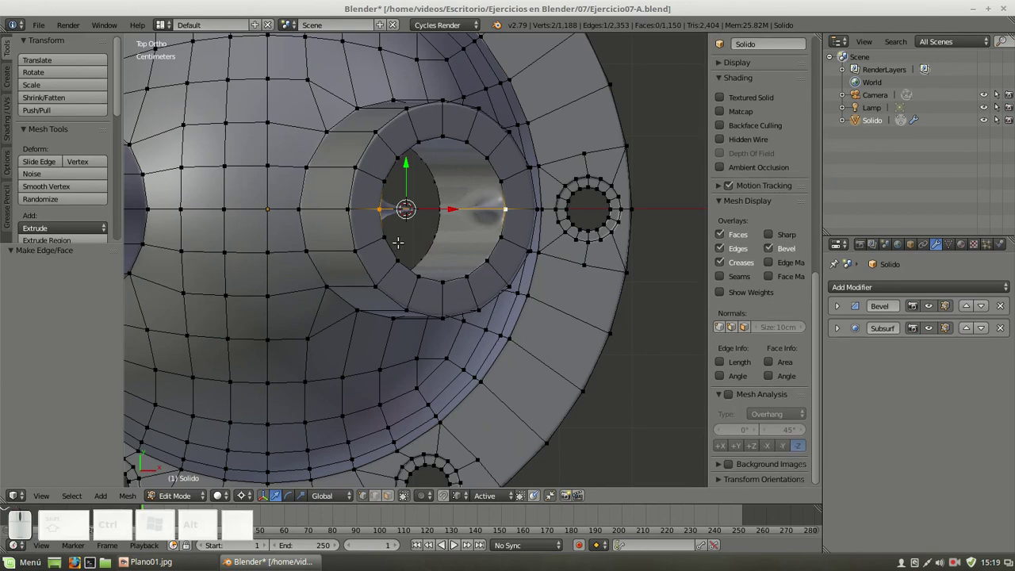
click(381, 499)
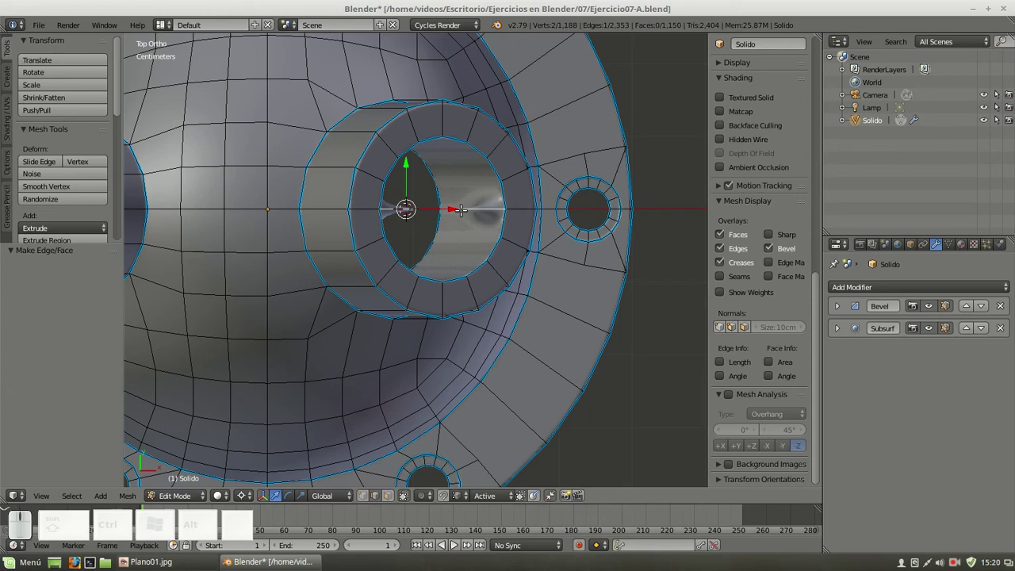
key(p)
click(466, 214)
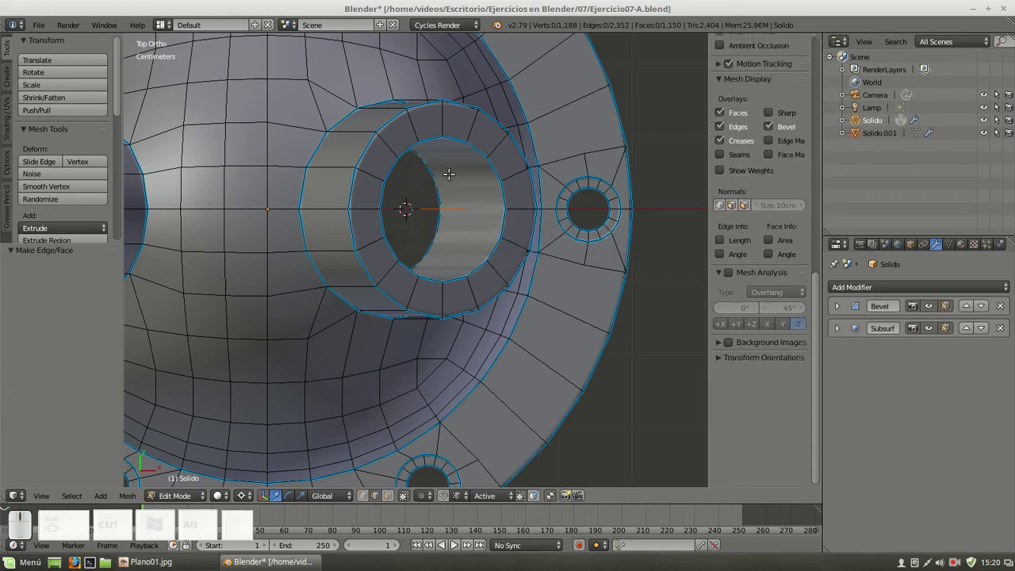
key(Tab)
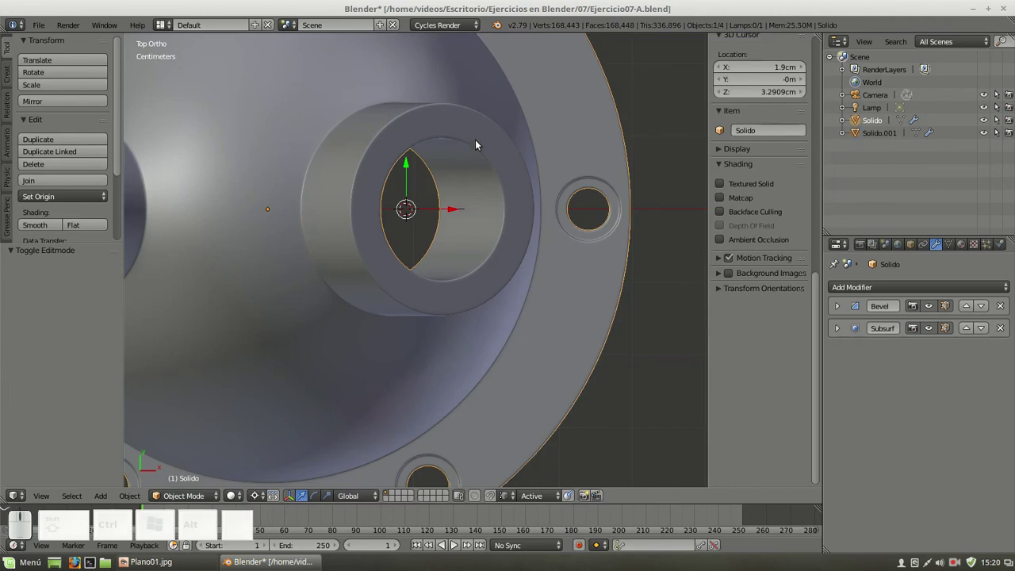
Hide everything but Solido.001 and remove its Bevel and Subsurf modifiers
key(h)
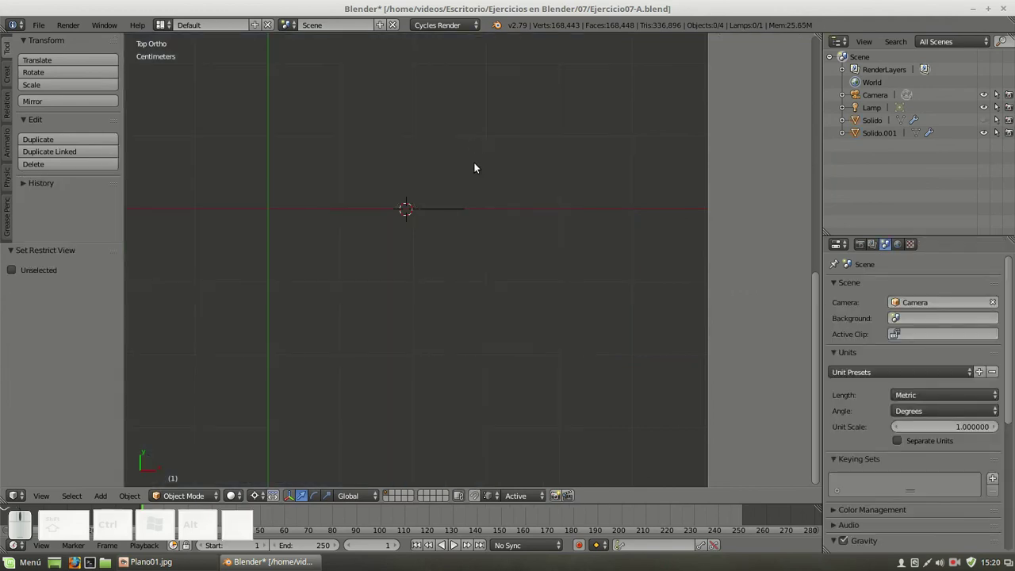
right_click(445, 212)
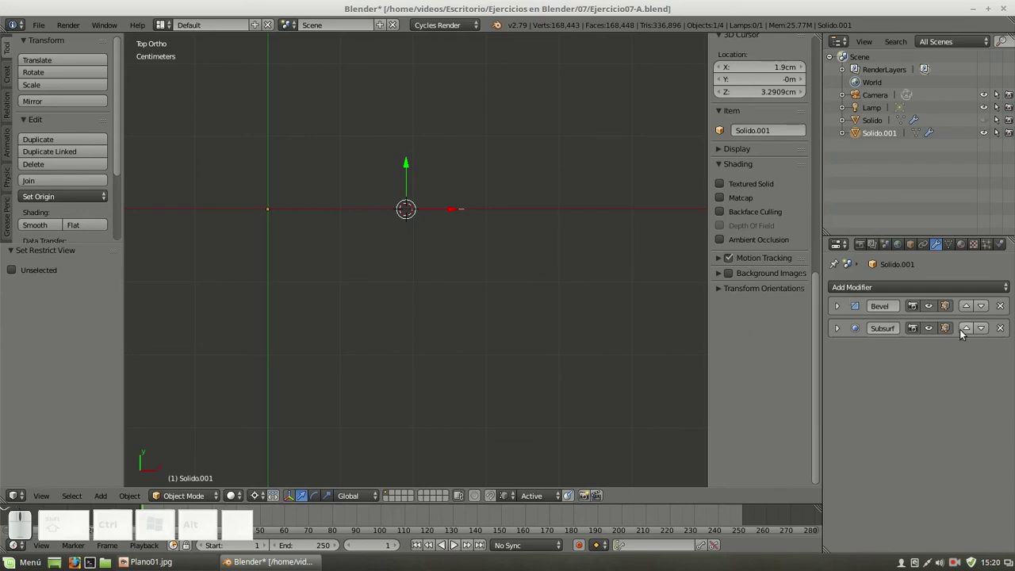
click(1003, 310)
click(1009, 314)
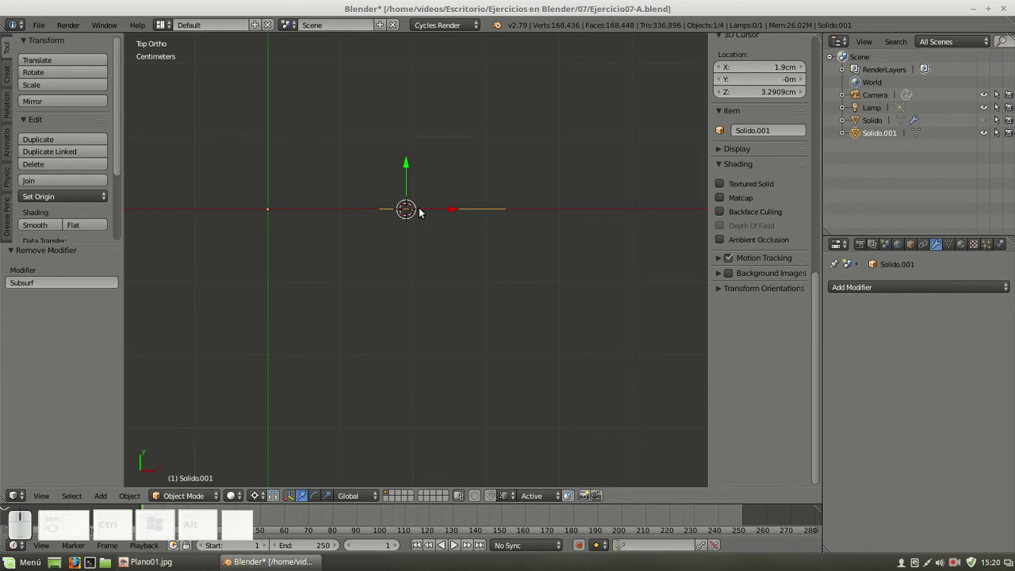
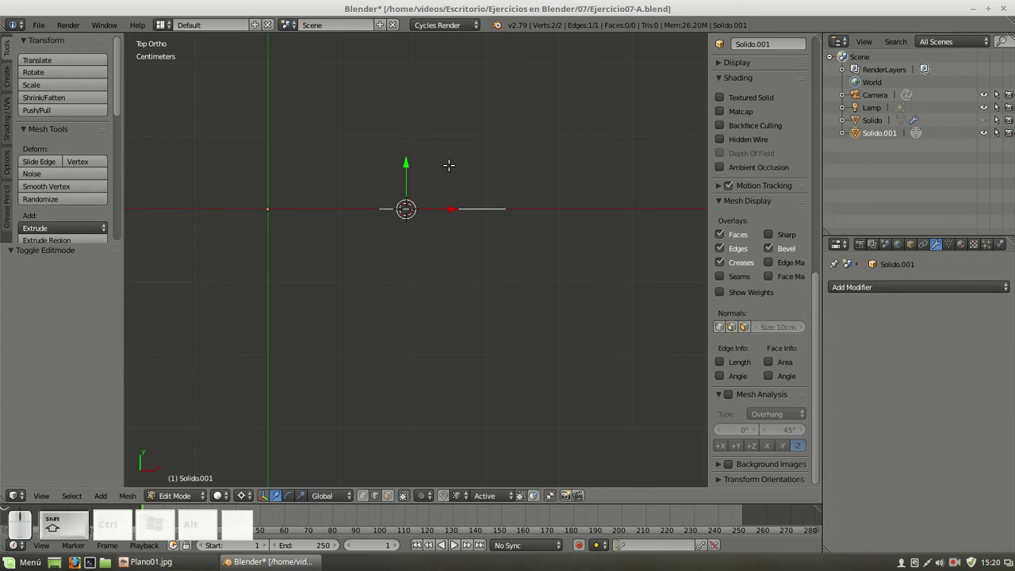
Snap the 3D cursor to the edge's centre (2.4, 0, 4.1569 cm) and check it from front and top views
key(shift+s)
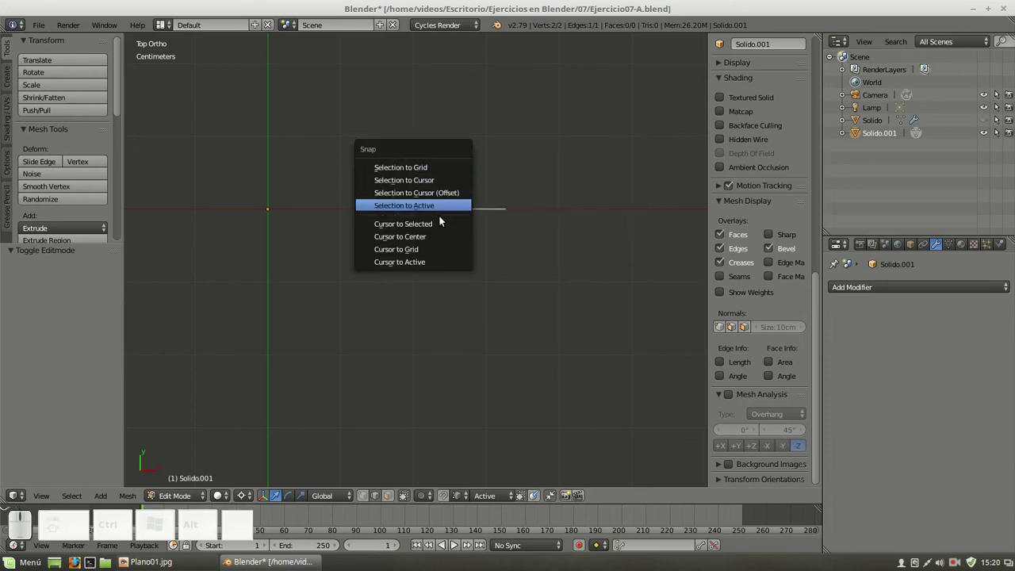
click(441, 228)
key(Tab)
key(KP_1)
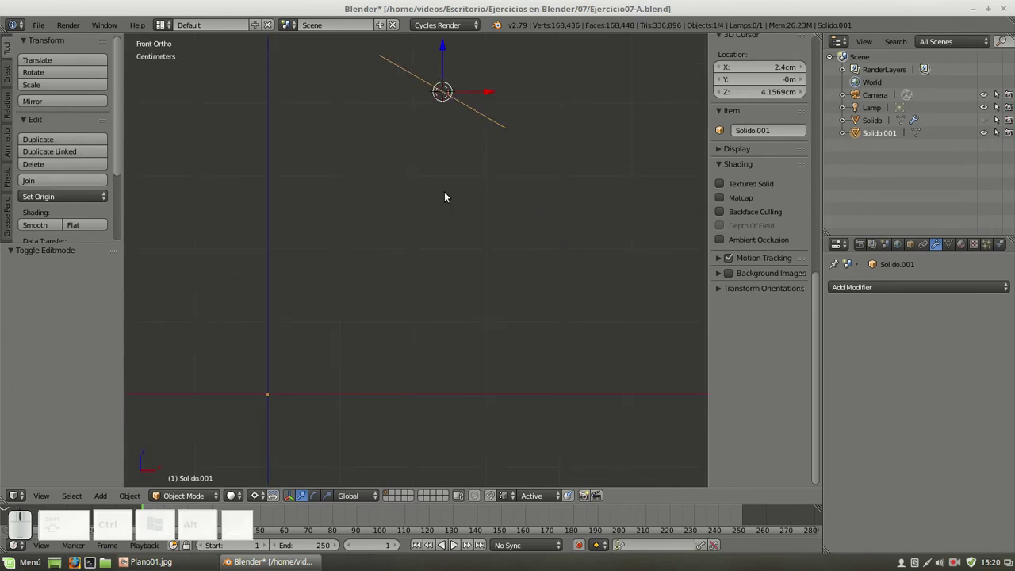
key(KP_7)
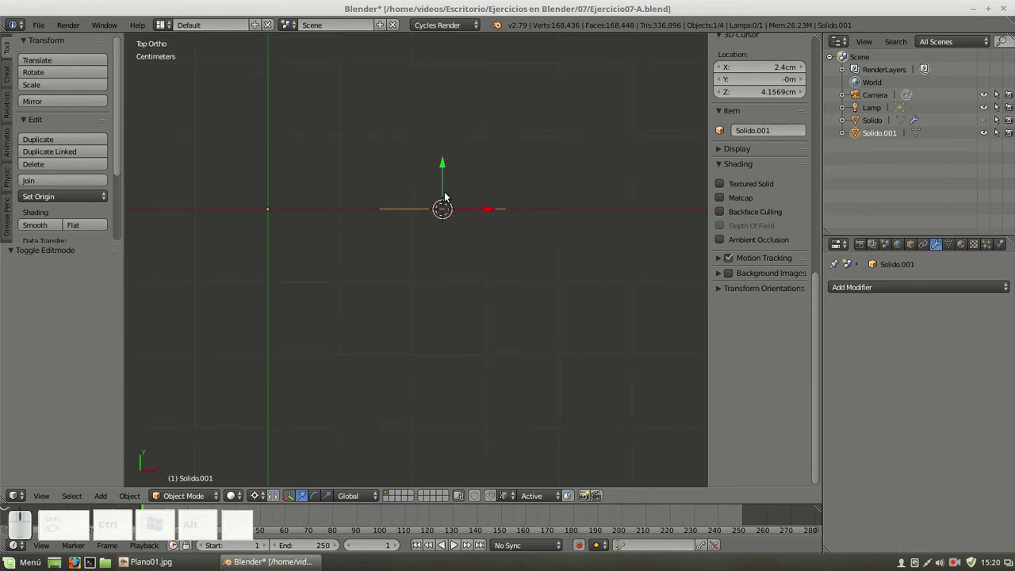
key(KP_1)
key(KP_7)
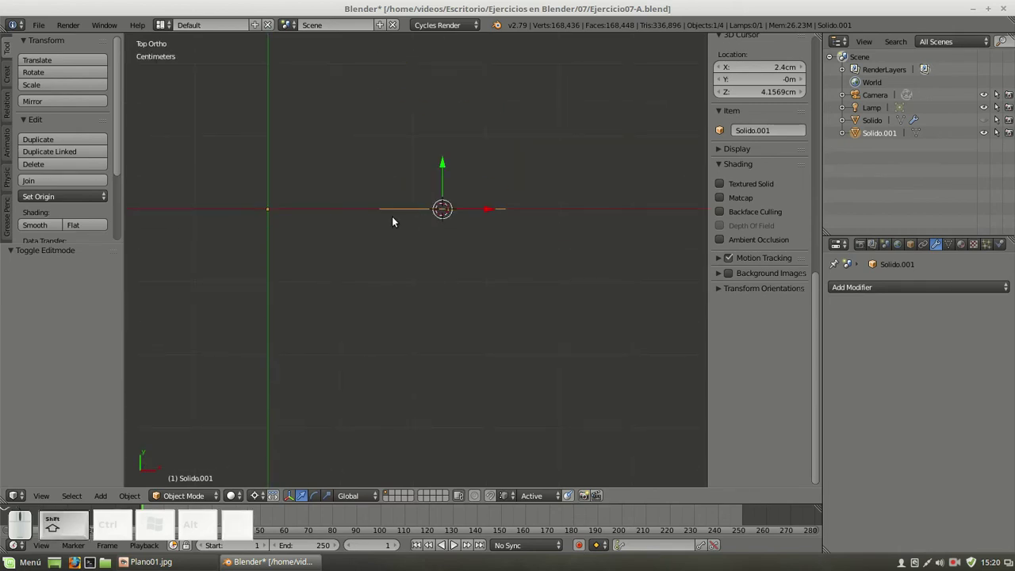
middle_click(458, 120)
click(460, 146)
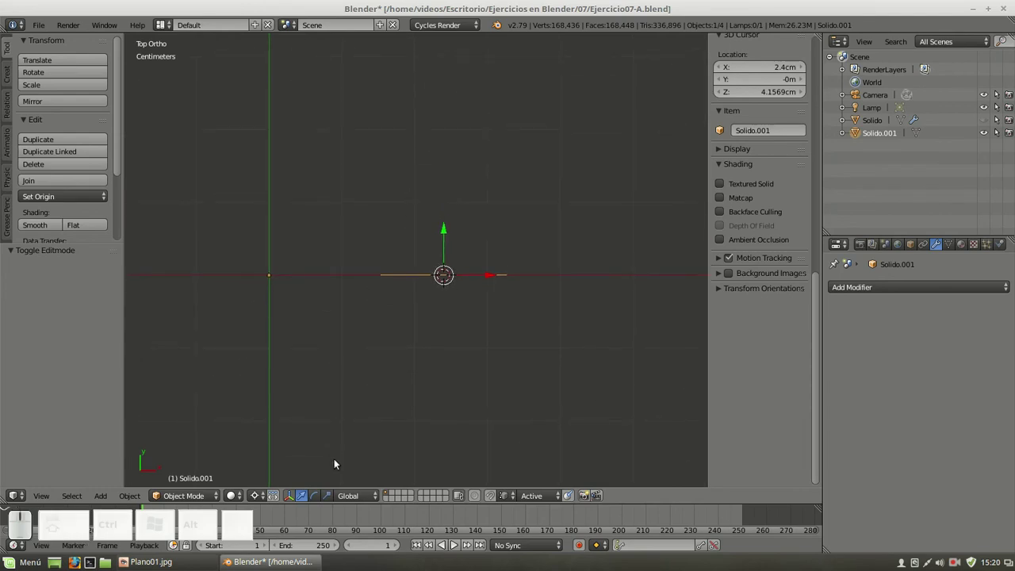
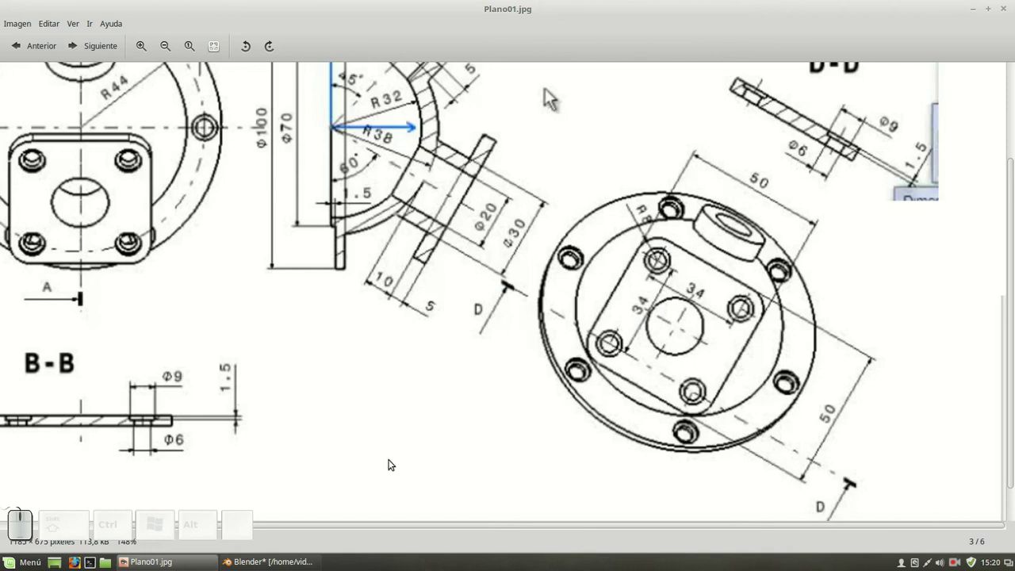
click(280, 565)
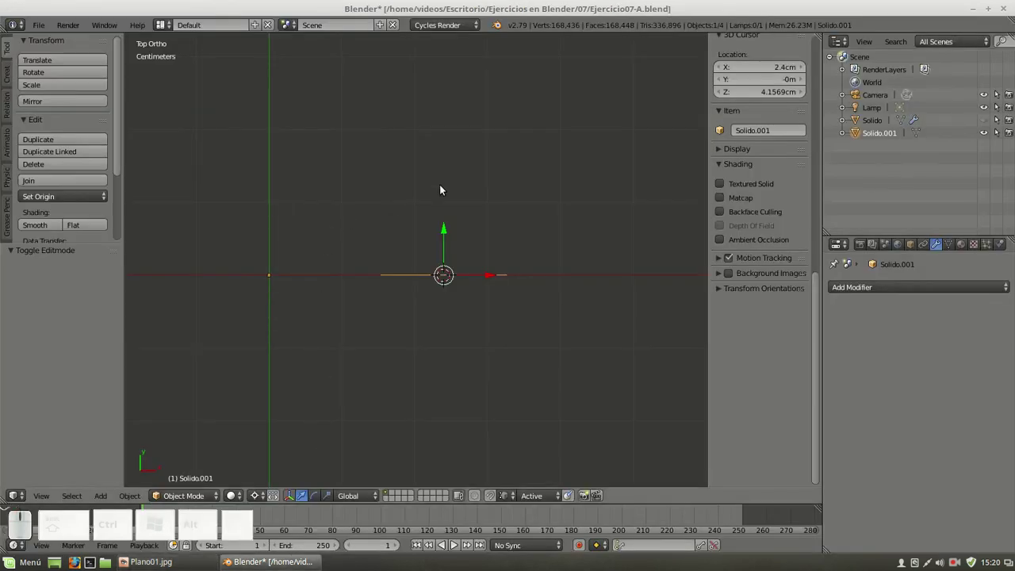
Add a mesh plane centred on the 3D cursor
key(shift+a)
click(493, 190)
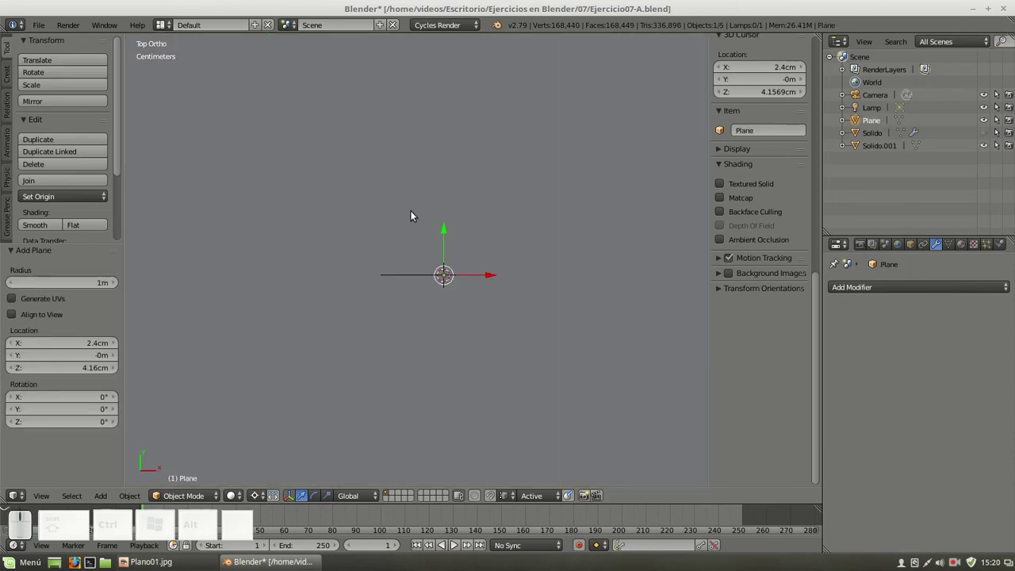
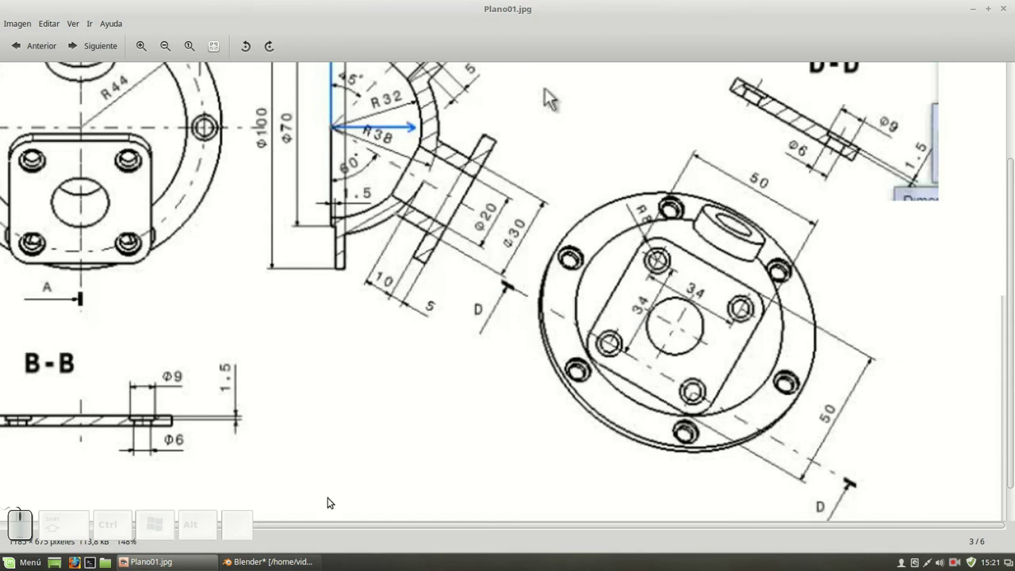
Add a 16-vertex circle of 1.5 cm radius at the cursor
click(304, 563)
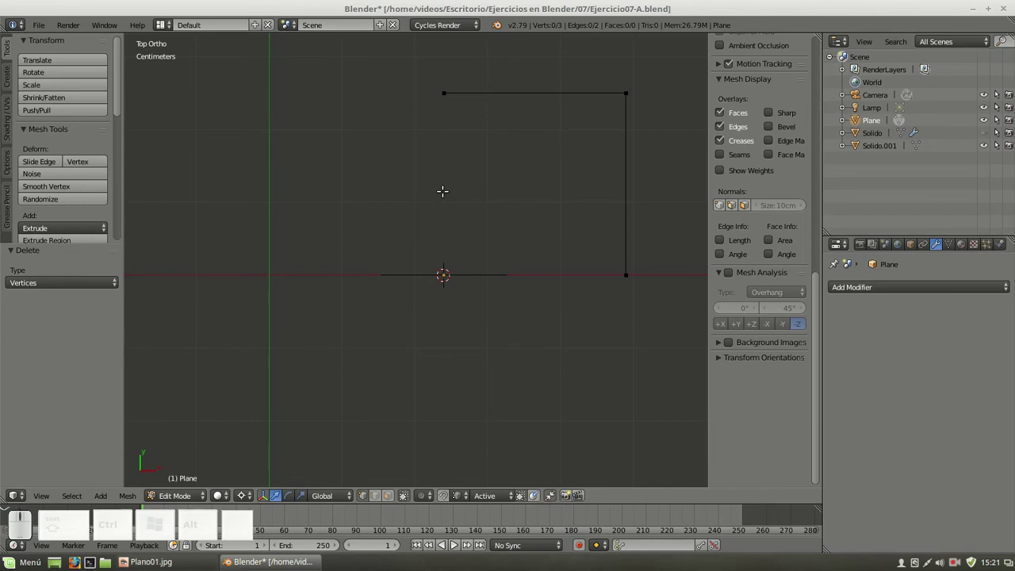
key(shift+a)
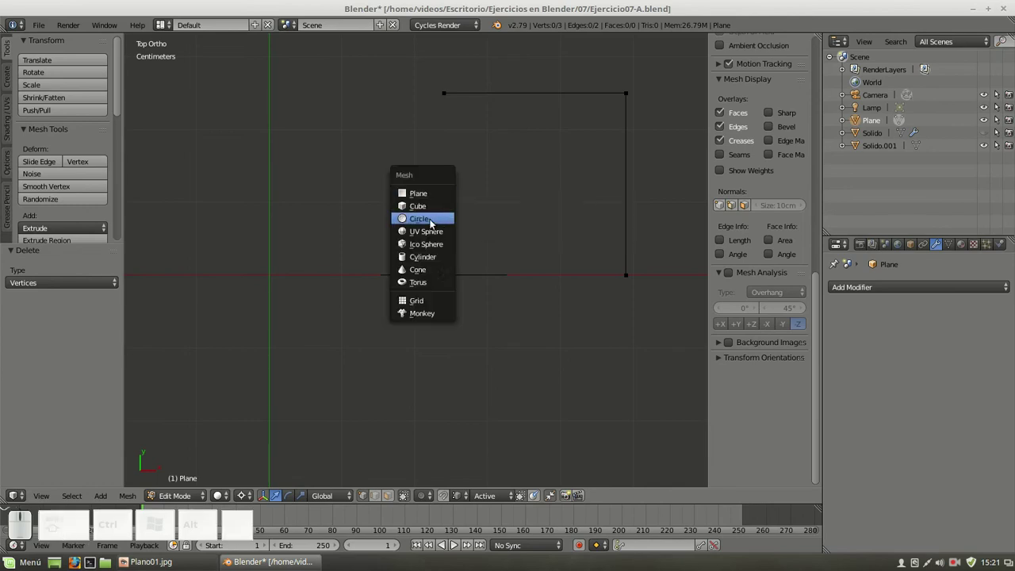
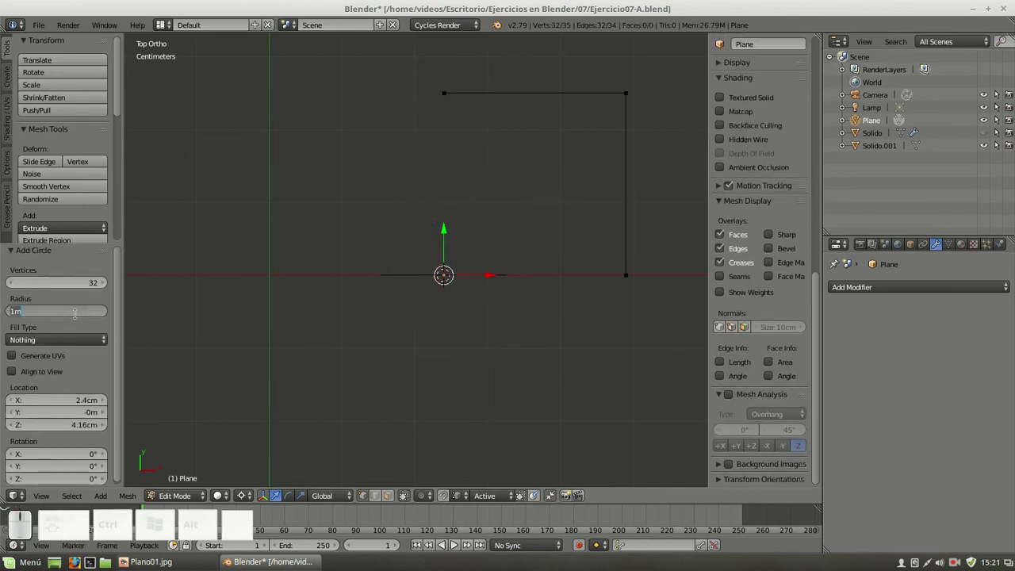
key(KP_0)
key(m)
key(KP_Divide)
key(KP_2)
key(KP_Enter)
click(82, 284)
key(KP_1)
key(KP_6)
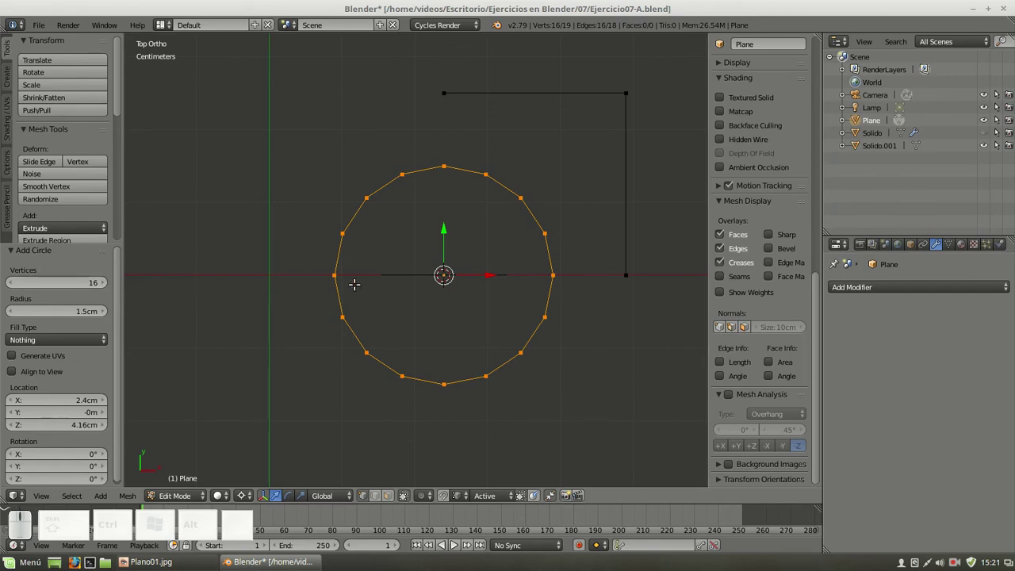
Add a concentric 1 cm circle, trim both to quarter arcs and bridge them into a curved band
key(shift+a)
click(496, 251)
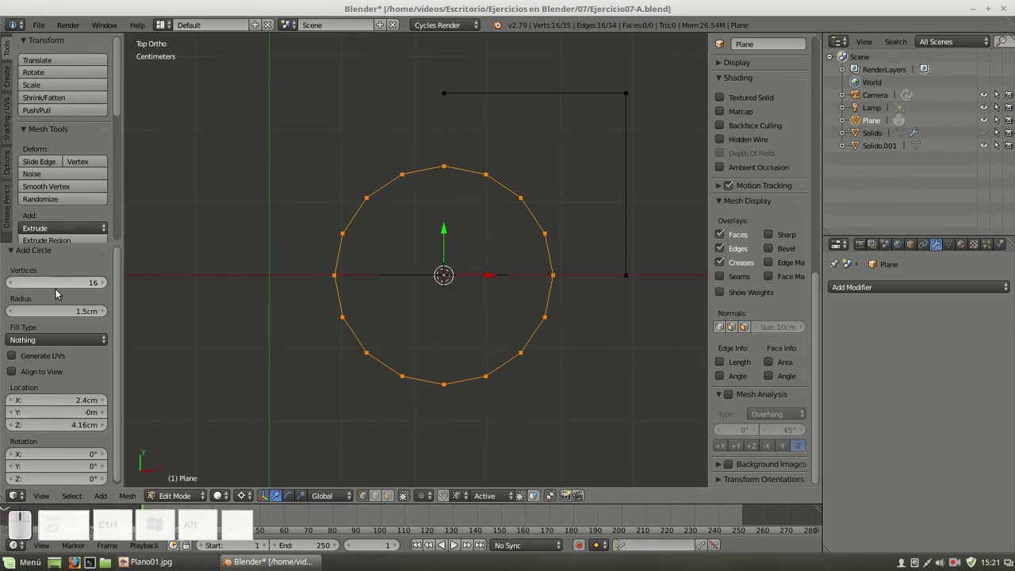
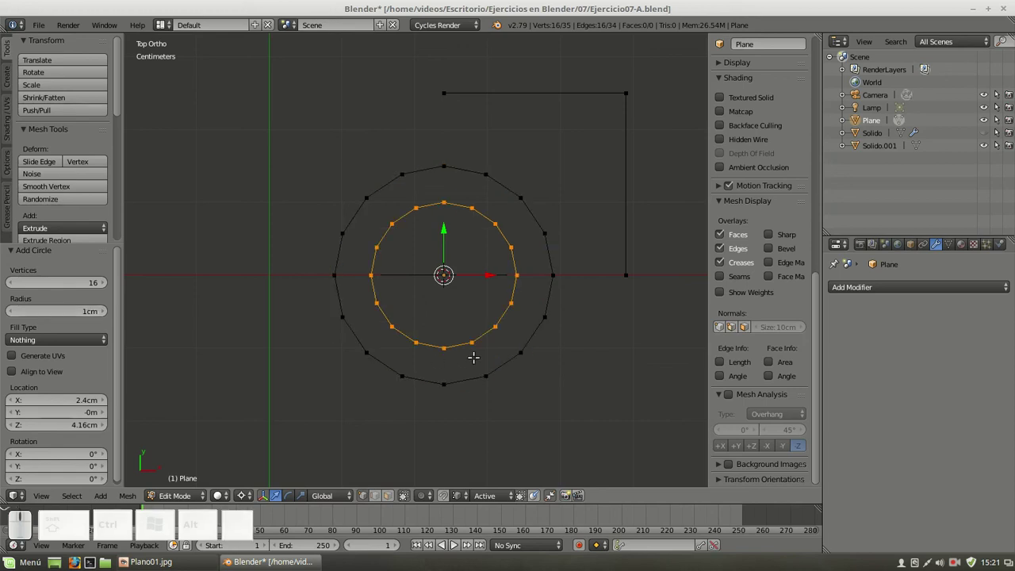
key(a)
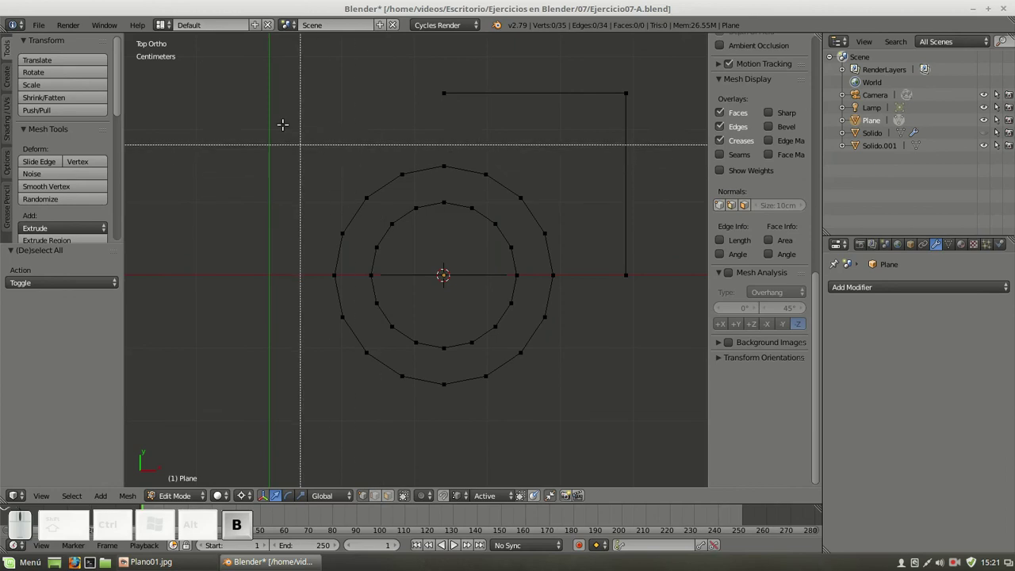
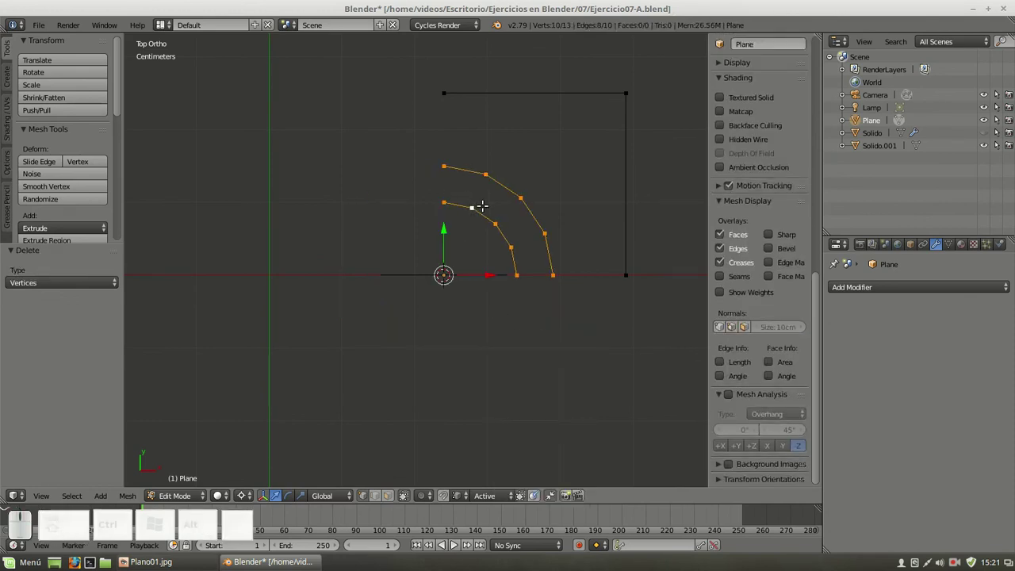
key(w)
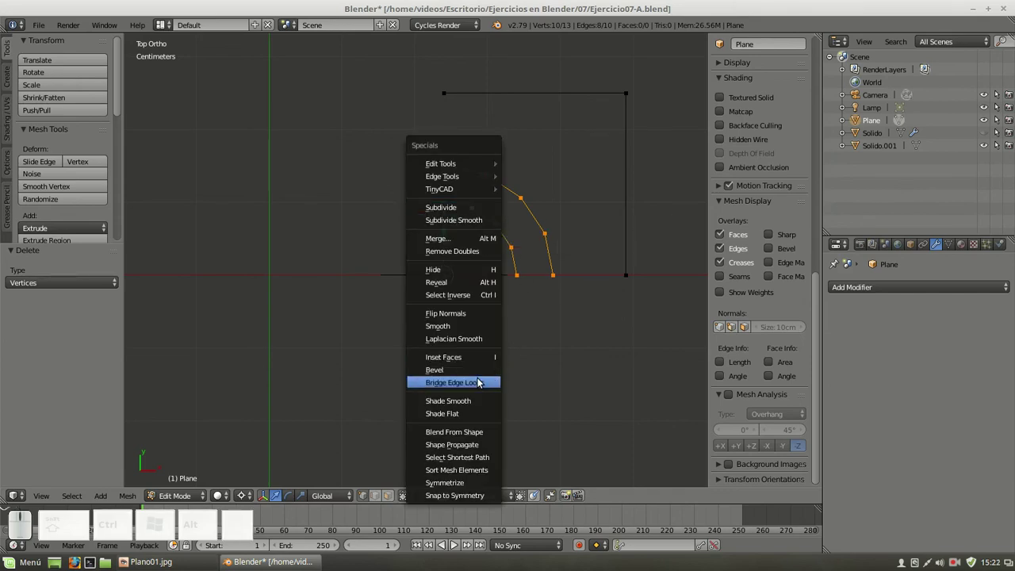
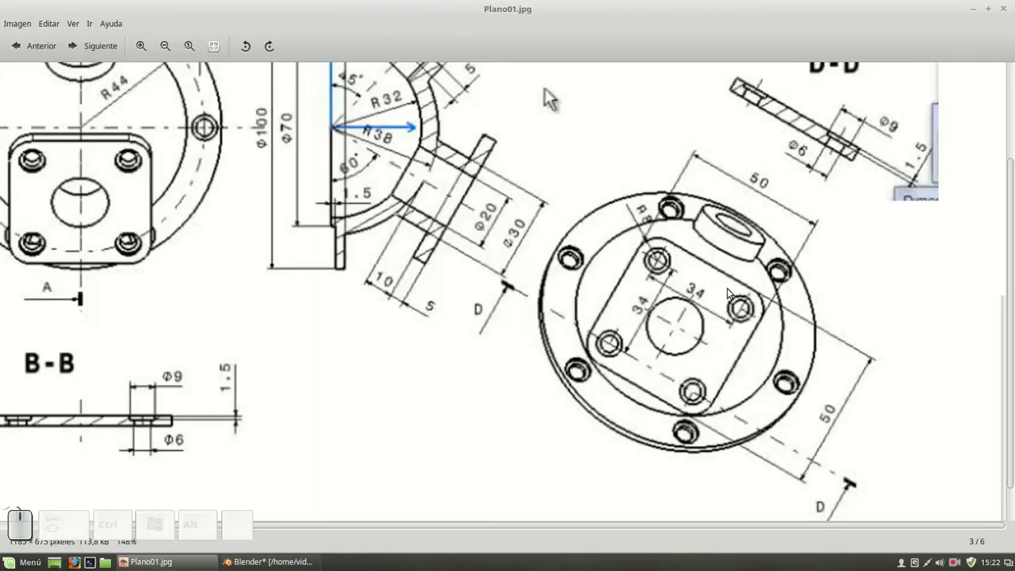
scroll(up, 3)
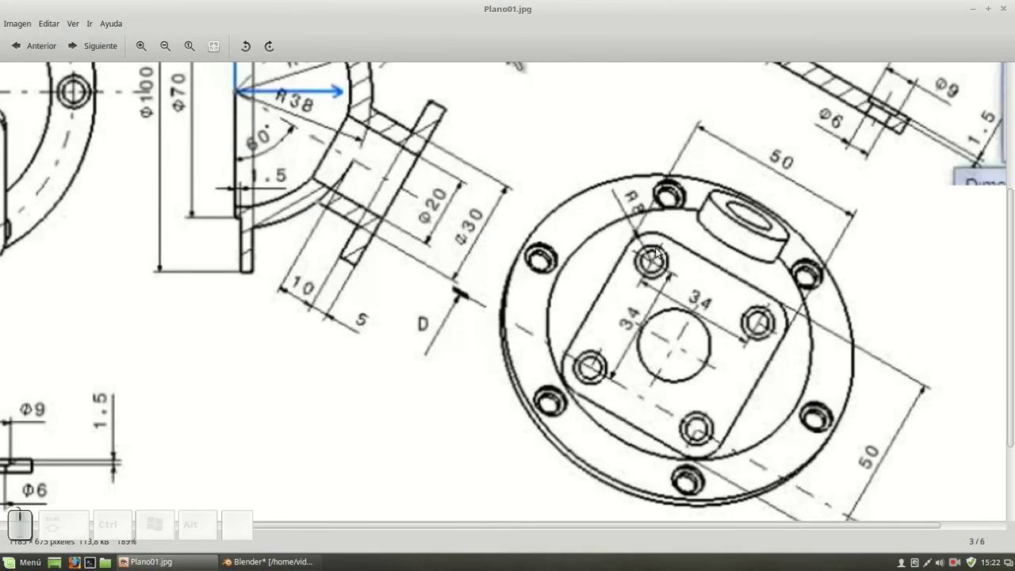
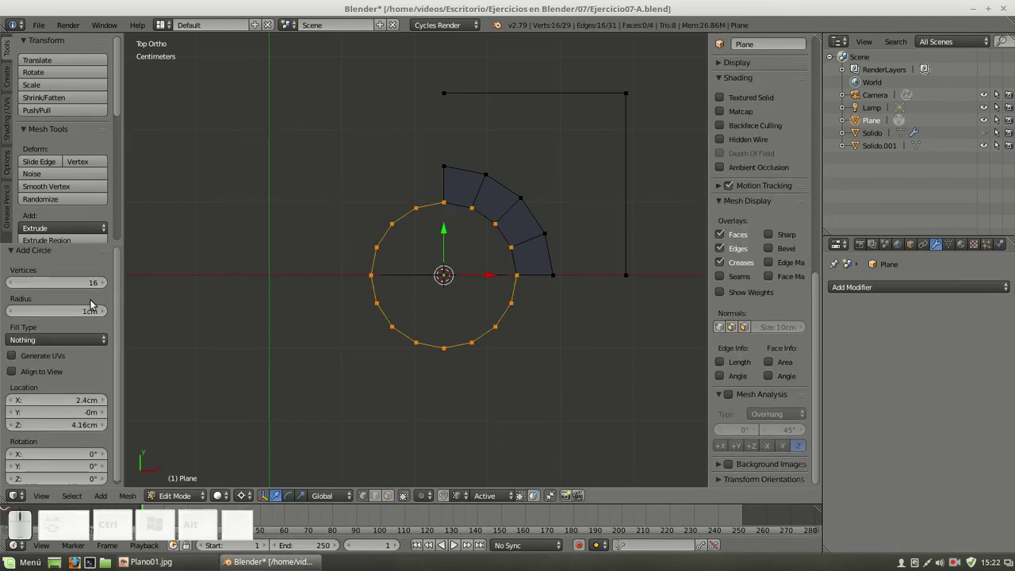
Add a small circle of 4.5 mm radius at the centre
click(77, 317)
key(KP_9)
key(m)
key(KP_Divide)
key(KP_2)
key(KP_Enter)
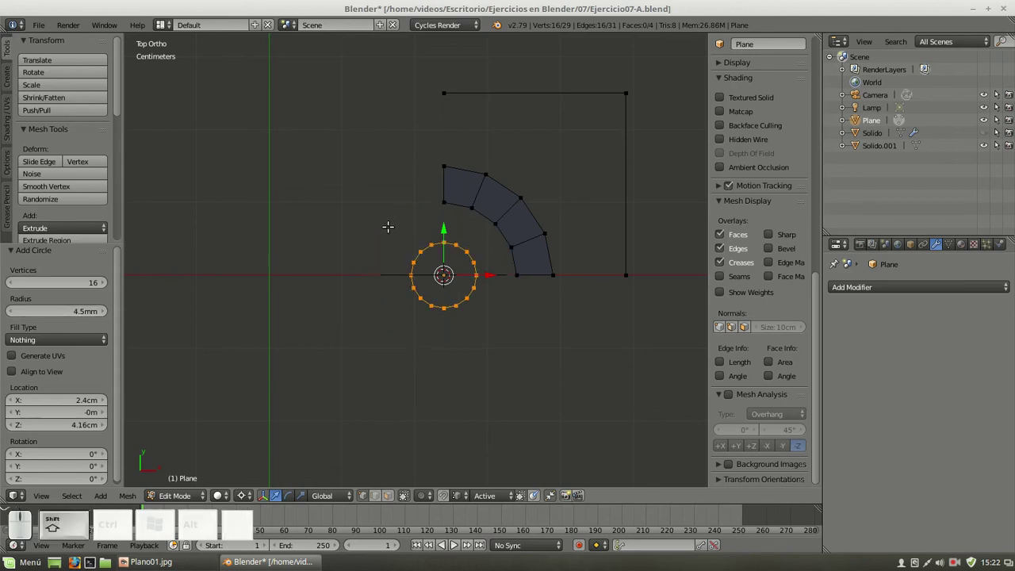
Add a concentric 3 mm circle and bridge the two into a 16-face ring
key(shift+a)
click(394, 233)
click(60, 312)
key(KP_6)
key(m)
key(KP_Divide)
key(KP_2)
key(KP_Enter)
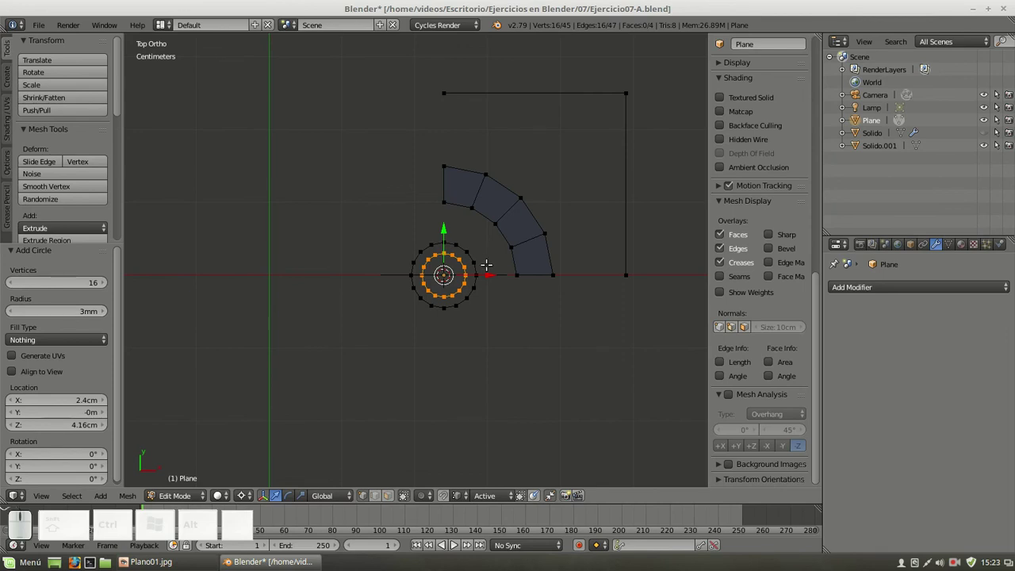
right_click(465, 242)
key(w)
click(467, 265)
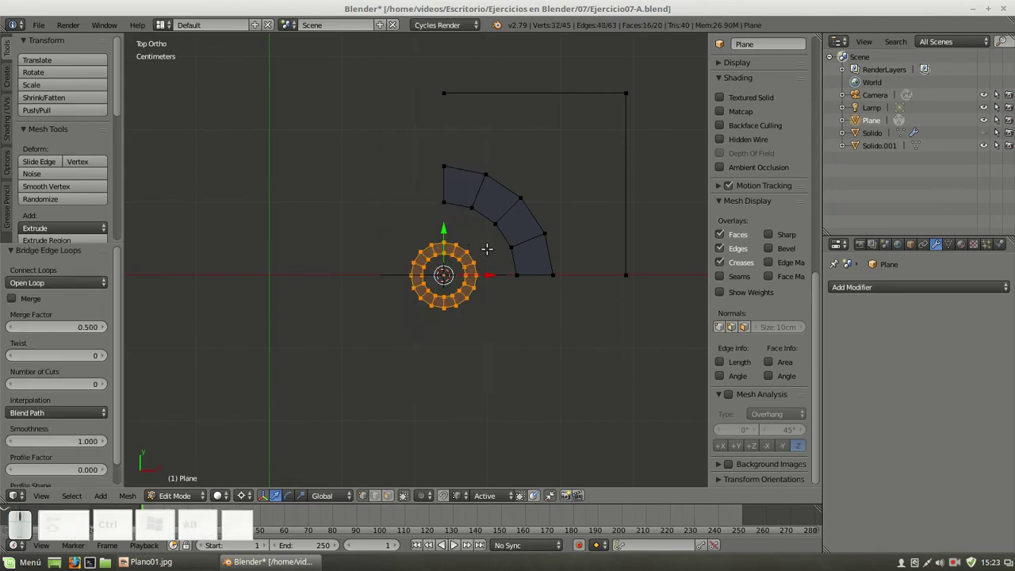
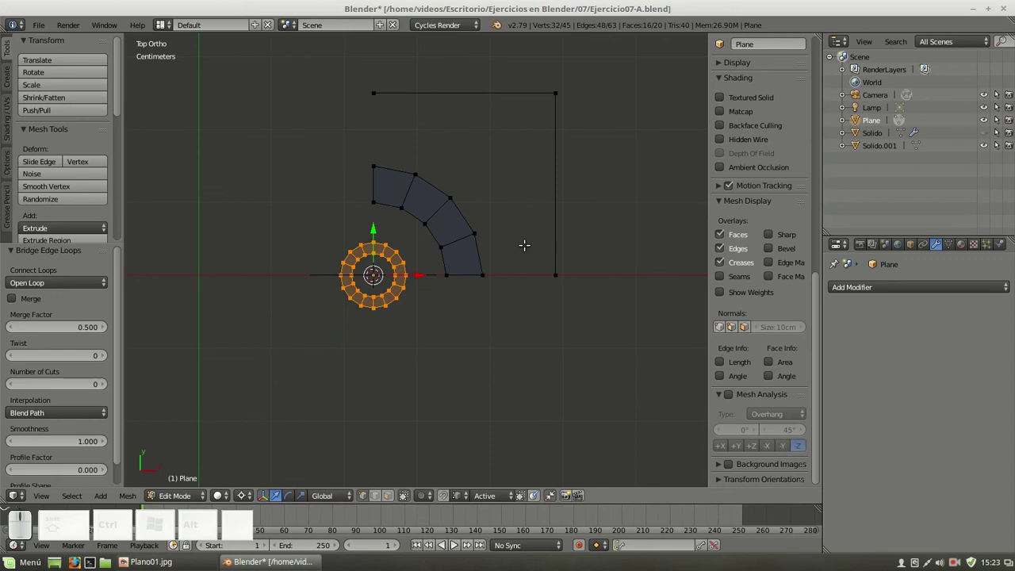
Move the small ring 1.7 cm along X
key(g)
key(x)
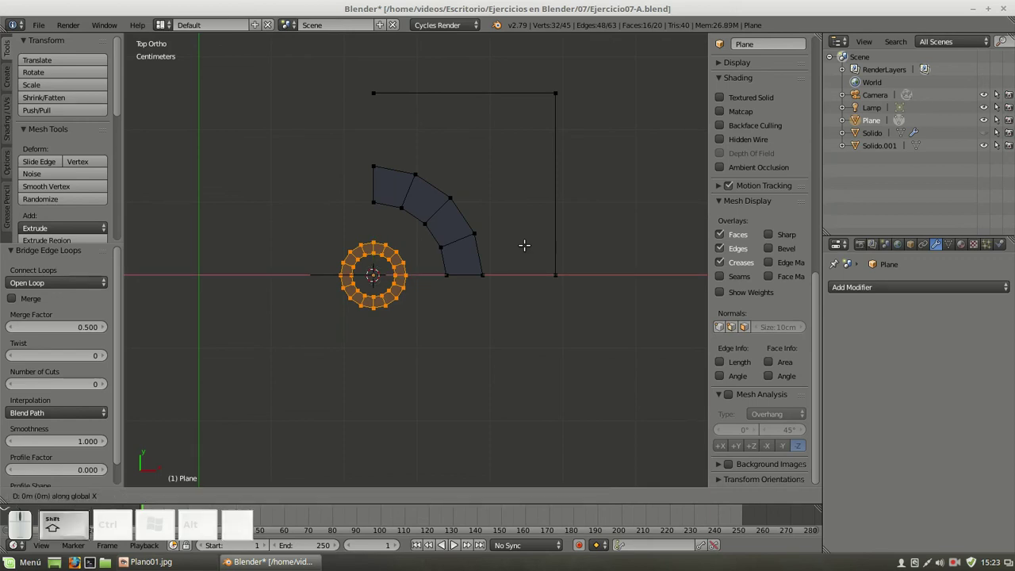
key(shift+0)
key(KP_1)
key(KP_7)
key(m)
key(KP_Enter)
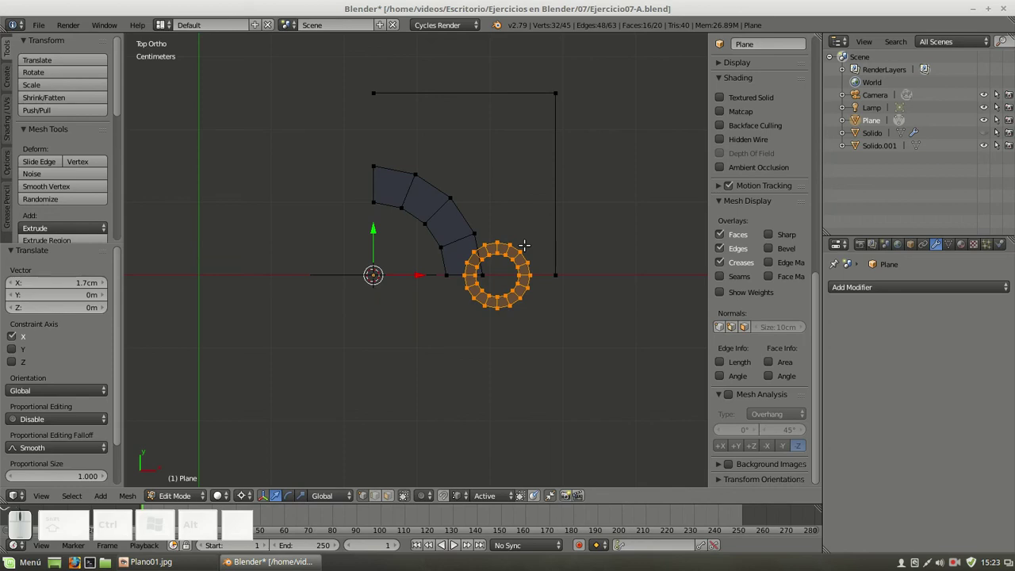
Move the small ring 1.7 cm along Y into the outline's upper-right area
key(g)
key(y)
key(shift+0)
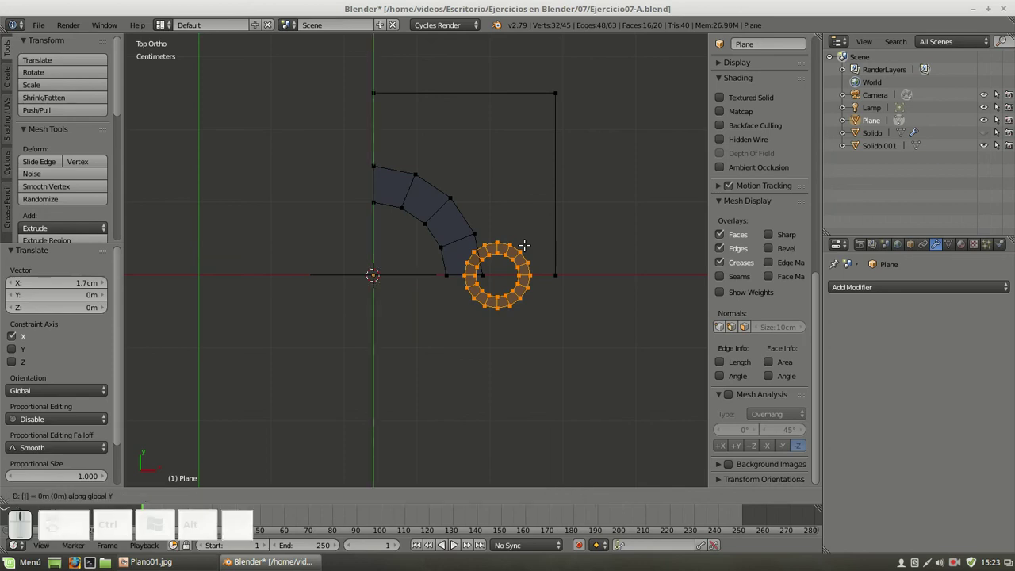
key(KP_1)
key(KP_7)
key(m)
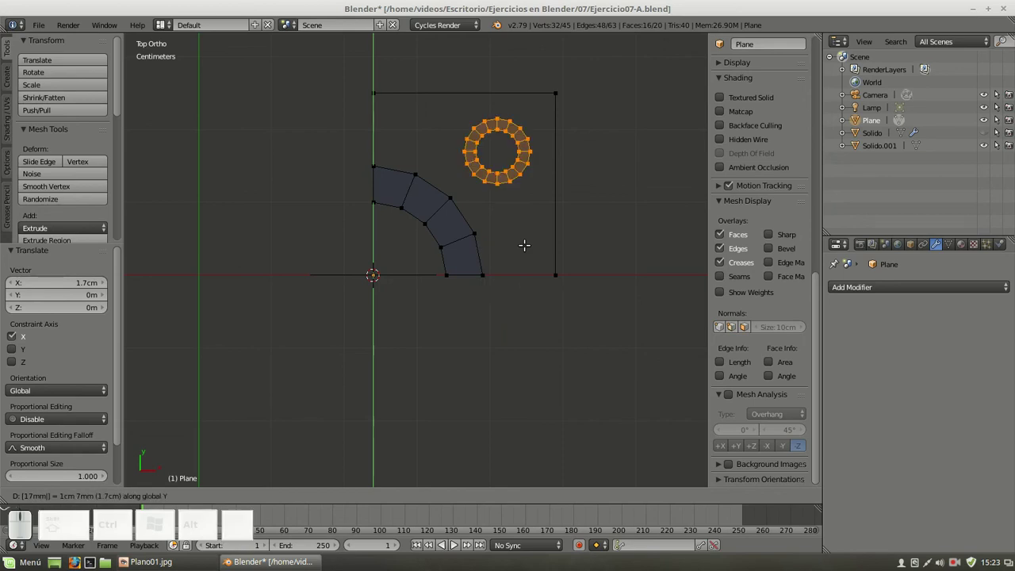
key(Return)
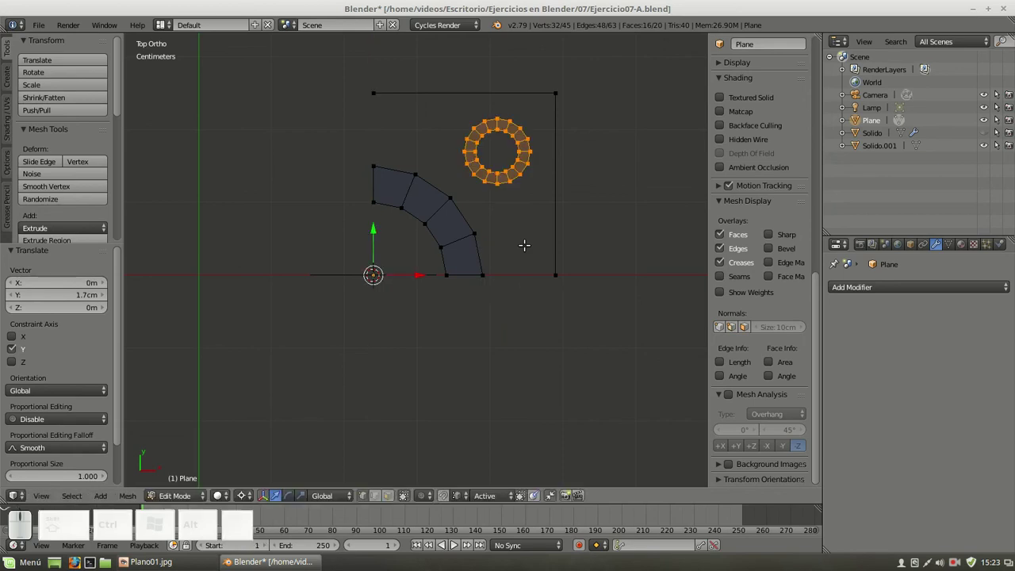
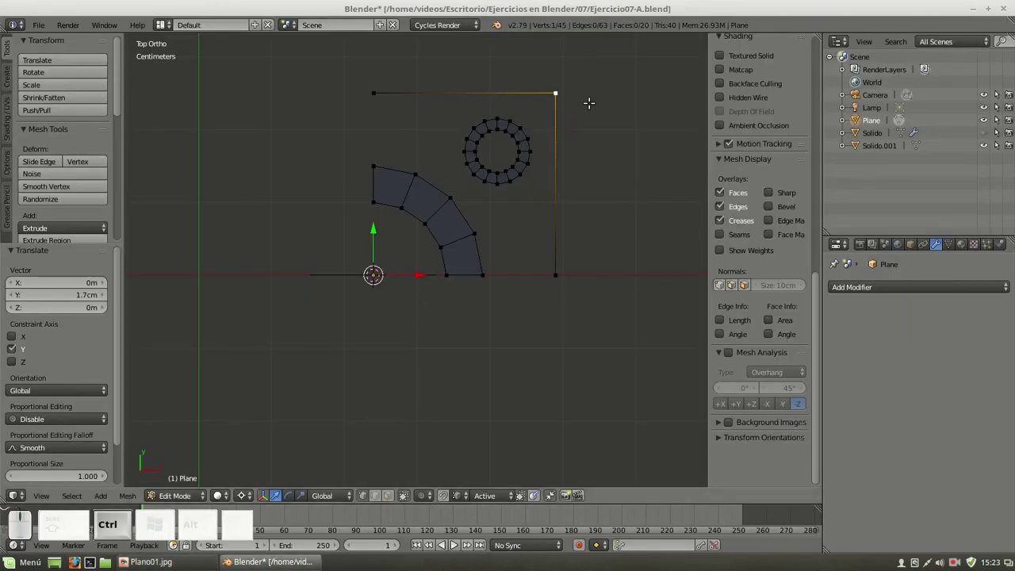
Vertex-bevel the outline's top-right corner with 0.008 offset and 4 segments
key(ctrl+b)
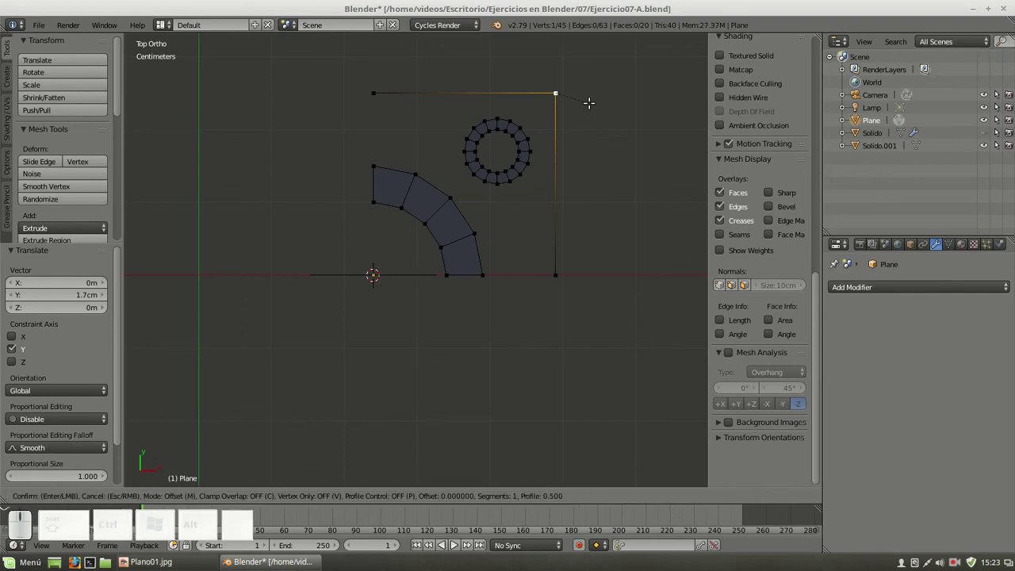
key(v)
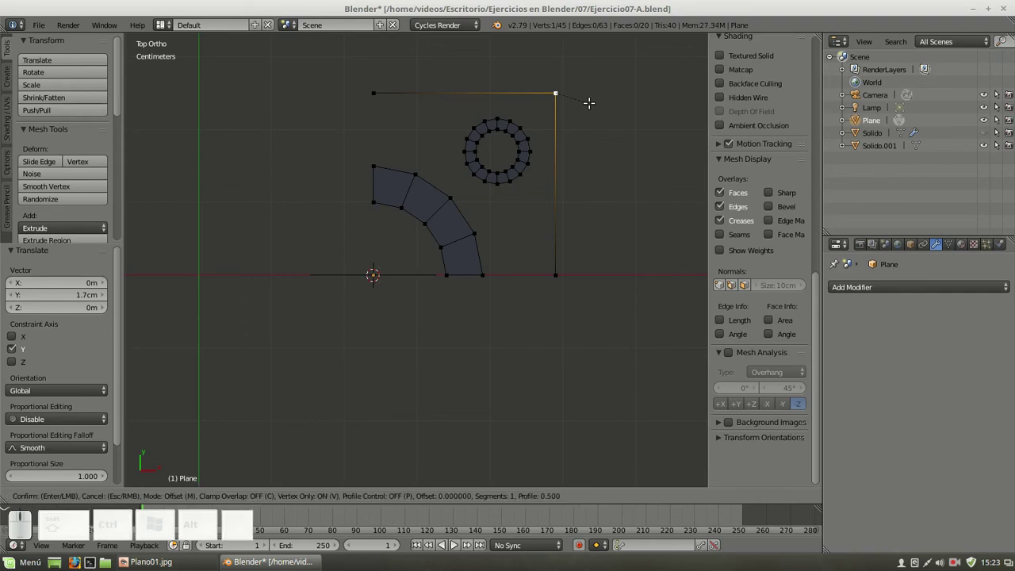
key(KP_0)
key(KP_Decimal)
key(KP_0)
key(KP_8)
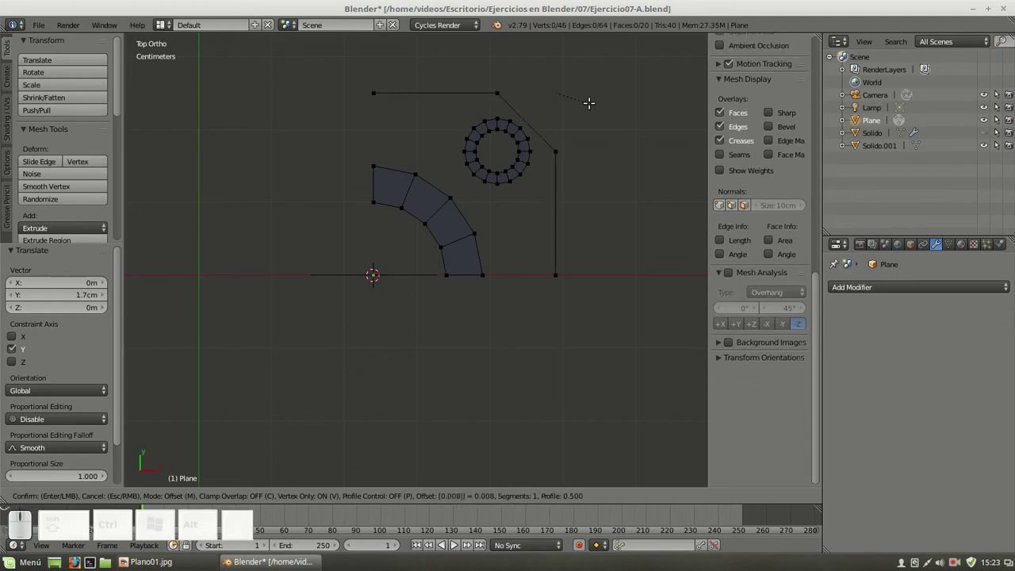
key(s)
key(KP_4)
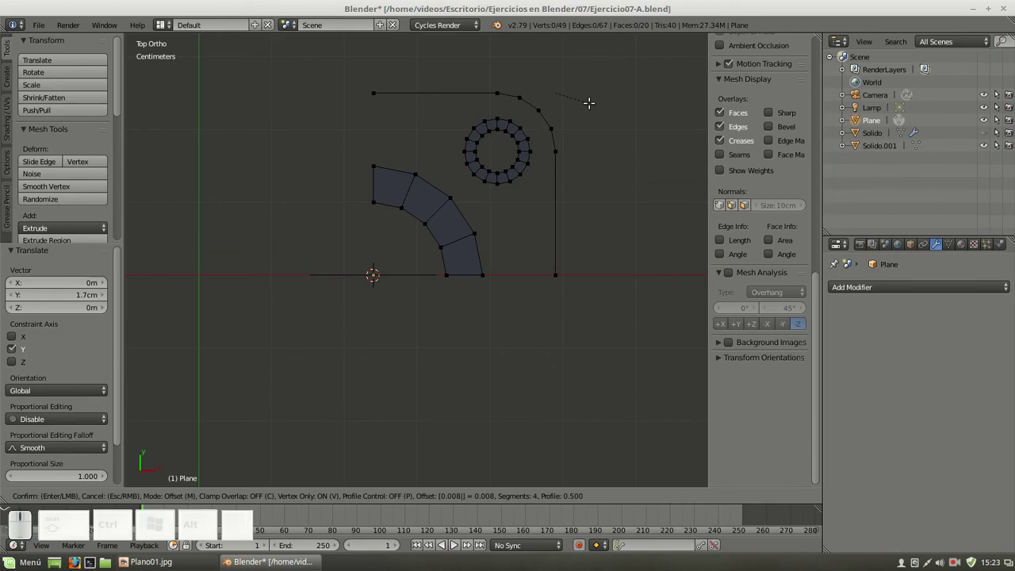
key(KP_Enter)
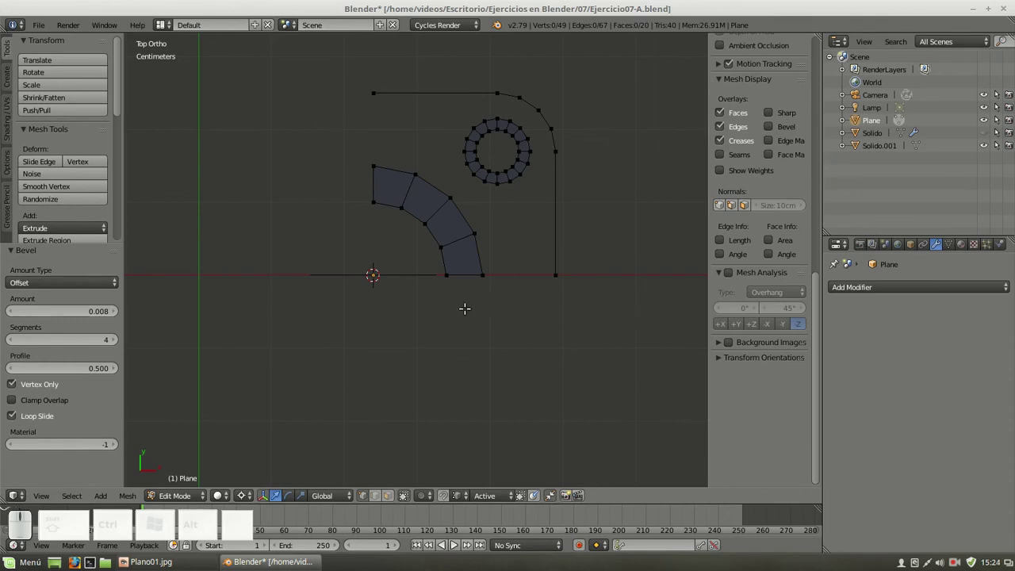
scroll(down, 3)
With the Snap Utilities Line tool, draw the first edges linking the curved band to the small ring
middle_click(89, 155)
click(69, 180)
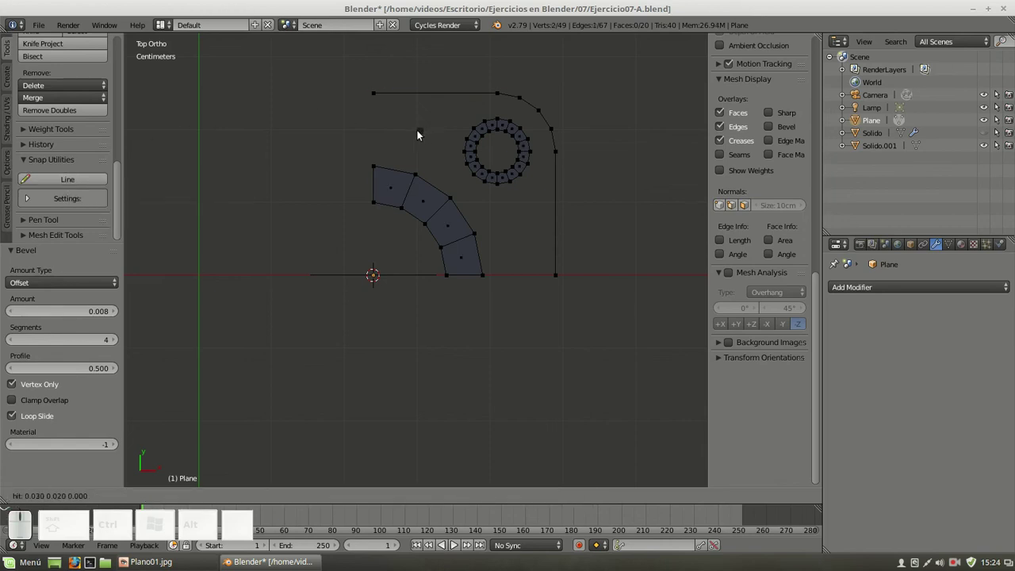
click(381, 103)
click(376, 162)
right_click(423, 131)
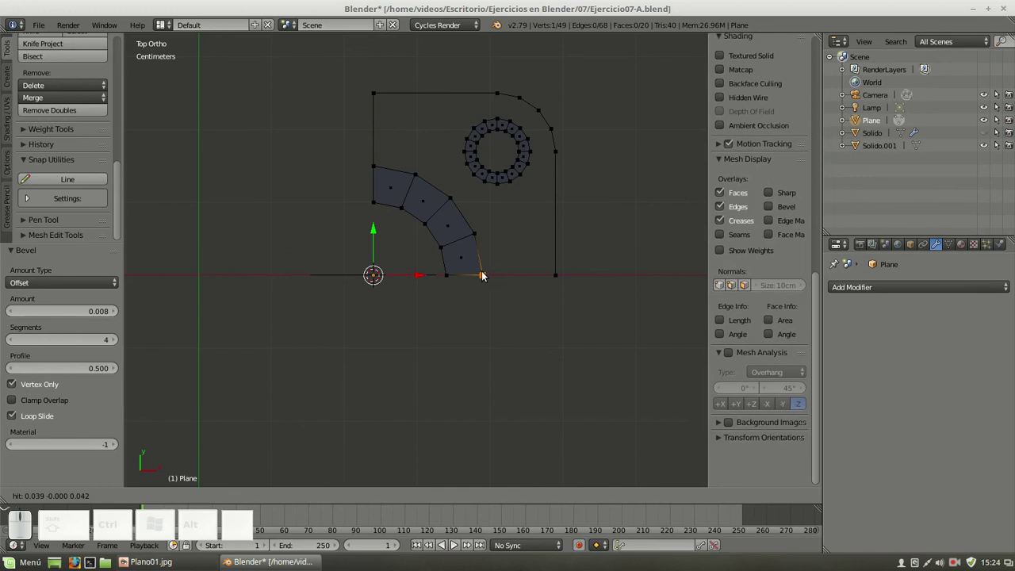
click(487, 277)
click(559, 274)
right_click(542, 235)
click(459, 201)
click(472, 185)
right_click(532, 222)
Connect the small ring to the outline's right edge, undoing a misplaced line
middle_click(546, 151)
click(543, 152)
right_click(547, 158)
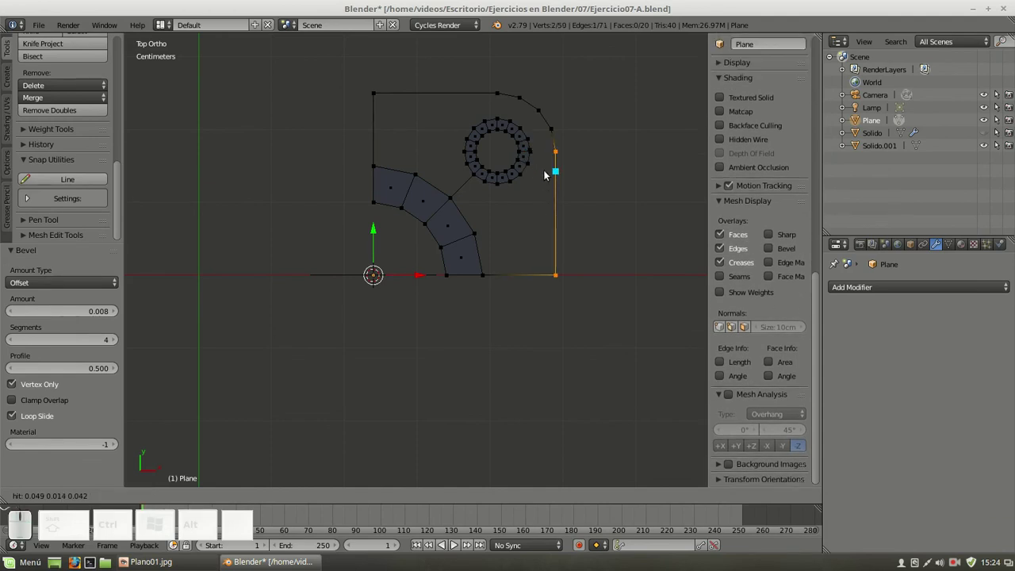
key(ctrl+z)
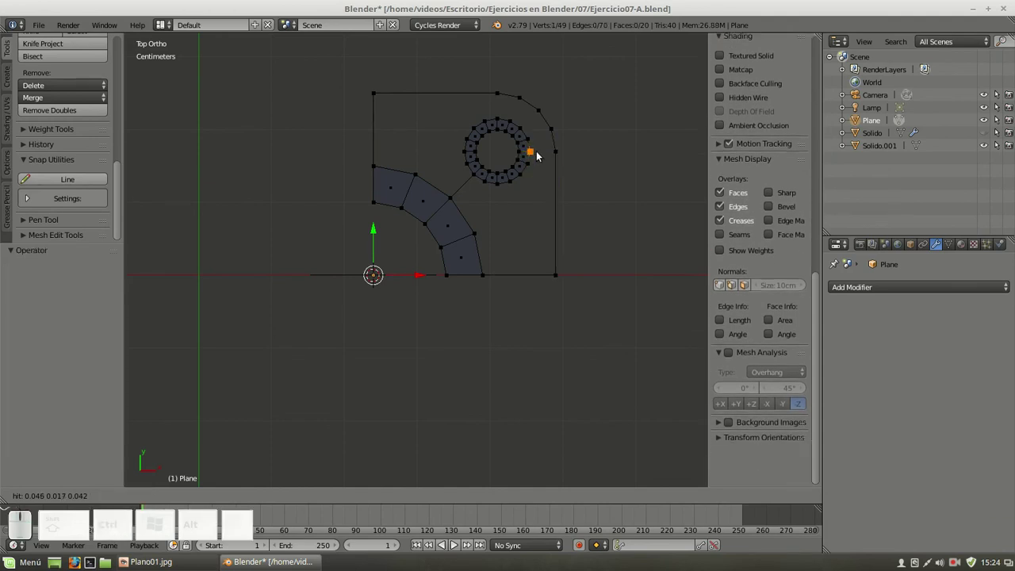
click(542, 154)
click(555, 155)
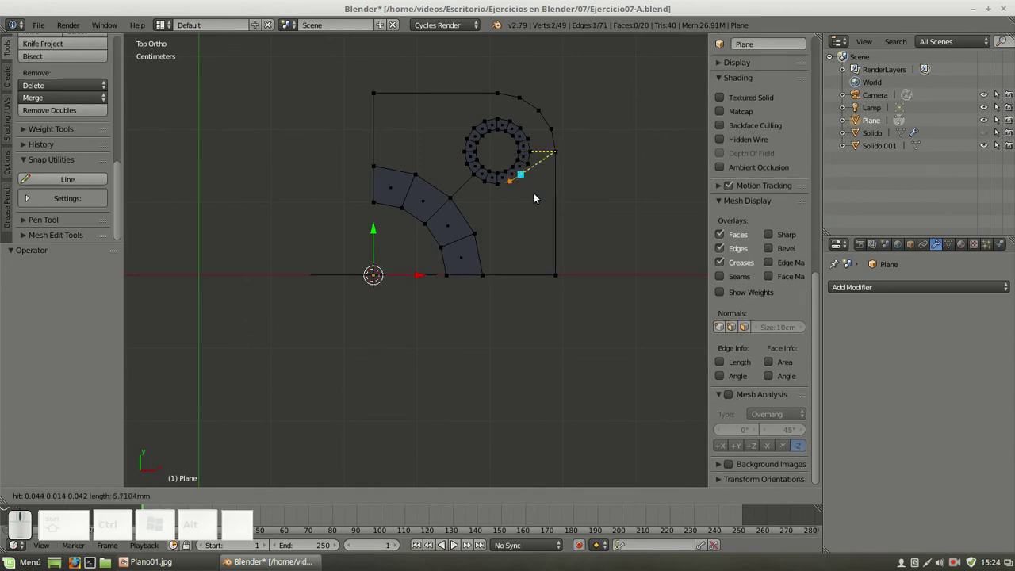
right_click(539, 200)
scroll(up, 3)
right_click(591, 122)
middle_click(555, 111)
scroll(up, 3)
scroll(down, 3)
Draw edges from the band's upper corner across to the ring and outline
click(62, 184)
click(538, 223)
click(559, 200)
right_click(563, 155)
click(508, 205)
click(505, 181)
right_click(490, 145)
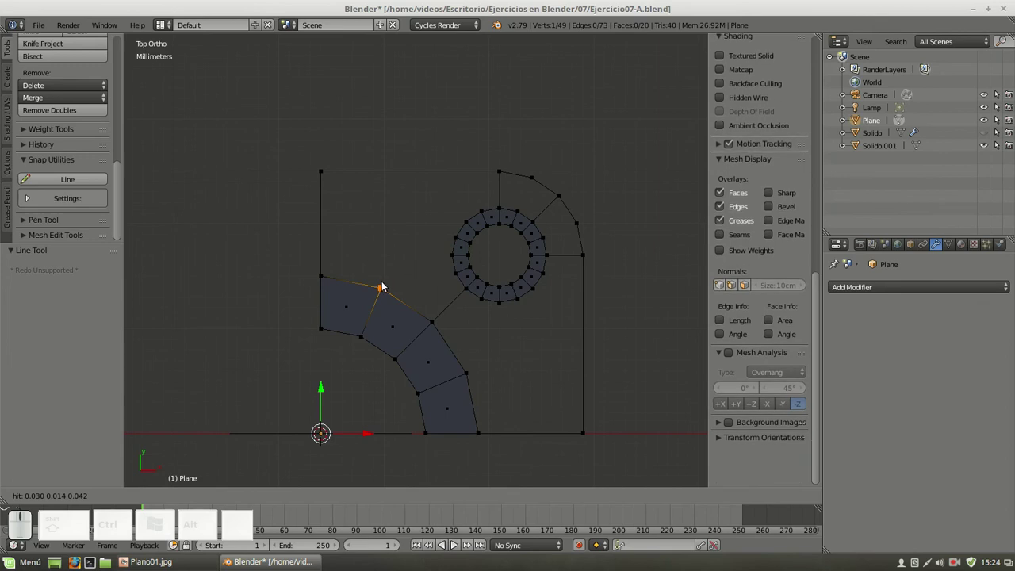
Link outline vertices on the top and left to the curved strip and the ring
click(387, 288)
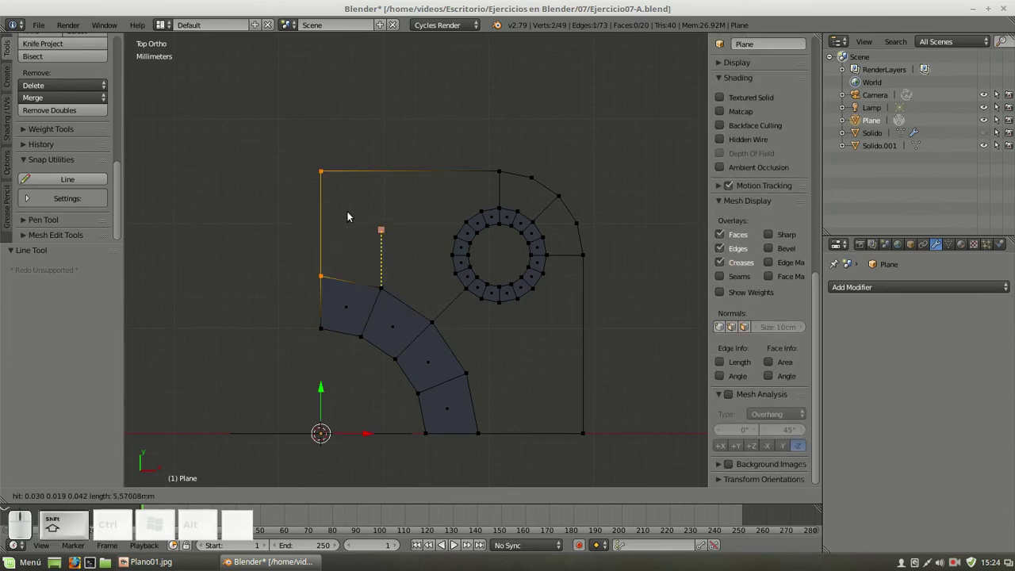
click(393, 174)
right_click(400, 139)
click(455, 258)
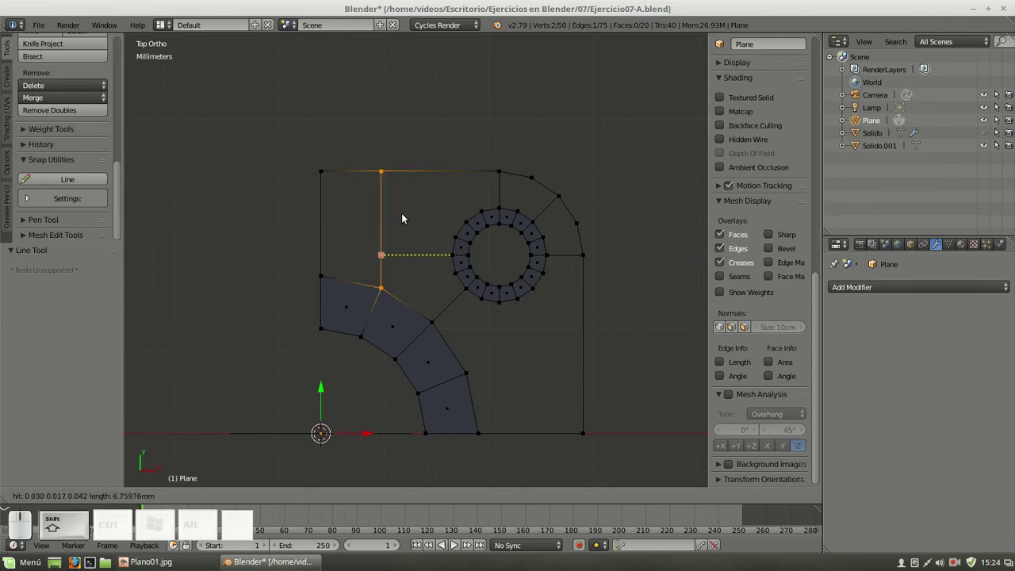
click(392, 232)
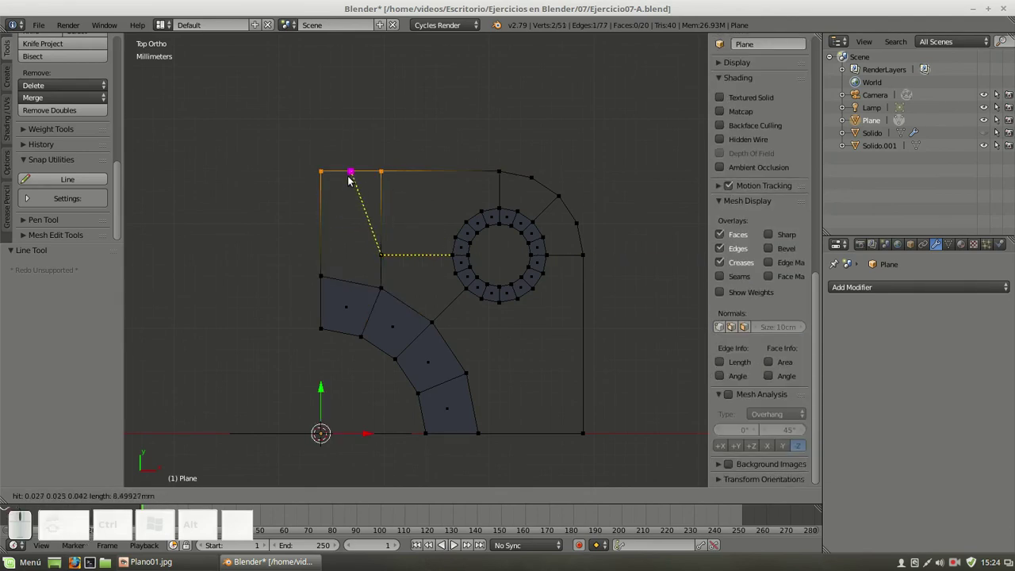
click(334, 221)
right_click(355, 205)
click(467, 226)
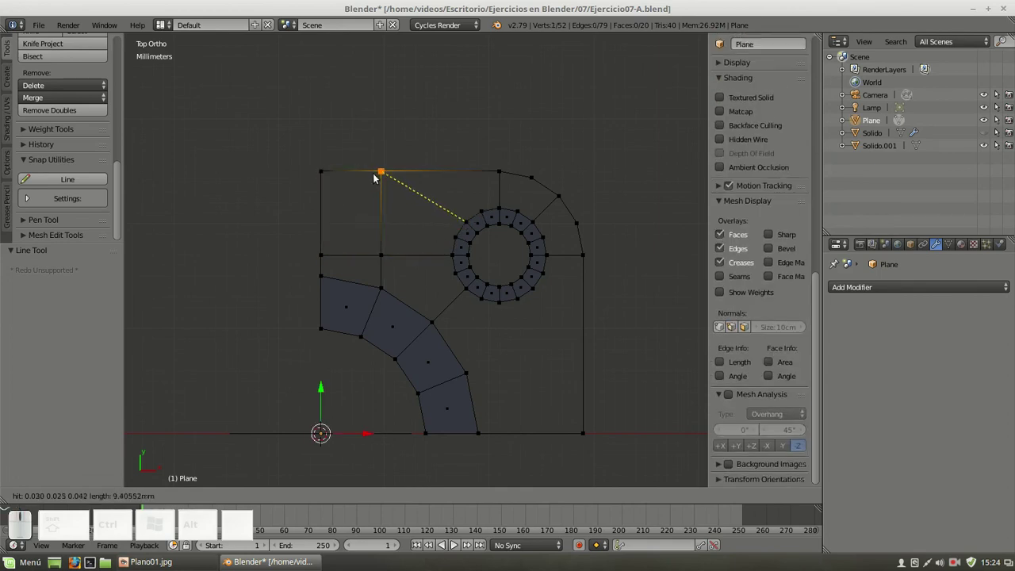
click(376, 178)
right_click(377, 149)
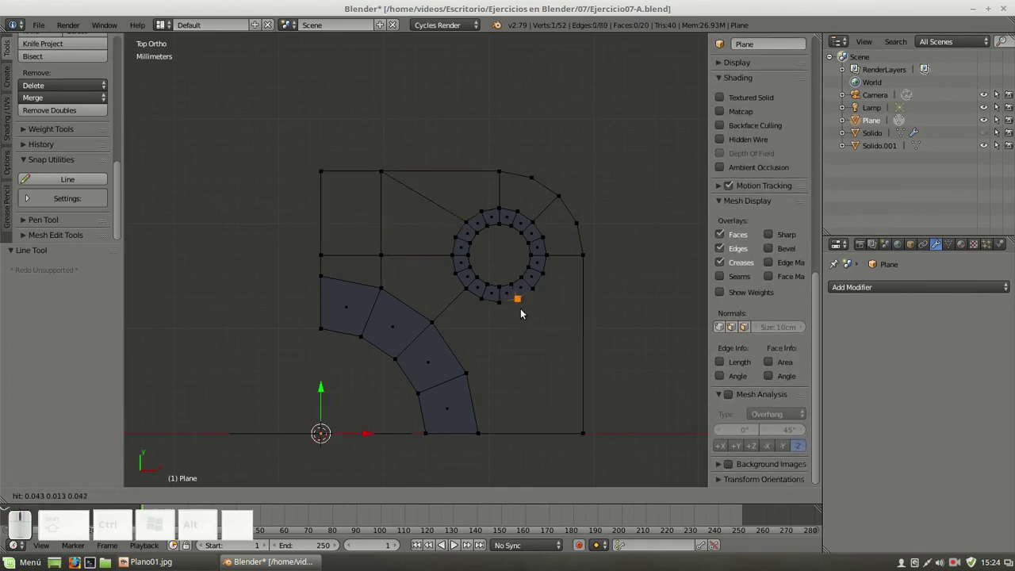
Add the edges below the ring to the right outline, completing the four-sided regions
click(505, 314)
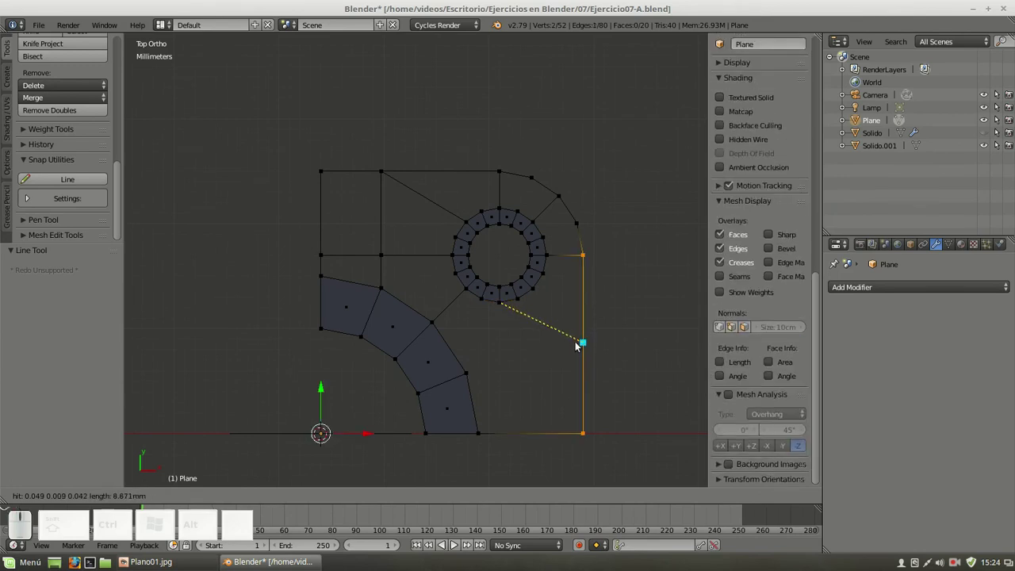
click(509, 431)
right_click(544, 349)
click(469, 377)
click(502, 379)
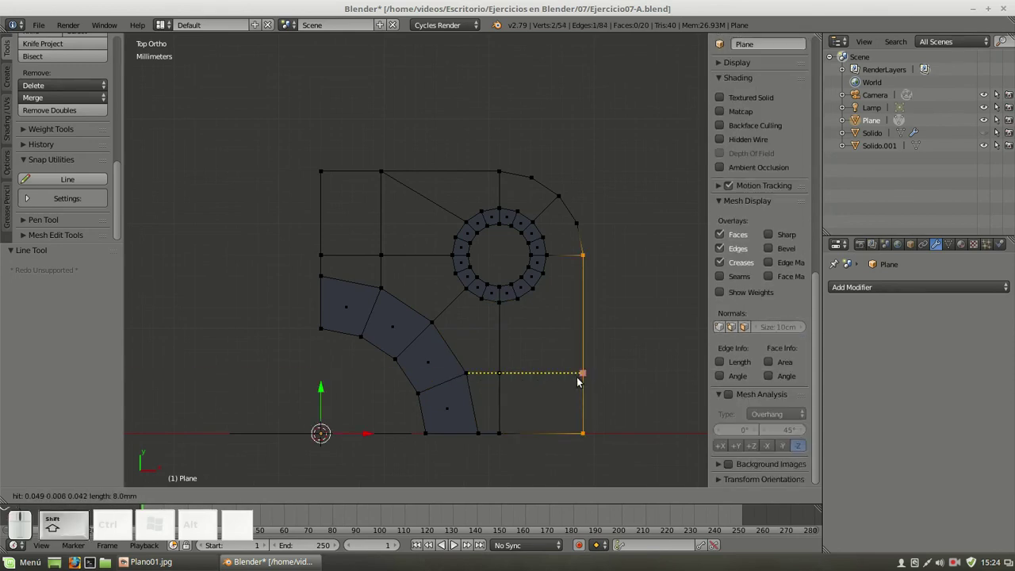
click(583, 382)
click(544, 300)
right_click(536, 337)
right_click(622, 292)
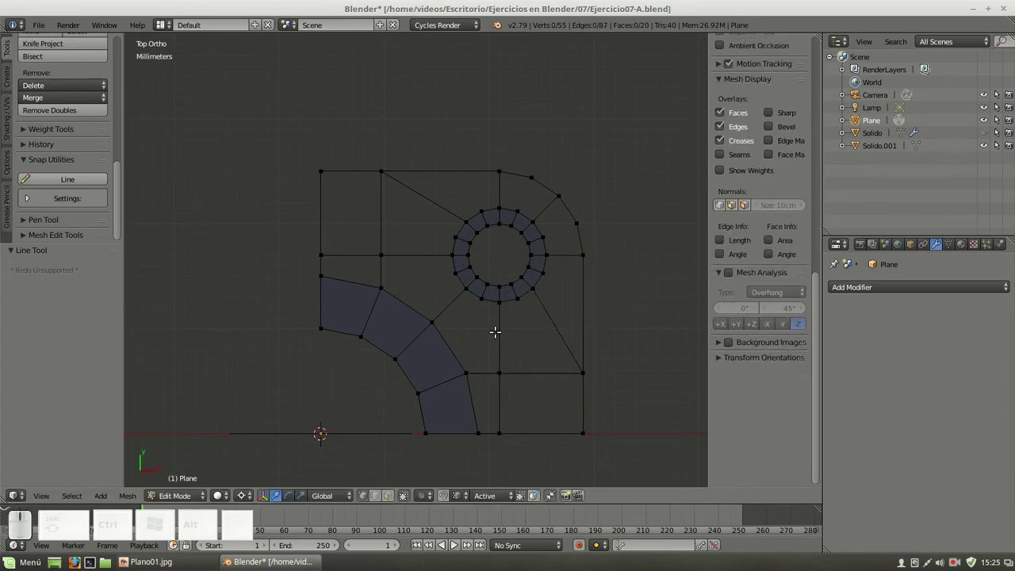
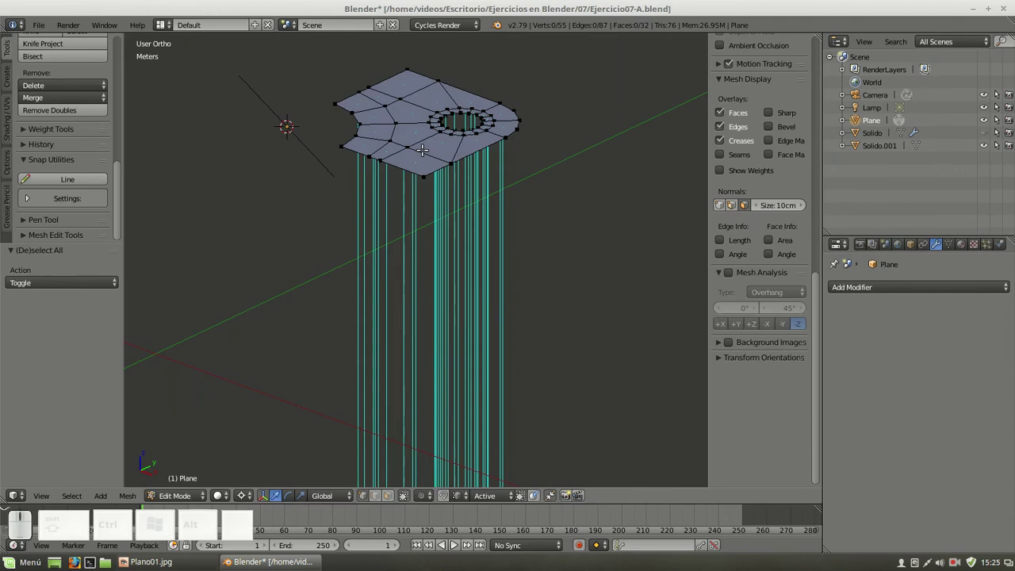
Recalculate normals on the whole quarter mesh with Inside, then hide the normals display
key(a)
key(ctrl+n)
click(21, 275)
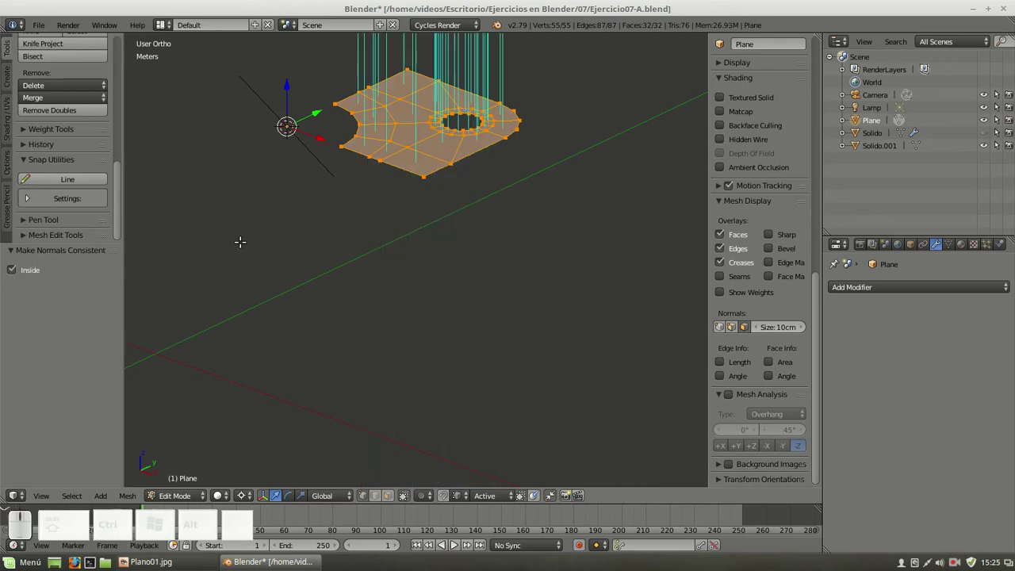
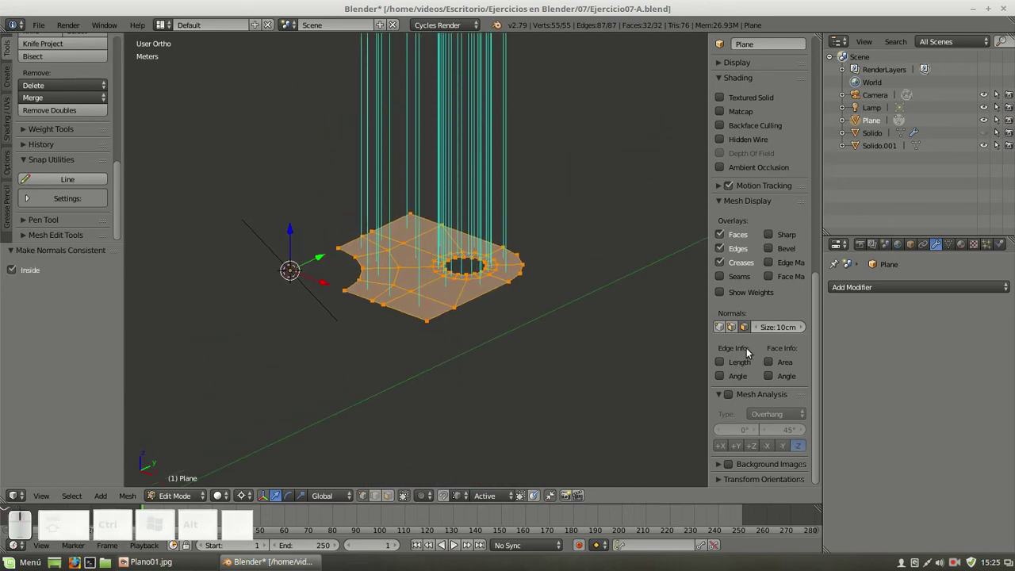
click(746, 325)
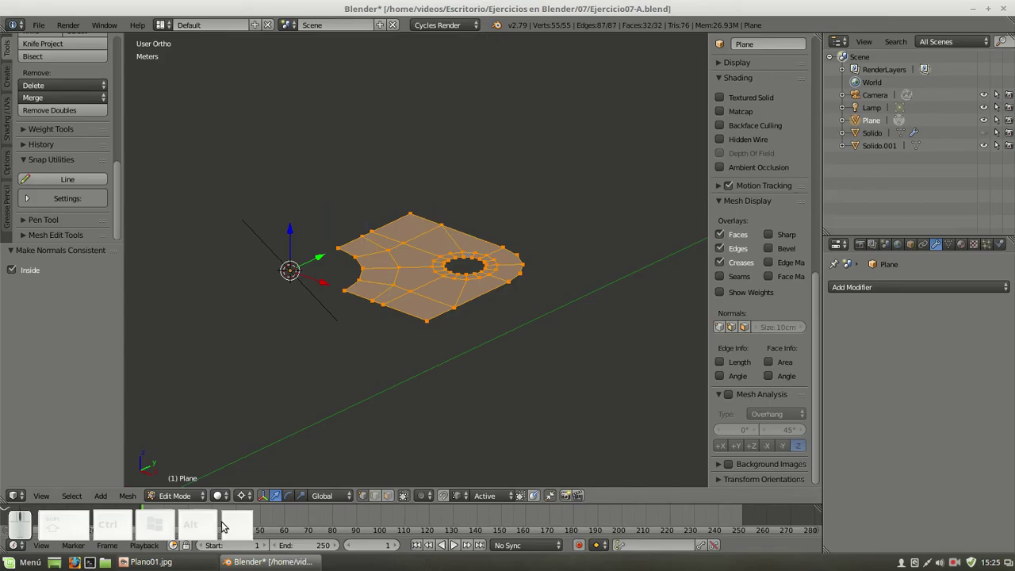
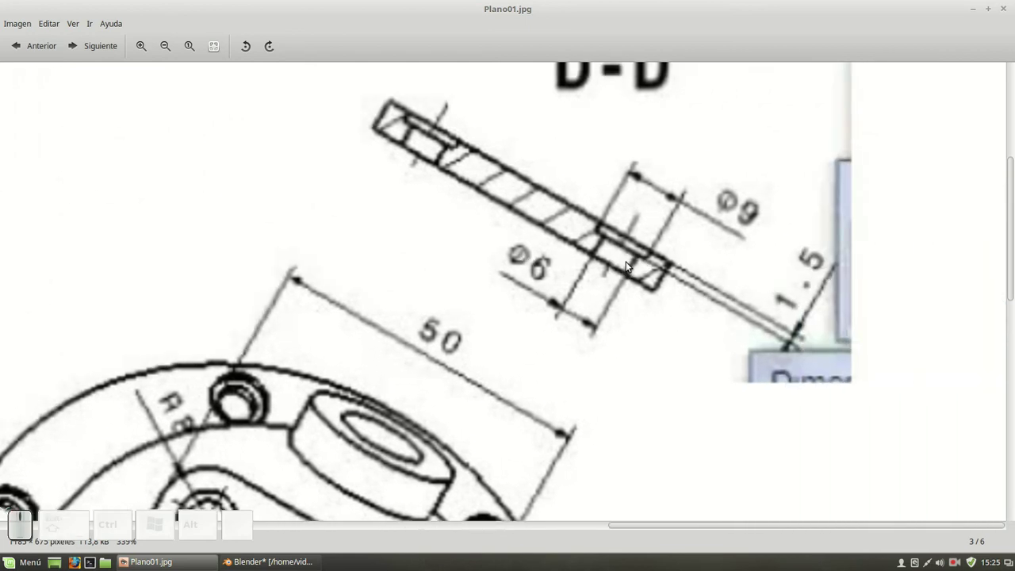
scroll(down, 3)
click(273, 566)
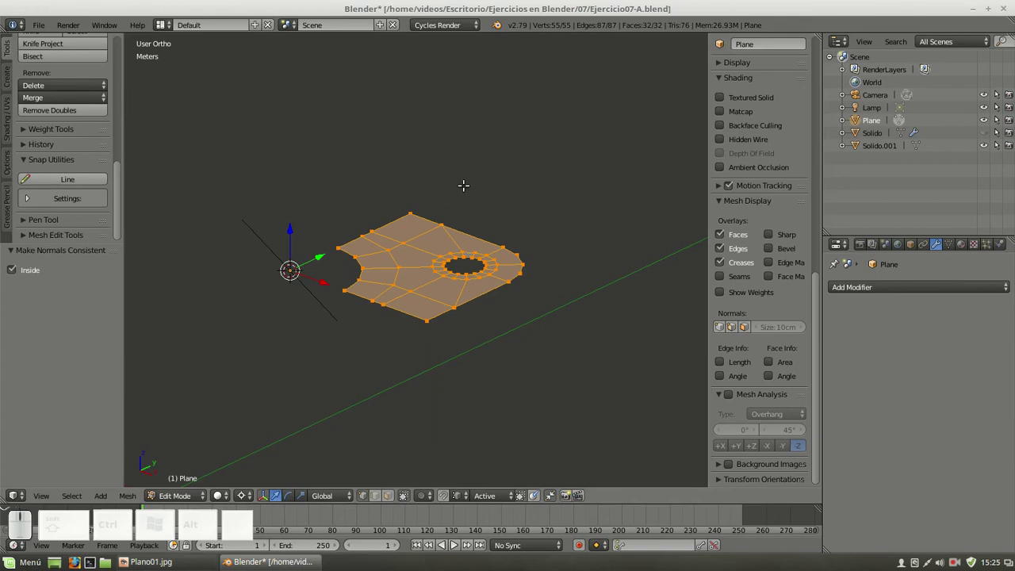
Extrude the flat quarter profile 3.5 mm vertically into a thick plate
key(e)
key(shift+0)
key(KP_Decimal)
key(KP_5)
key(m)
key(KP_Enter)
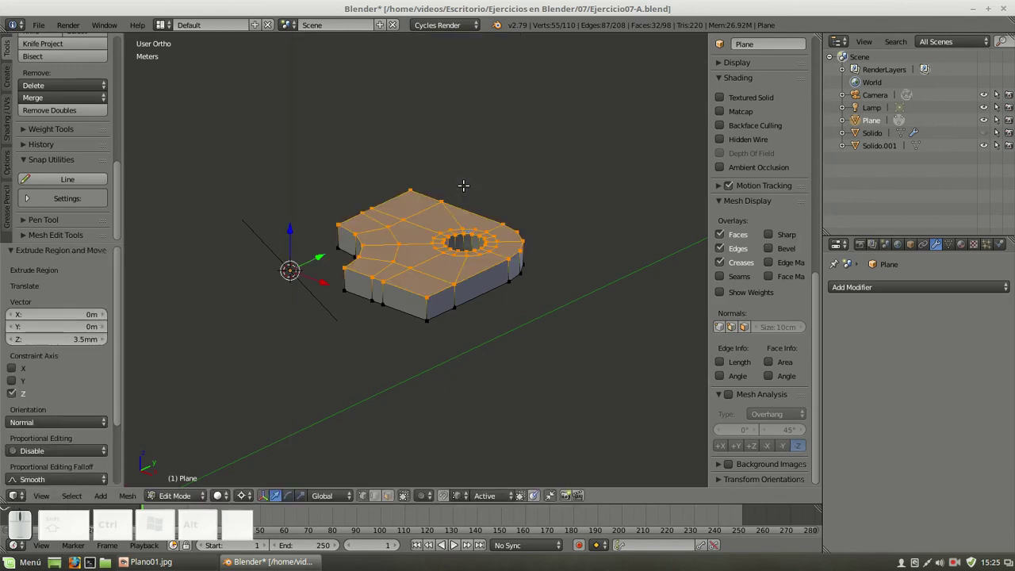
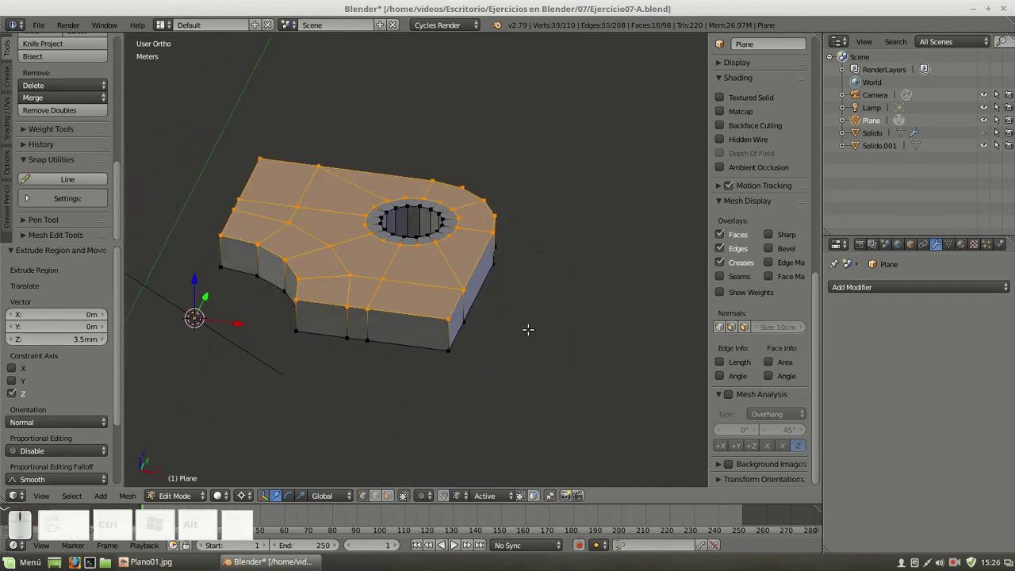
Extrude the top faces around the hole a further 1.5 mm into a raised collar
key(e)
key(shift+0)
key(KP_1)
key(KP_Decimal)
key(KP_5)
key(m)
key(KP_Enter)
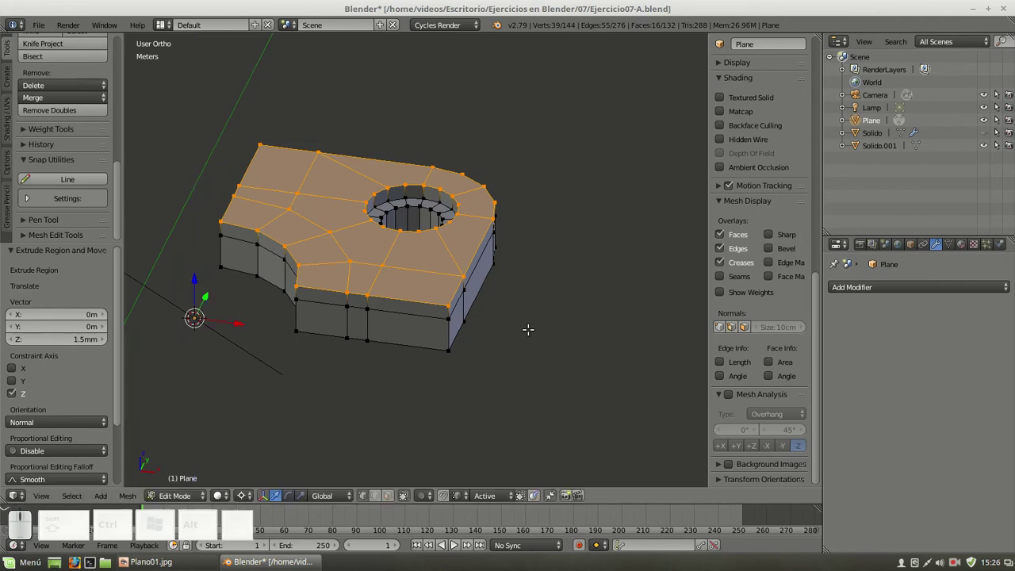
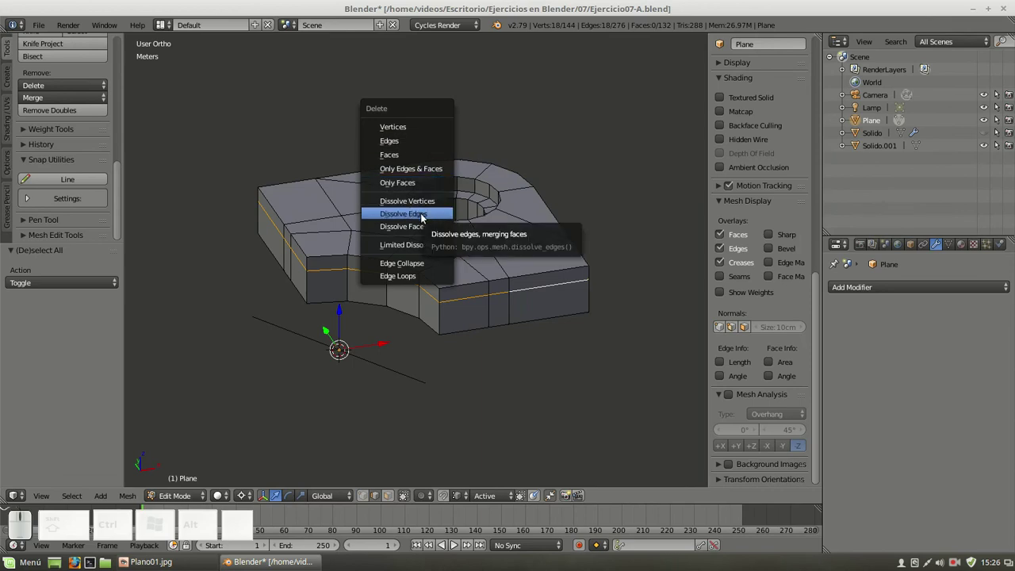
Dissolve the mid-height edge ring and delete the faces on the quarter's two cut sides
click(426, 218)
click(419, 326)
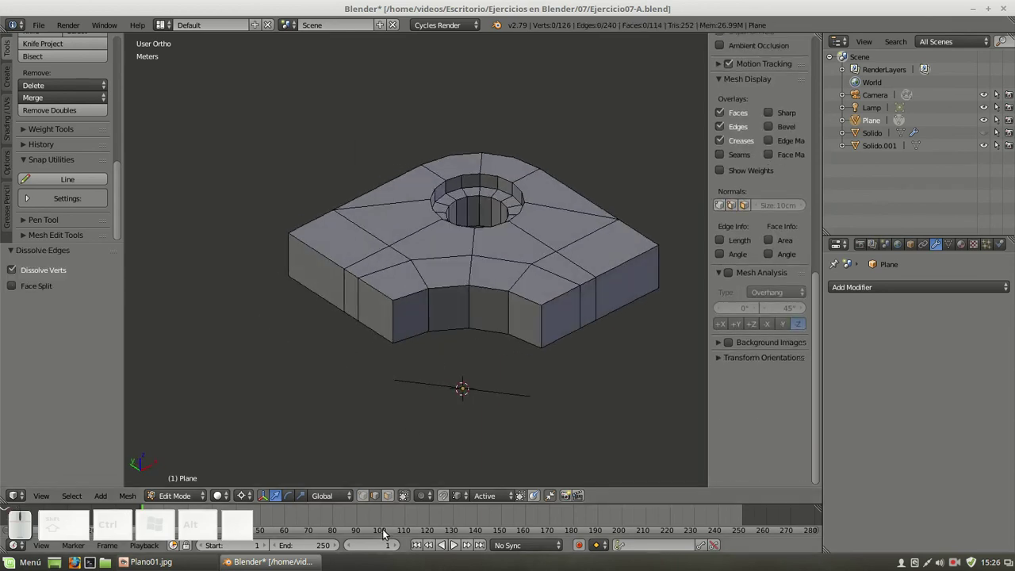
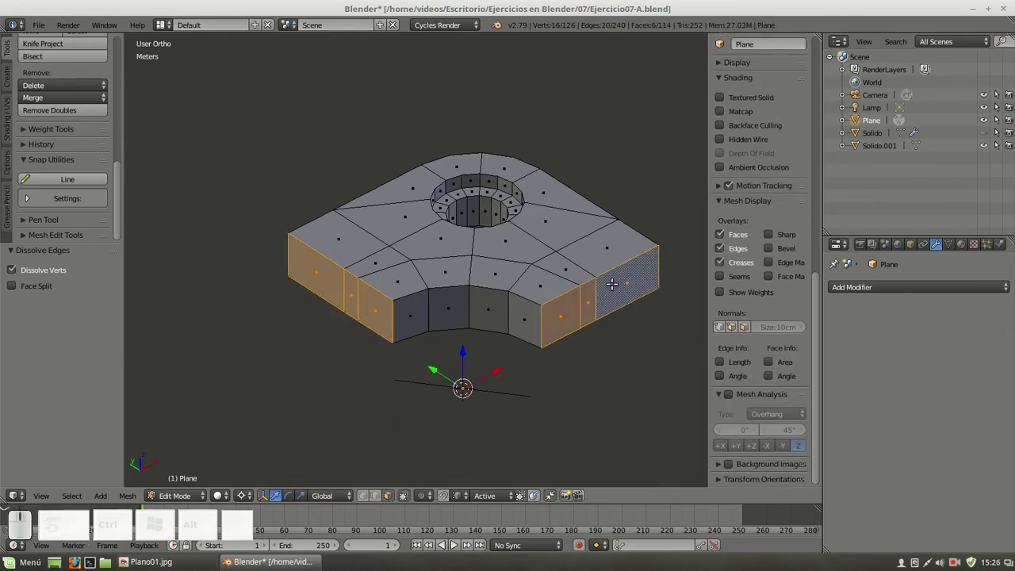
key(Delete)
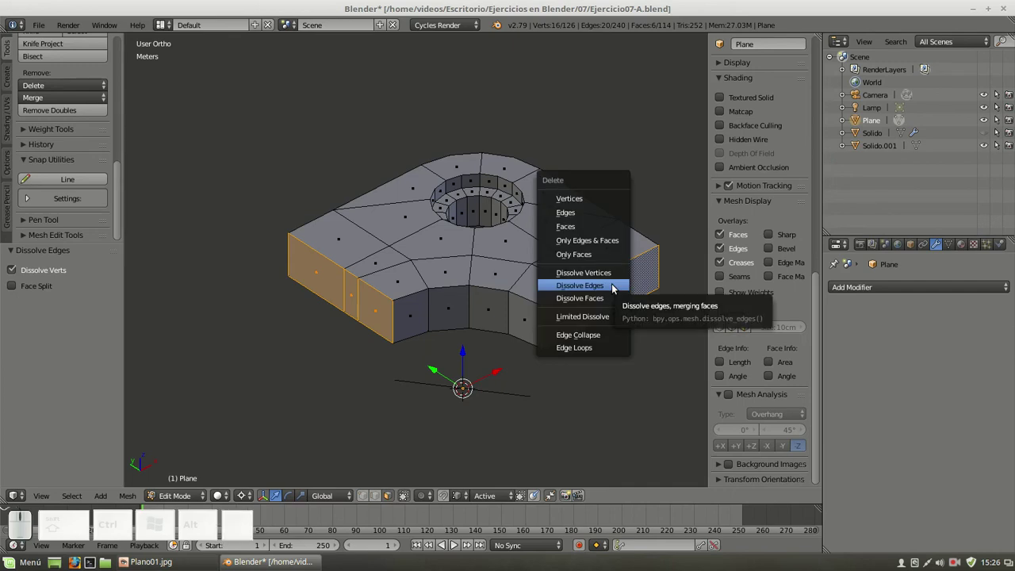
click(599, 230)
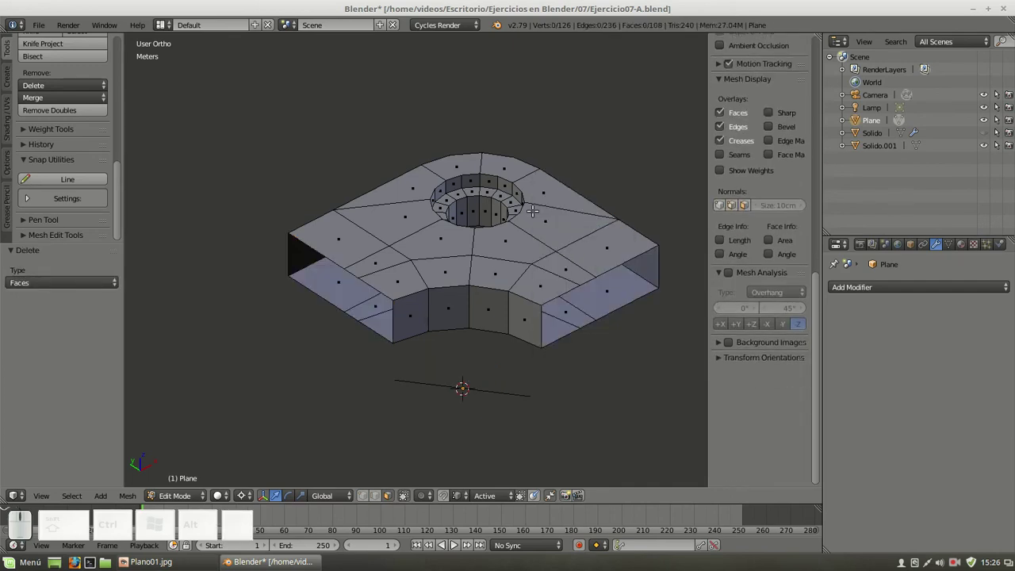
scroll(down, 3)
drag(601, 260, 648, 313)
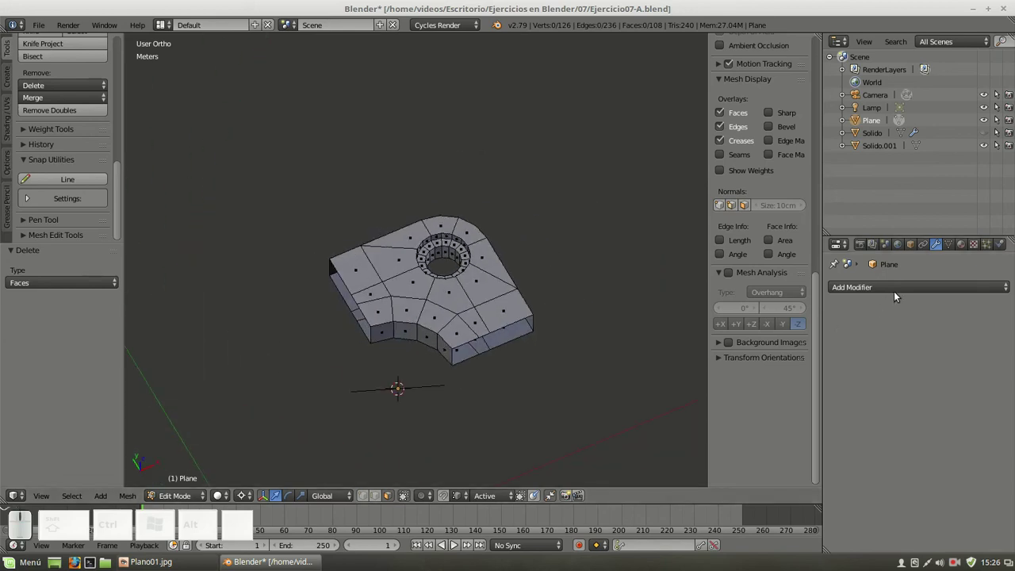
Add a Mirror modifier across X and Y and apply it to form the full four-hole plate
click(896, 290)
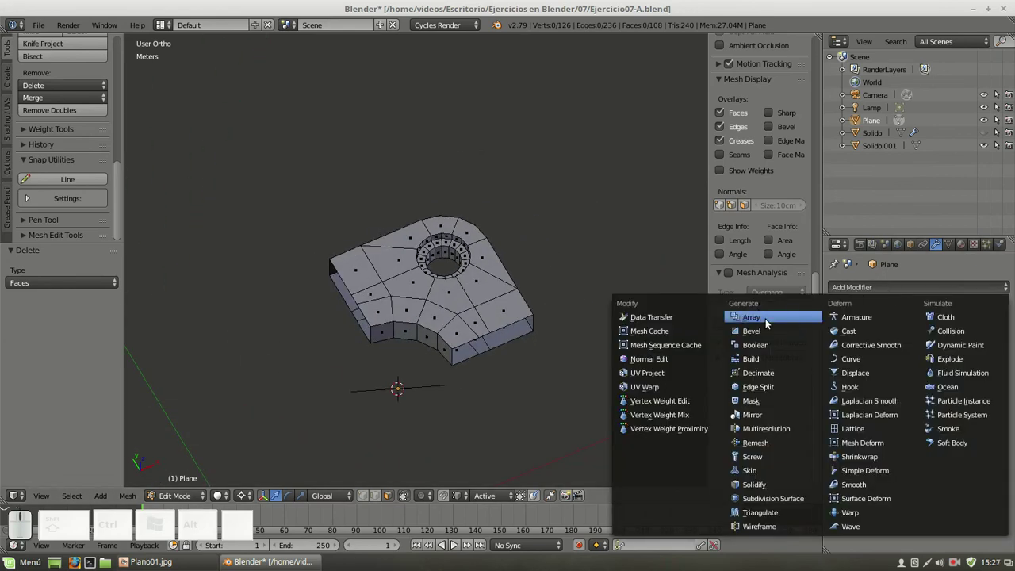
click(762, 416)
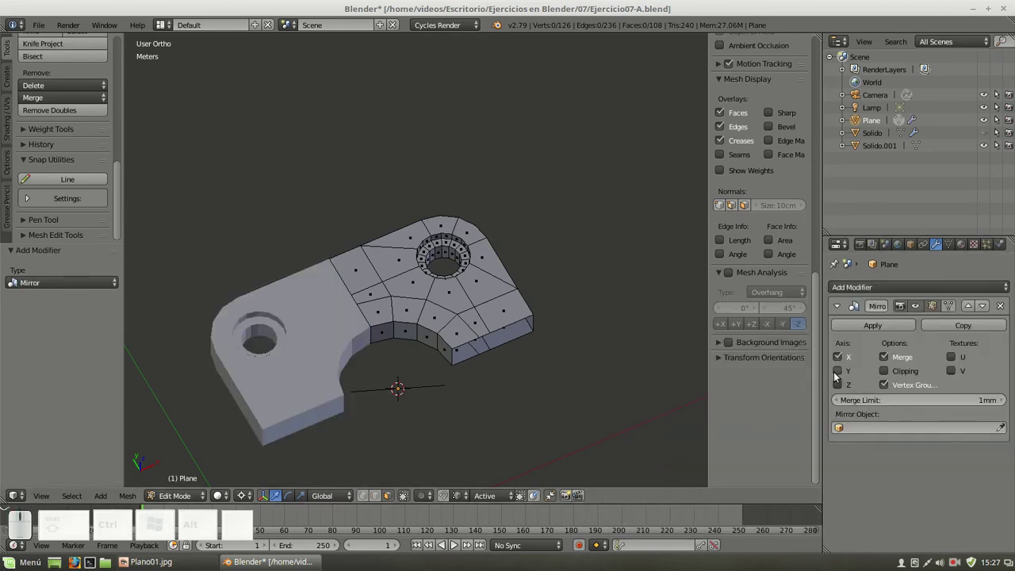
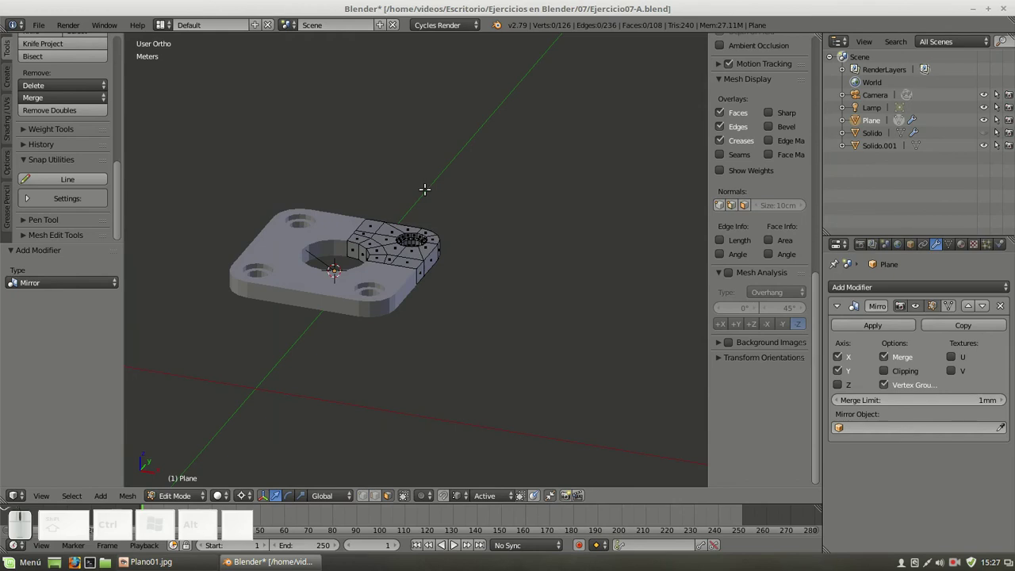
key(Tab)
click(864, 335)
scroll(up, 3)
scroll(up, 3)
scroll(down, 3)
middle_click(368, 296)
key(KP_1)
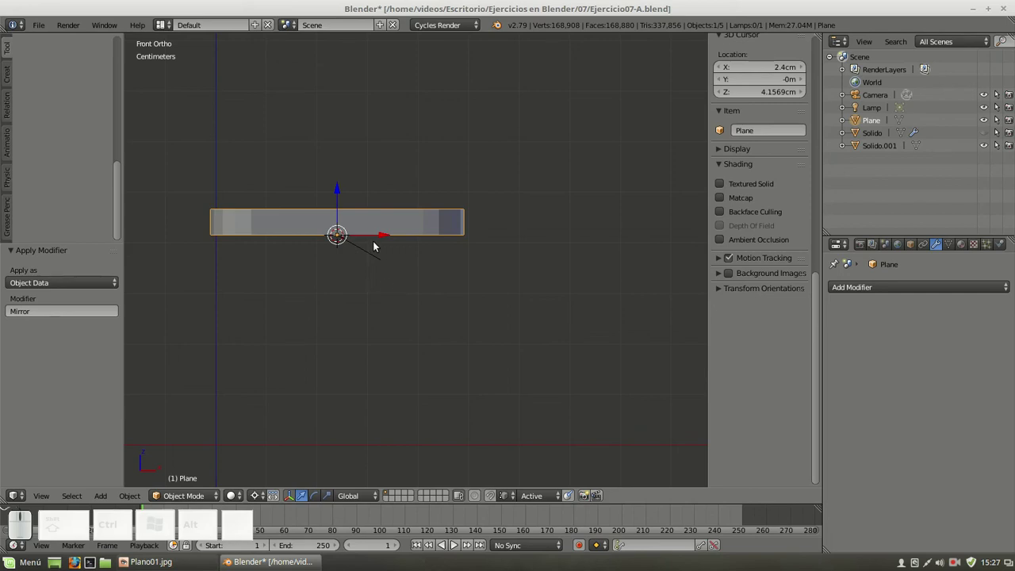
Join Solido.001 into Plane and enter editing of the joined mesh in face select
right_click(368, 254)
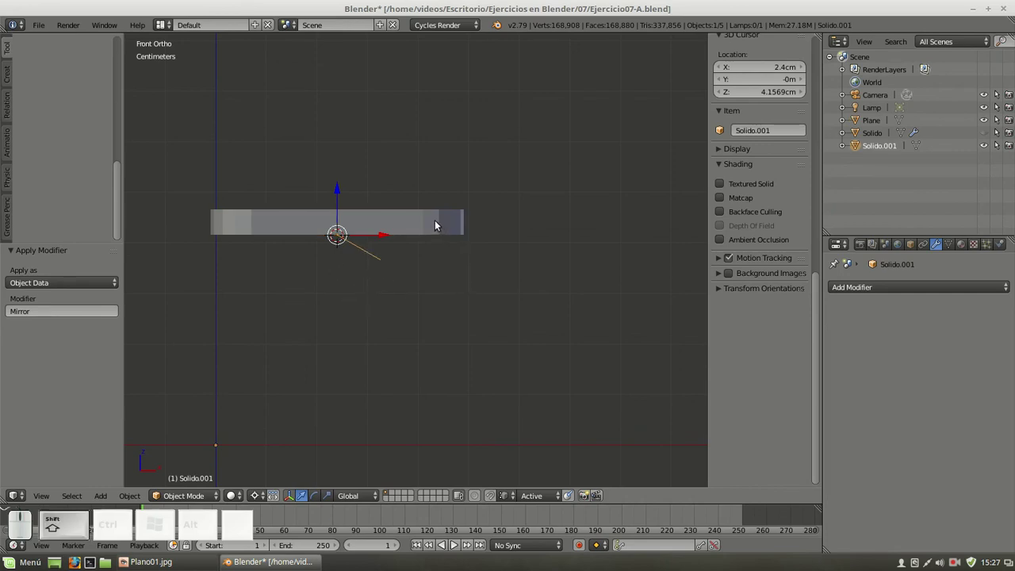
right_click(440, 227)
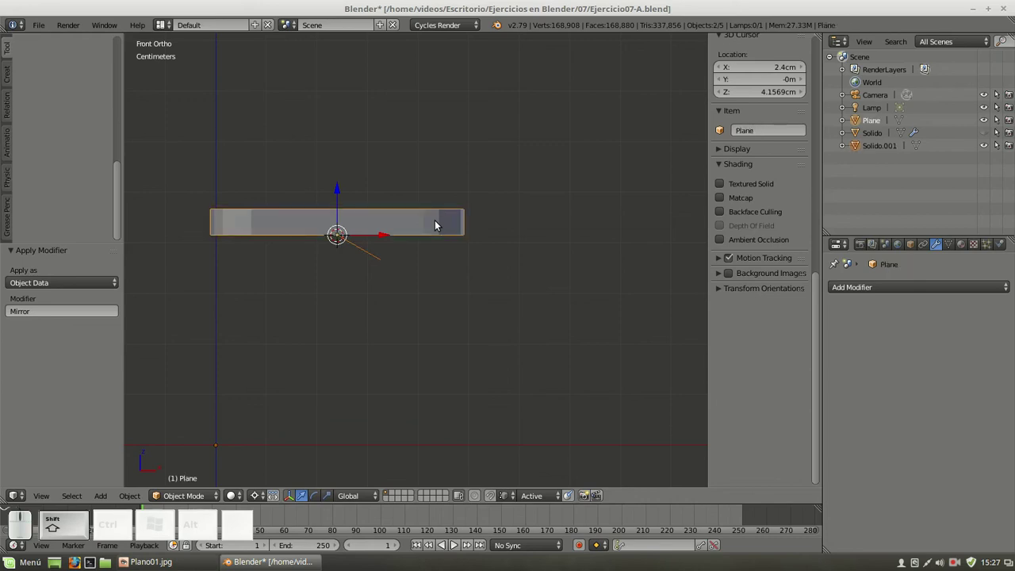
key(ctrl+j)
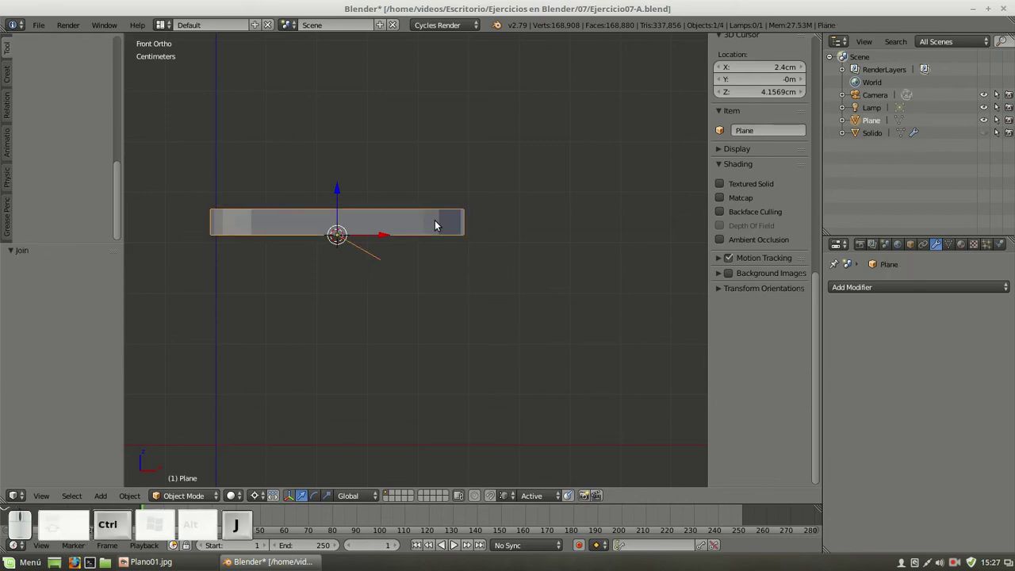
key(Tab)
click(364, 502)
From front view, select all linked plate geometry and start rotating it 30 degrees
middle_click(431, 257)
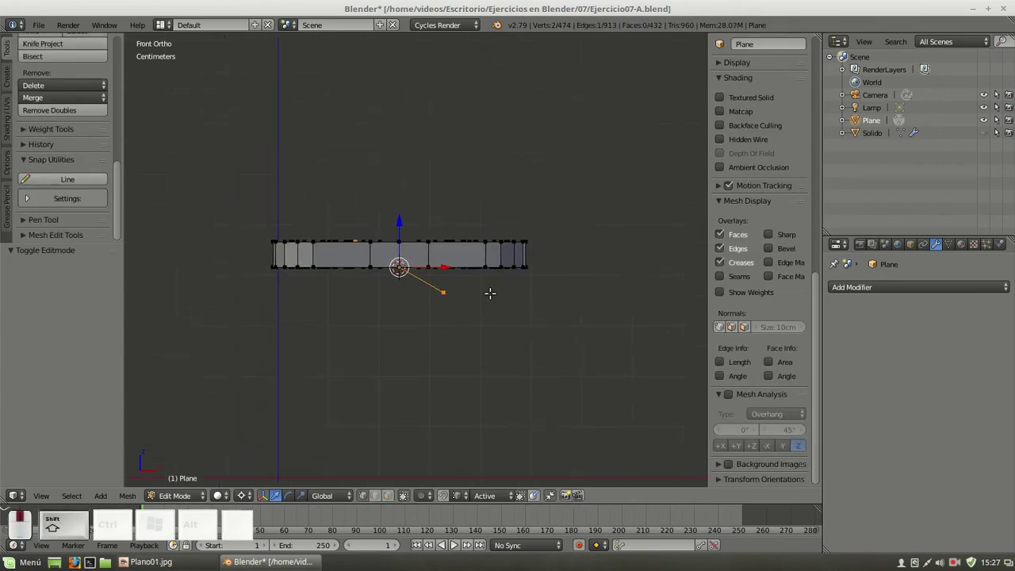
scroll(up, 3)
key(a)
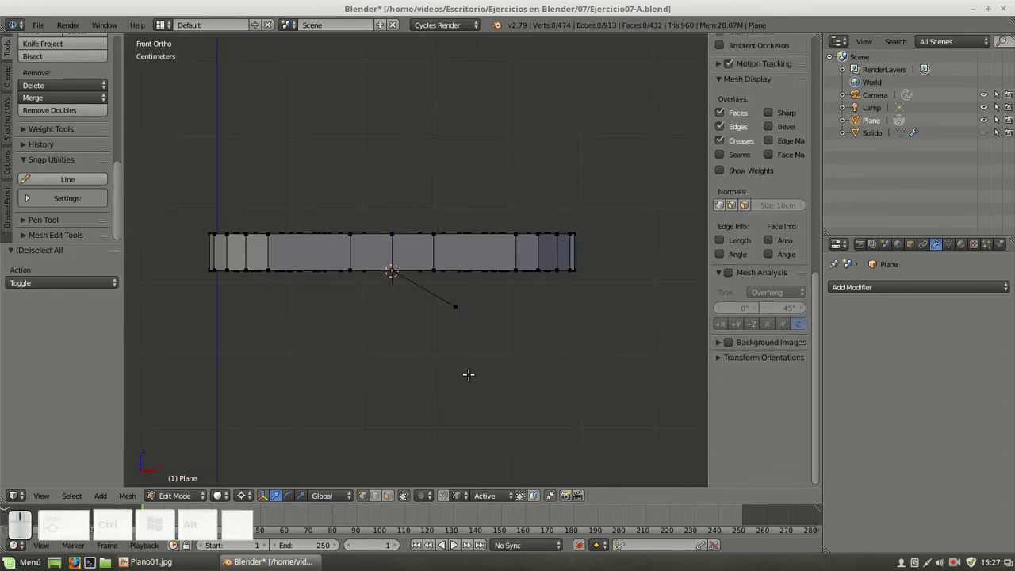
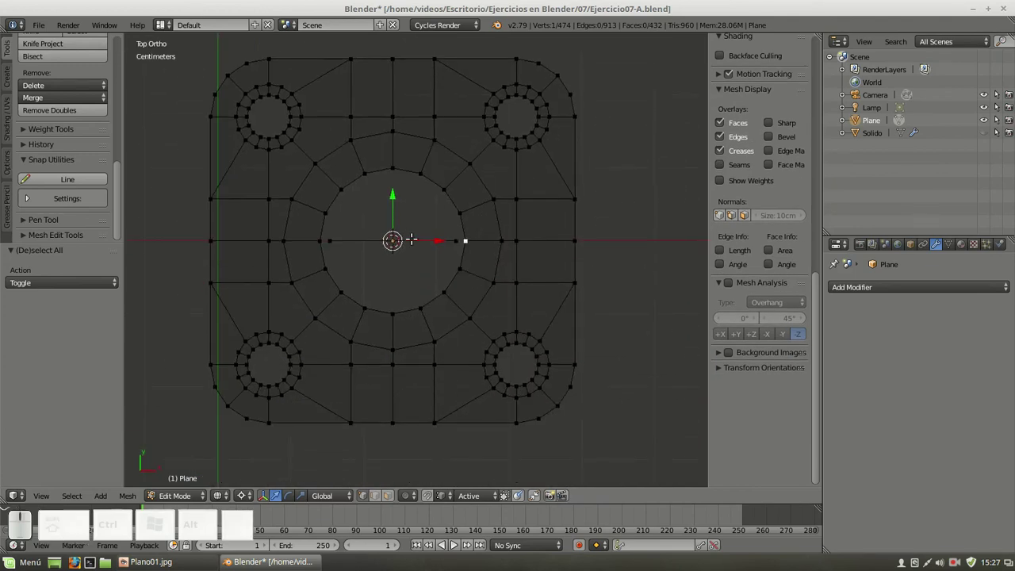
key(KP_1)
key(ctrl+l)
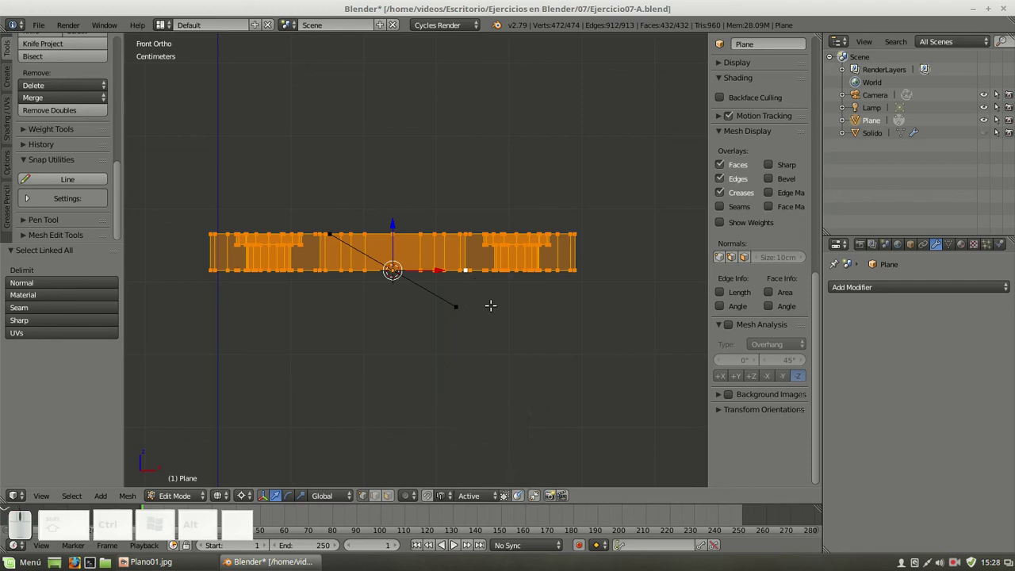
key(r)
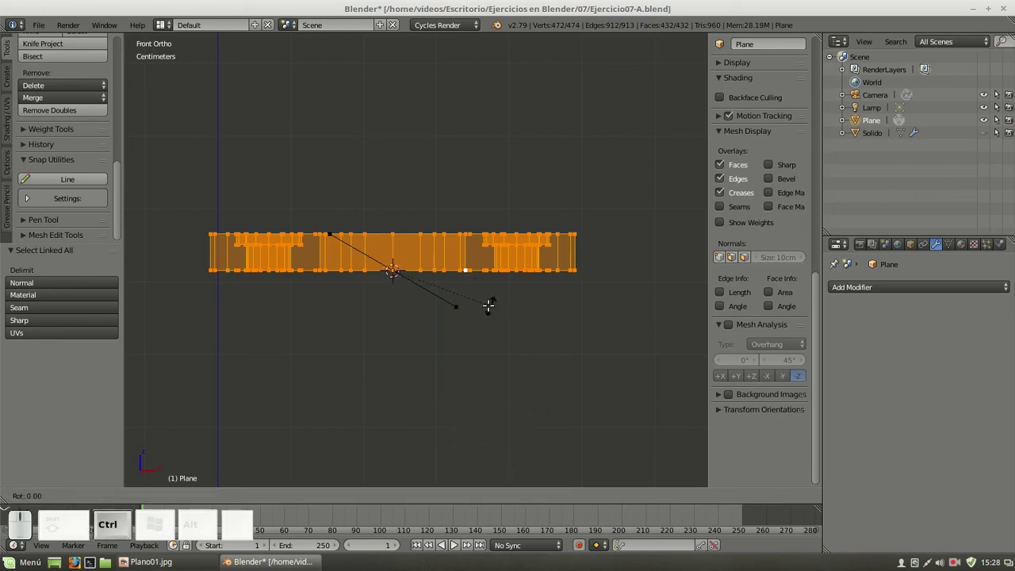
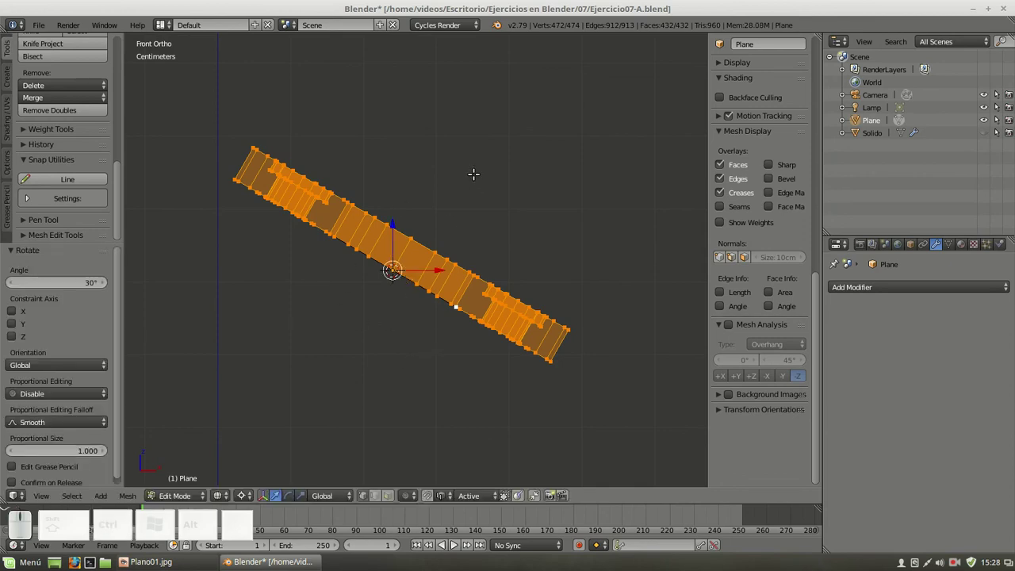
Delete the stray centre edge and switch the plate to solid shading
key(a)
drag(534, 191, 435, 303)
click(378, 505)
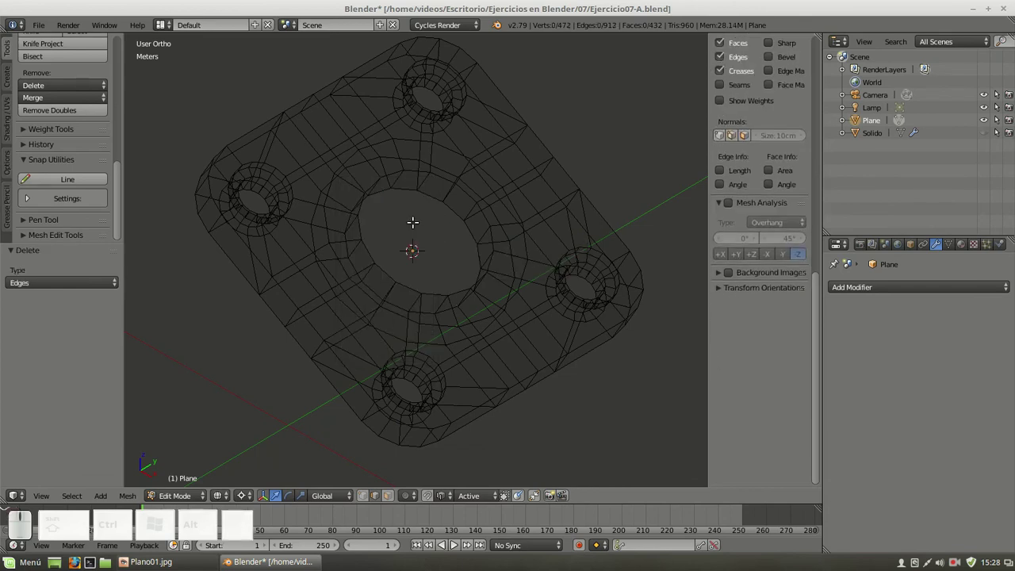
key(z)
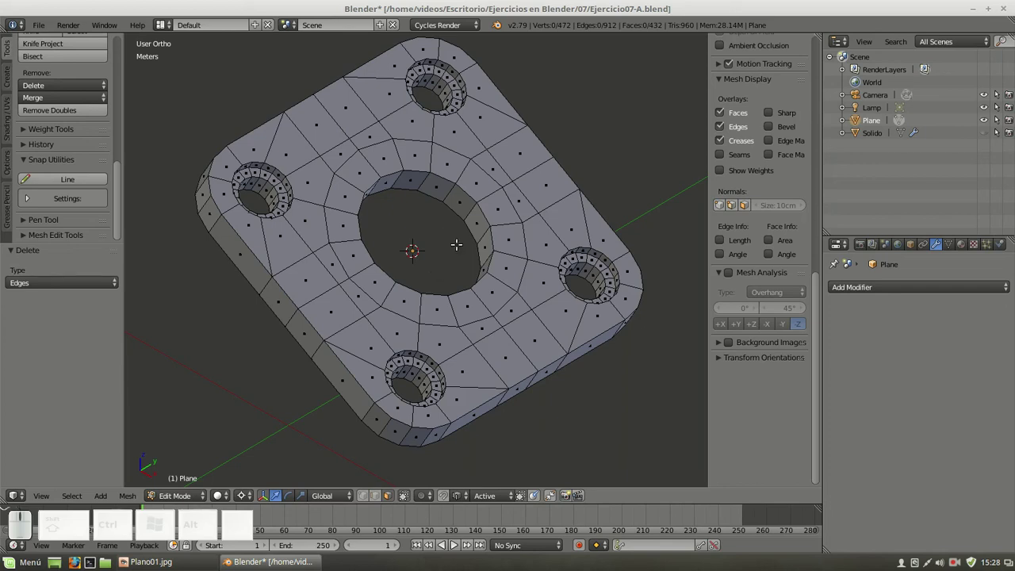
Select the face loop lining the central hole and delete its 16 inner wall faces
right_click(452, 192)
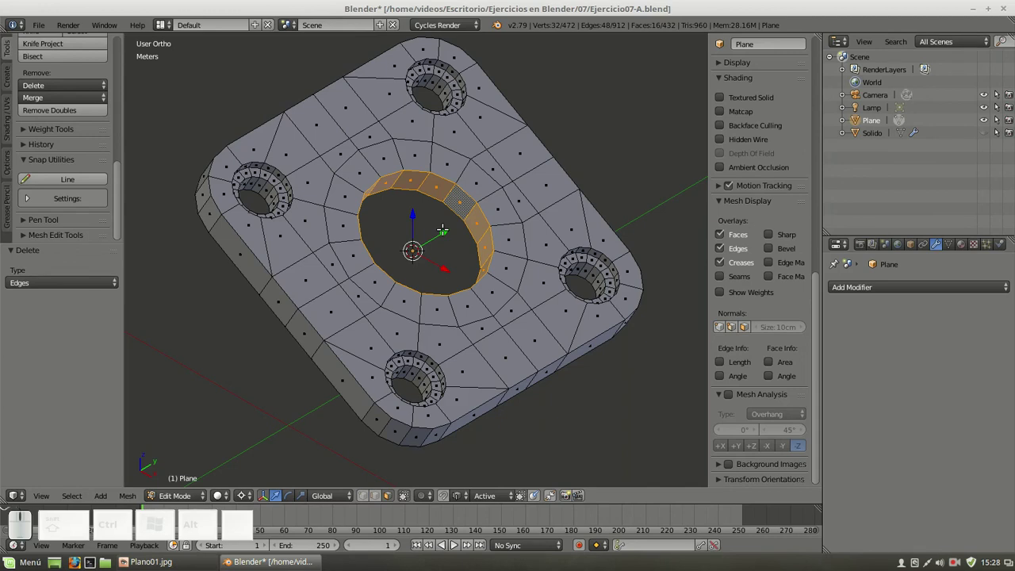
key(a)
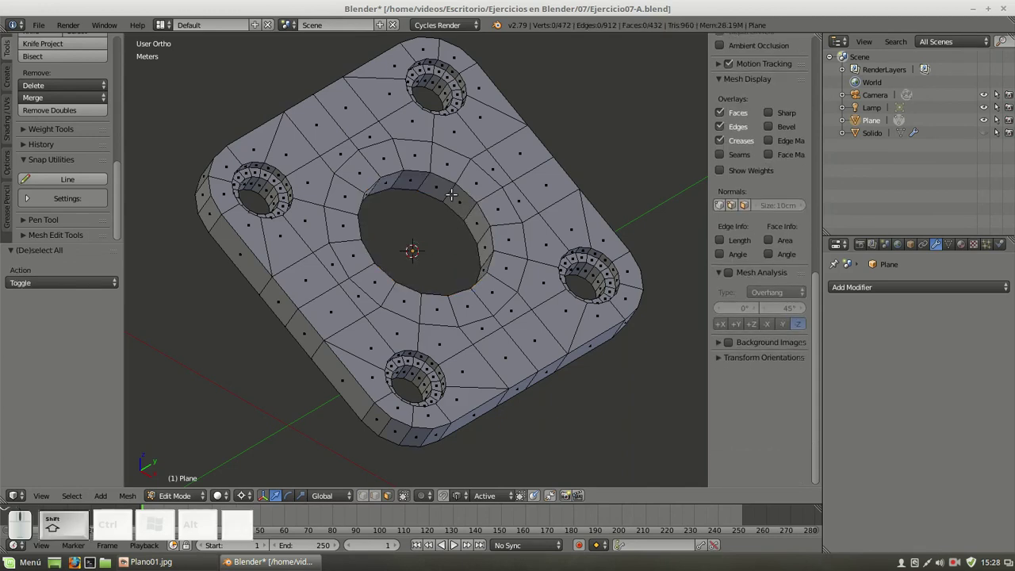
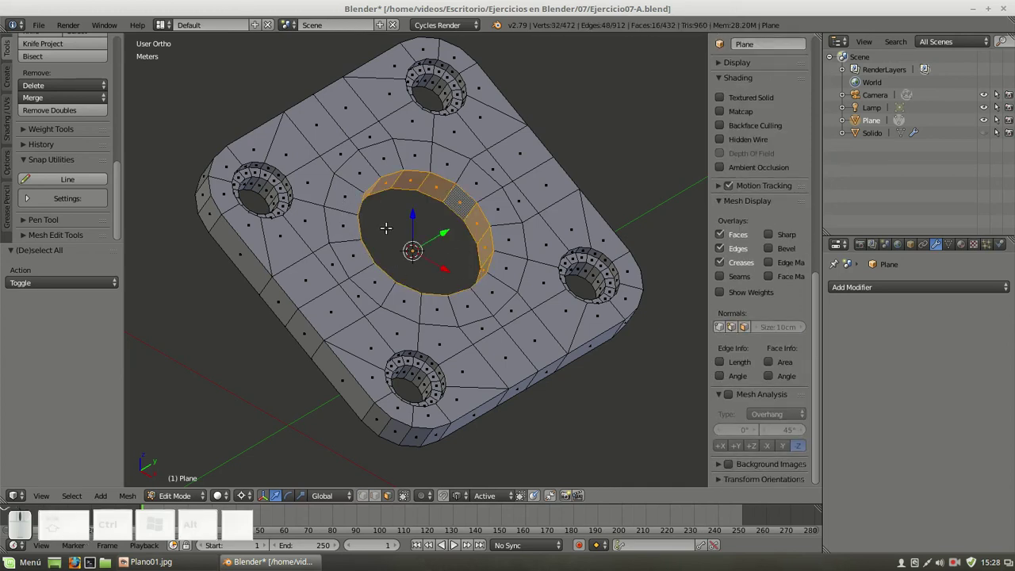
key(Delete)
click(383, 242)
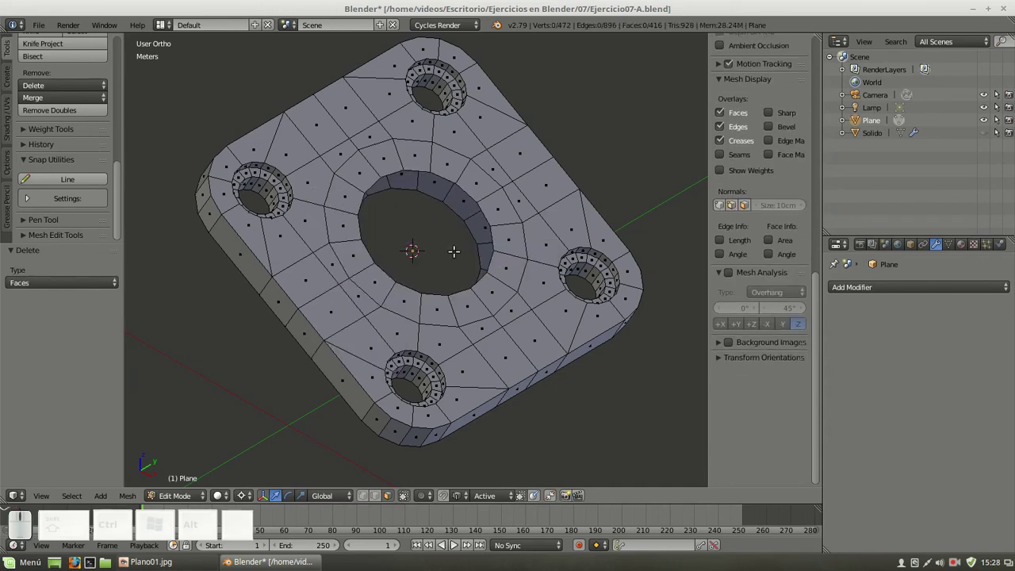
drag(467, 249, 482, 137)
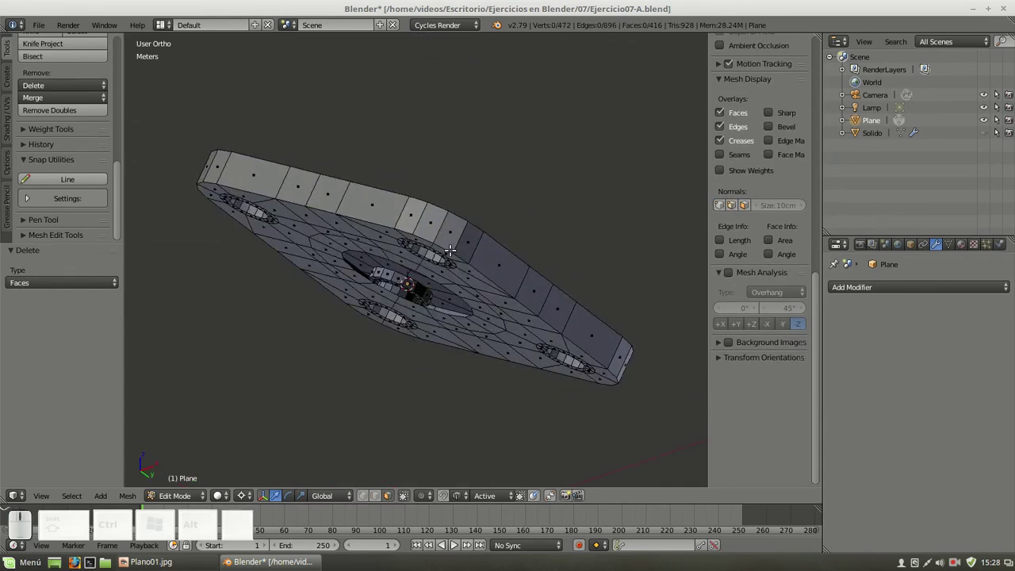
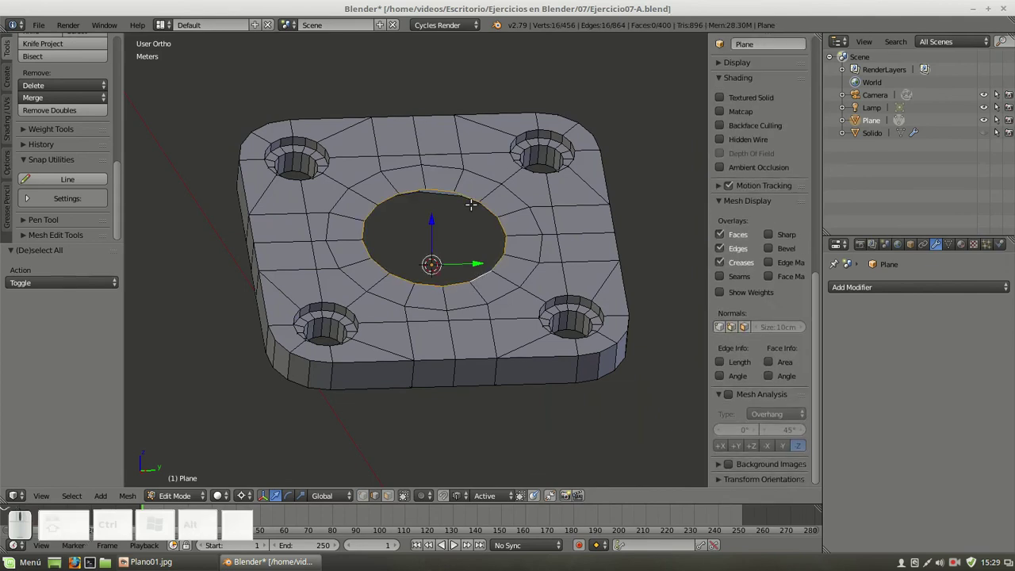
Leave editing, hide the flange Plane and show the domed Solido in the Outliner
key(Tab)
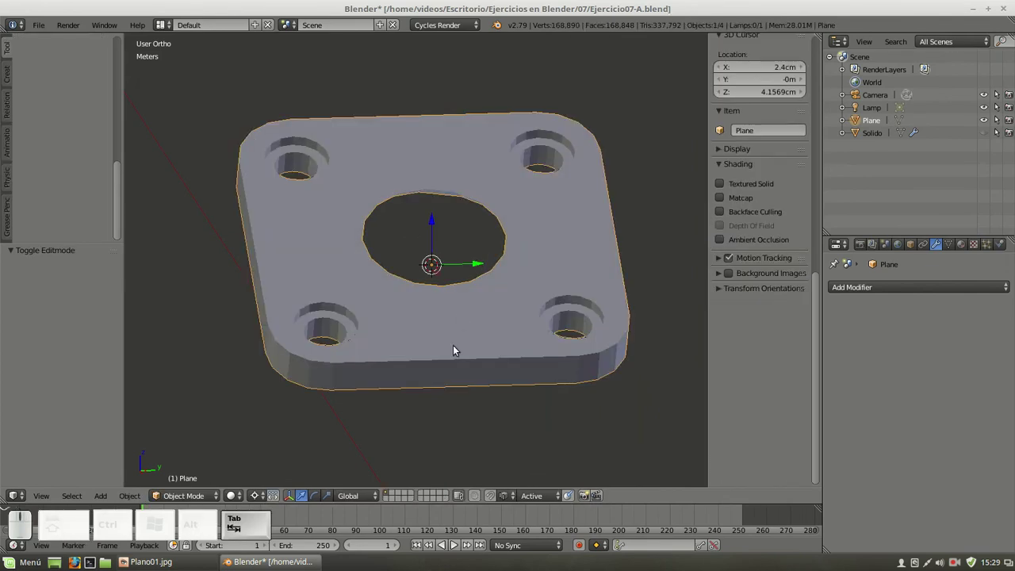
drag(454, 367, 467, 325)
key(KP_1)
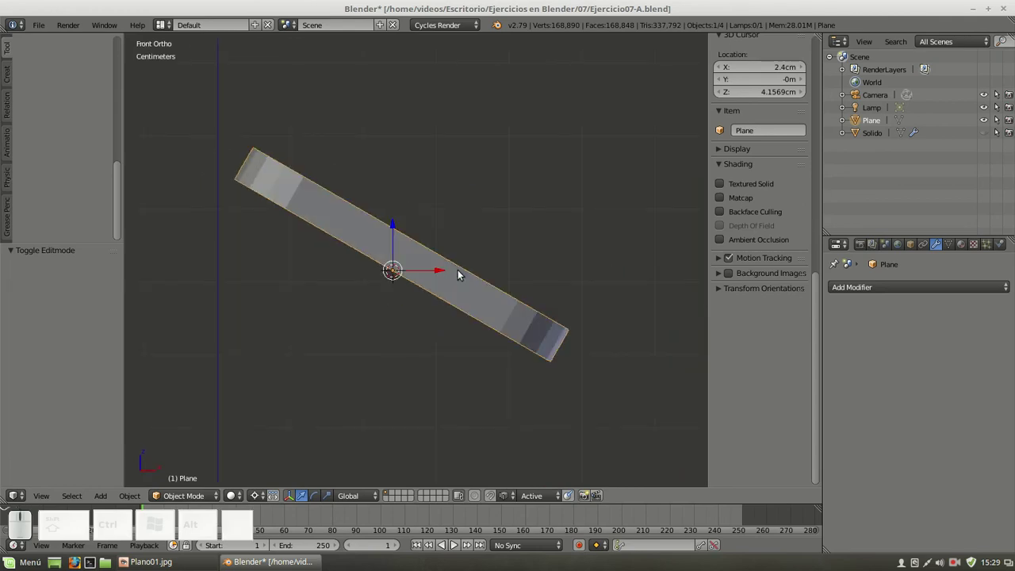
scroll(down, 3)
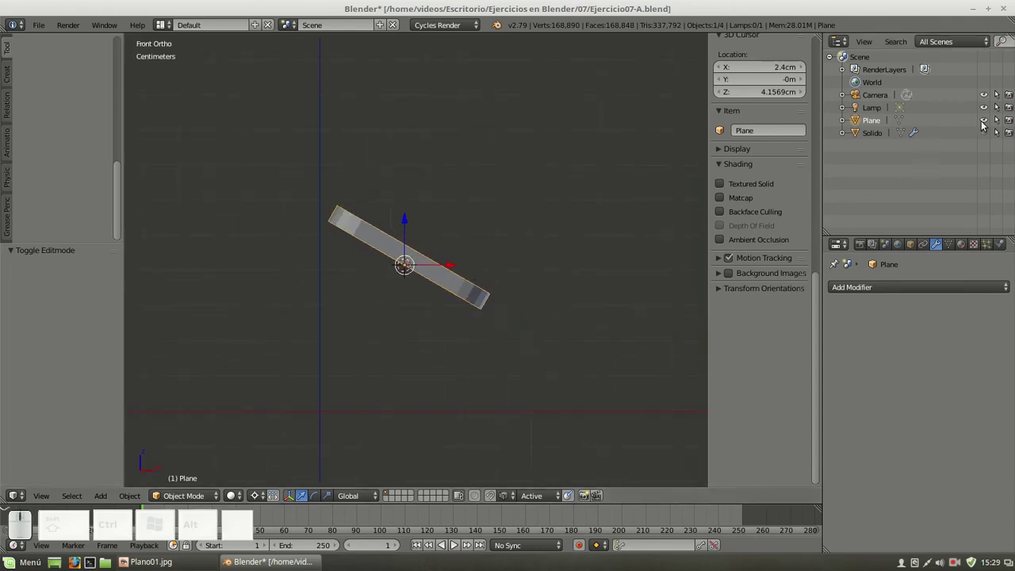
click(991, 135)
click(986, 121)
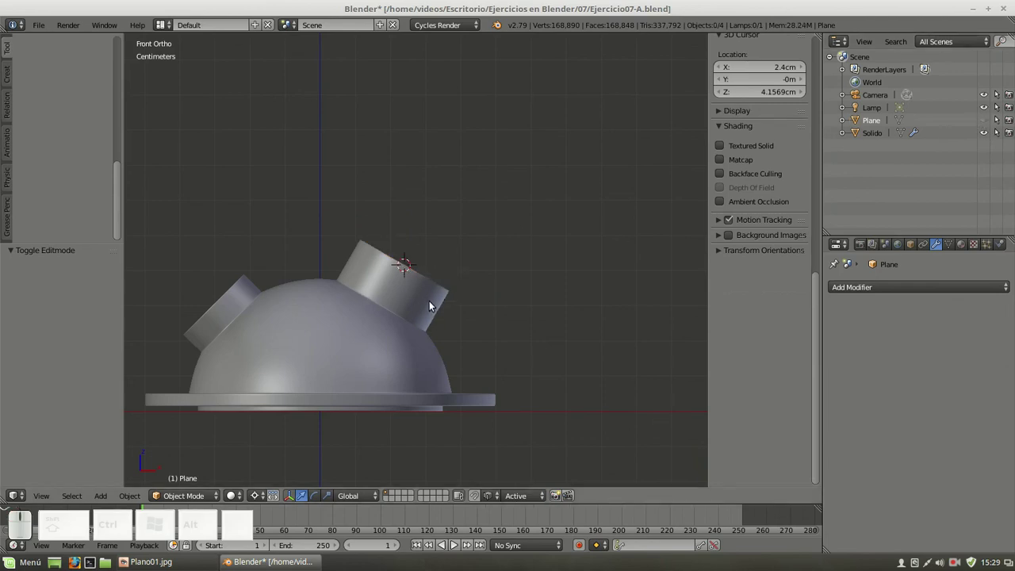
Toggle the plate and dome visibility repeatedly until only the dome remains shown
click(988, 125)
click(989, 127)
click(988, 135)
click(988, 135)
click(989, 128)
click(989, 128)
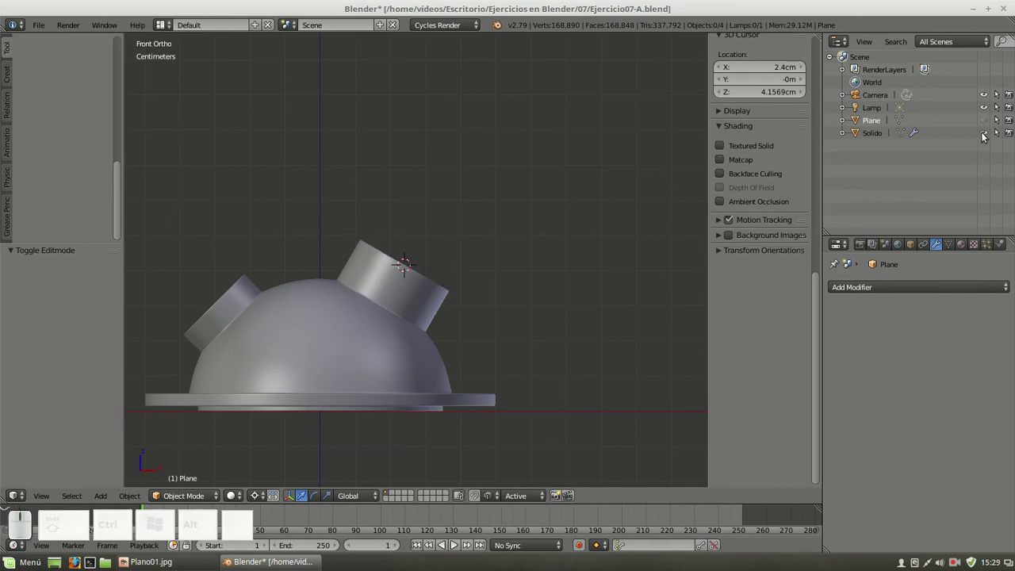
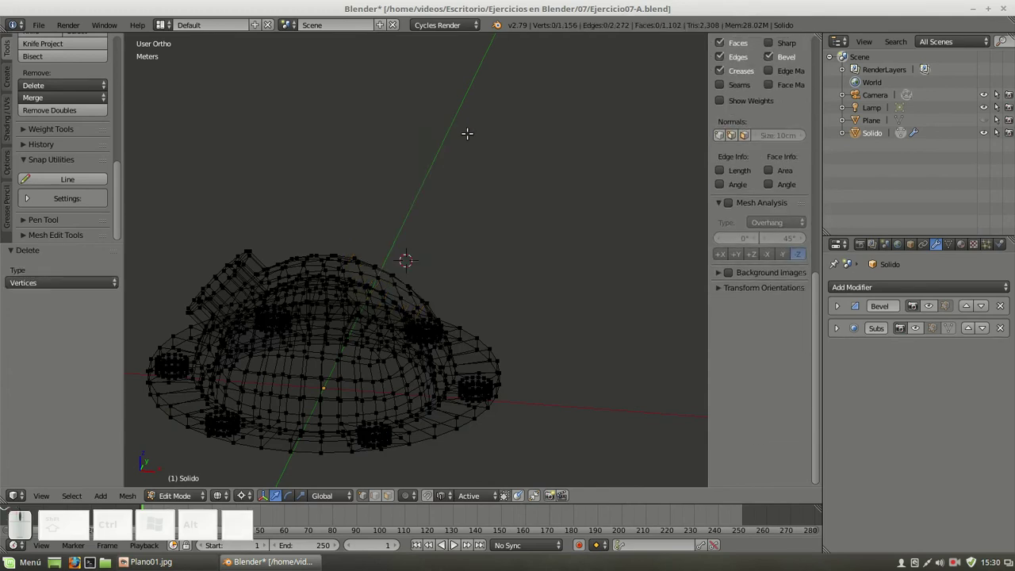
Unhide Plane and join it into Solido, then select a hole rim in the combined mesh
key(KP_1)
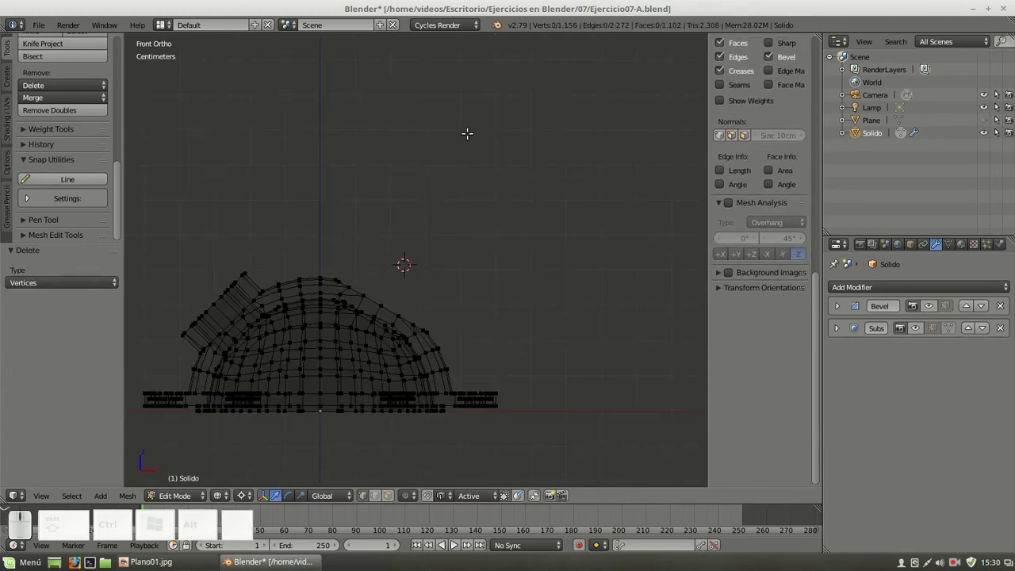
key(Tab)
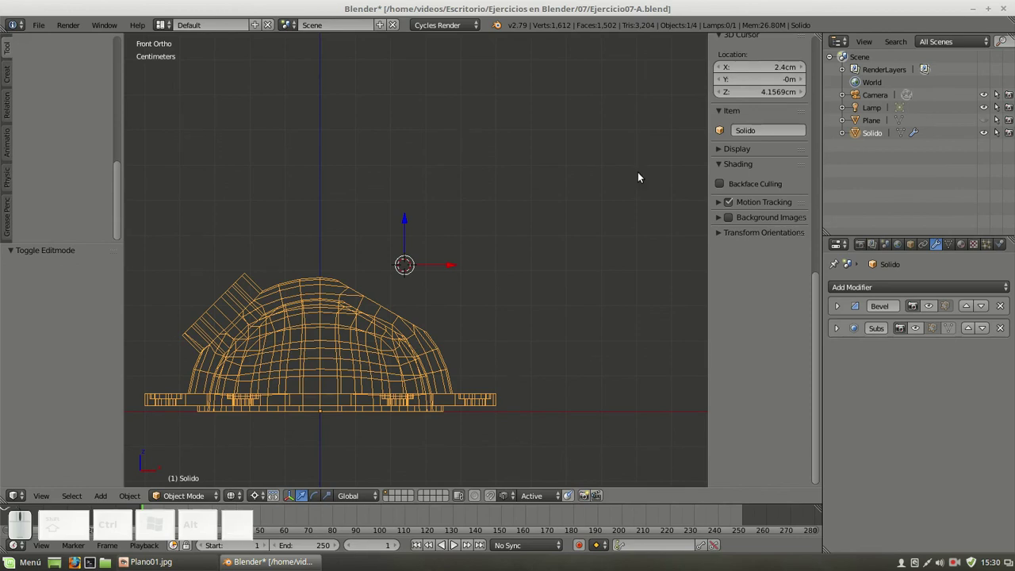
click(989, 123)
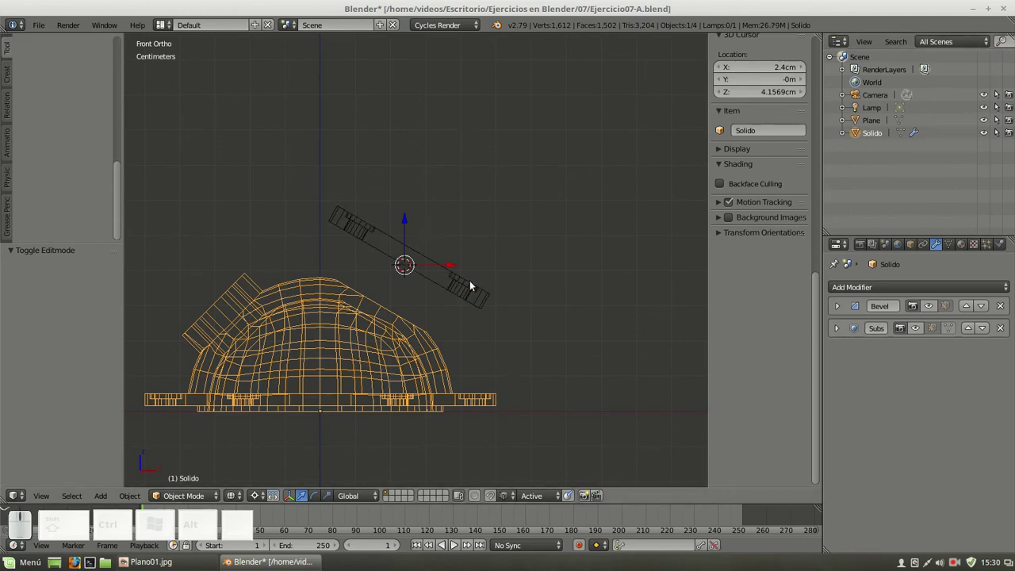
right_click(475, 286)
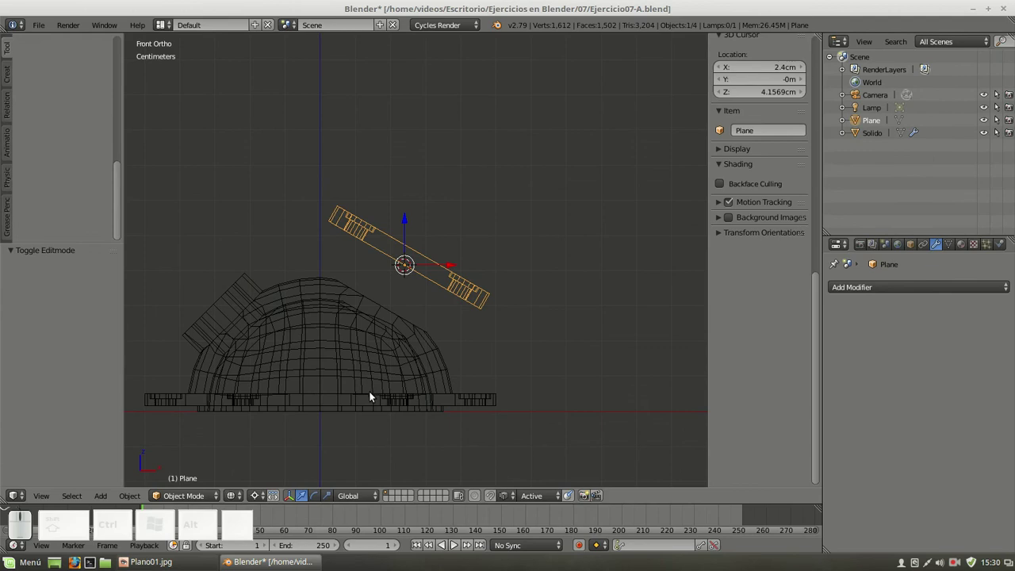
right_click(418, 344)
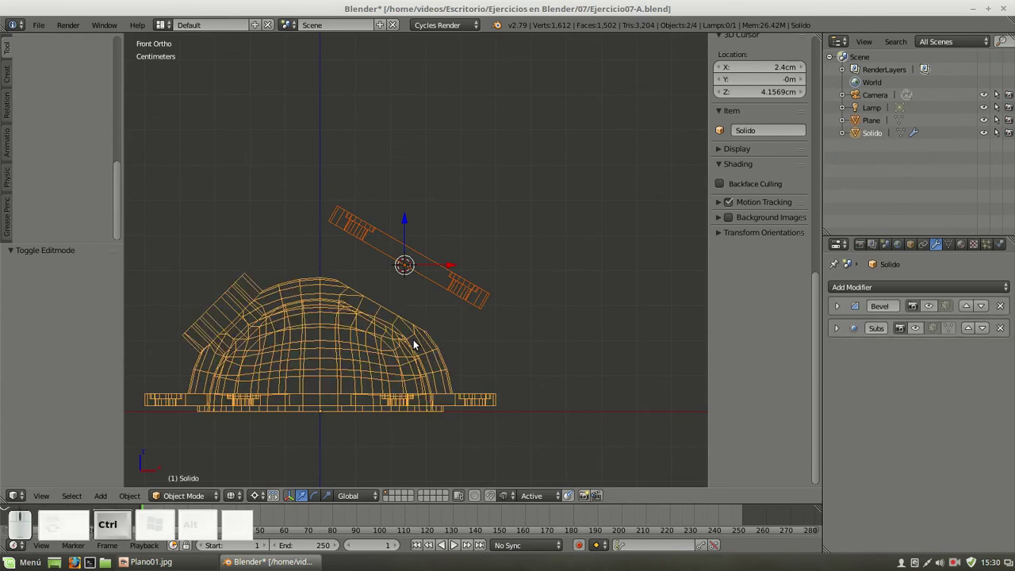
key(ctrl+j)
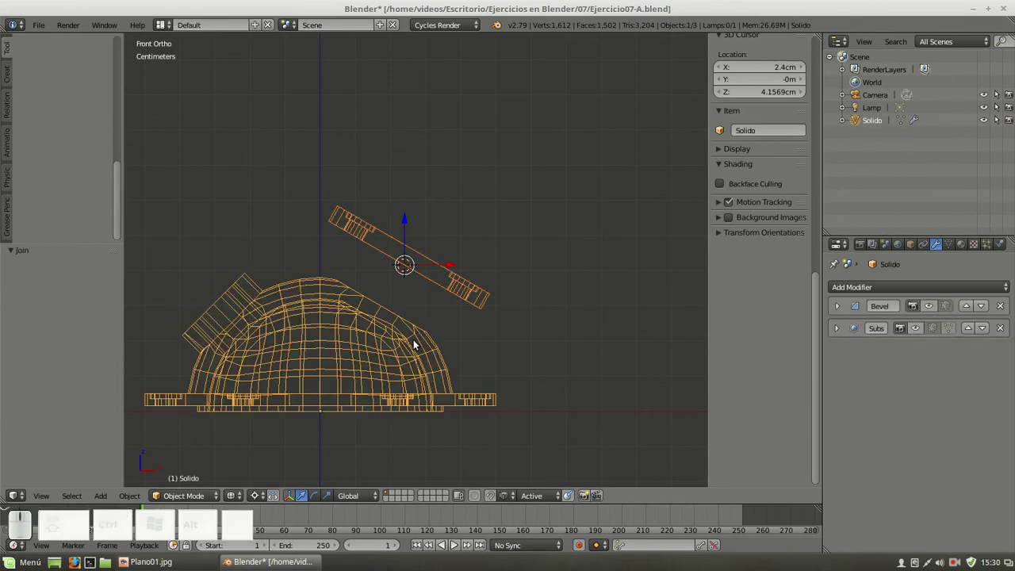
key(Tab)
click(556, 217)
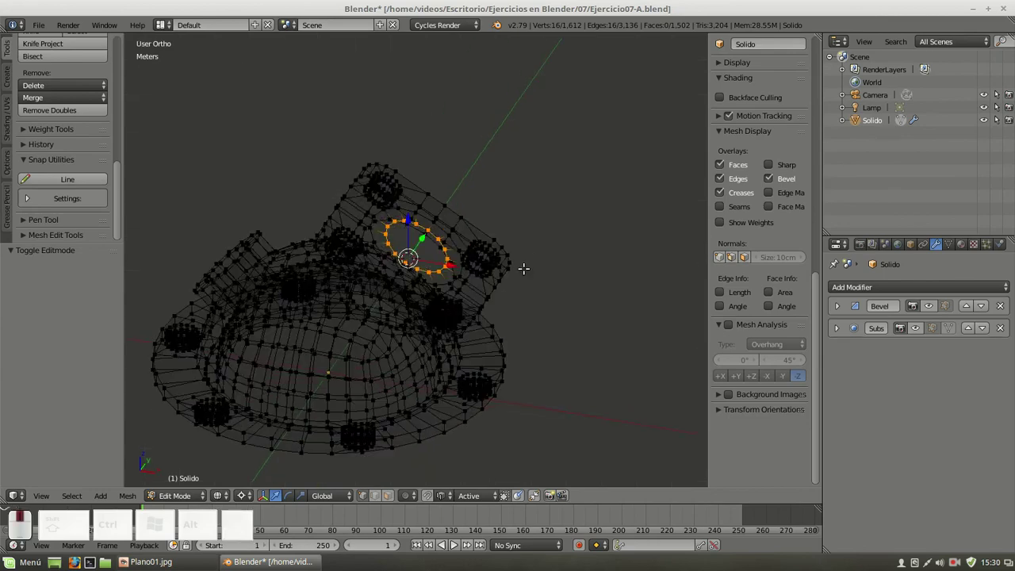
Bridge the dome opening to the plate's central hole with a 16-face neck via Bridge Edge Loops
key(z)
scroll(up, 3)
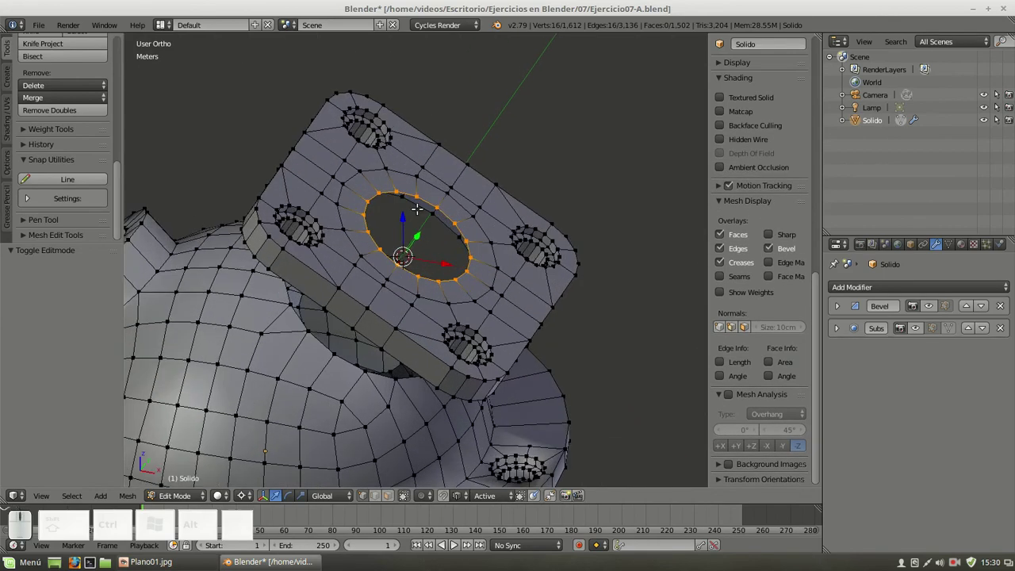
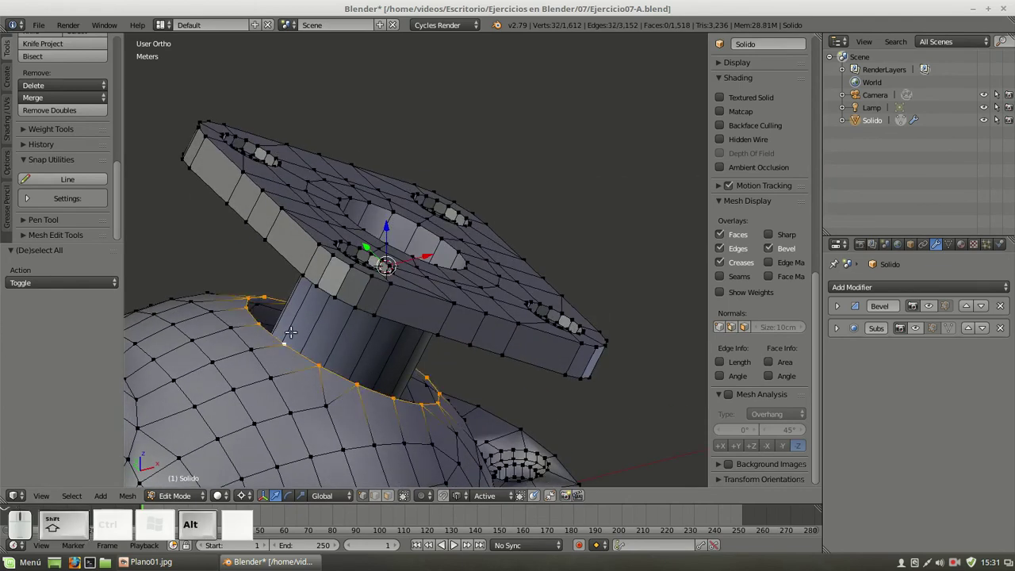
key(w)
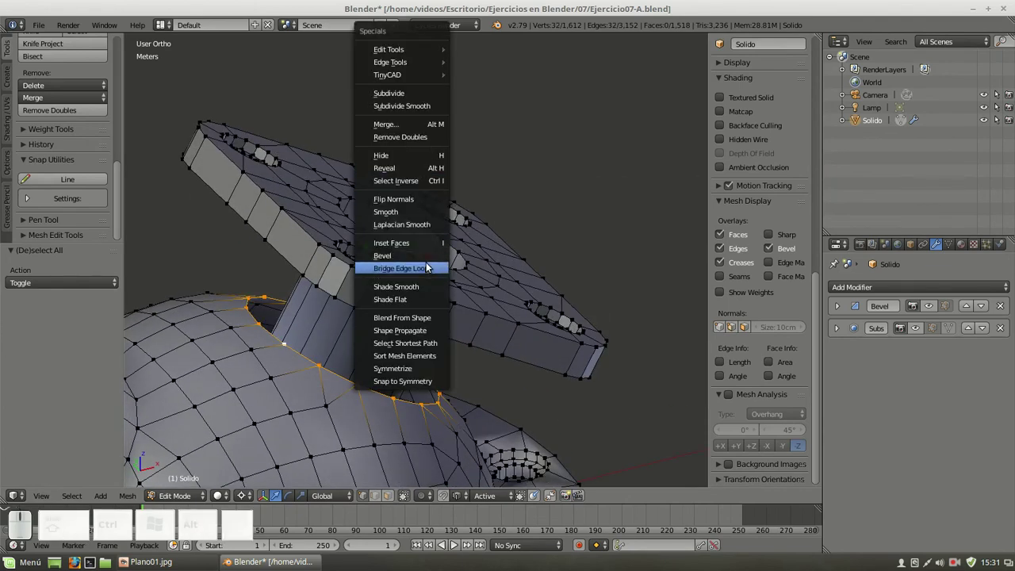
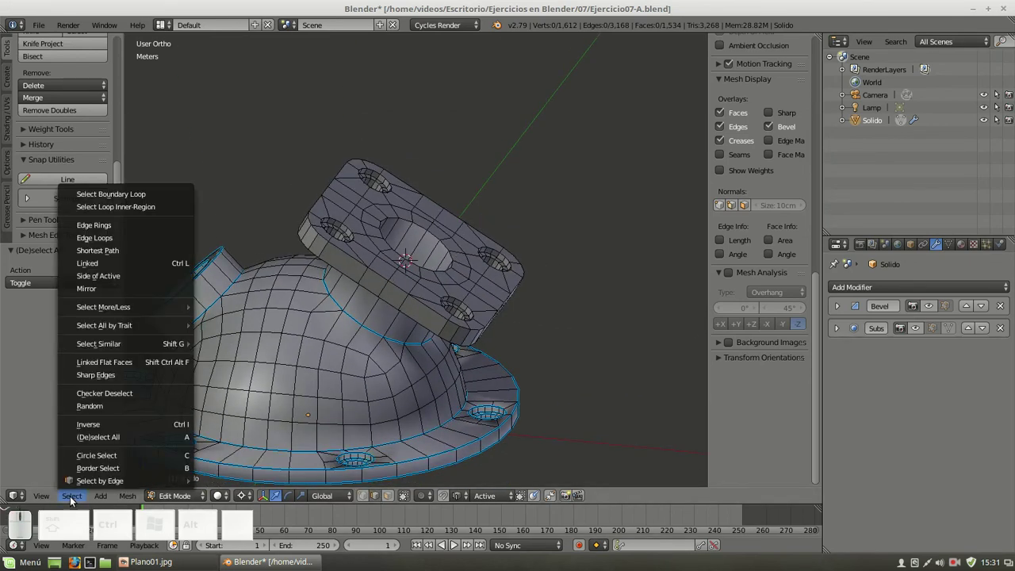
Give all sharp edges of the casting an Edge Bevel Weight of 1 and return to Object Mode
click(107, 382)
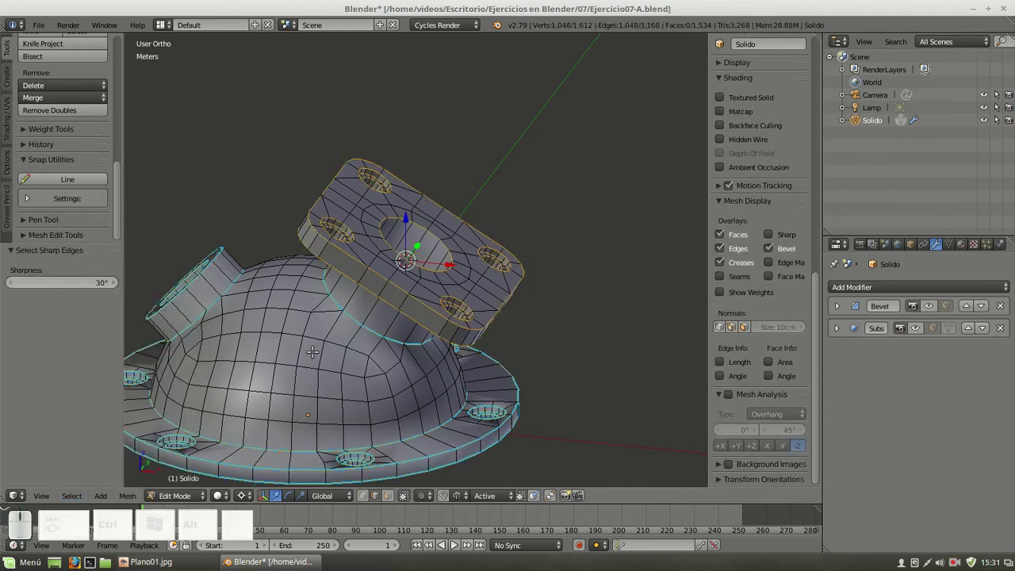
key(ctrl+e)
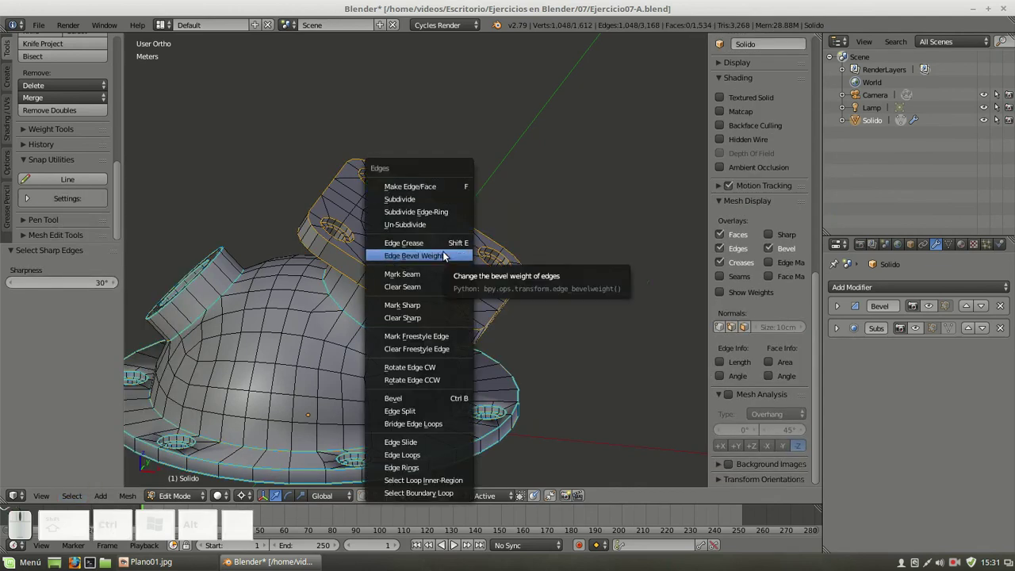
click(447, 255)
key(KP_1)
key(KP_Enter)
key(Tab)
scroll(up, 3)
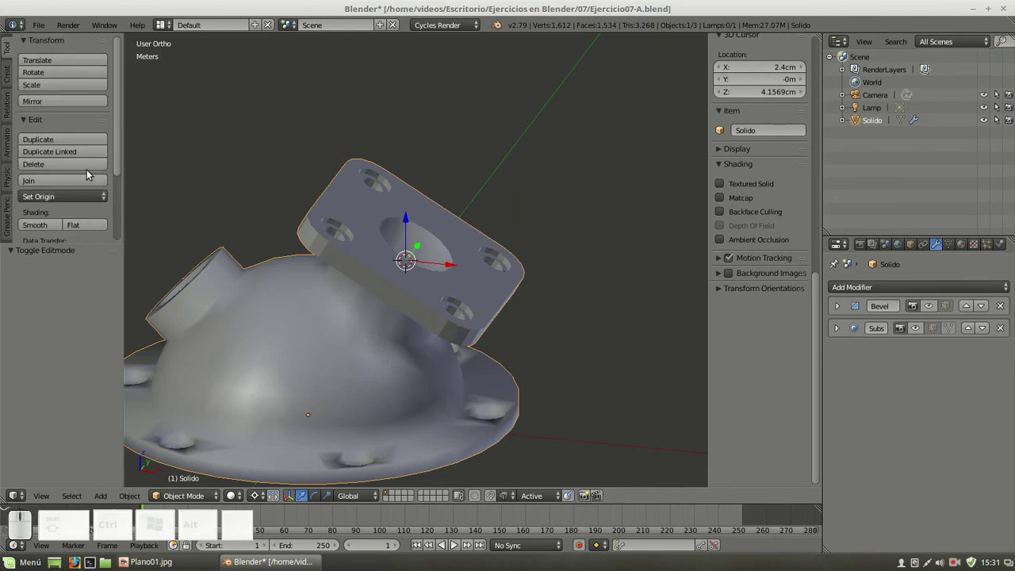
Show the Subsurf modifier's smoothed surface in the viewport and view the casting from the front
scroll(up, 3)
click(37, 231)
scroll(down, 3)
click(936, 306)
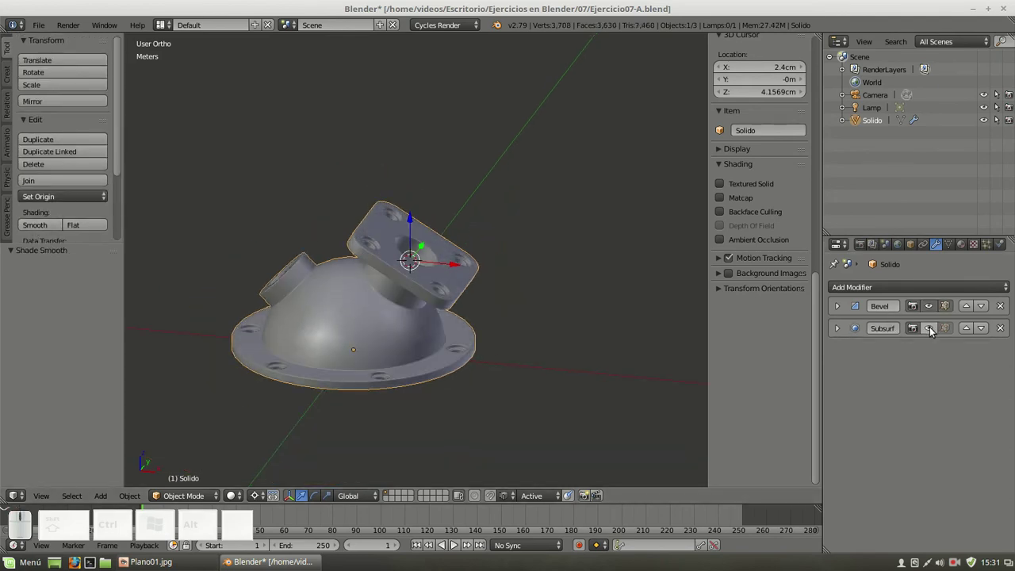
click(934, 331)
scroll(up, 3)
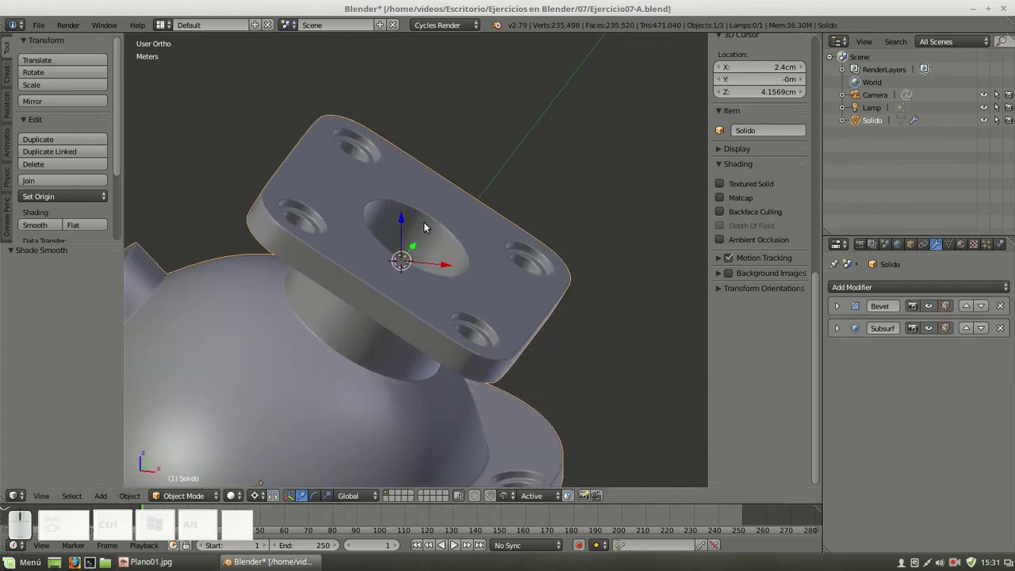
scroll(down, 3)
drag(429, 239, 448, 216)
key(KP_1)
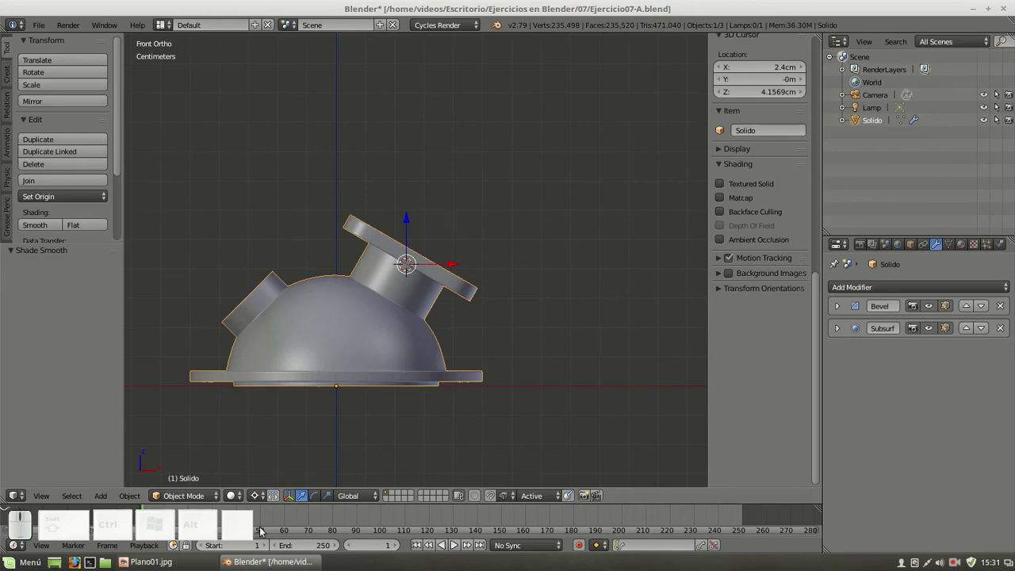
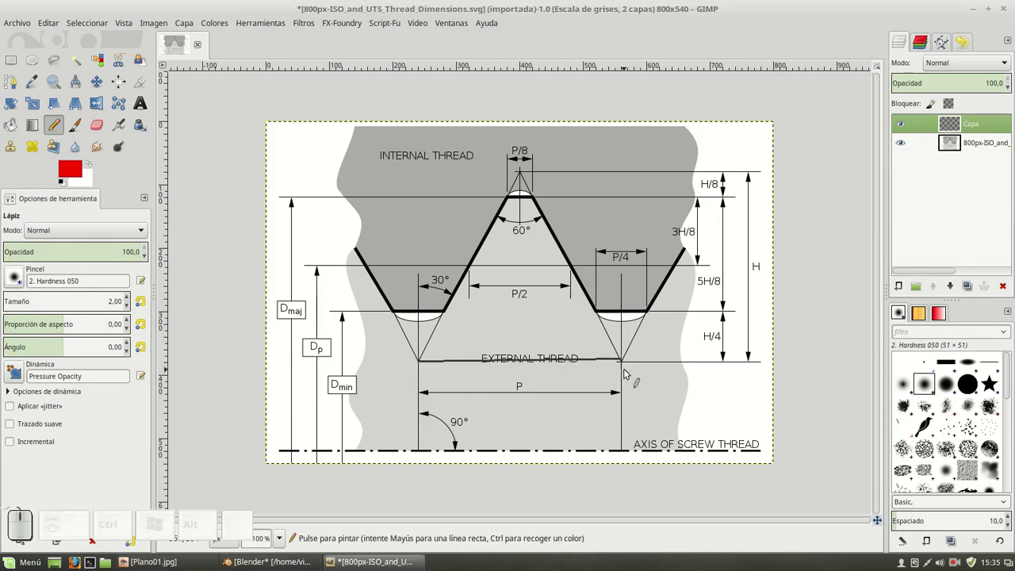
Undo the stray pencil stroke and convert the thread dimensions diagram to RGB colour
key(ctrl+z)
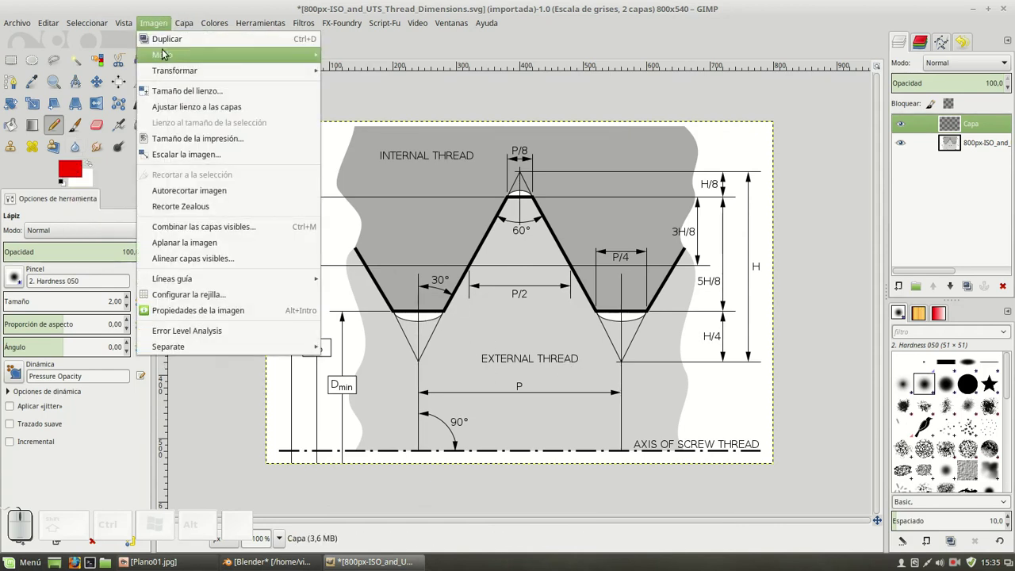
click(345, 61)
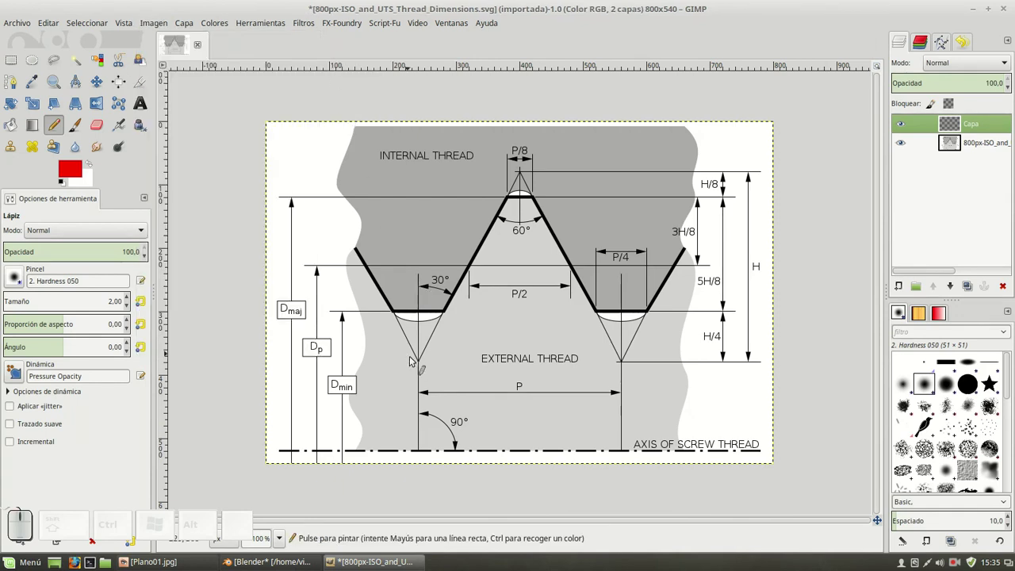
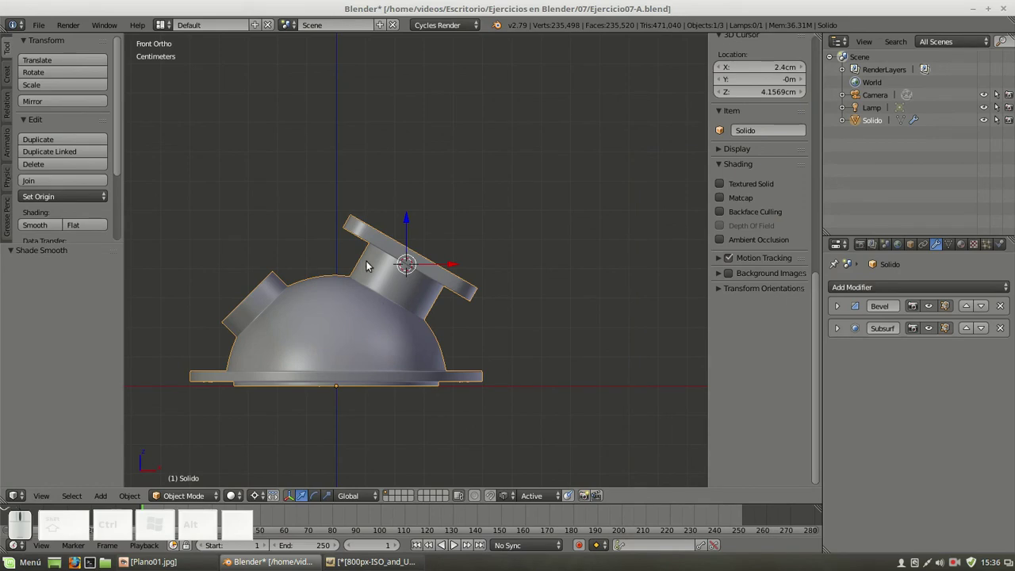
Return to the 3D scene, enter Edit Mode on the casting and view the side pipe from the top
click(330, 274)
scroll(up, 3)
drag(383, 258, 406, 293)
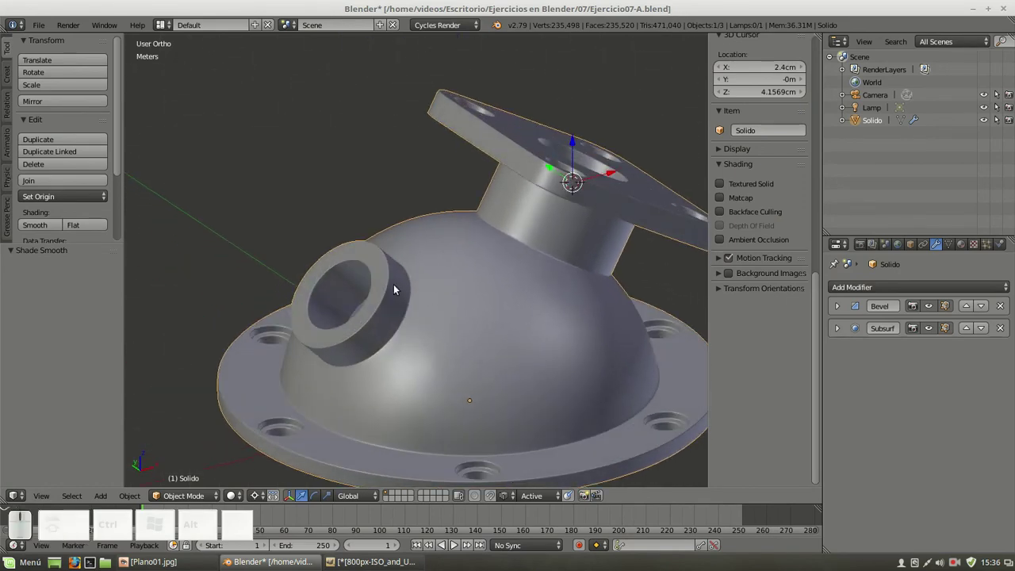
key(Tab)
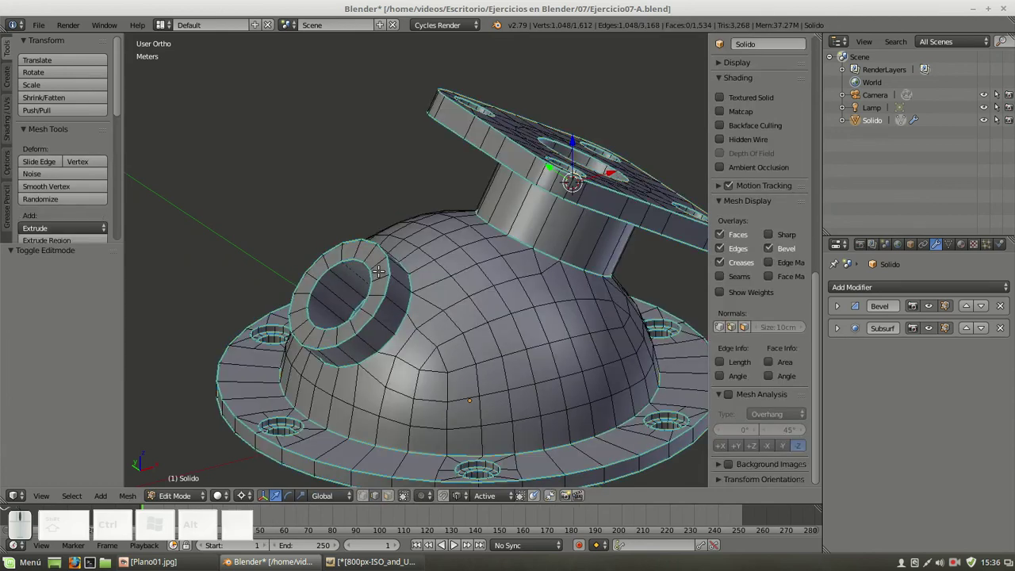
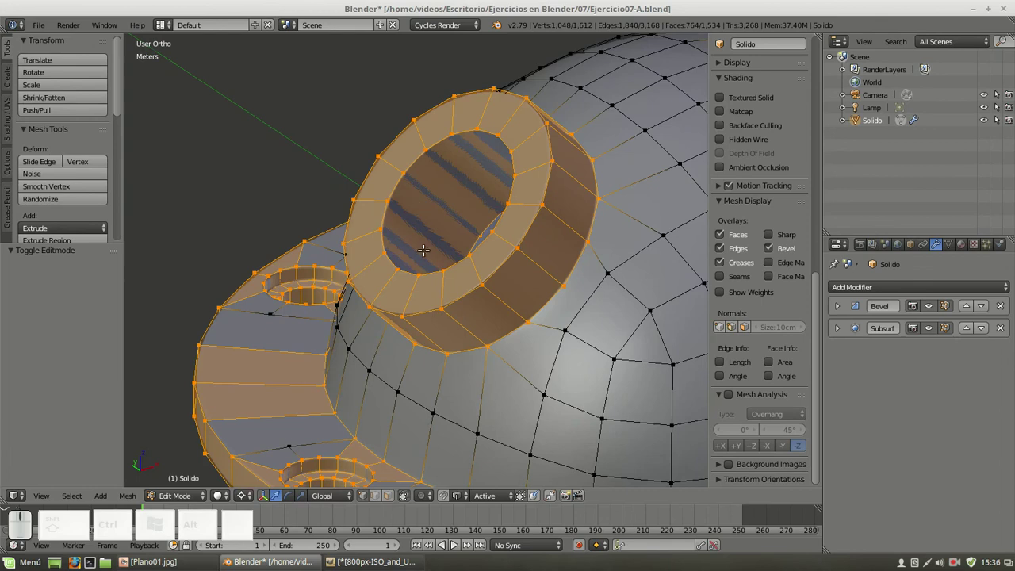
key(KP_7)
key(a)
Select a vertex on the side pipe ring and enable the smoothed surface display while editing
right_click(381, 287)
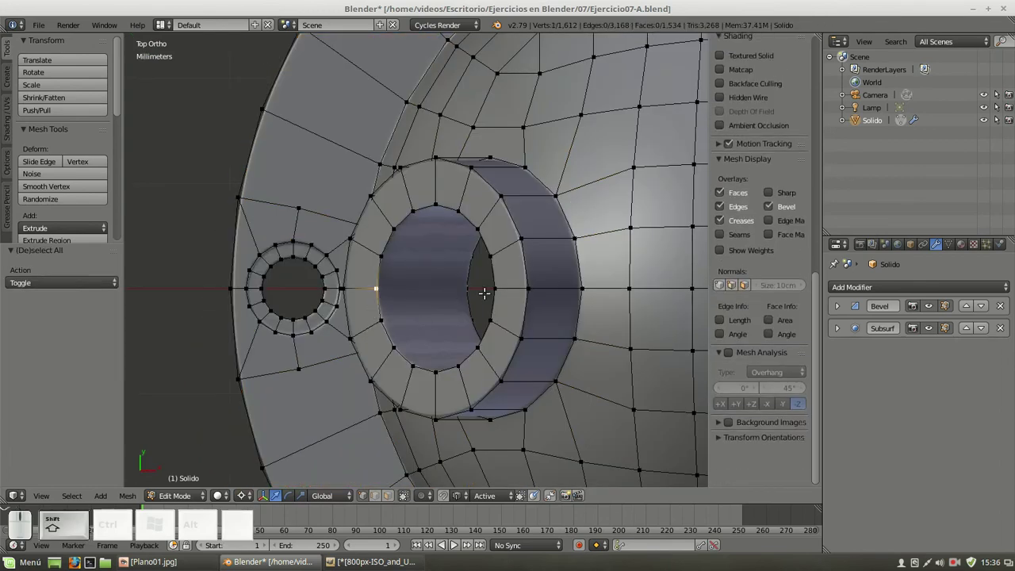
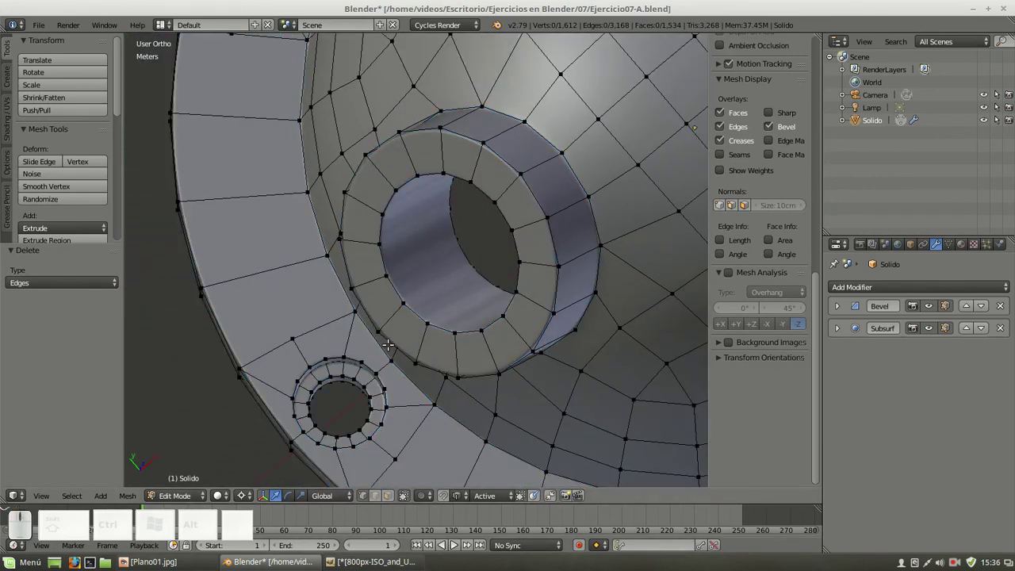
key(KP_7)
click(935, 315)
click(921, 333)
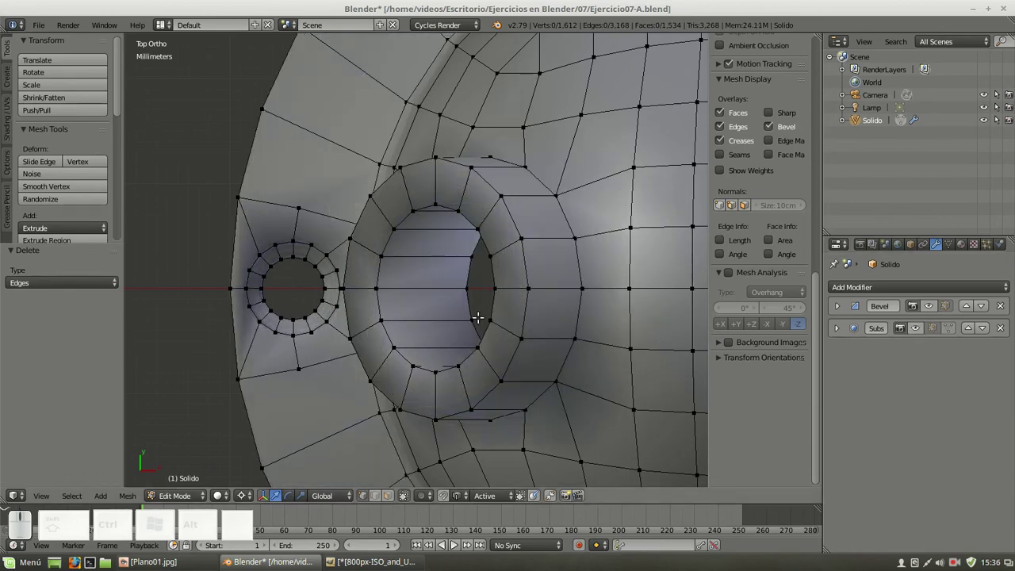
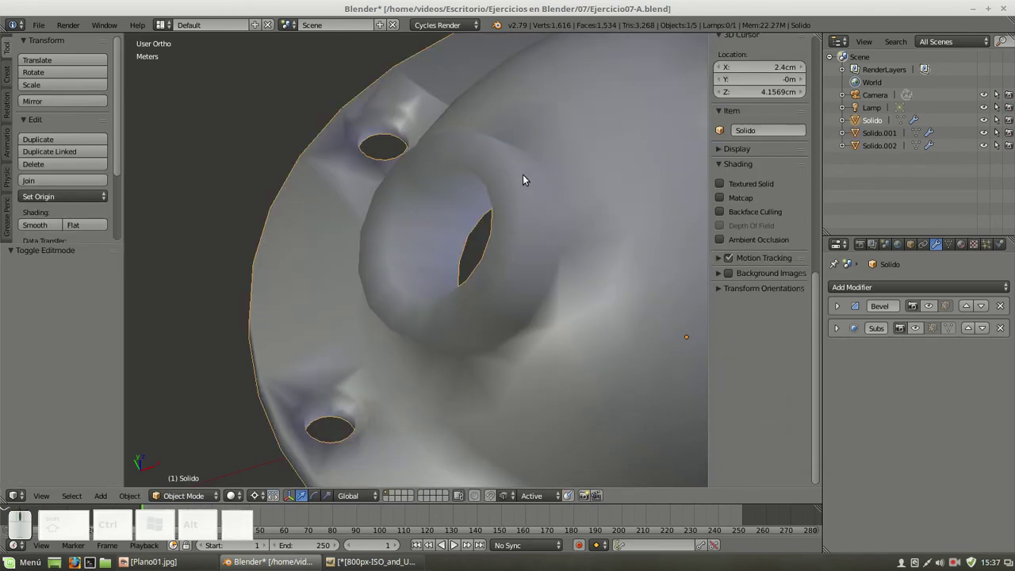
Hide the Solido casting, select a line object and start renaming Solido.002 in the Outliner
key(h)
scroll(down, 3)
right_click(432, 224)
click(887, 149)
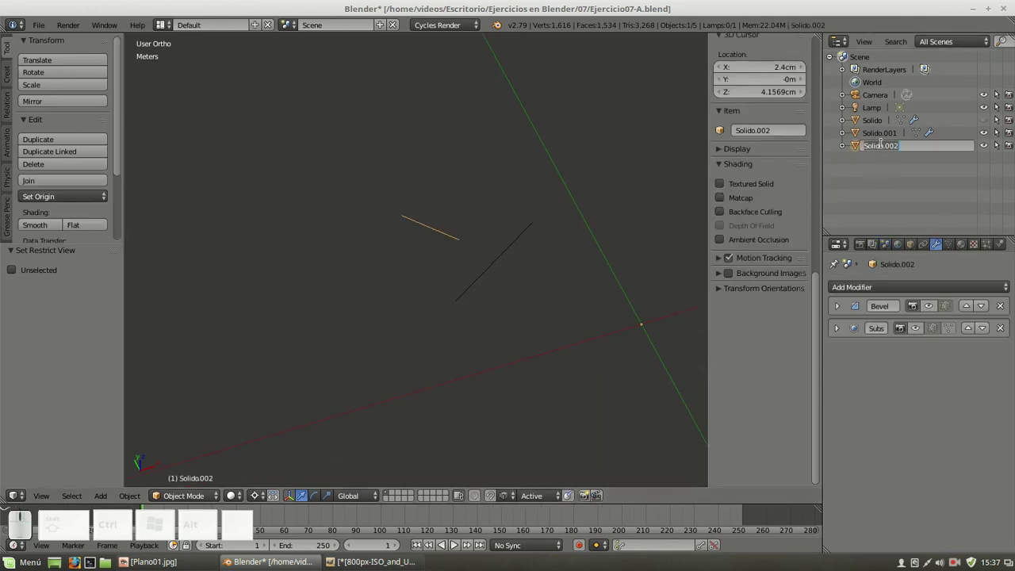
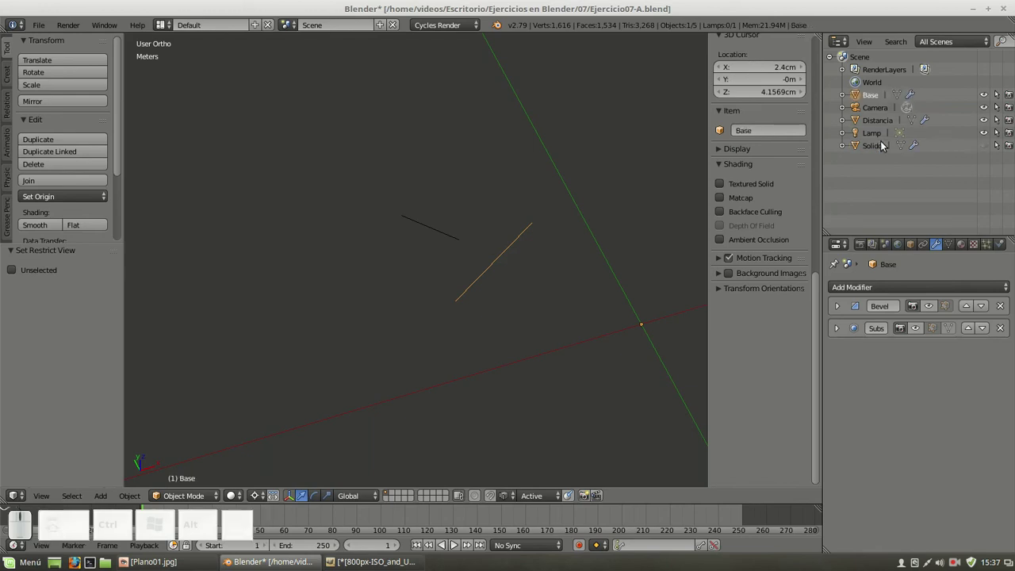
Edit the Distancia line in front view and snap the 3D cursor to its selected vertex
key(KP_1)
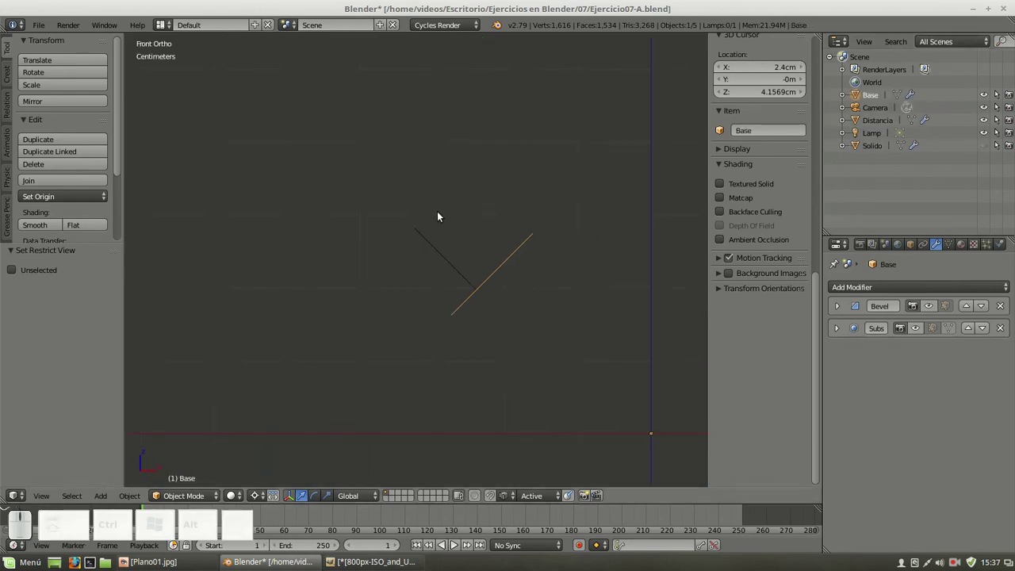
right_click(443, 255)
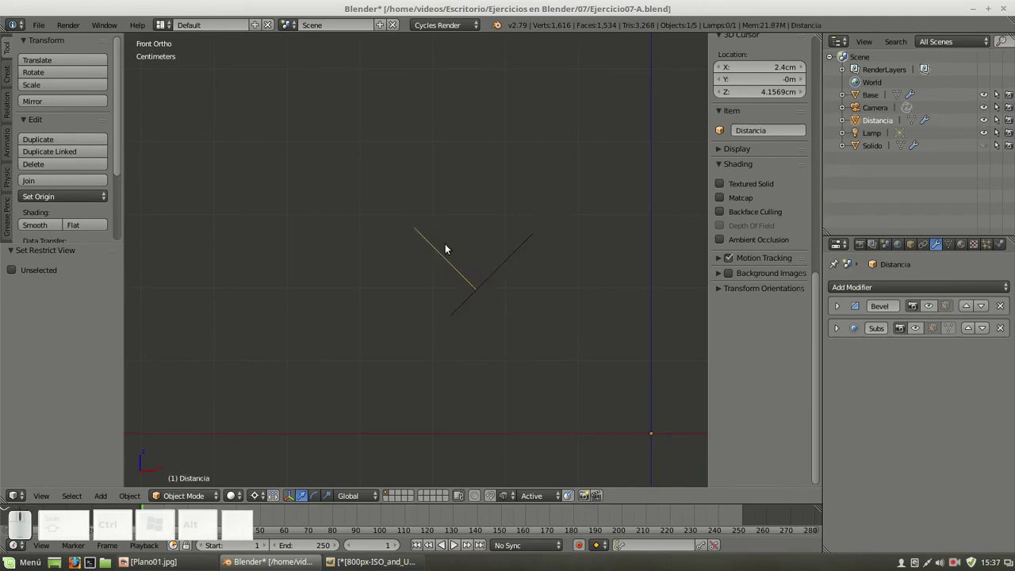
key(Tab)
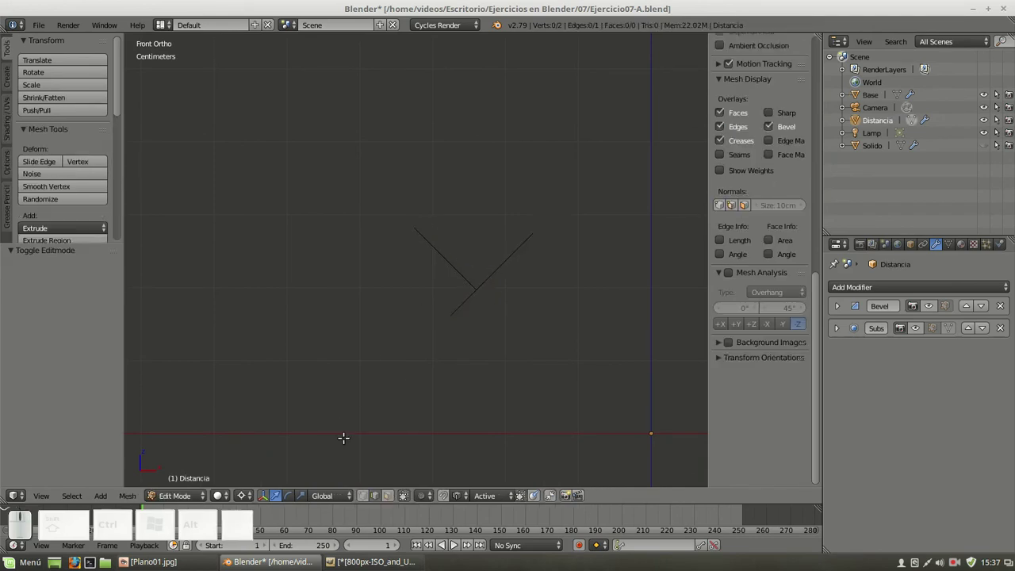
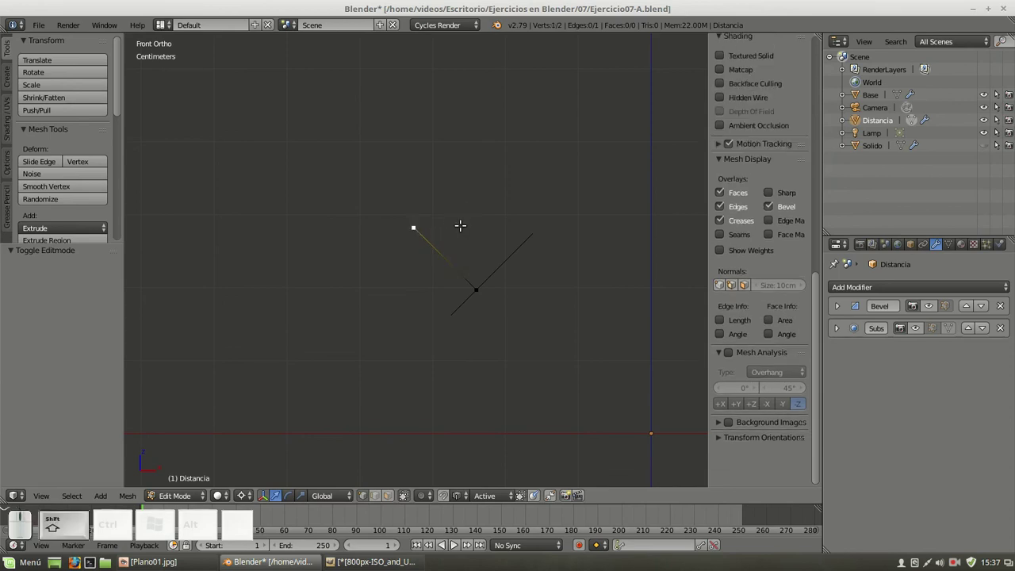
key(shift+s)
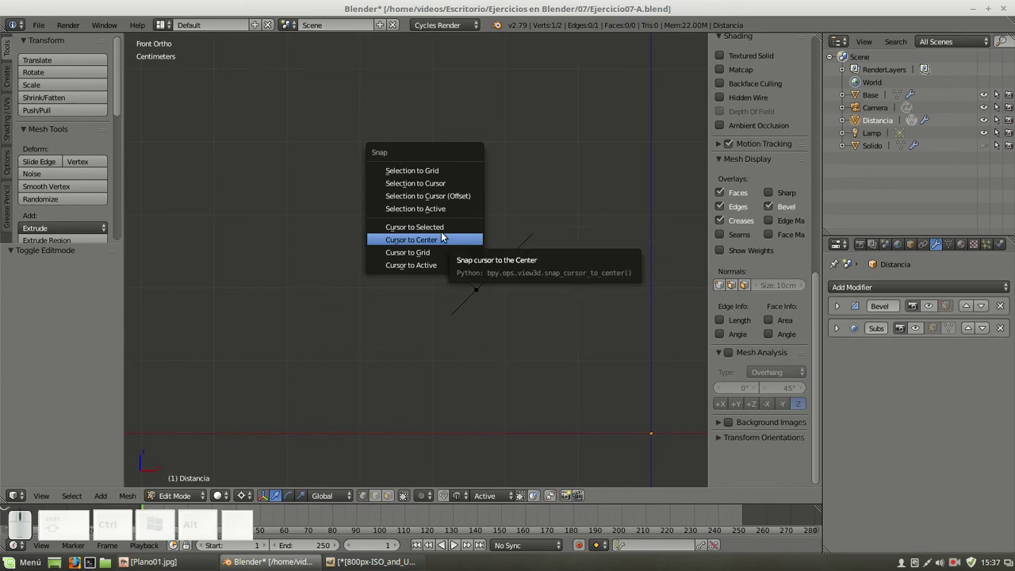
click(447, 233)
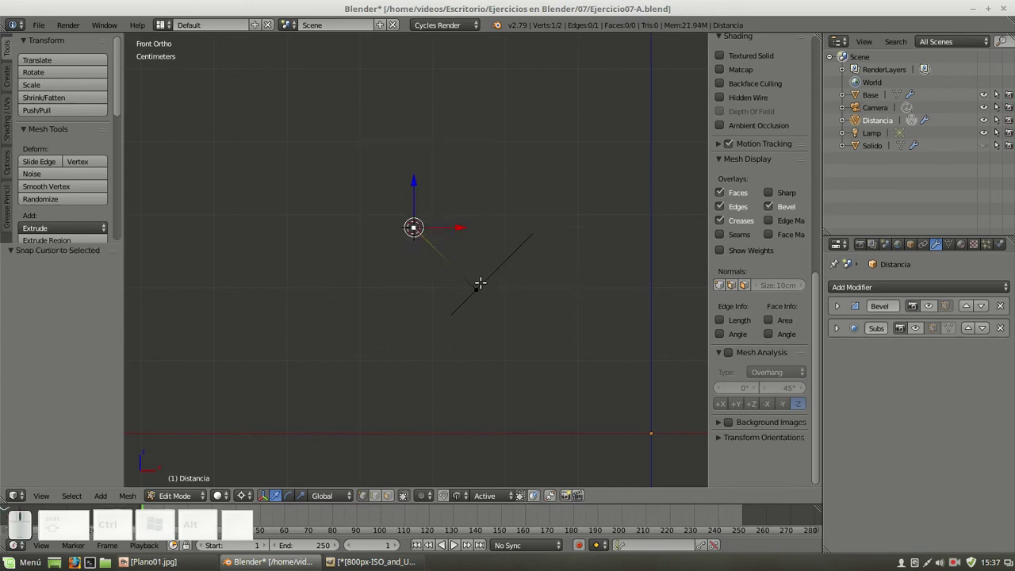
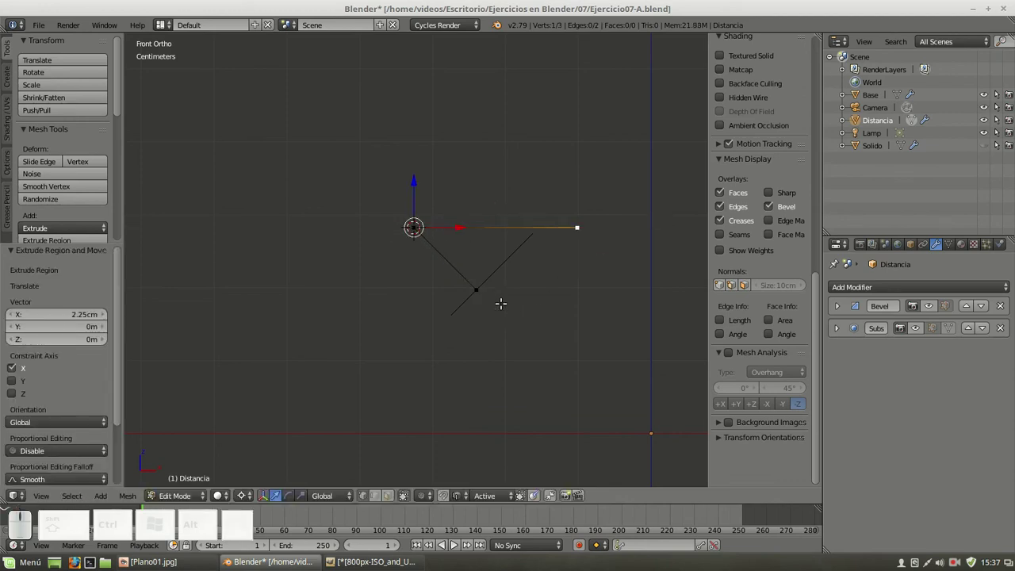
Rotate the line about the crossing vertex, delete the extra vertex leaving a 2.25 cm edge along X, and return to object mode
right_click(487, 289)
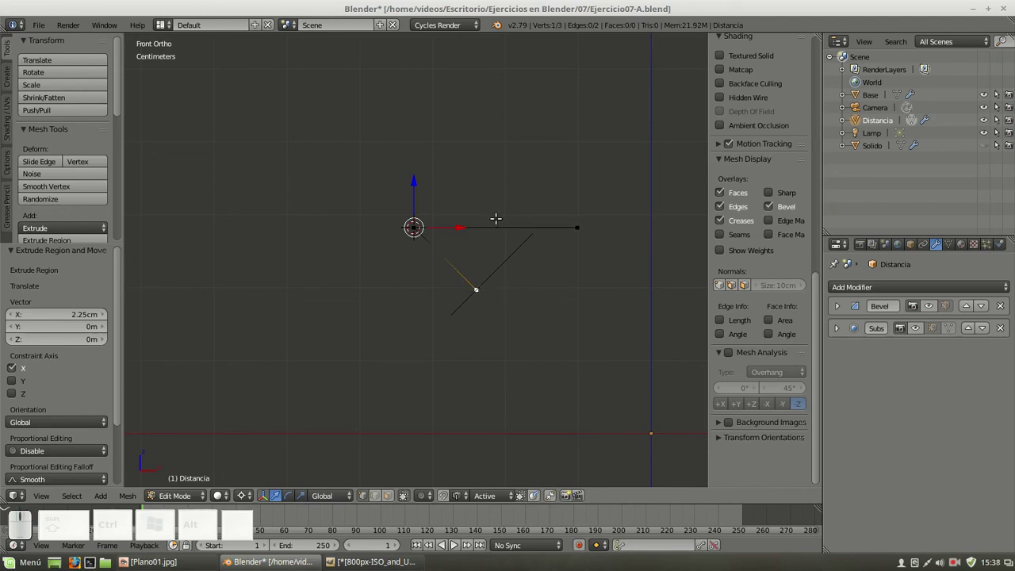
key(r)
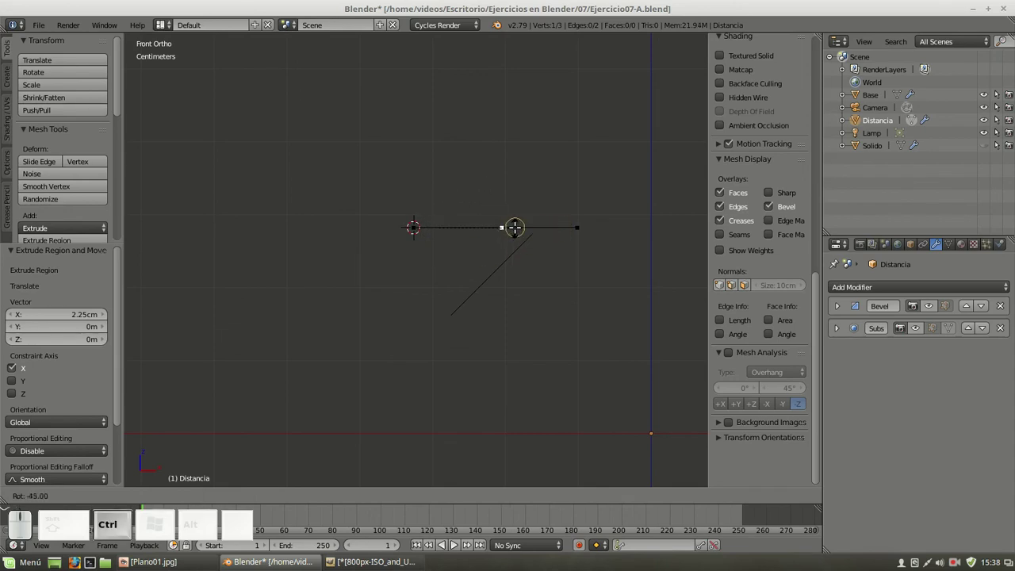
click(518, 224)
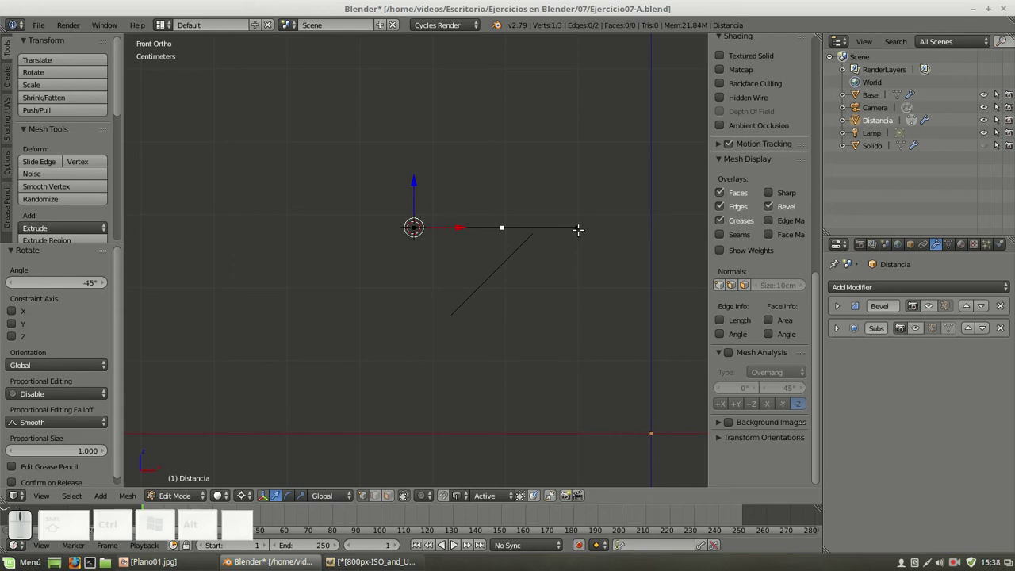
right_click(582, 223)
key(Delete)
click(575, 196)
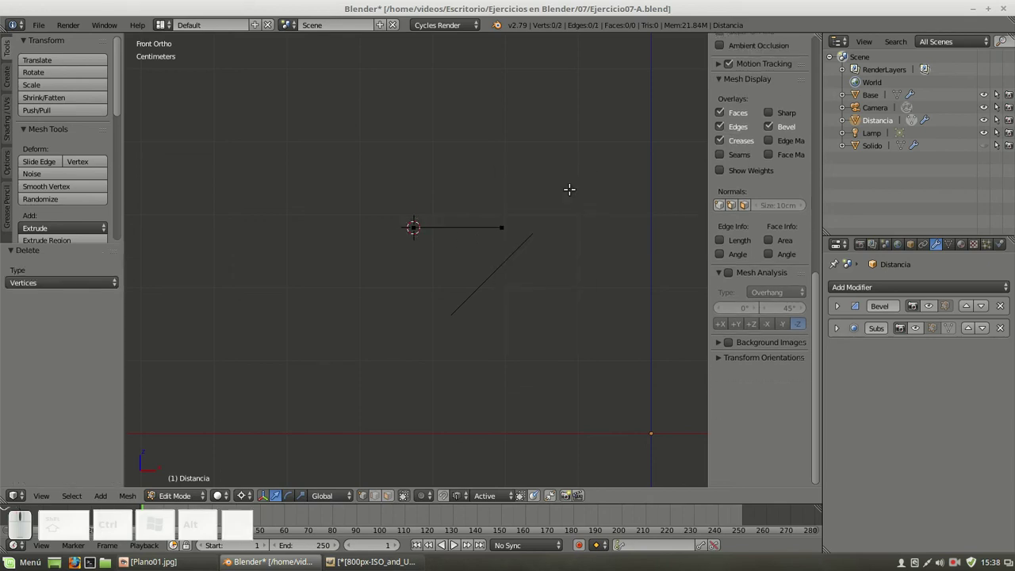
key(Tab)
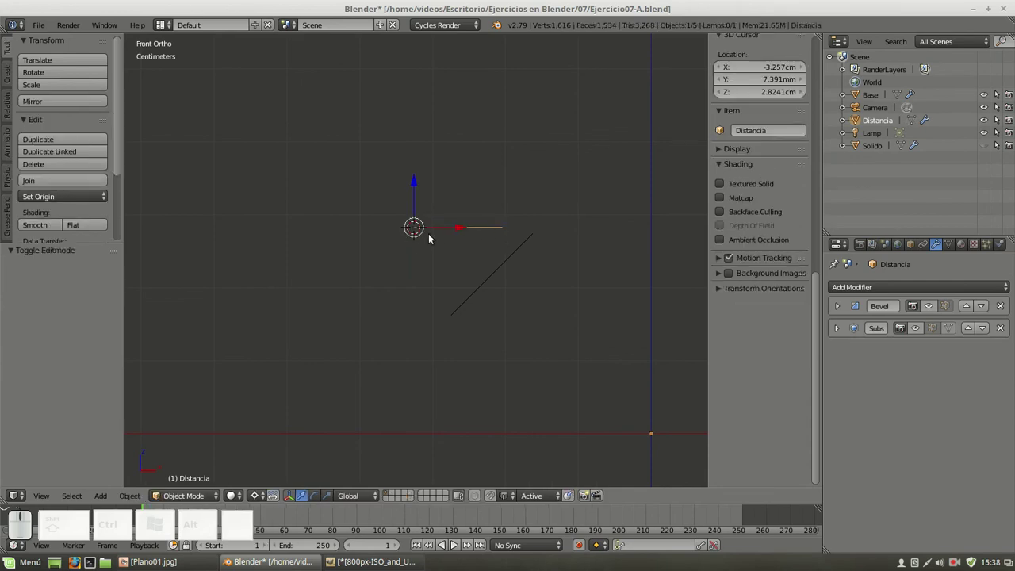
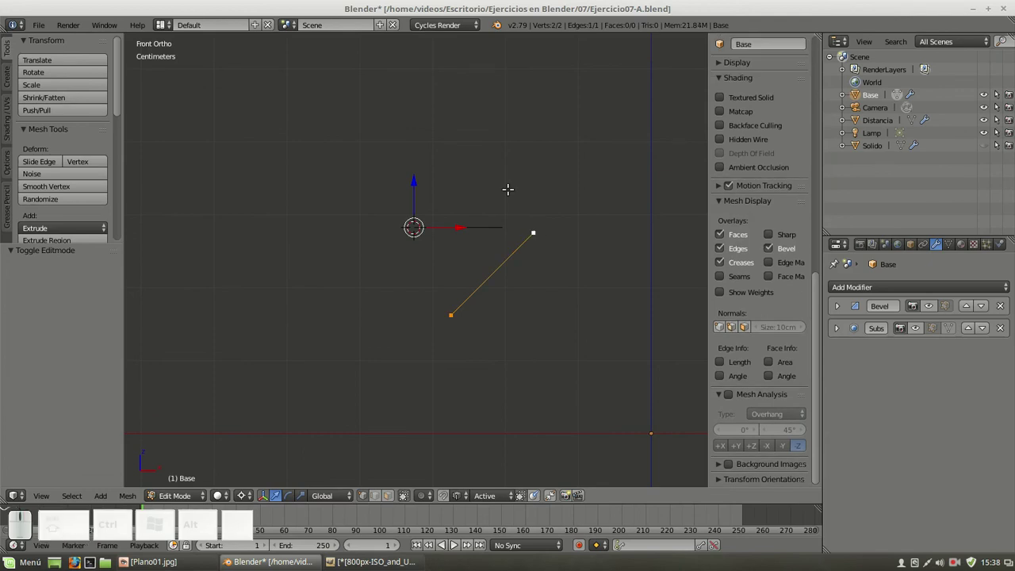
Snap the 3D cursor to the Base diagonal edge midpoint, leave edit mode and recentre the top view
key(shift+s)
click(513, 194)
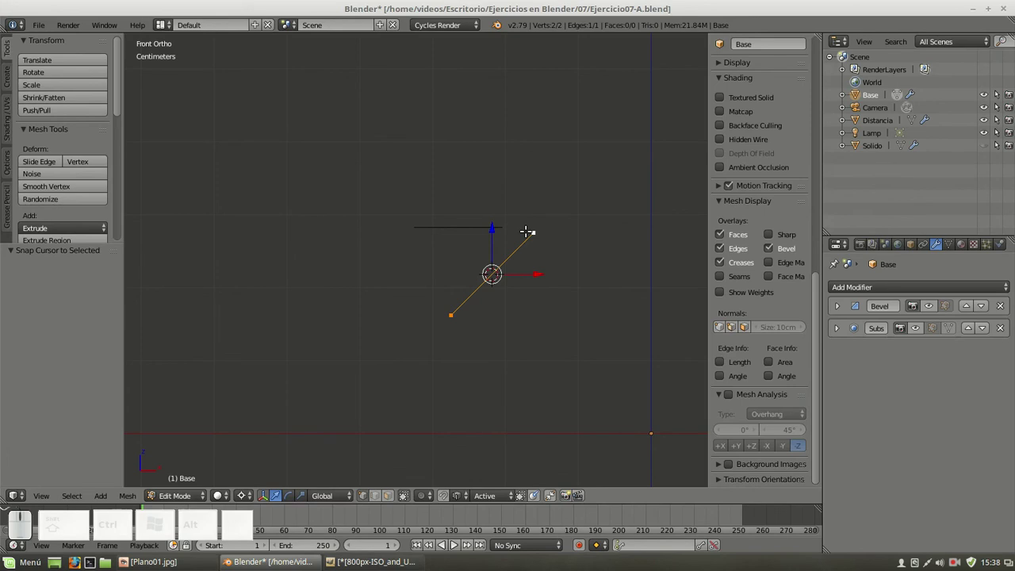
key(Tab)
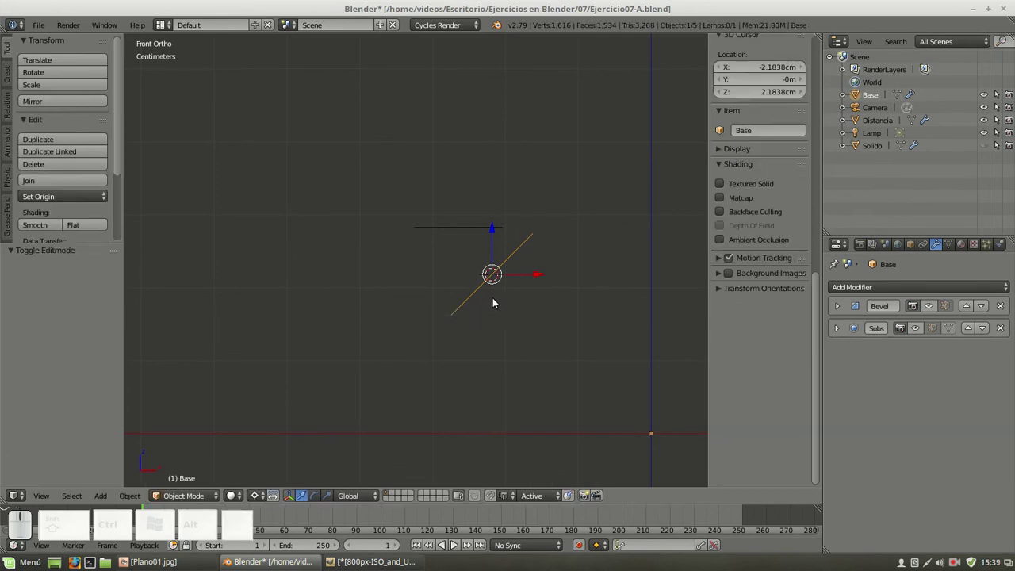
key(KP_7)
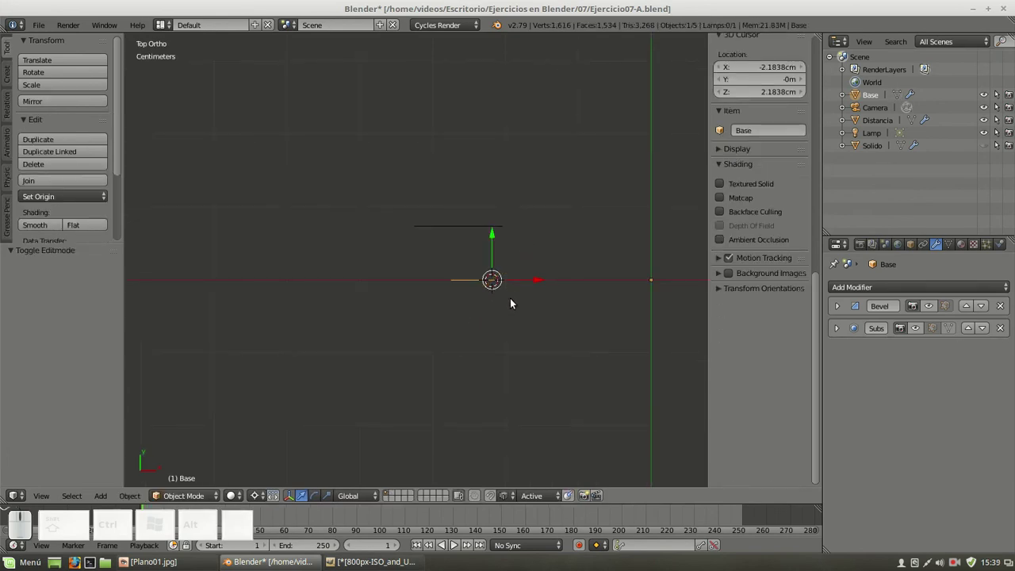
drag(587, 230, 530, 234)
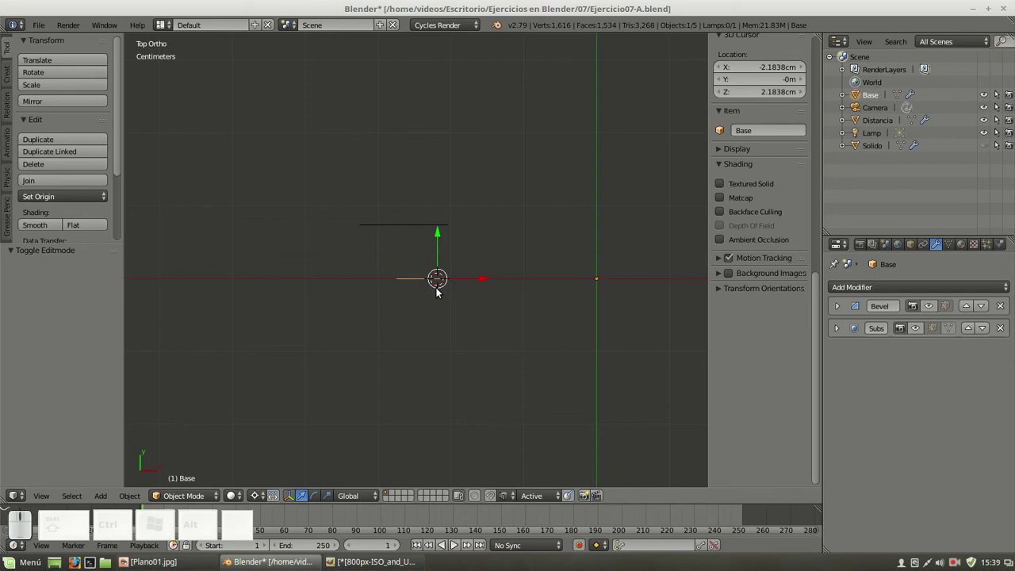
Add a Plane at the 3D cursor with an 8 mm radius
key(shift+a)
click(427, 244)
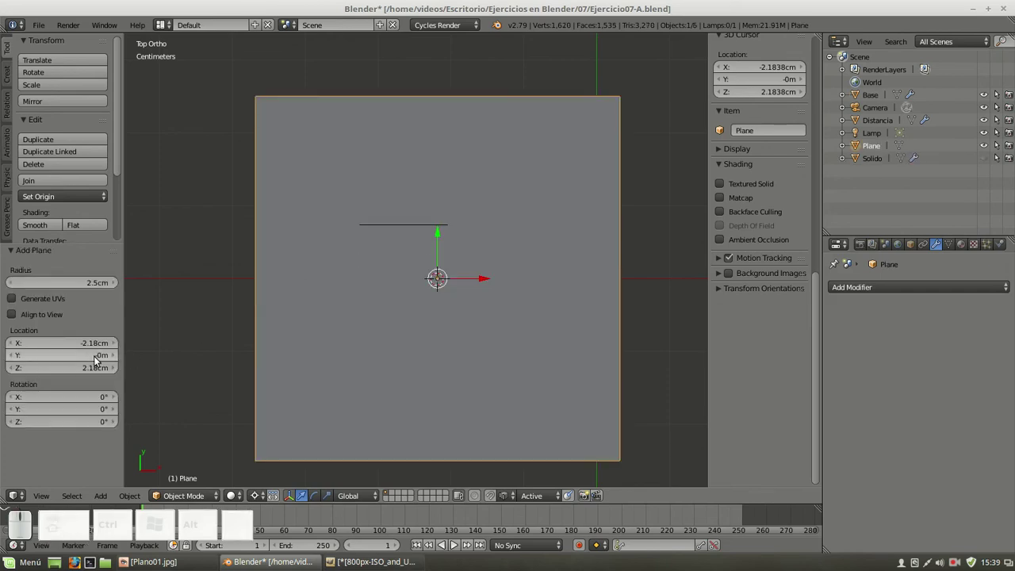
click(72, 285)
key(KP_1)
key(m)
key(KP_Divide)
key(KP_2)
key(KP_Enter)
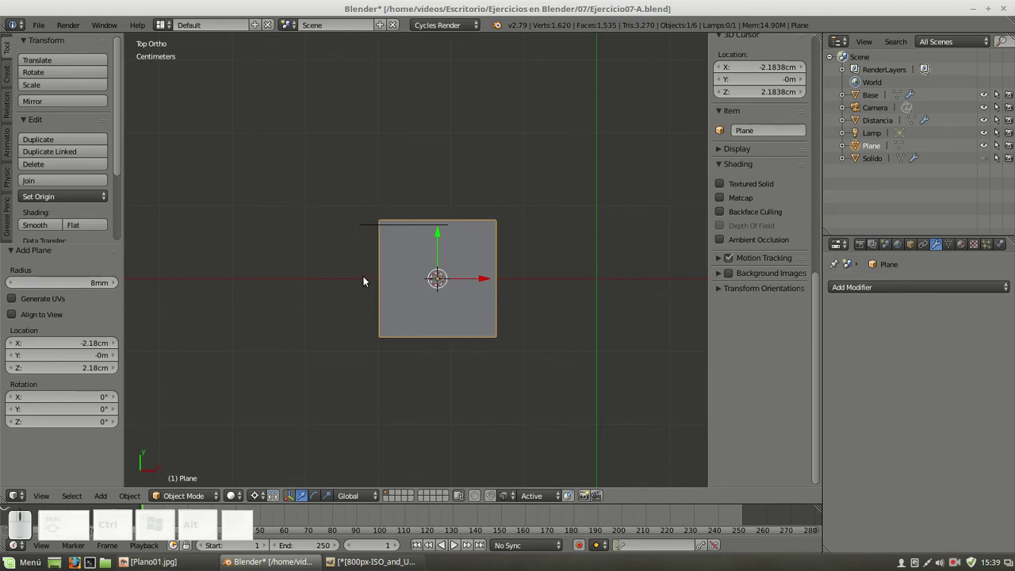
Move the Distancia line about 8.44 mm upward and reselect the new plane
right_click(370, 232)
key(g)
click(443, 159)
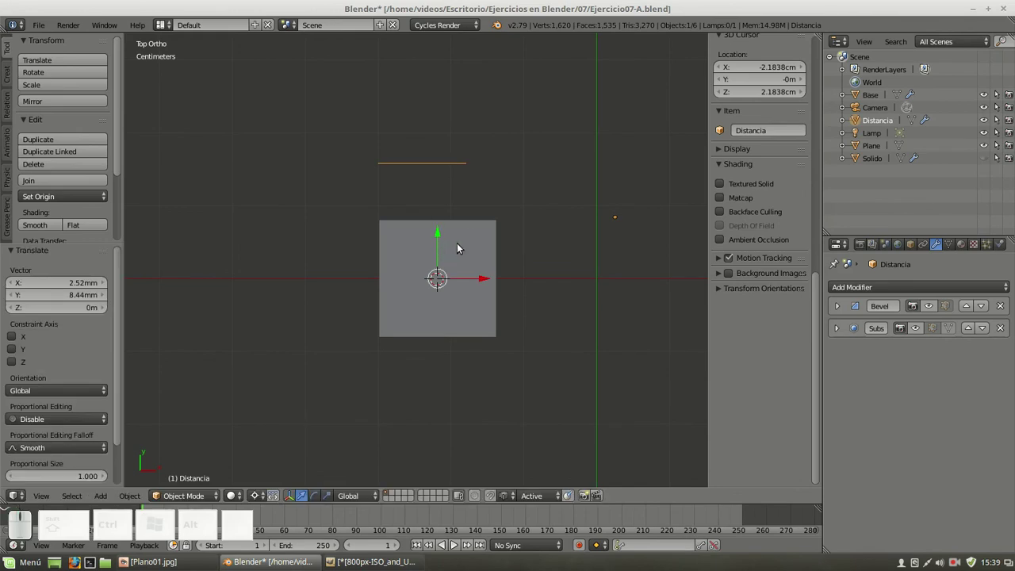
right_click(483, 231)
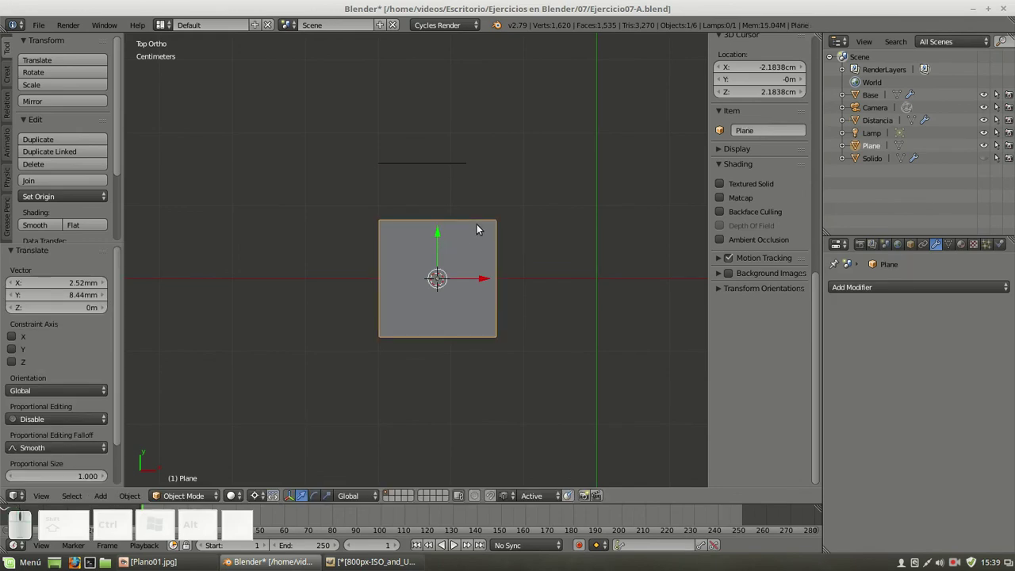
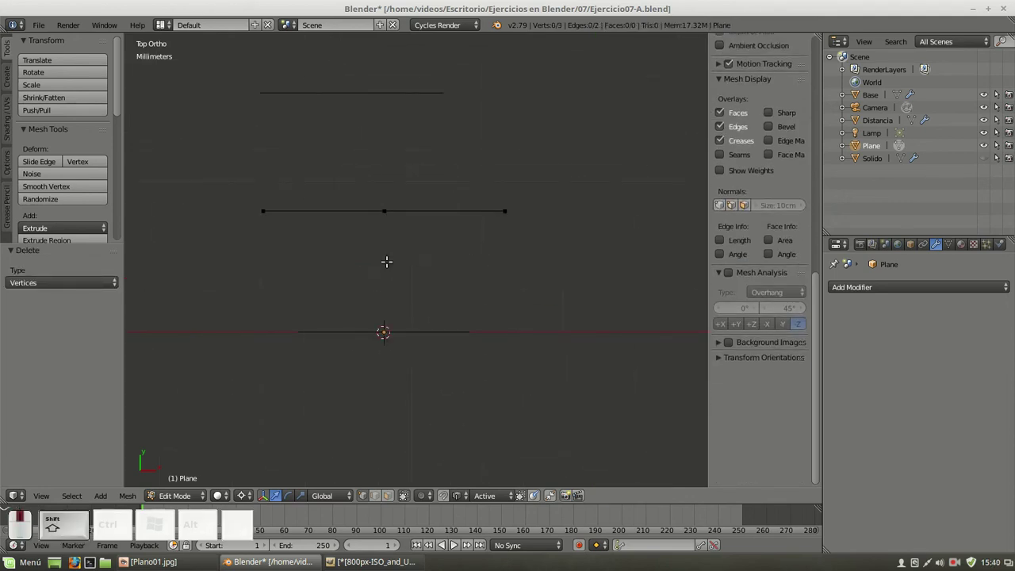
Frame the line in the view and add a single vertex below it
scroll(up, 3)
middle_click(377, 218)
scroll(up, 3)
scroll(down, 3)
middle_click(504, 256)
scroll(up, 3)
scroll(down, 3)
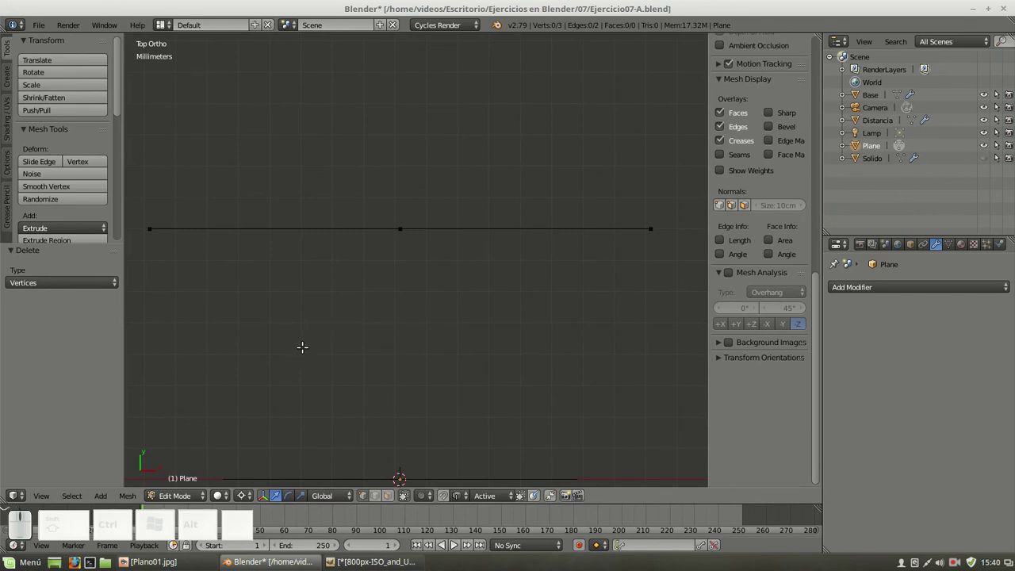
click(306, 325)
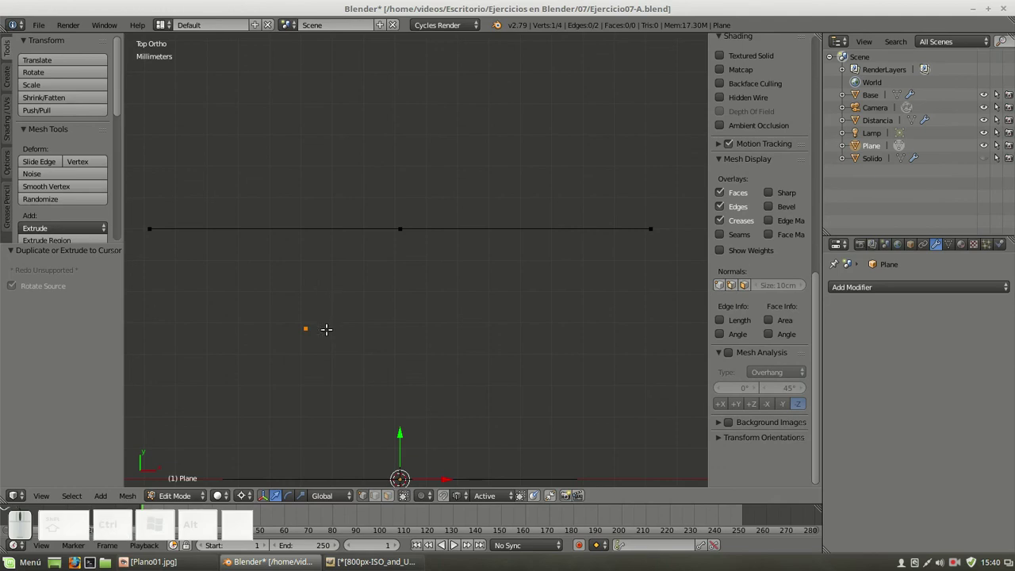
Extrude the new vertex 2 mm along X into a short edge and select its left end
key(e)
key(x)
key(shift+0)
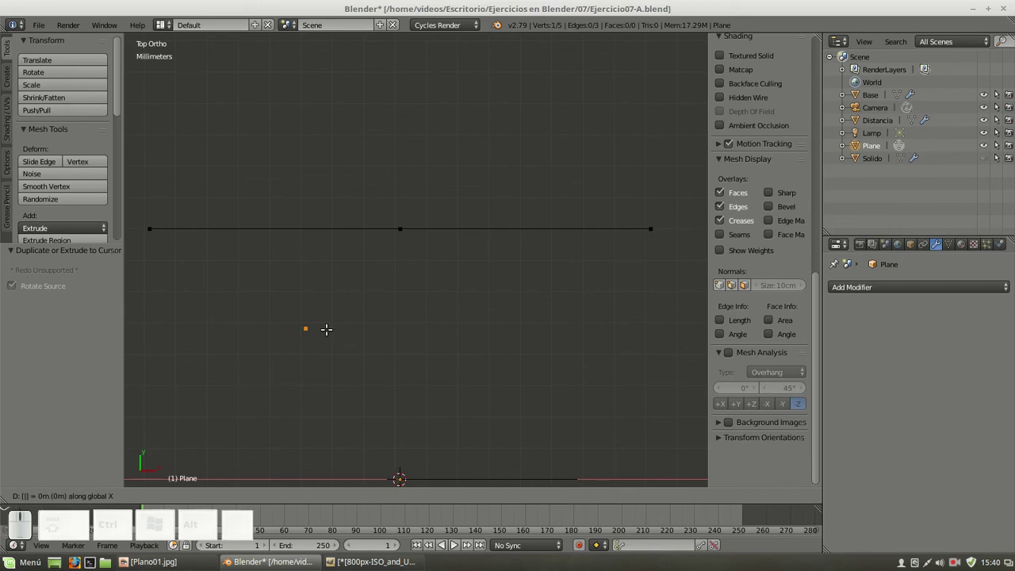
key(KP_2)
key(m)
key(KP_Enter)
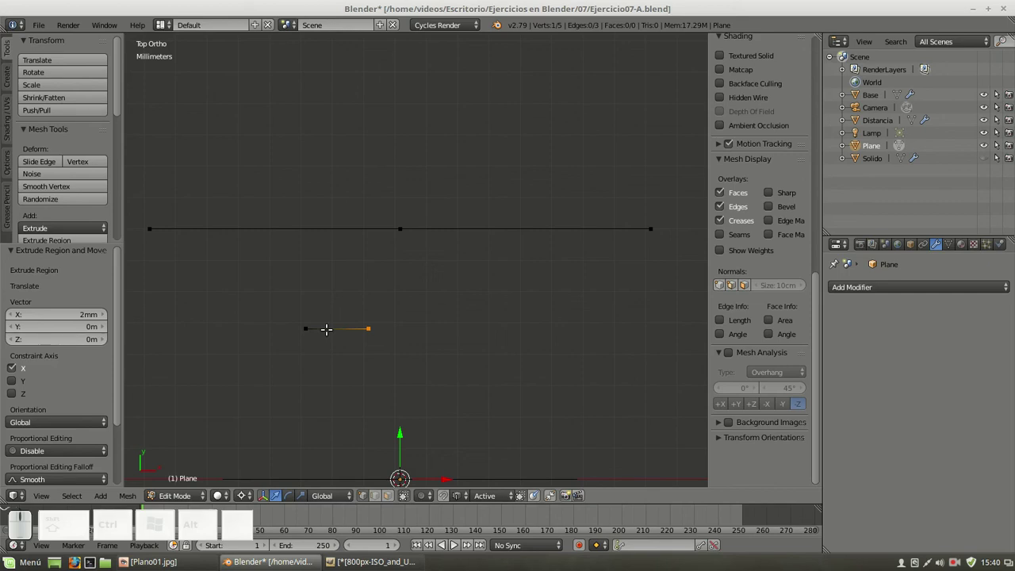
right_click(307, 324)
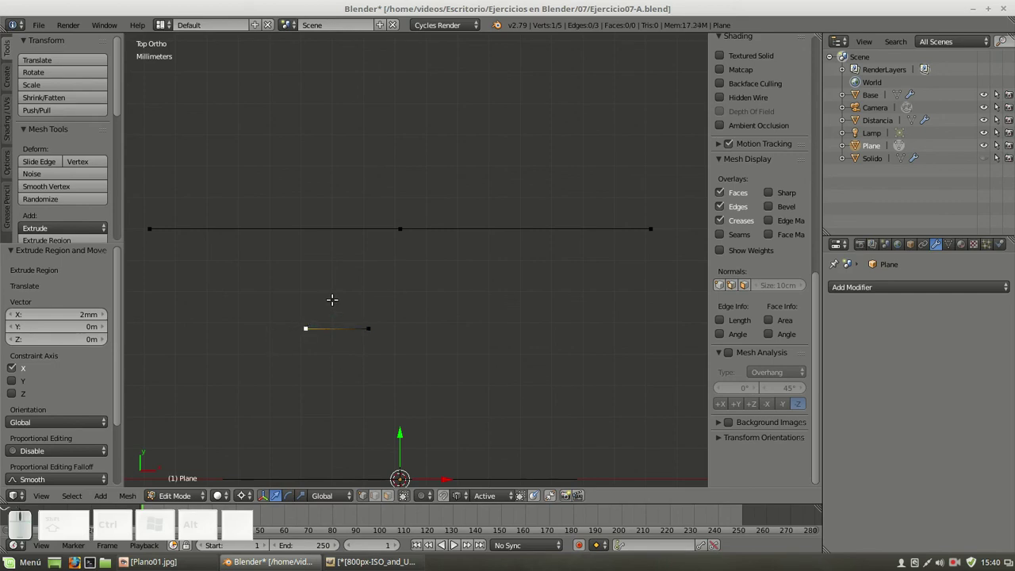
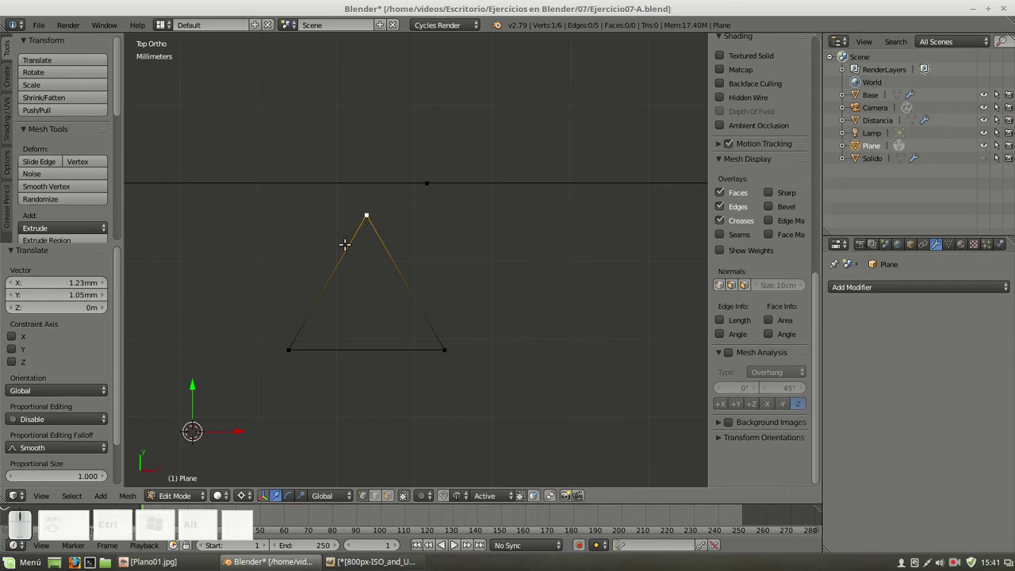
Connect the triangle's apex to the base midpoint and subdivide the center line
key(e)
key(y)
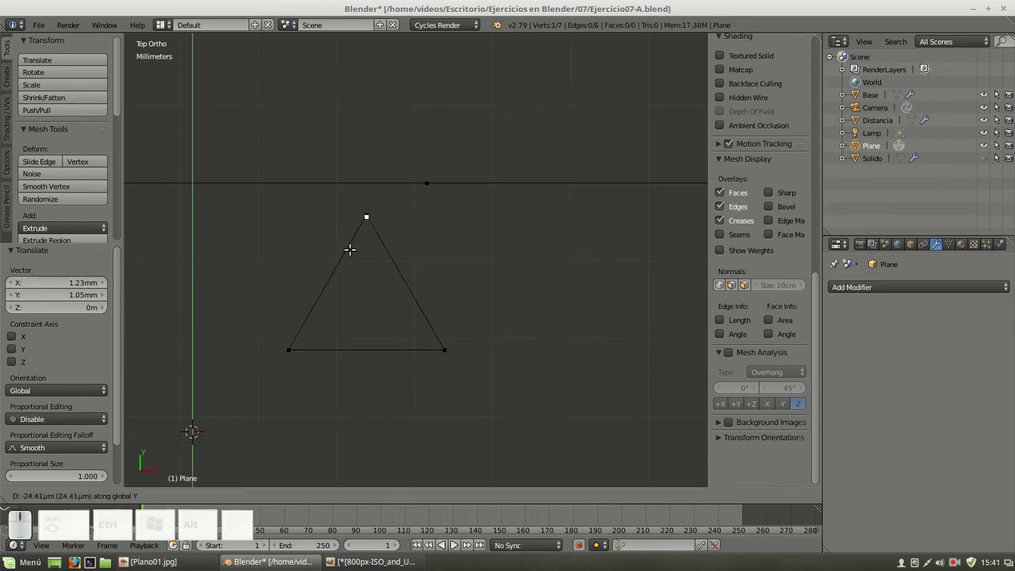
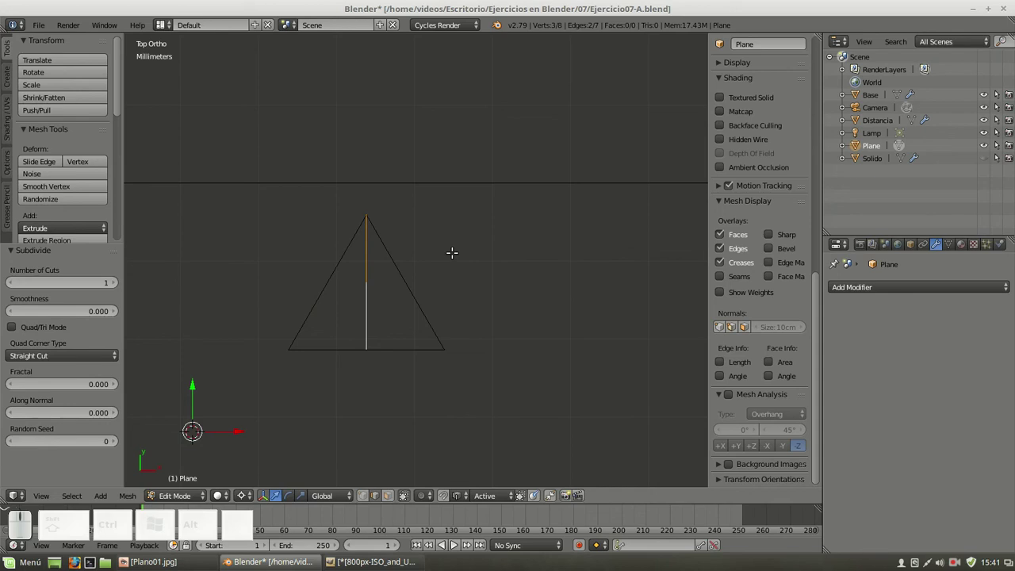
key(w)
click(458, 257)
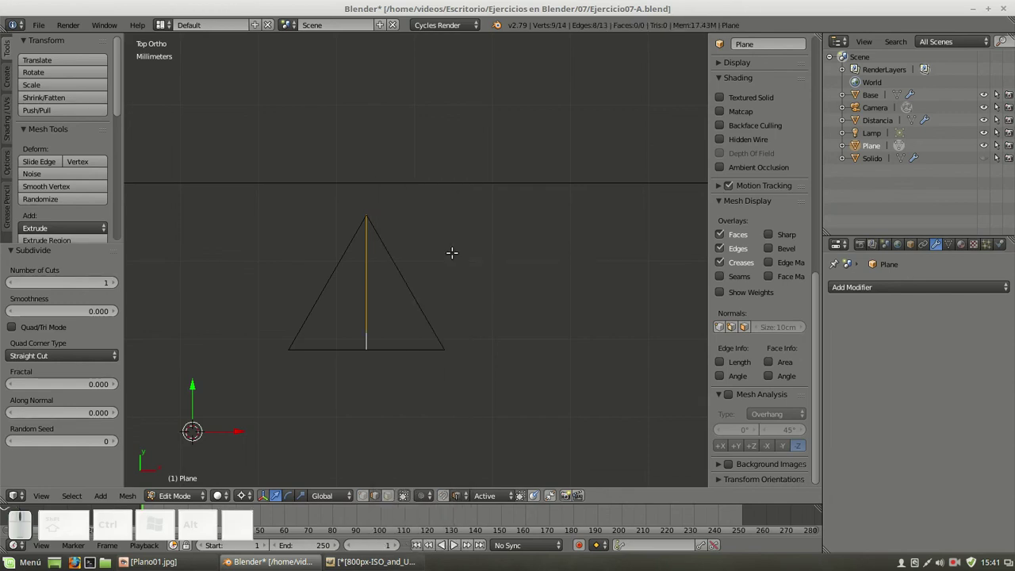
Subdivide the center line again and delete middle vertices, leaving a dash near the apex and a stub at the base
click(367, 498)
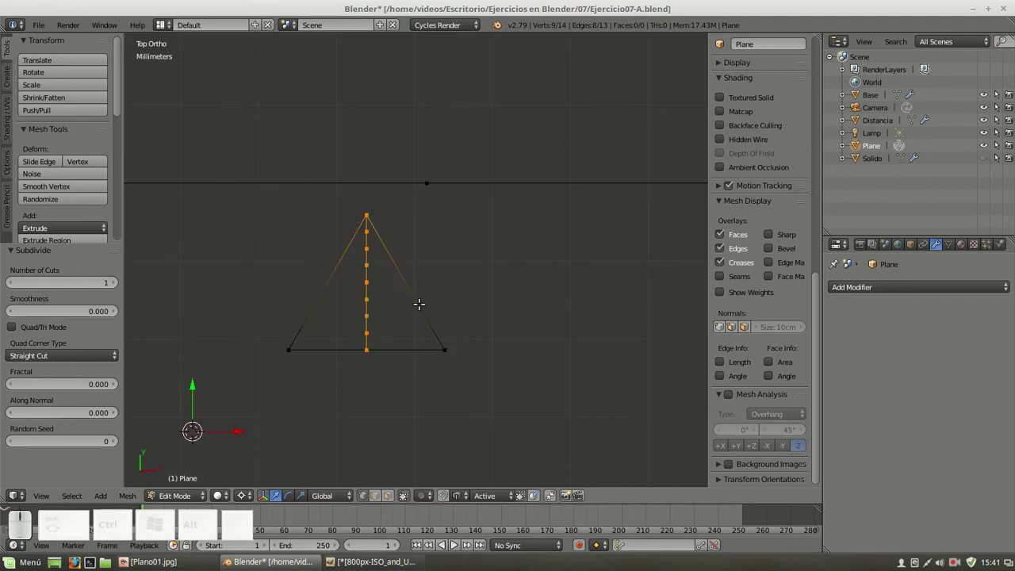
scroll(up, 3)
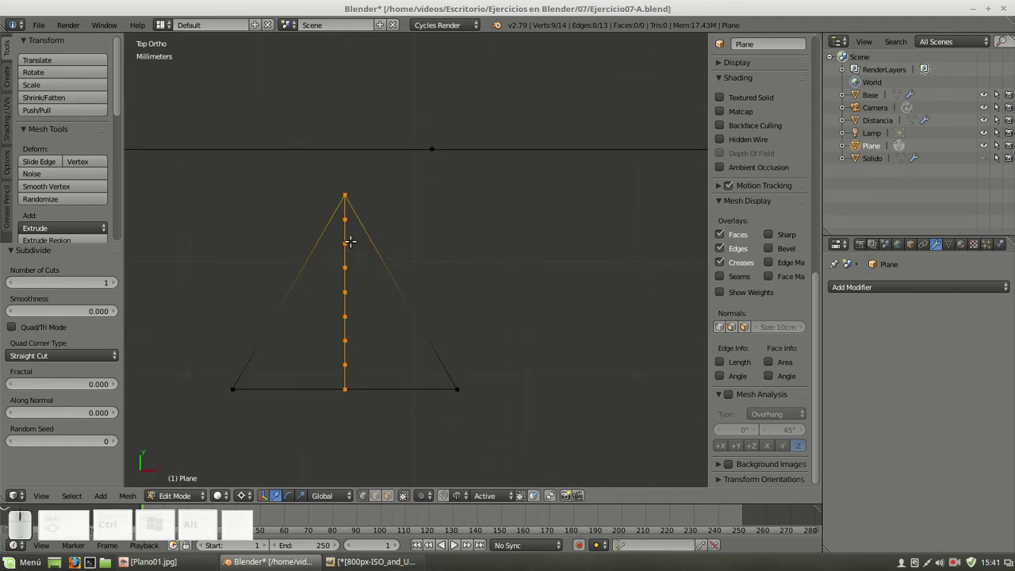
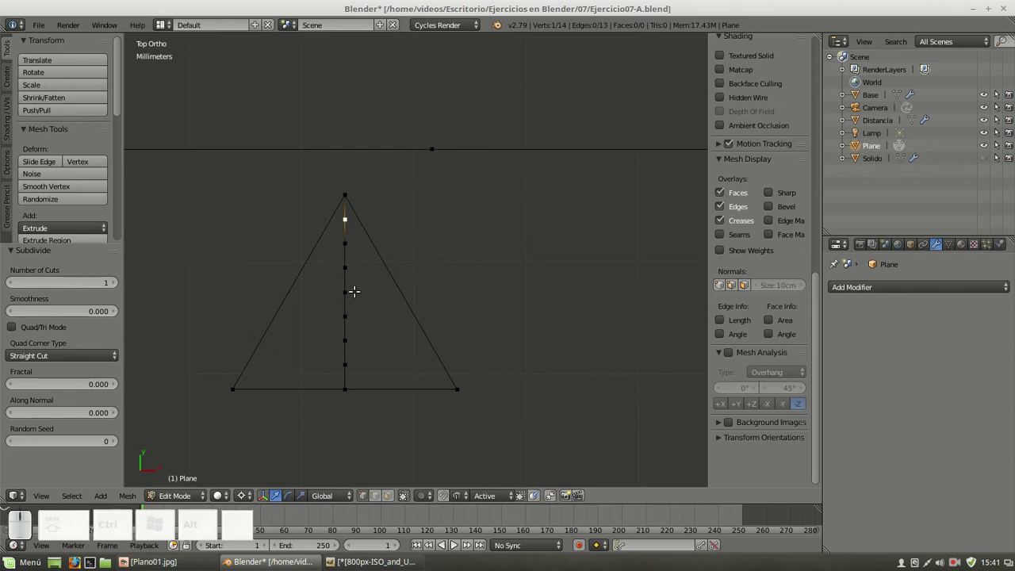
right_click(357, 288)
right_click(359, 311)
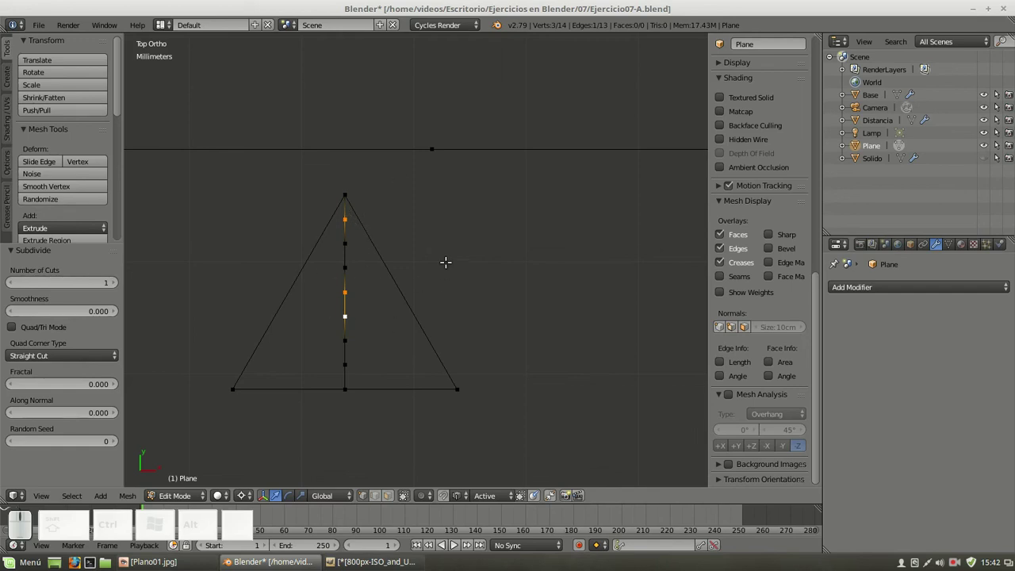
key(Delete)
click(451, 268)
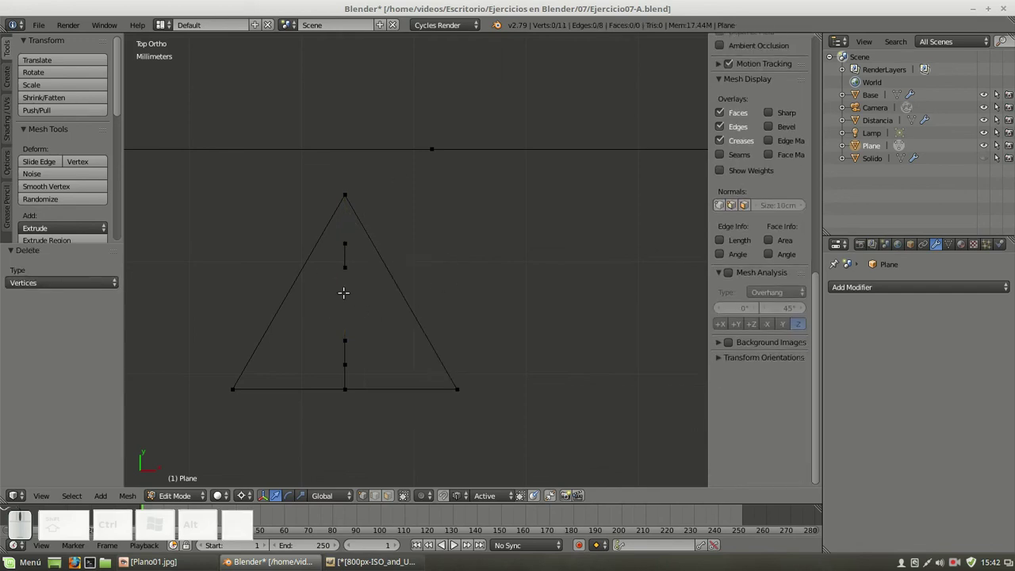
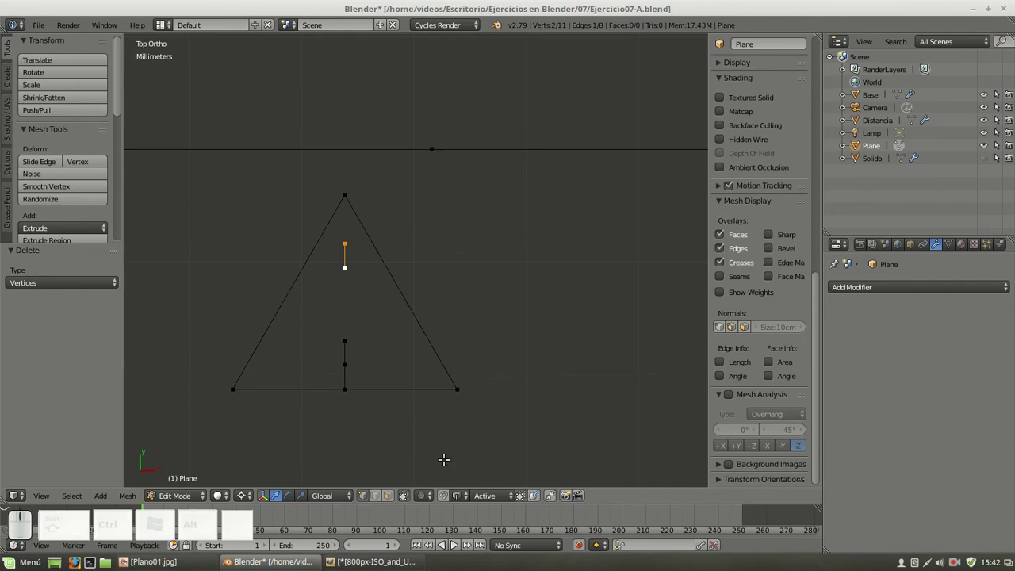
click(469, 499)
click(471, 462)
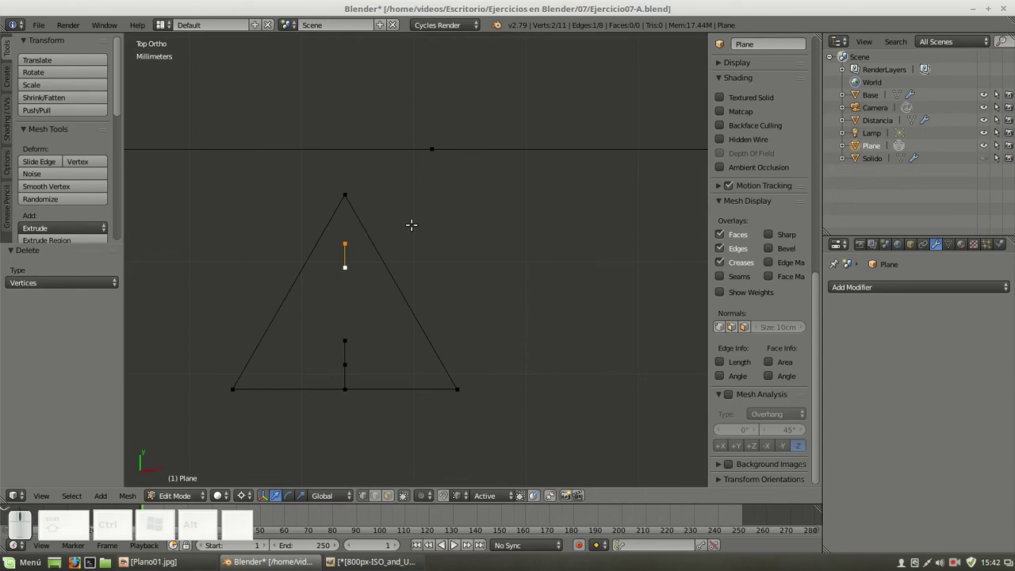
Move the upper dash onto the top line and the short vertical edge to the triangle's base corner
key(g)
click(433, 144)
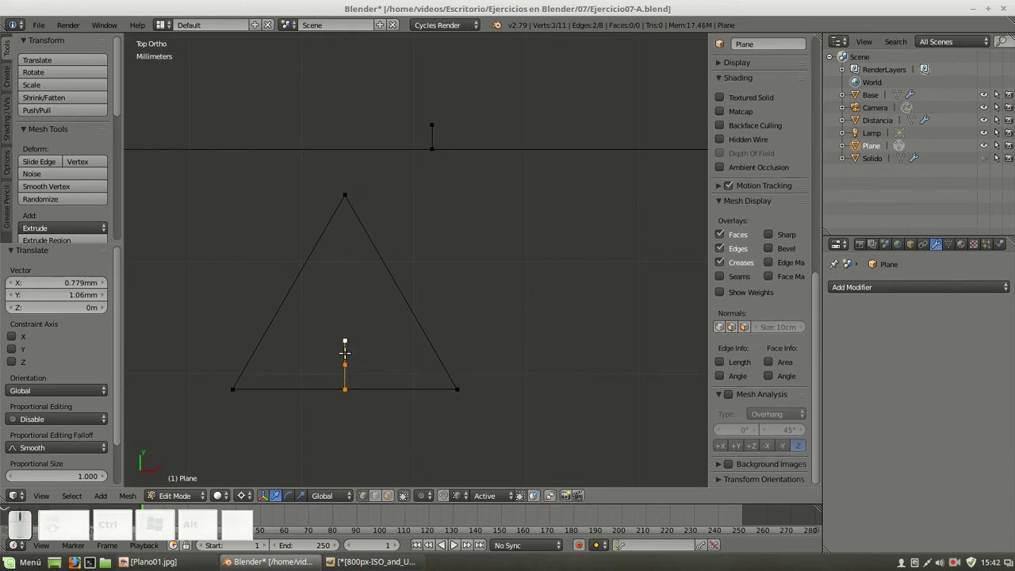
key(g)
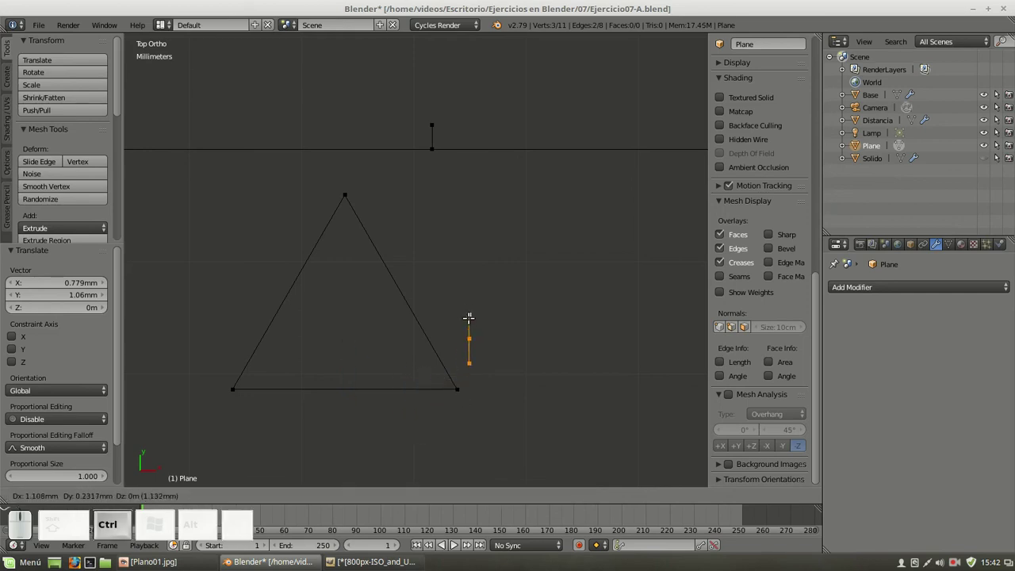
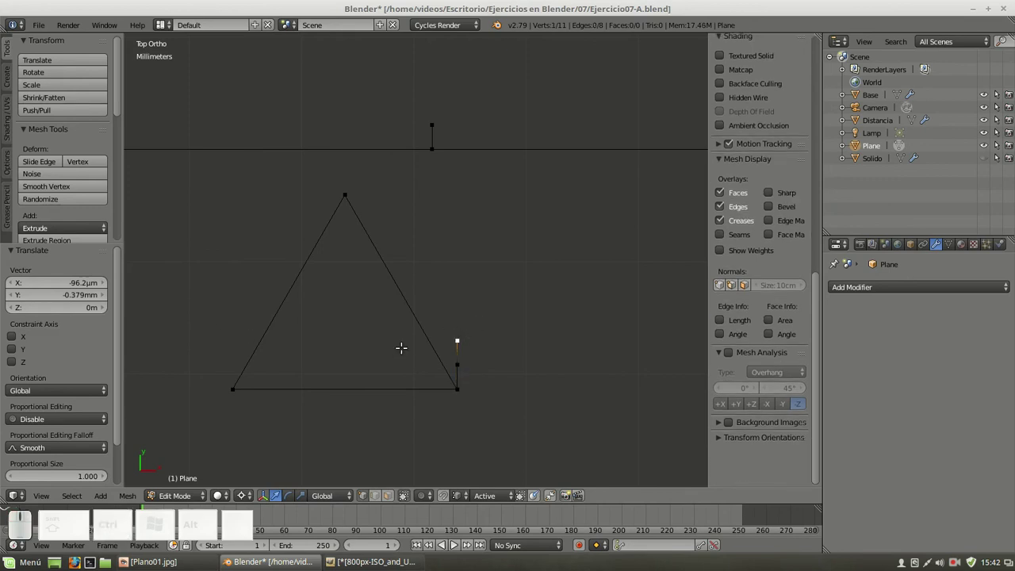
Extrude a 2 mm horizontal edge leftward from its top vertex across the triangle
key(e)
key(x)
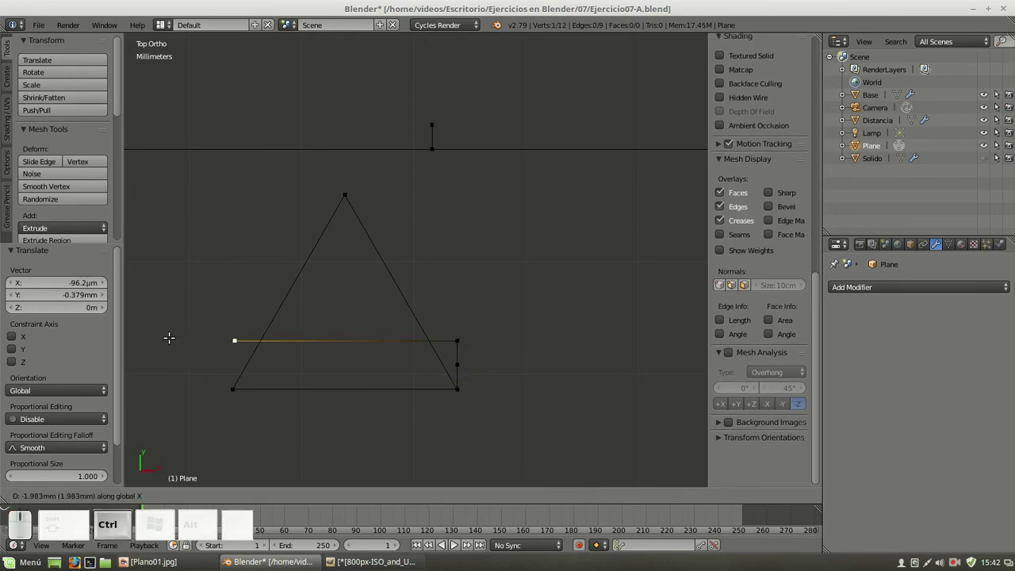
click(223, 384)
middle_click(338, 310)
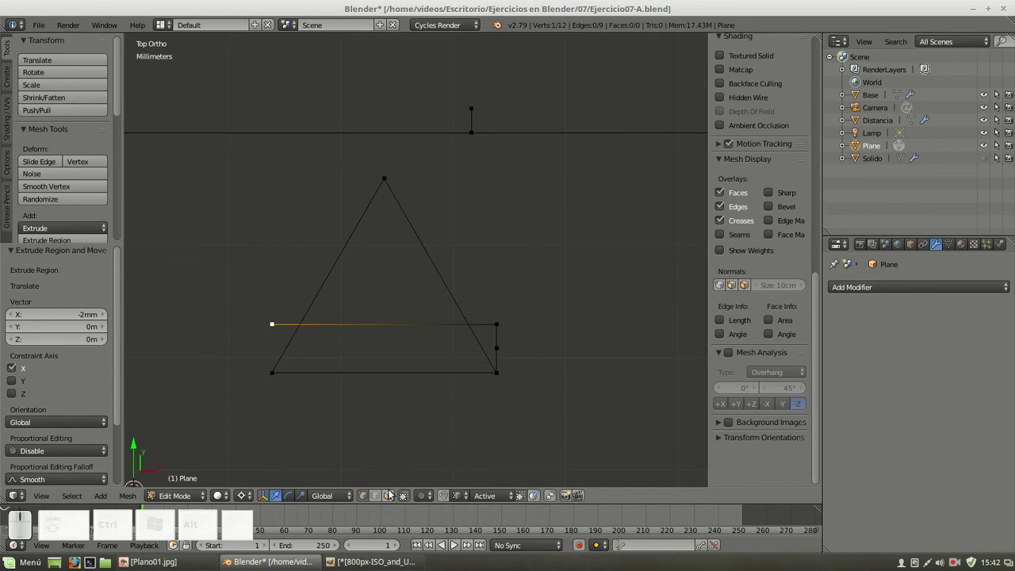
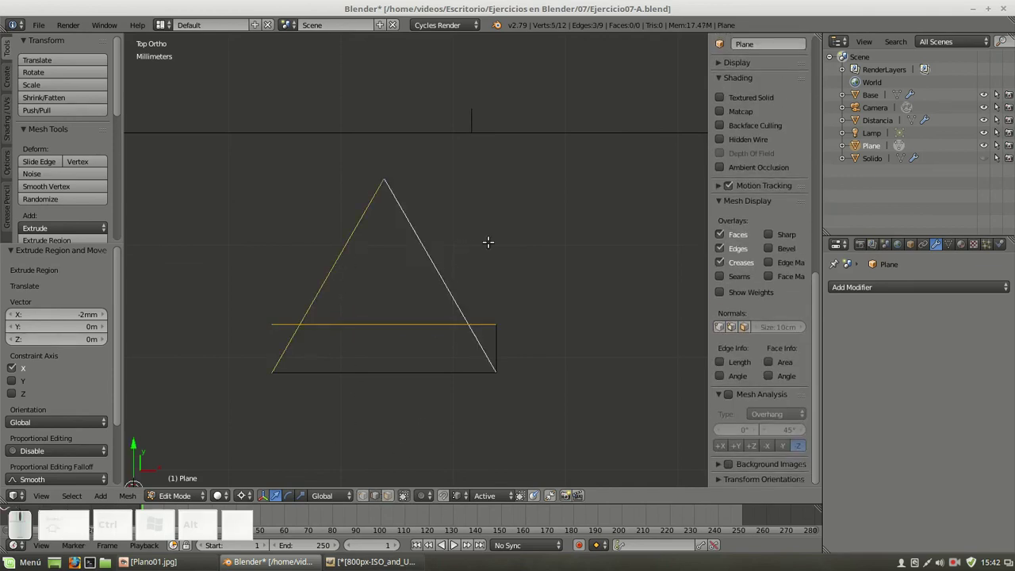
Intersect the selected edges with TinyCAD XALL, adding vertices where they cross
key(w)
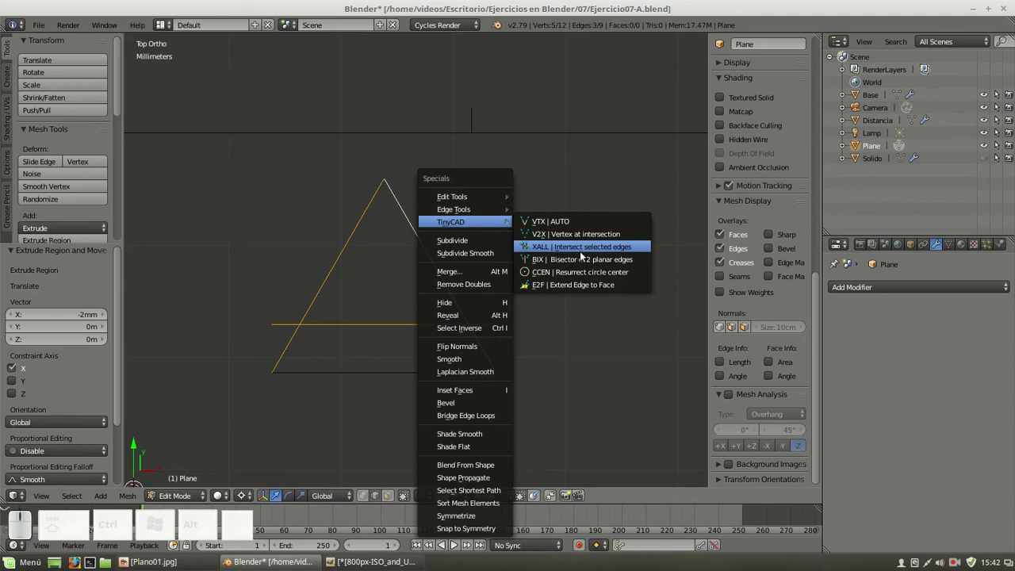
click(595, 253)
click(370, 498)
Delete three unwanted crossing vertices from the triangle
right_click(278, 369)
right_click(497, 372)
right_click(506, 343)
key(Delete)
click(527, 354)
Delete the base and crossing edges, leaving an open peak with short horizontal feet
right_click(273, 371)
right_click(505, 367)
key(Delete)
click(516, 362)
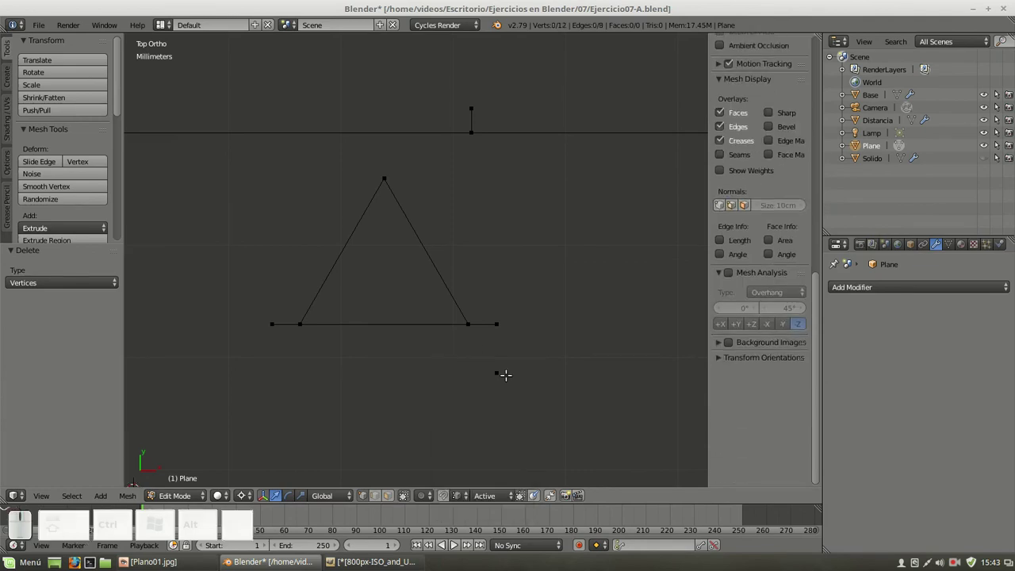
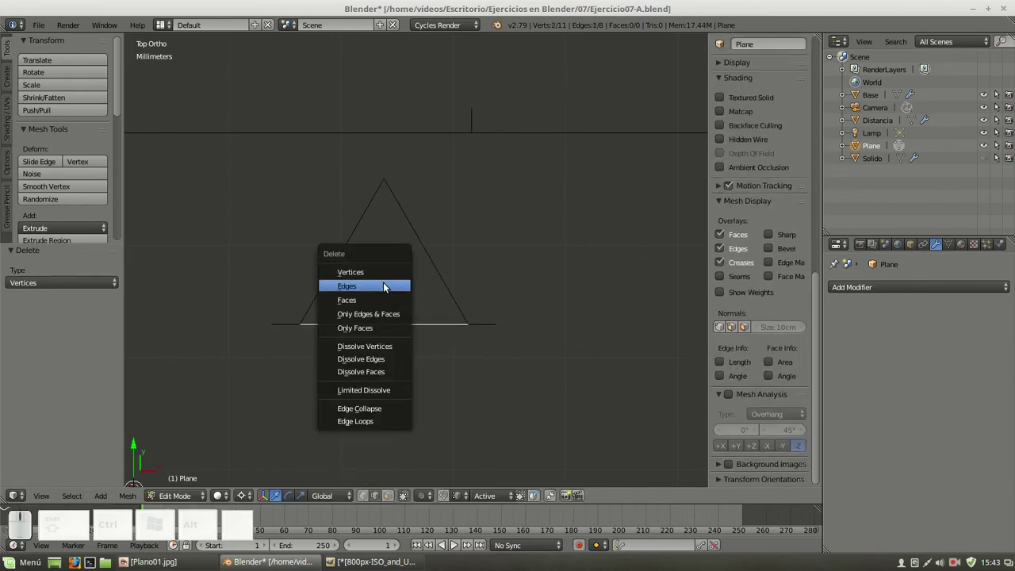
click(389, 286)
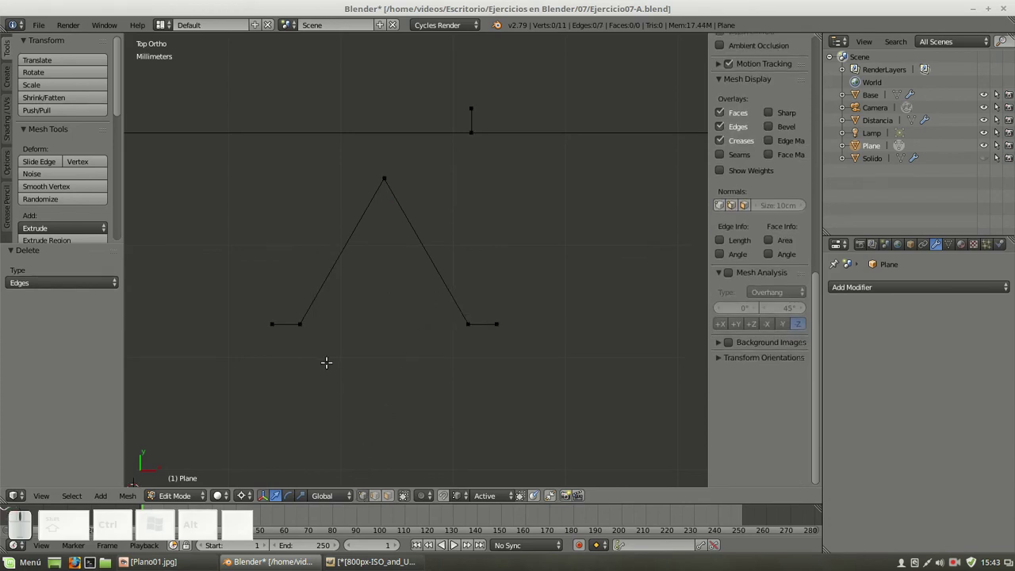
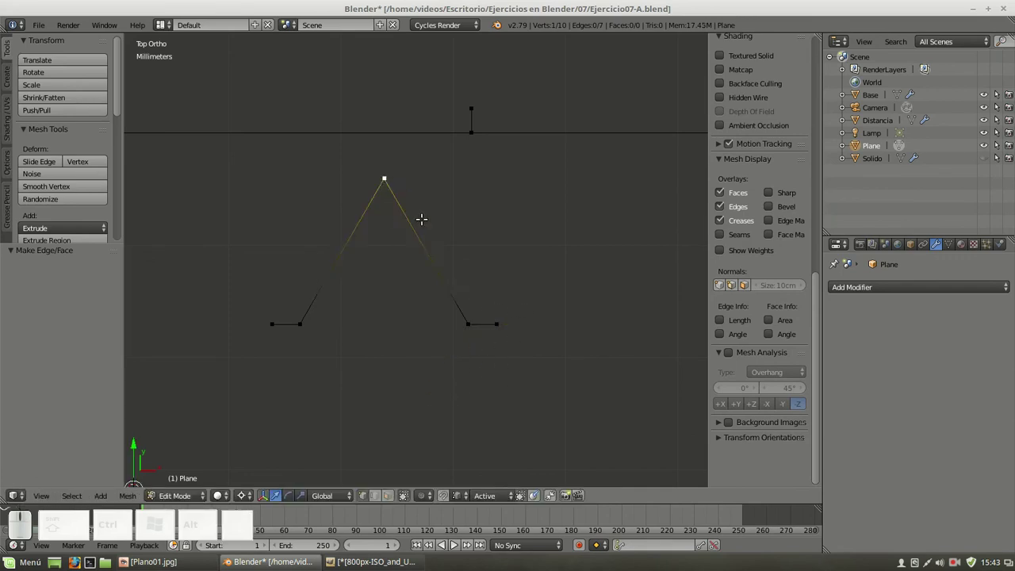
Select the whole connected profile and move it so its peak sits above the top line
right_click(434, 202)
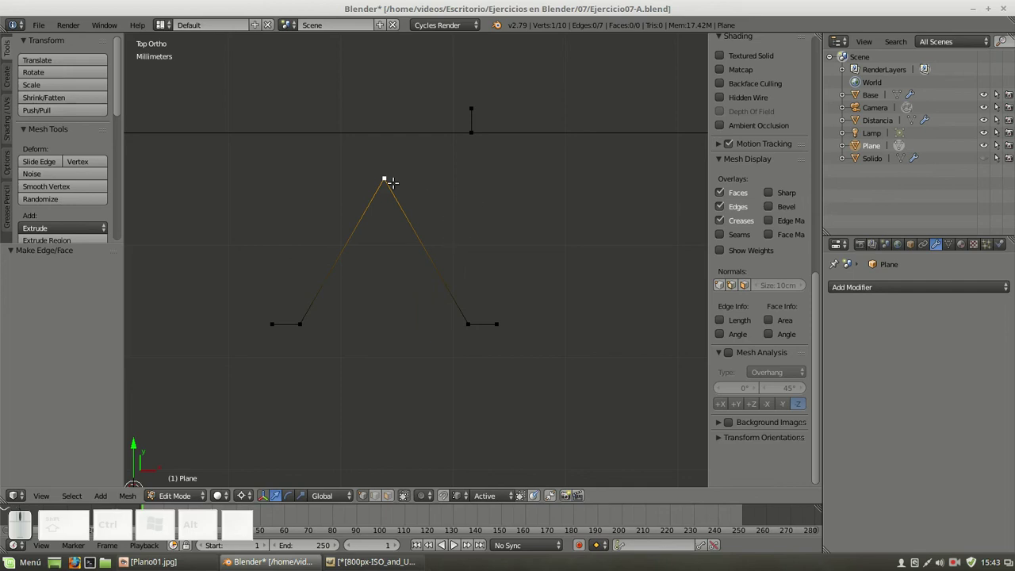
key(ctrl+l)
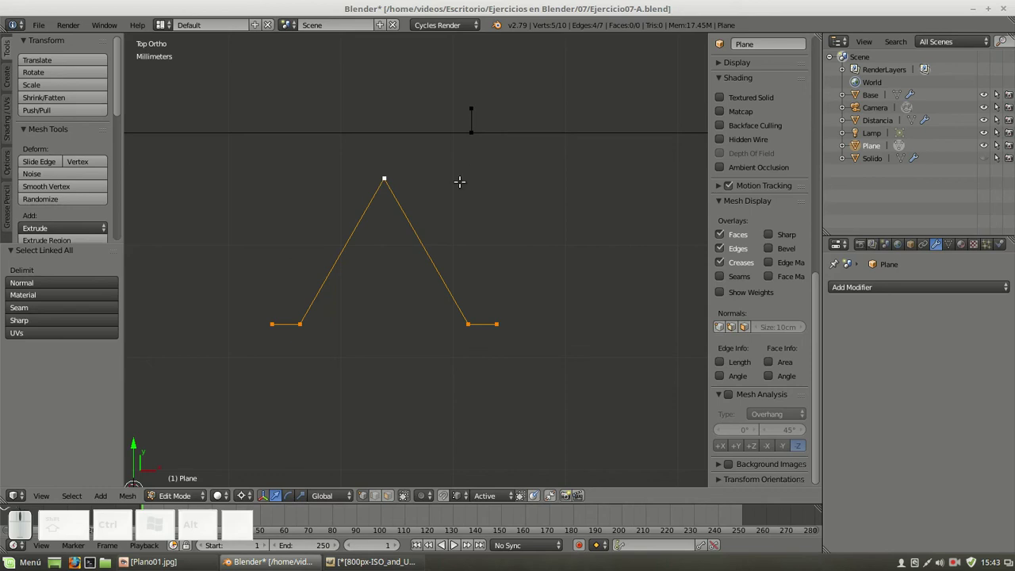
key(g)
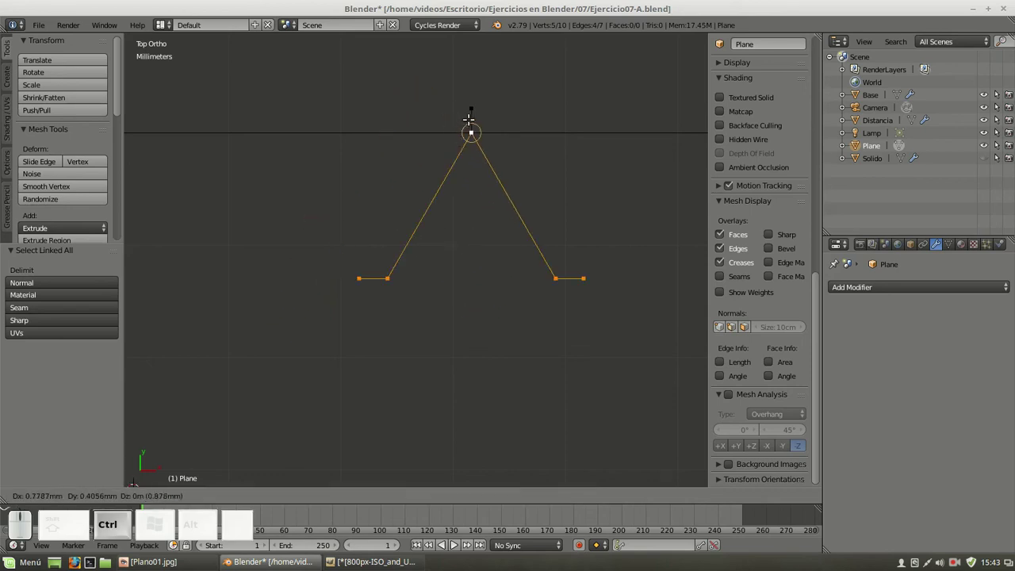
click(475, 106)
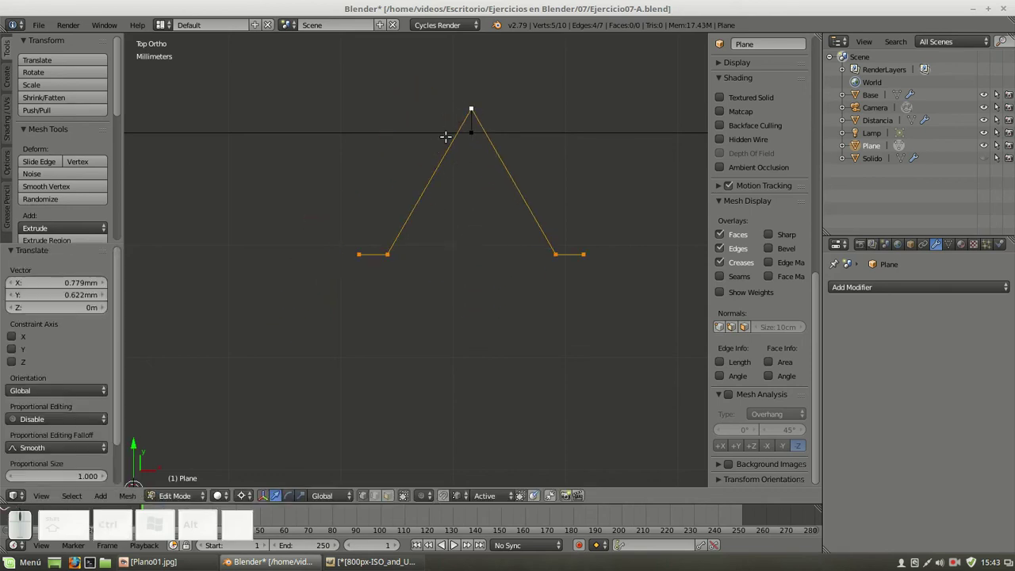
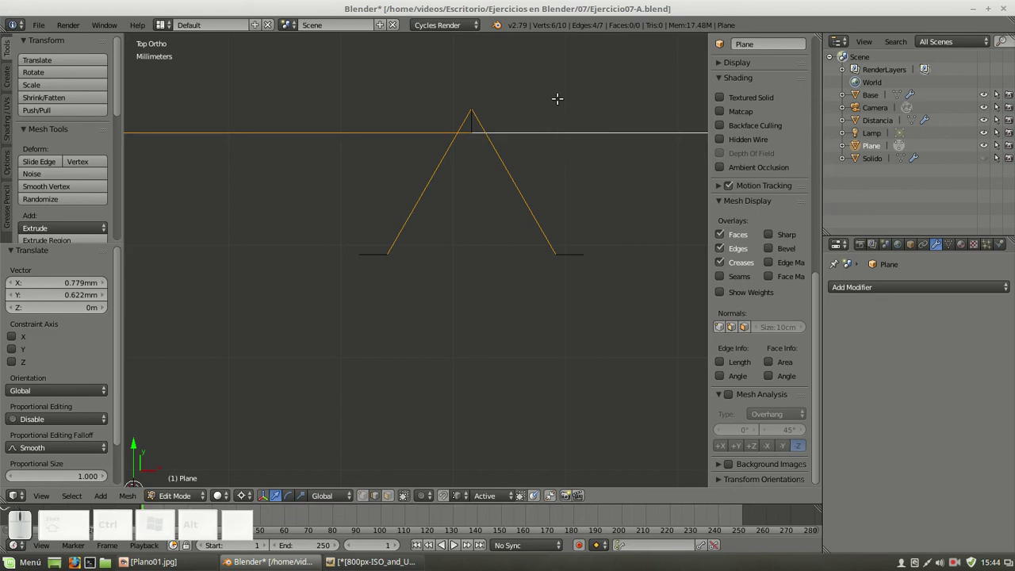
Intersect the profile's sloped sides with the top line using TinyCAD XALL
key(w)
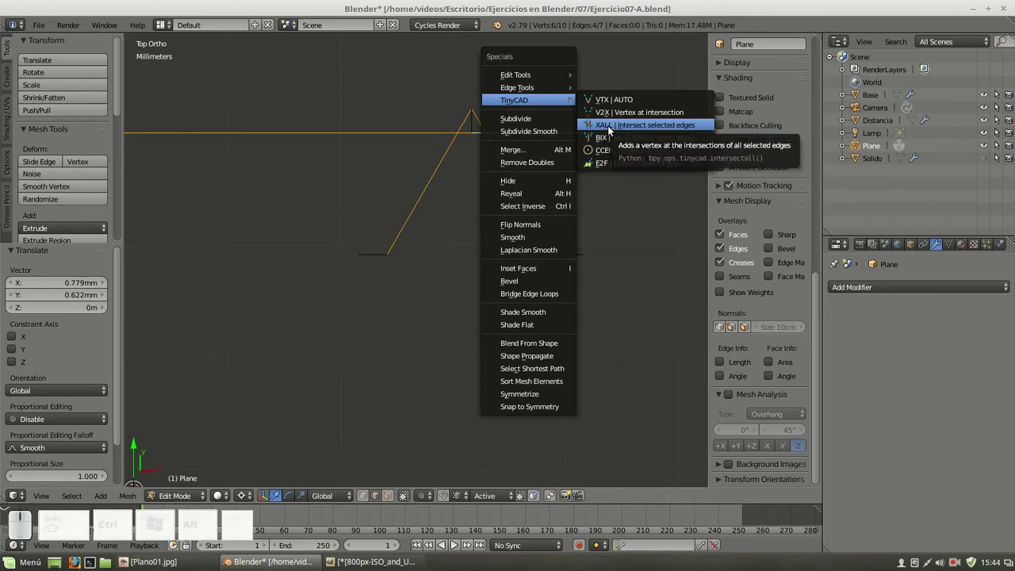
click(613, 129)
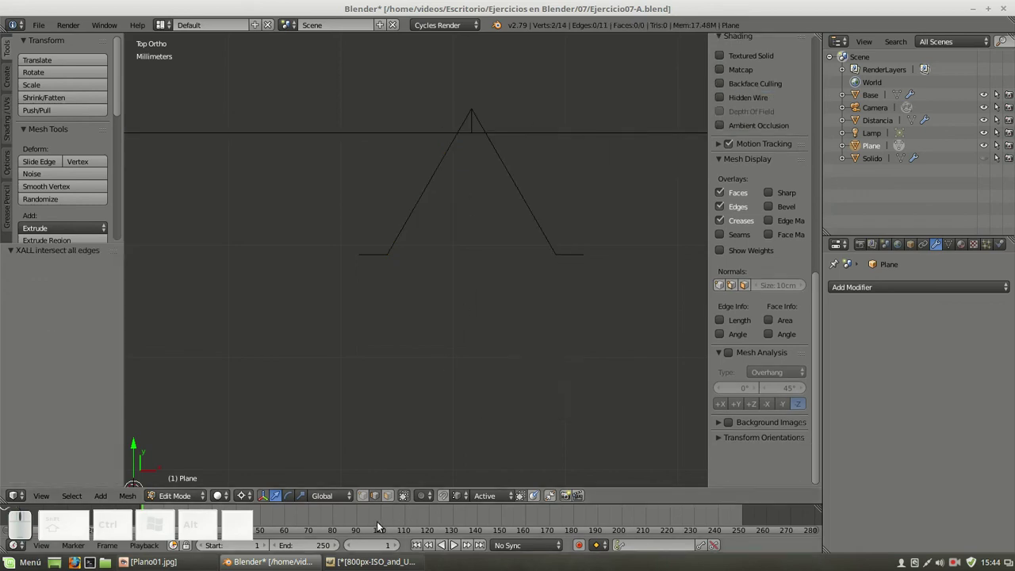
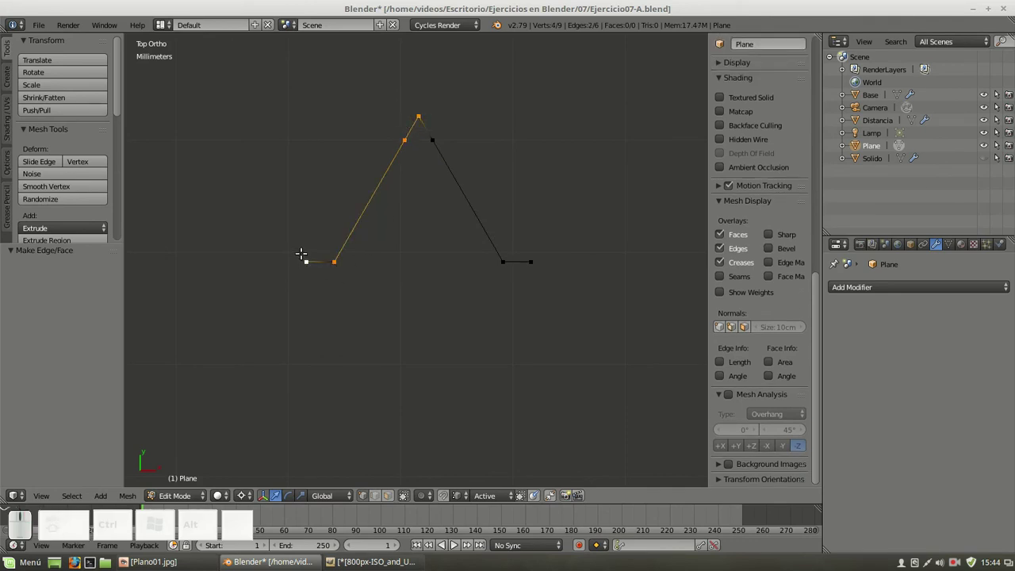
Rebuild a sloping side as a new edge from its foot vertex to the crossing vertex below the peak
click(555, 499)
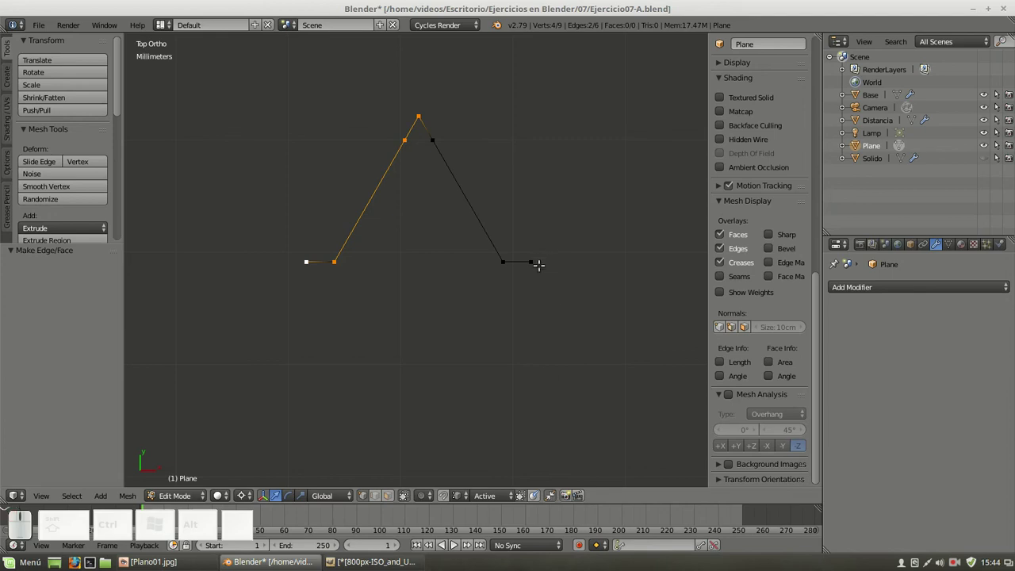
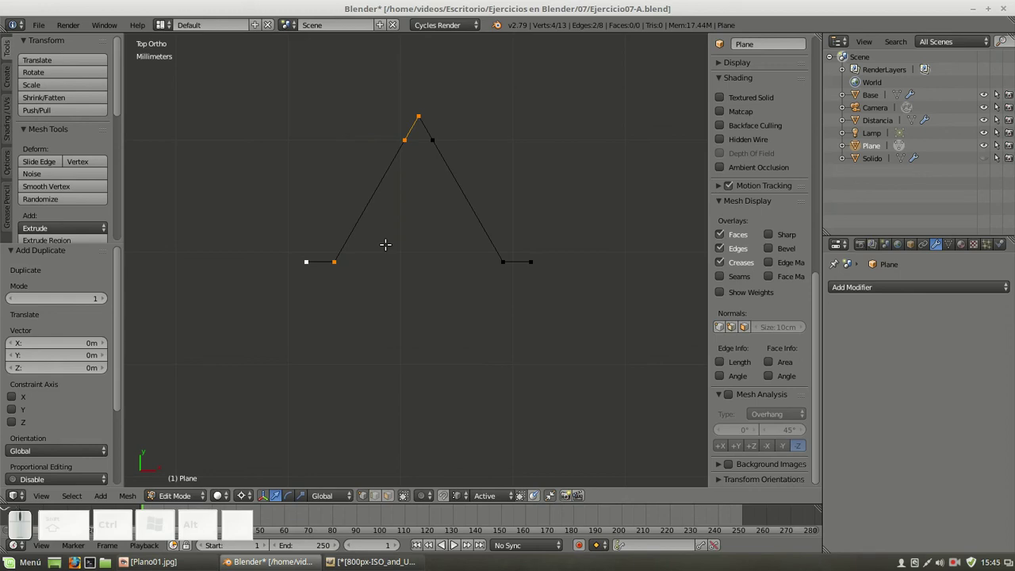
key(ctrl+z)
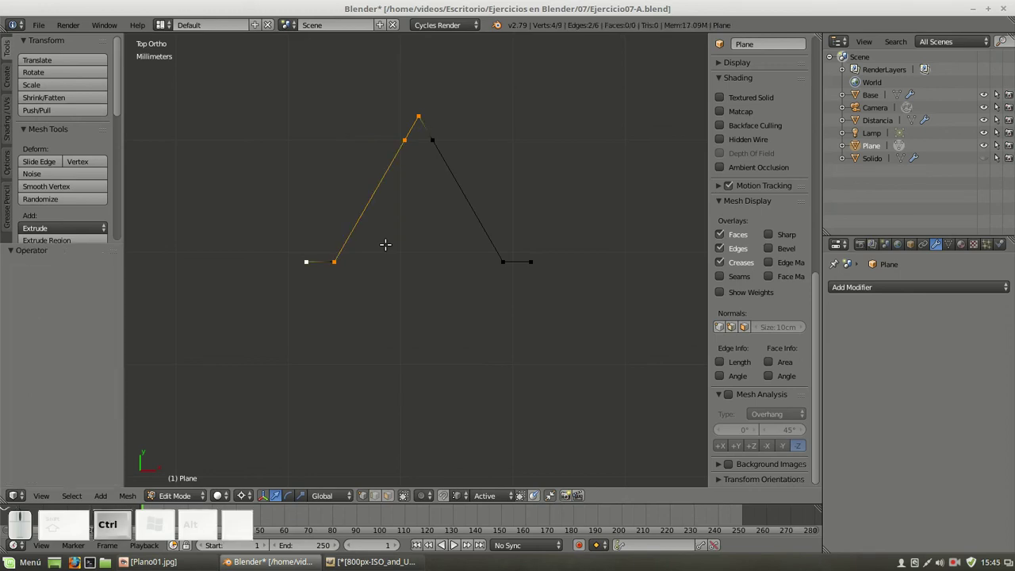
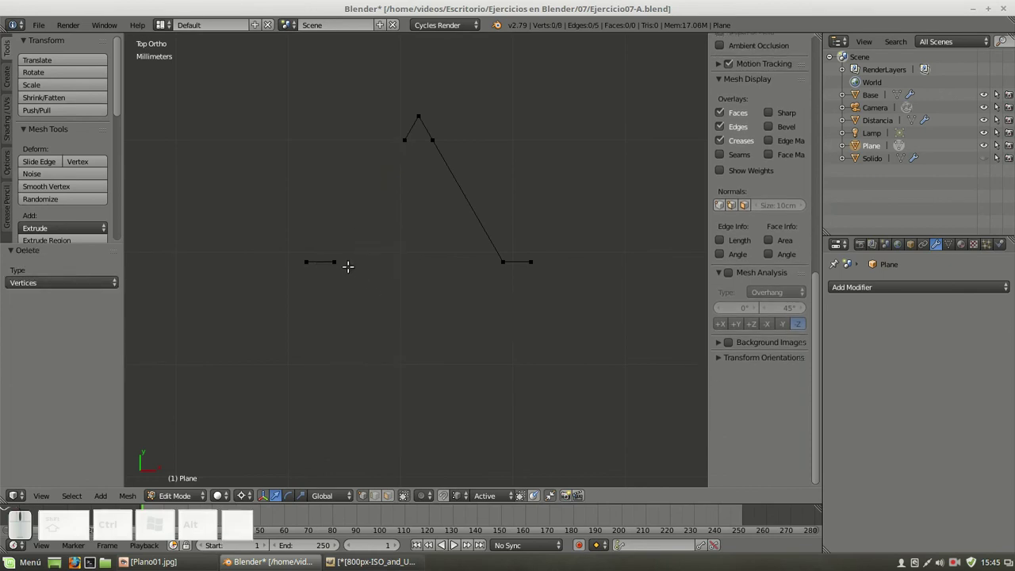
right_click(350, 262)
right_click(402, 147)
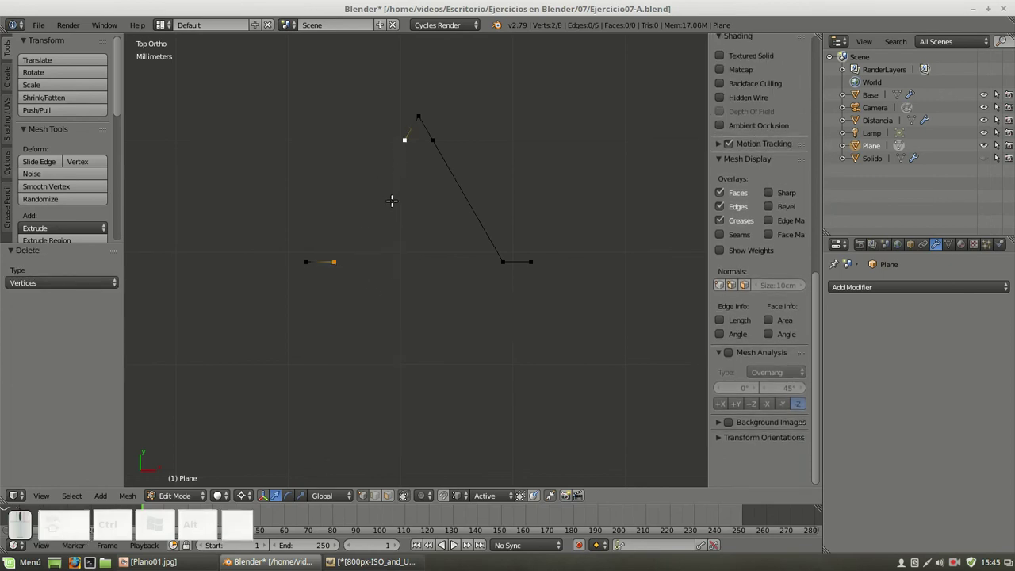
key(f)
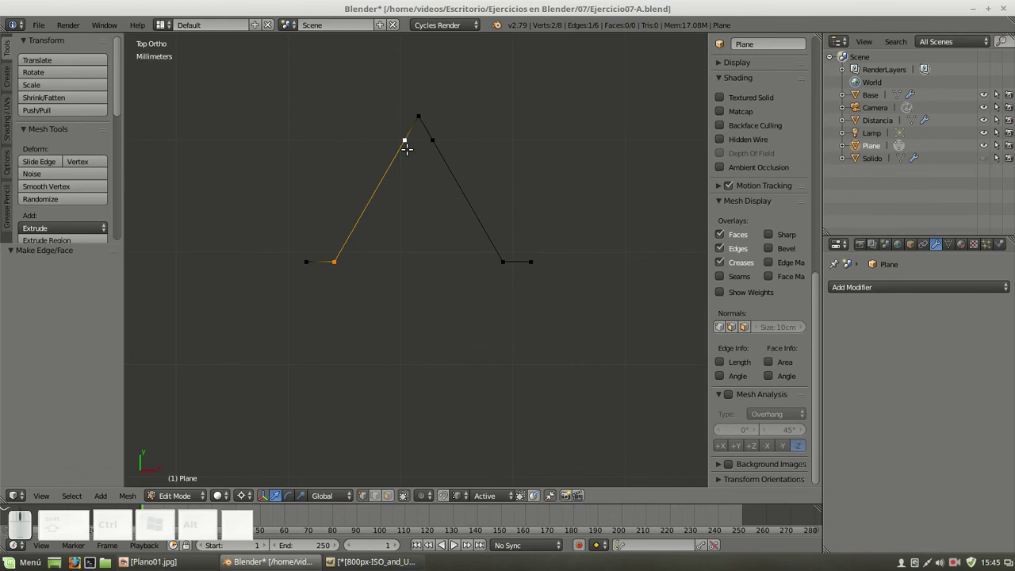
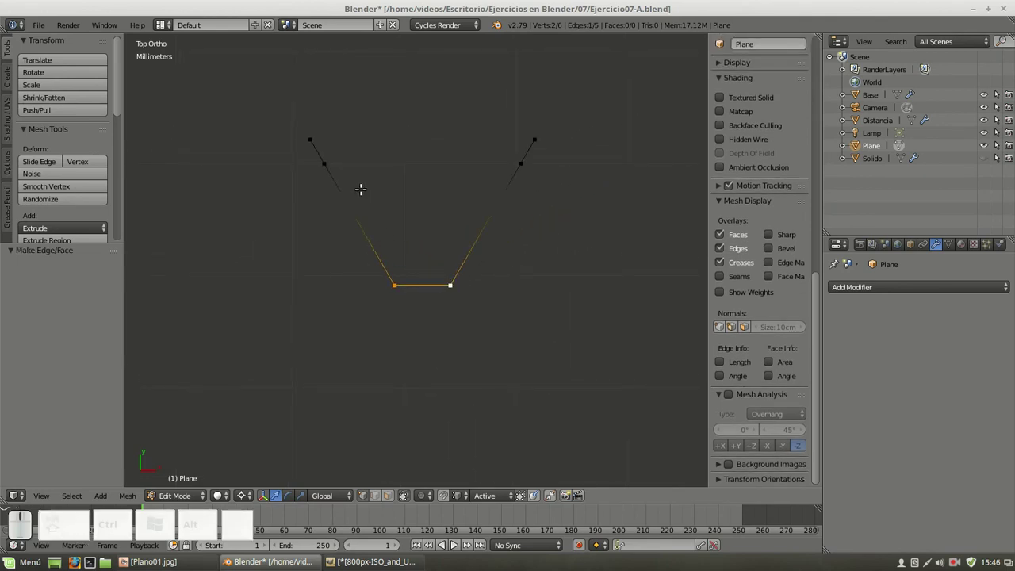
Slide the new vertices along the sloped sides toward the bottom corners
scroll(up, 3)
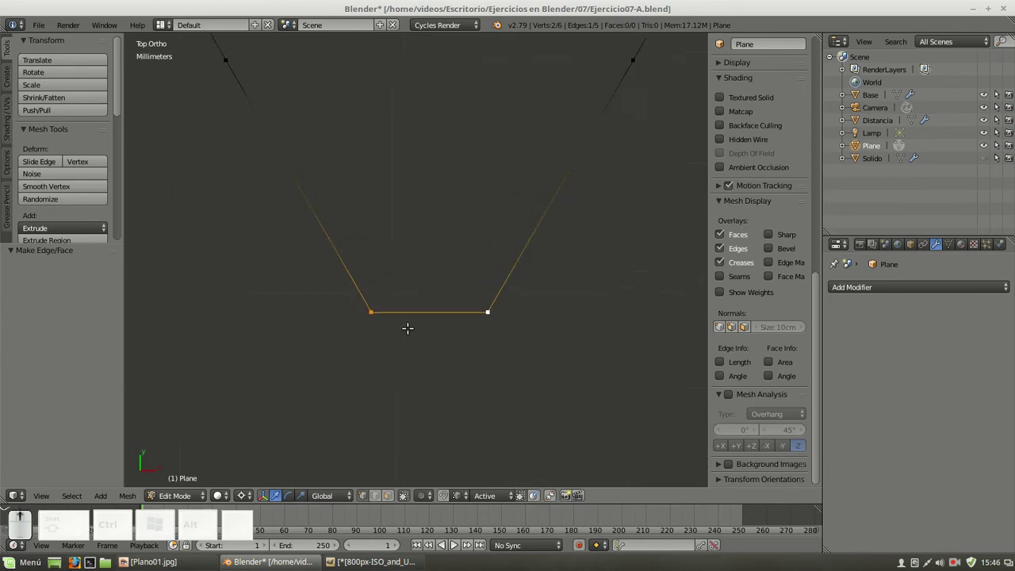
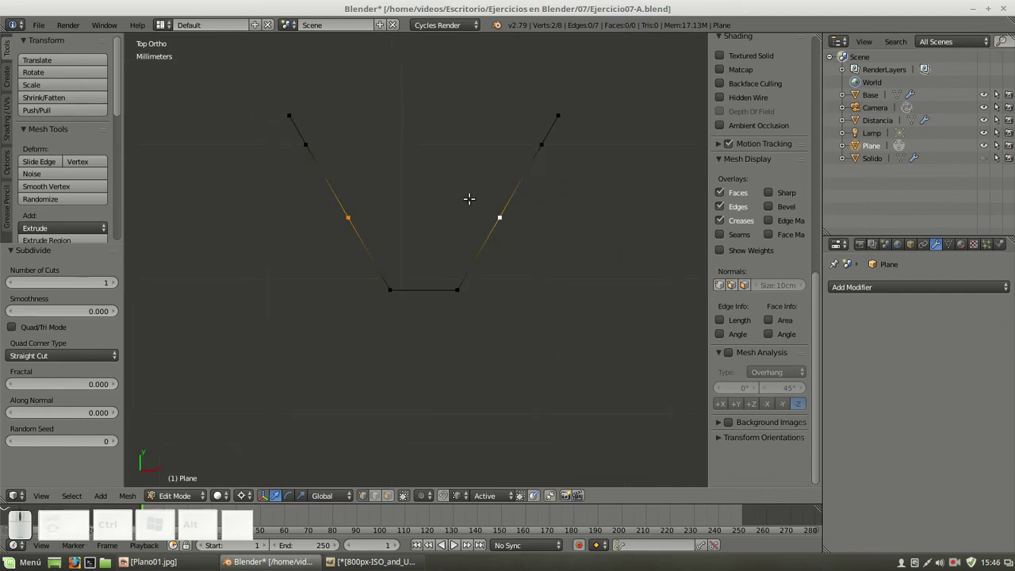
key(g)
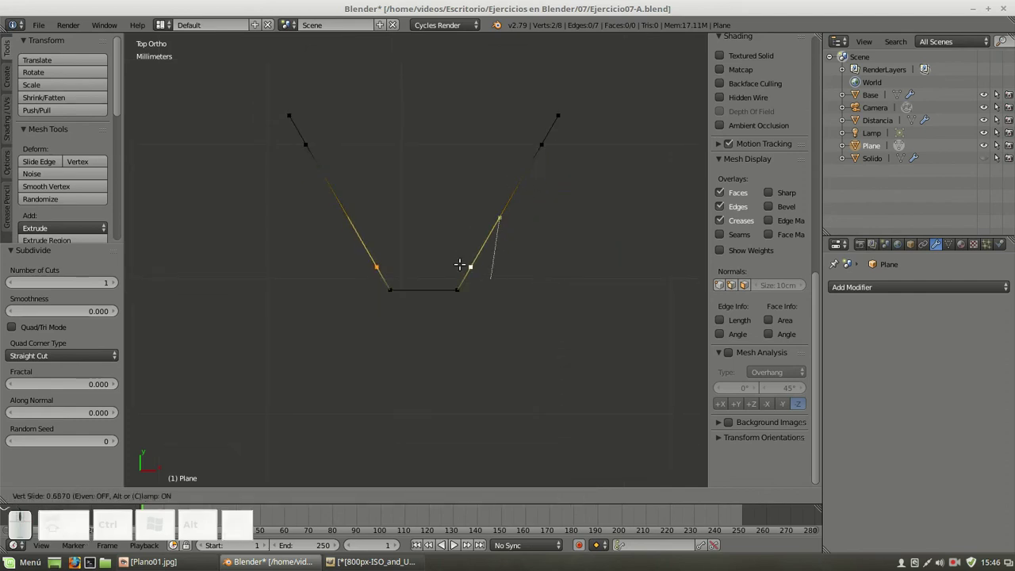
click(450, 272)
scroll(up, 3)
key(g)
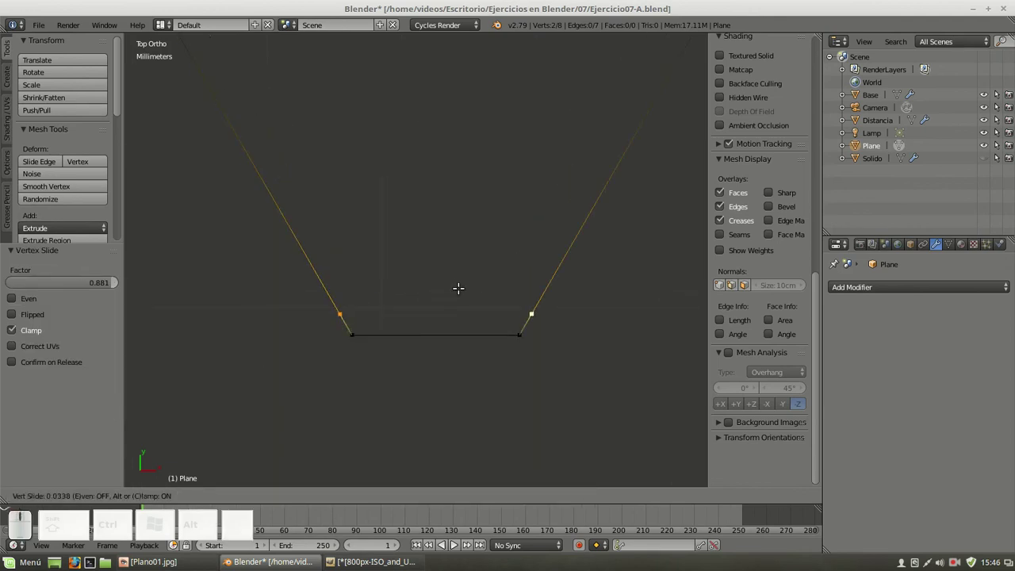
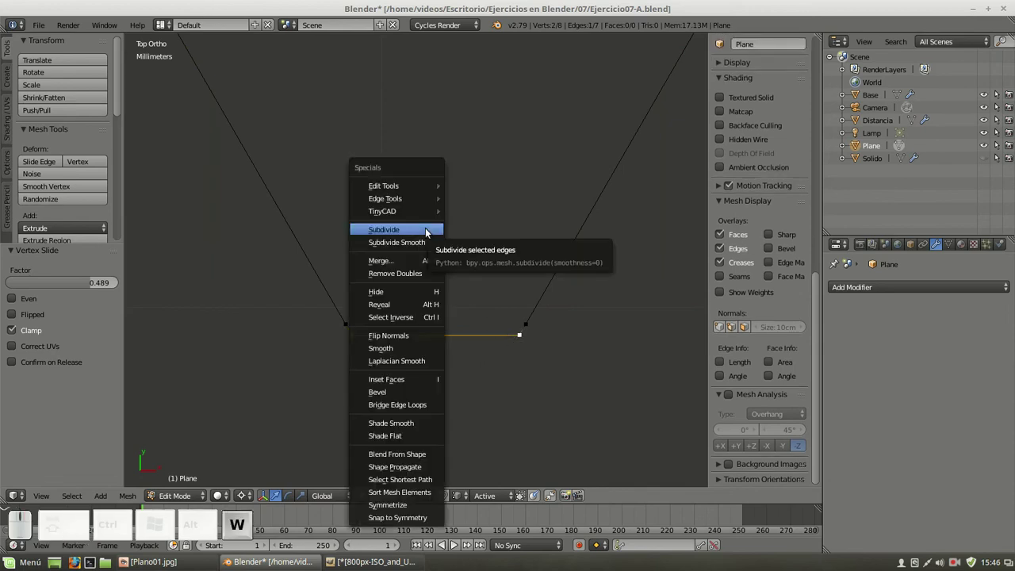
click(430, 231)
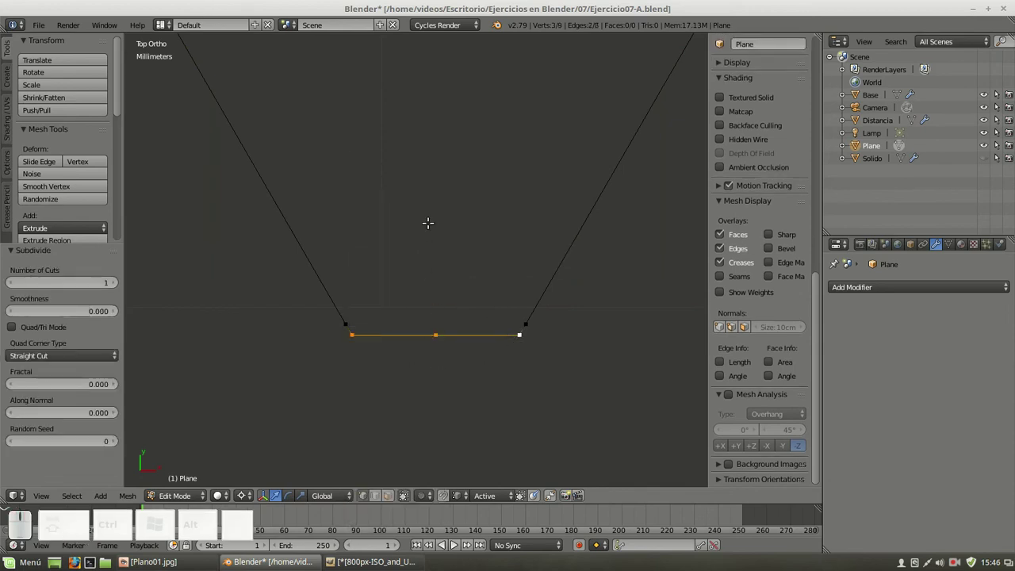
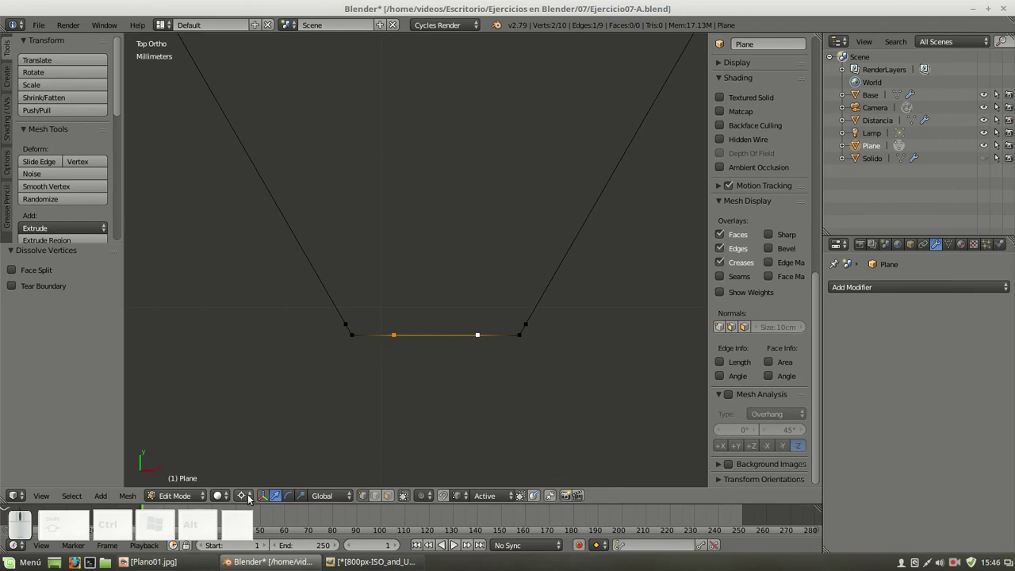
With Median Point pivot, scale the two bottom vertices 1.75 times apart along X
click(253, 499)
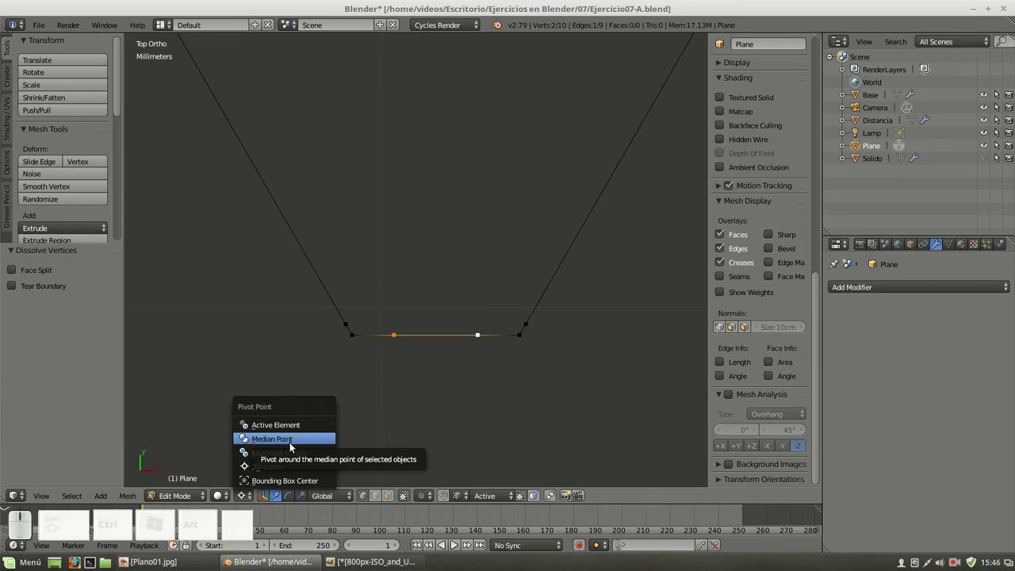
click(302, 444)
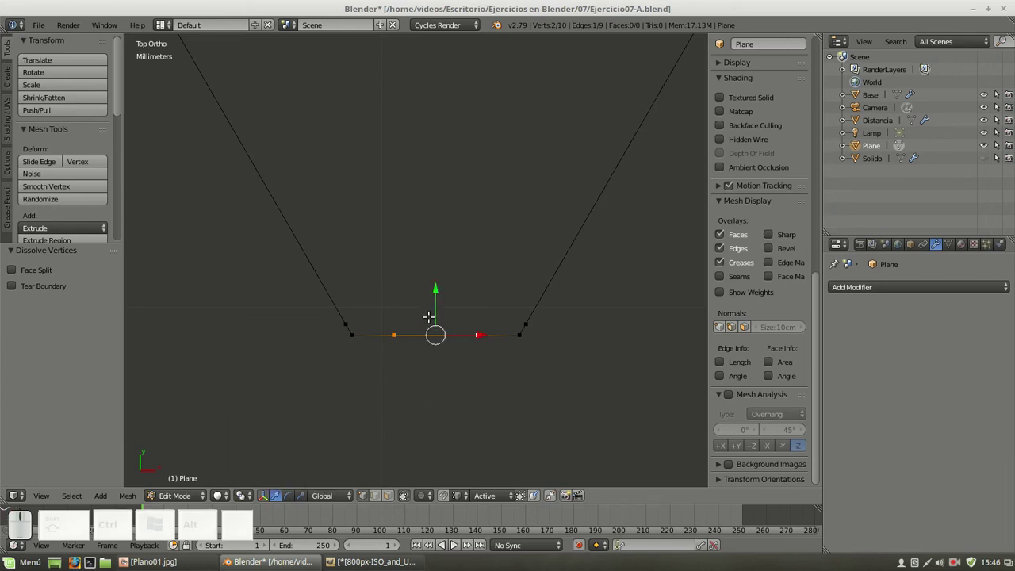
key(s)
key(x)
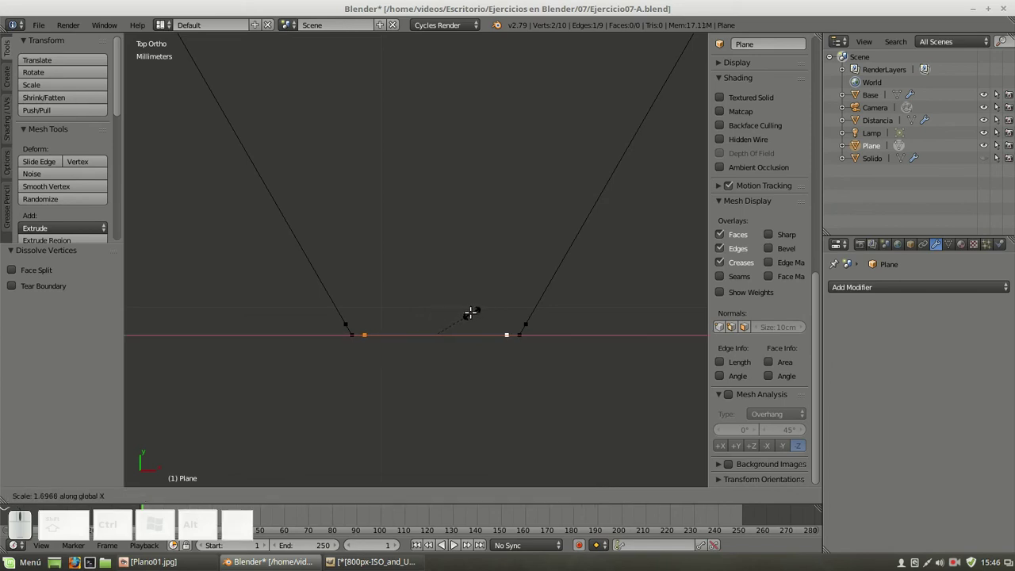
click(477, 309)
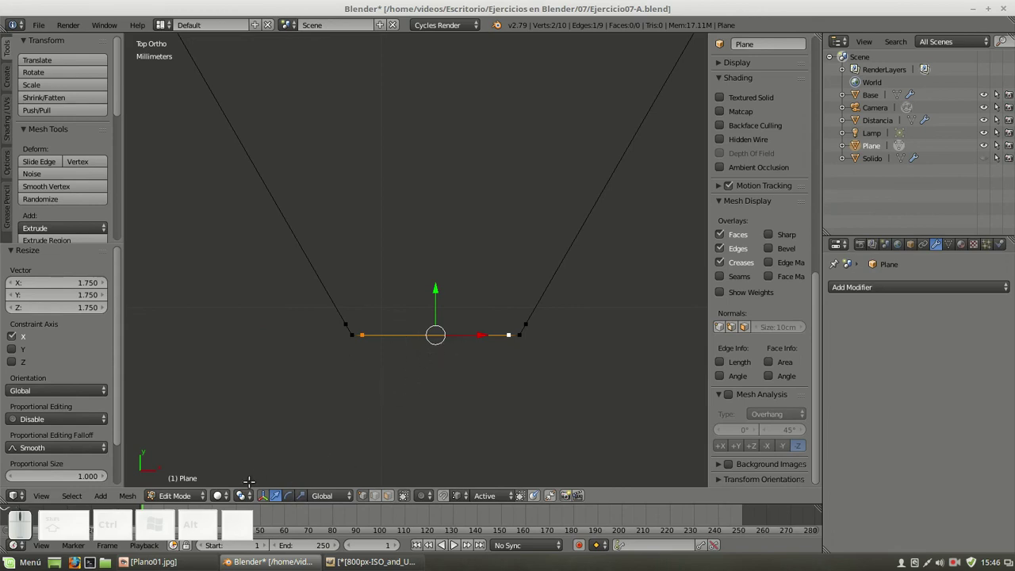
Cancel a second scaling attempt, restore the pivot and deselect all profile vertices
click(249, 502)
click(255, 471)
key(s)
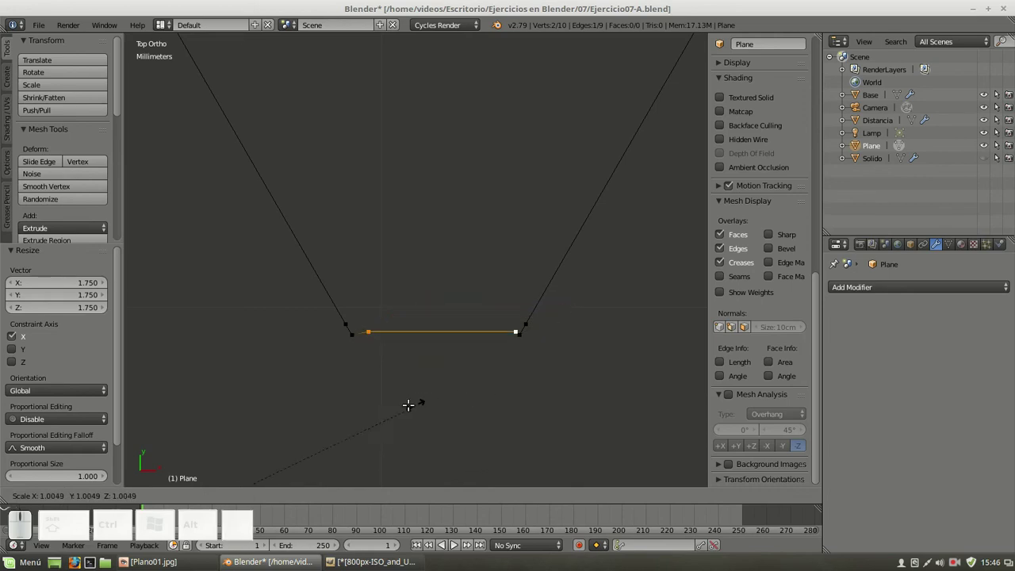
right_click(385, 396)
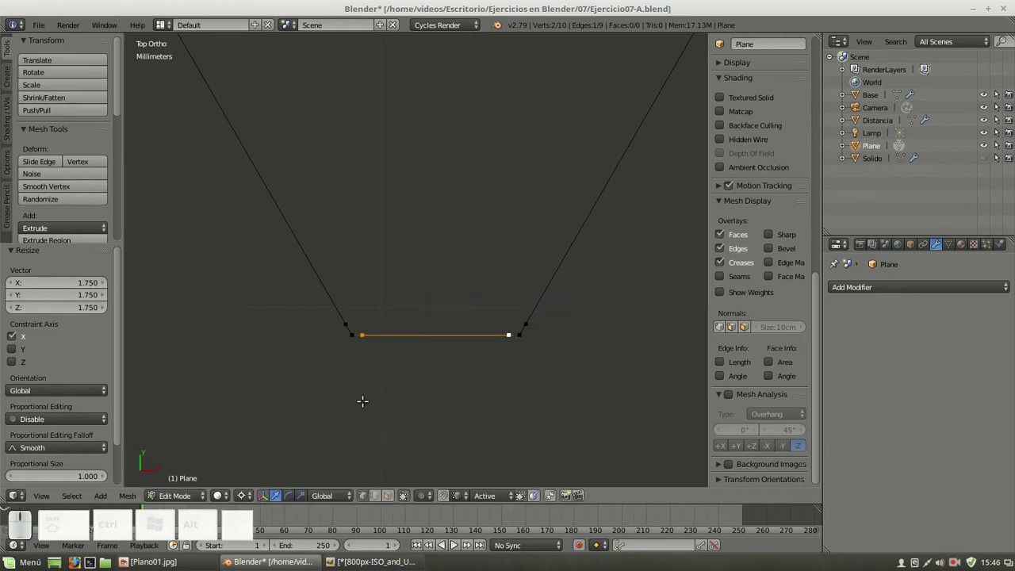
key(ctrl+,)
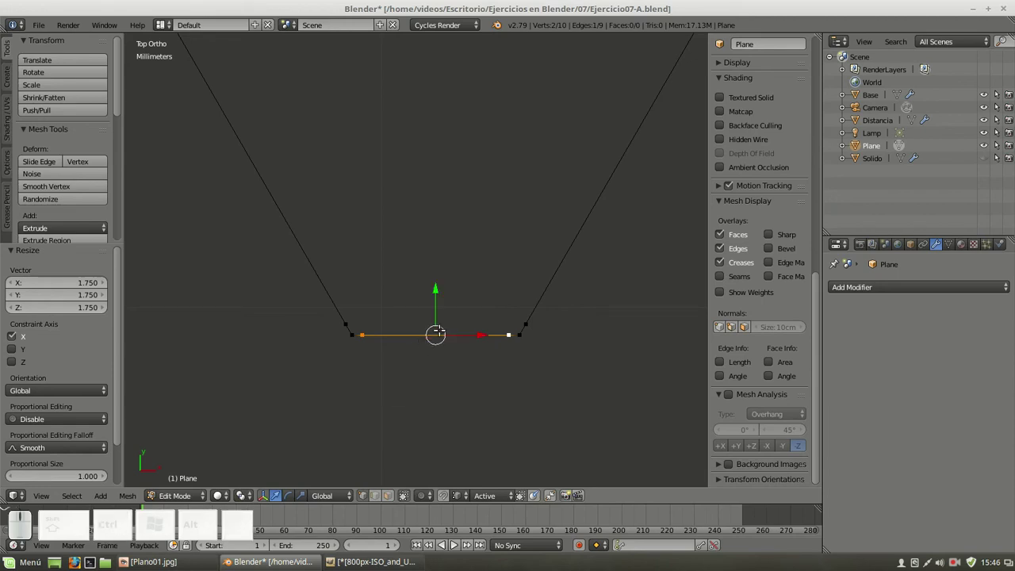
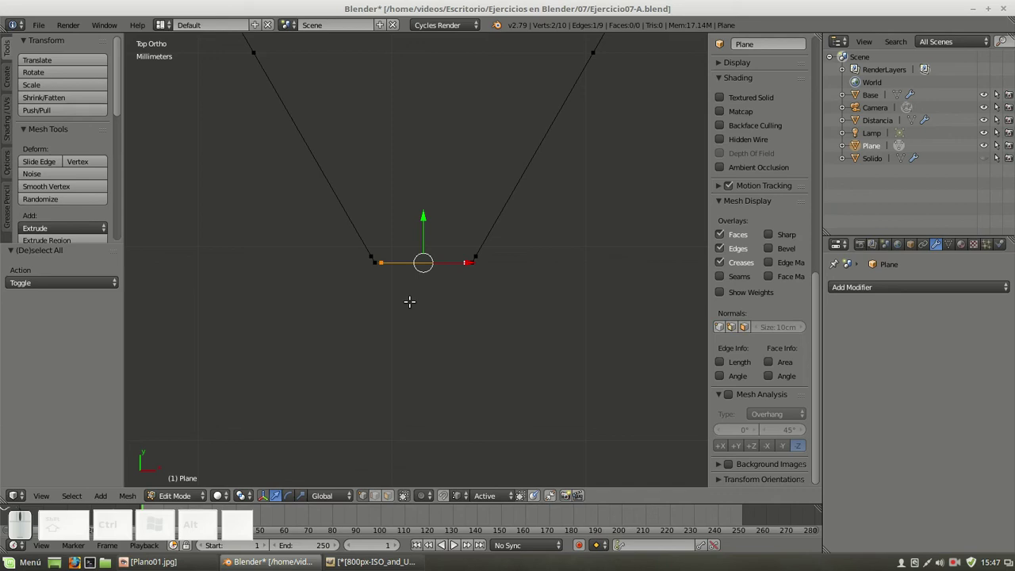
key(.)
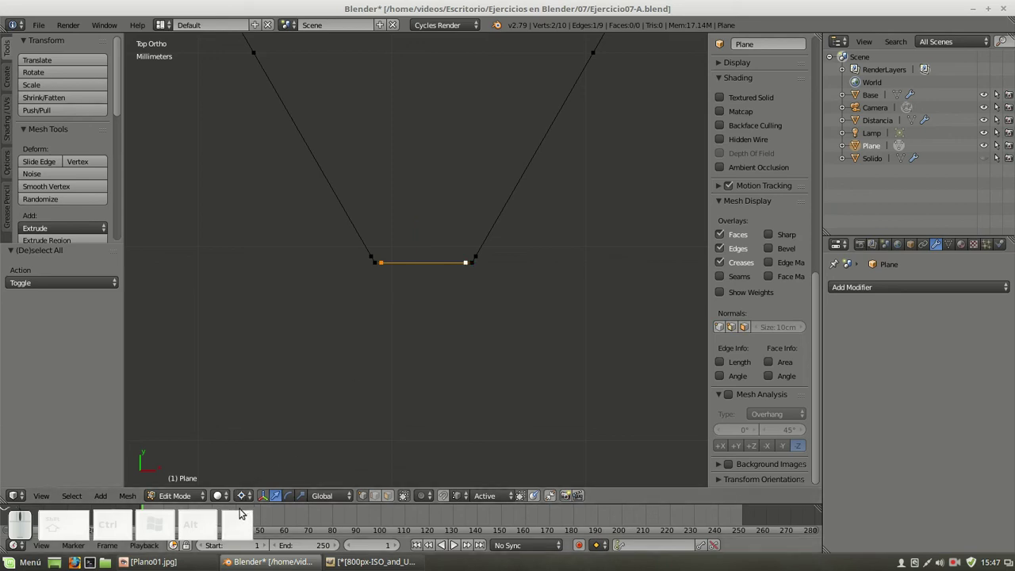
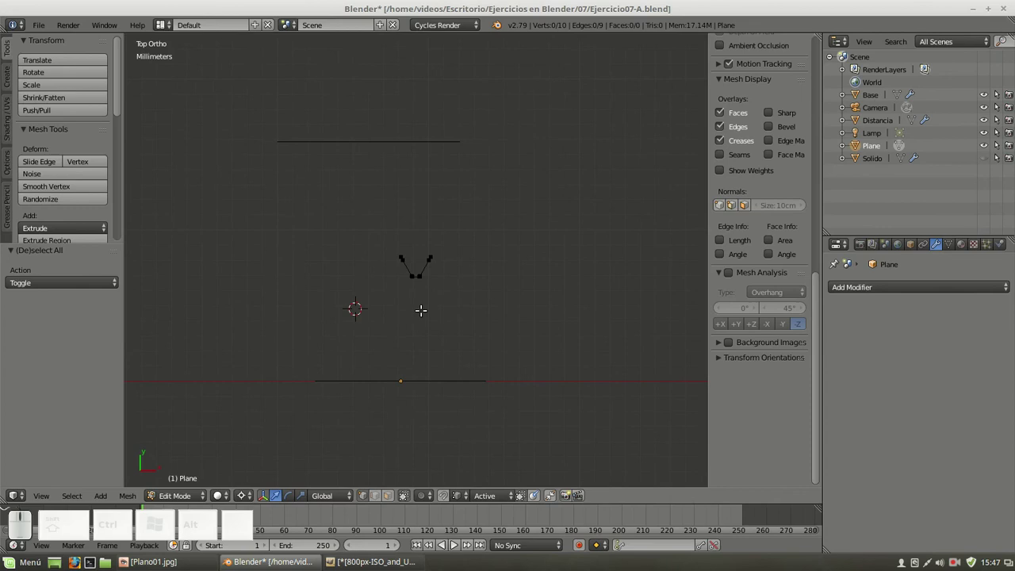
scroll(up, 3)
scroll(up, 3)
scroll(down, 3)
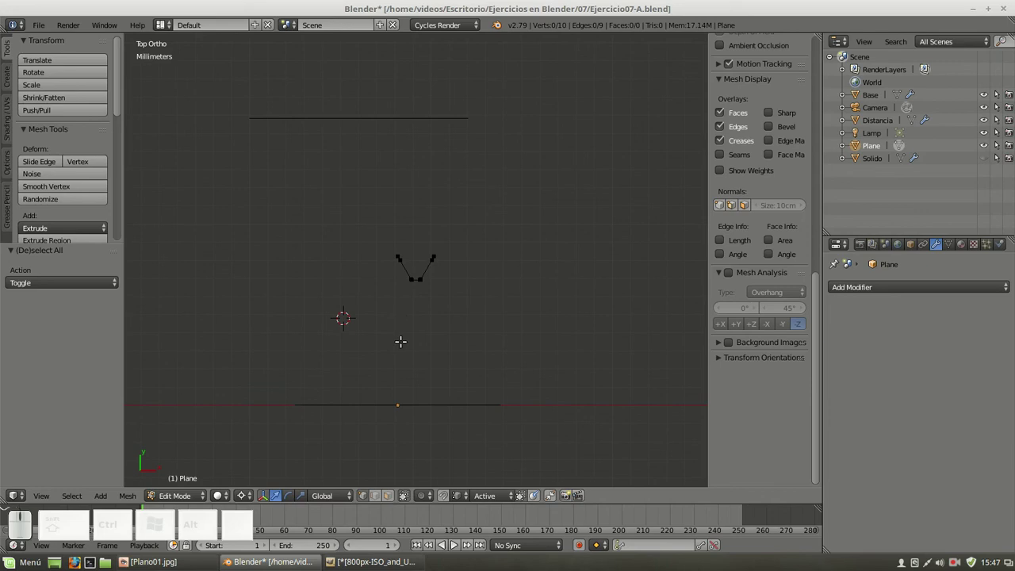
key(Tab)
key(KP_1)
key(KP_7)
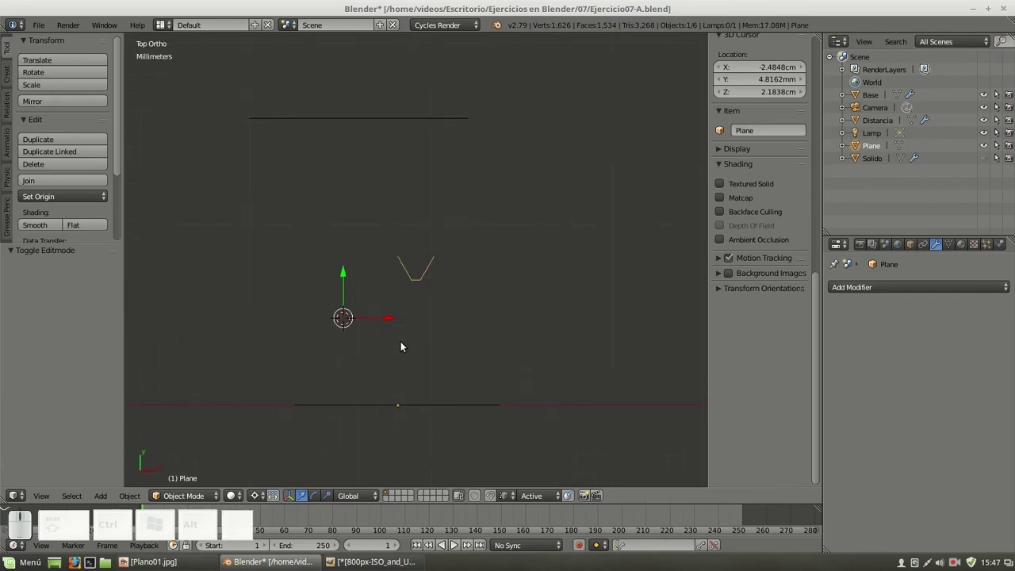
key(Tab)
scroll(up, 3)
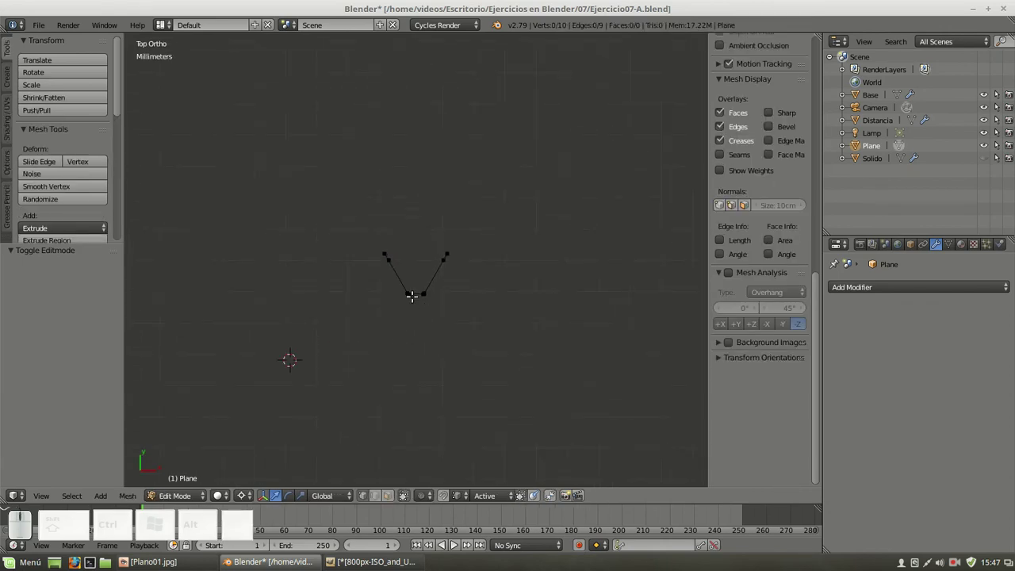
right_click(384, 250)
right_click(391, 258)
right_click(414, 293)
right_click(438, 288)
key(a)
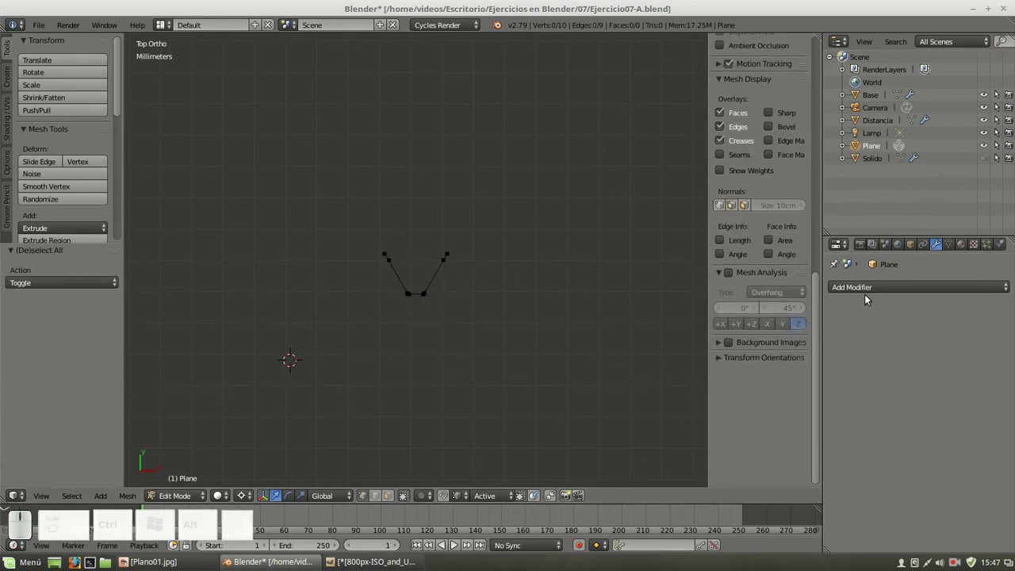
scroll(up, 3)
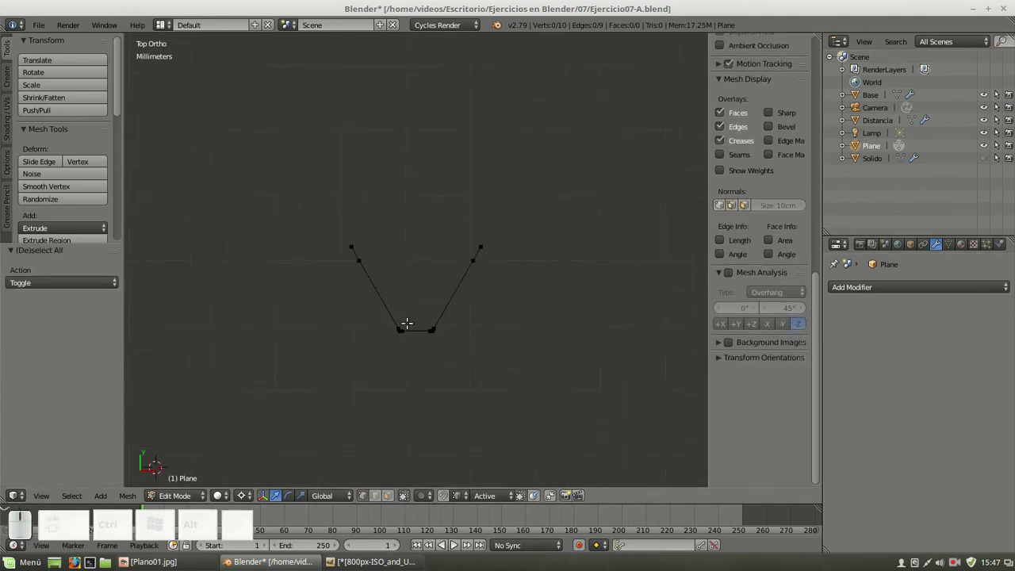
scroll(down, 3)
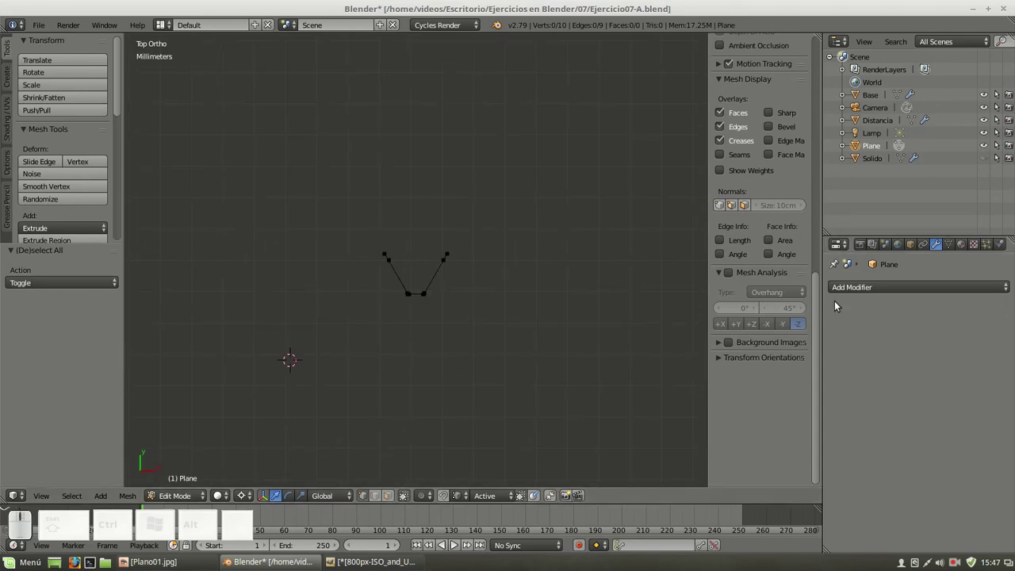
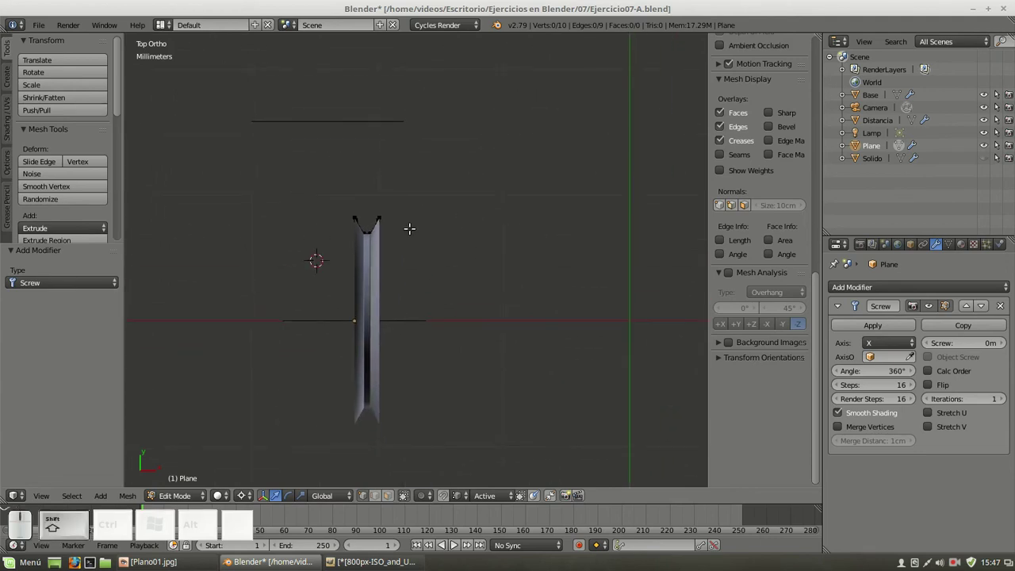
scroll(up, 3)
scroll(down, 3)
click(1008, 309)
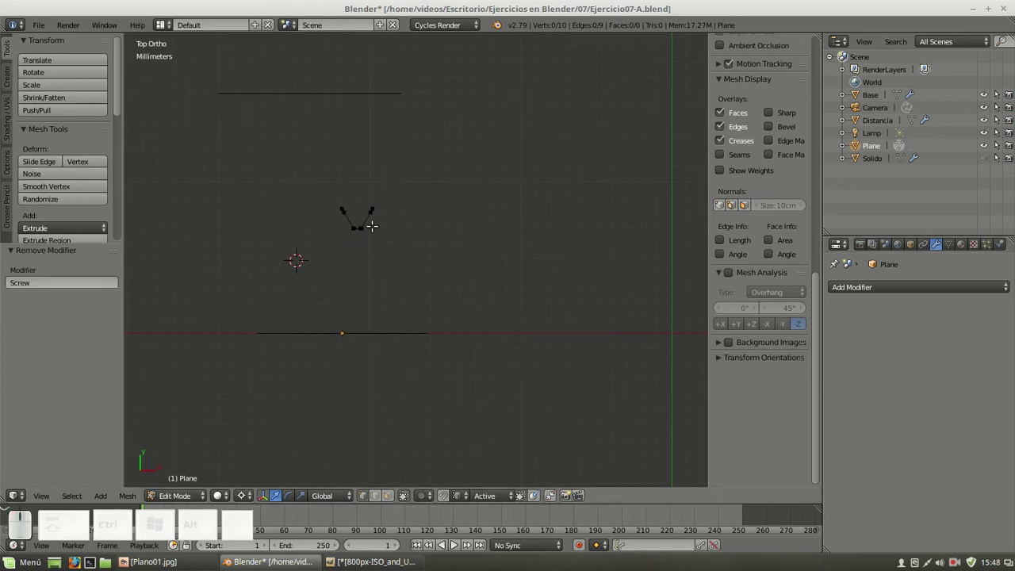
key(Tab)
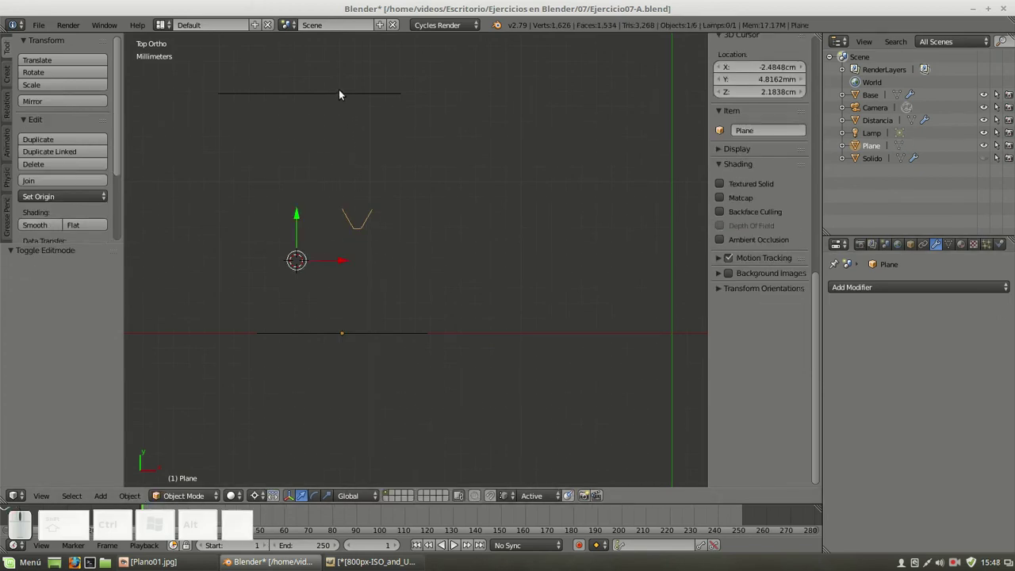
Join the Distancia top line object into the profile object with Ctrl+J
right_click(344, 97)
key(Tab)
right_click(222, 96)
key(Tab)
right_click(372, 228)
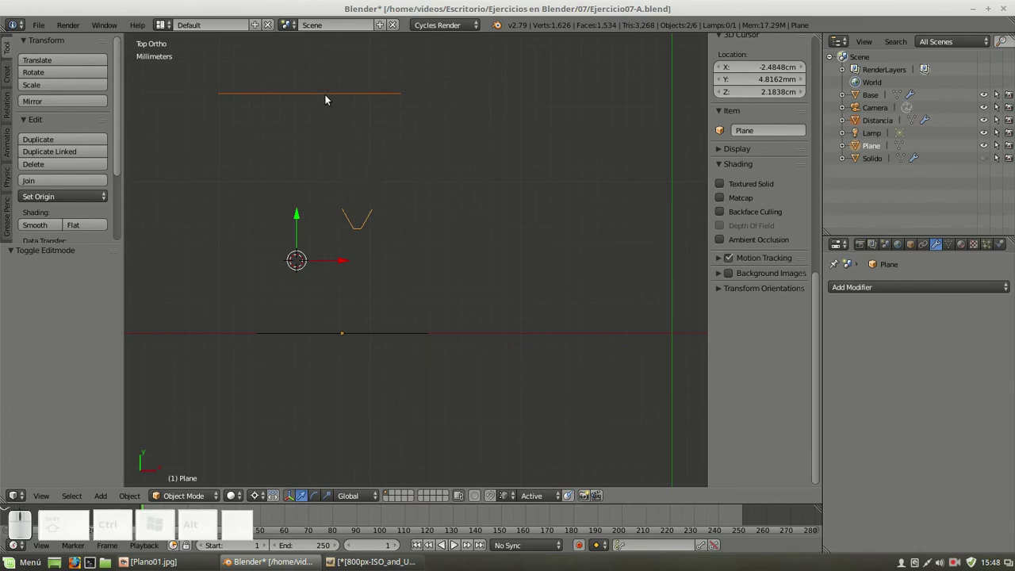
right_click(330, 99)
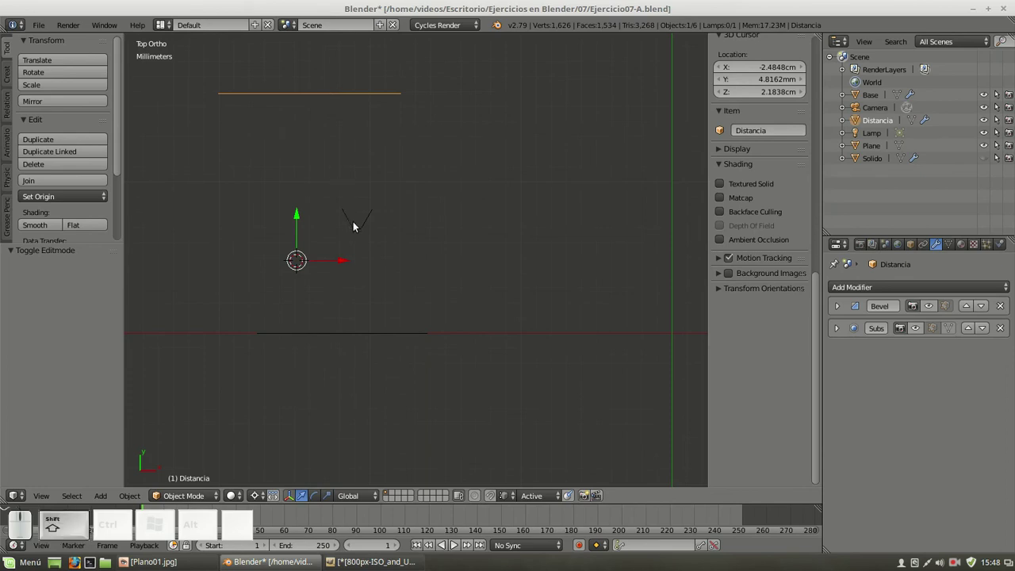
right_click(355, 227)
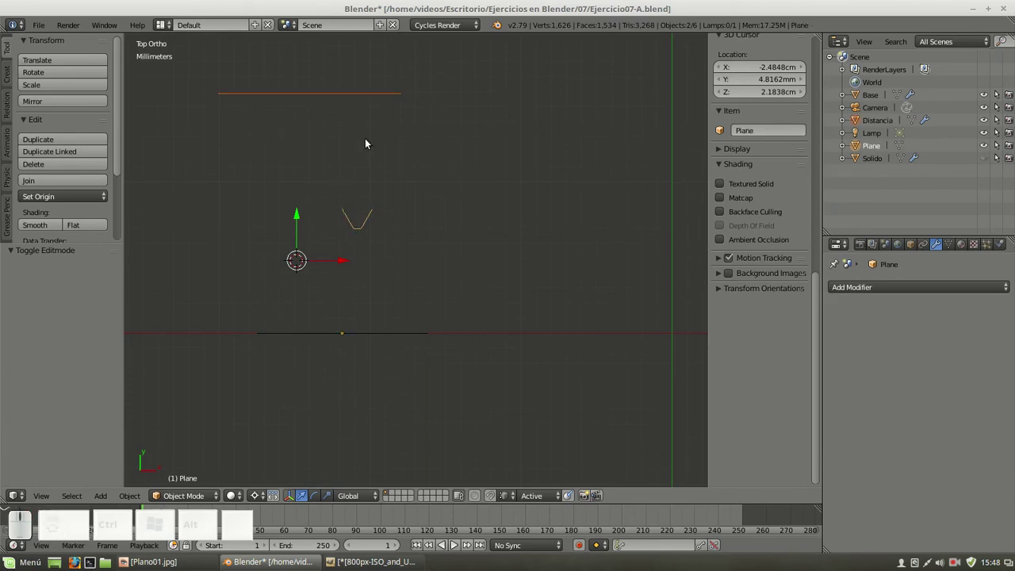
key(ctrl+j)
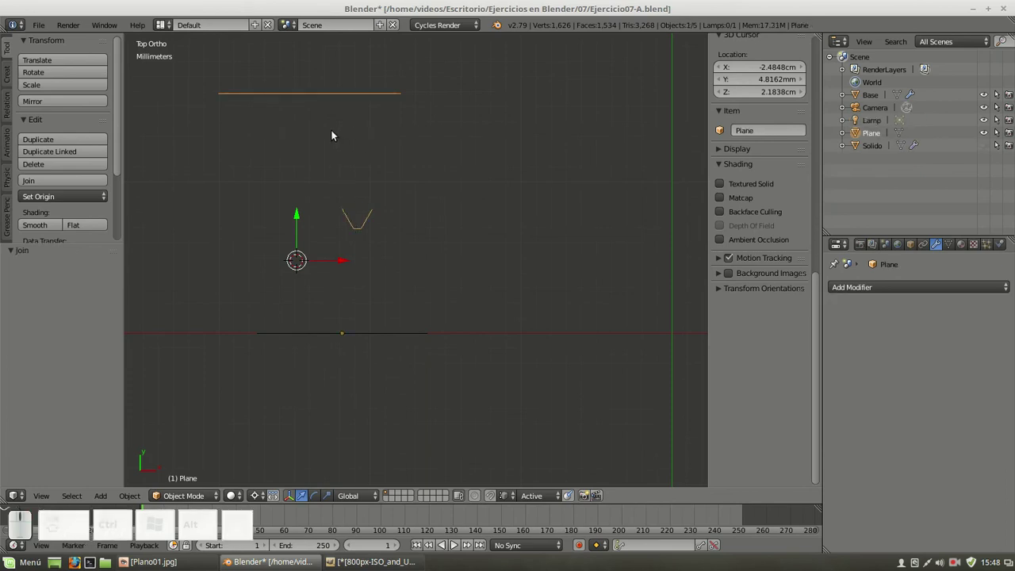
In edit mode, move the merged top line along Y onto the profile
right_click(318, 106)
right_click(320, 101)
key(Tab)
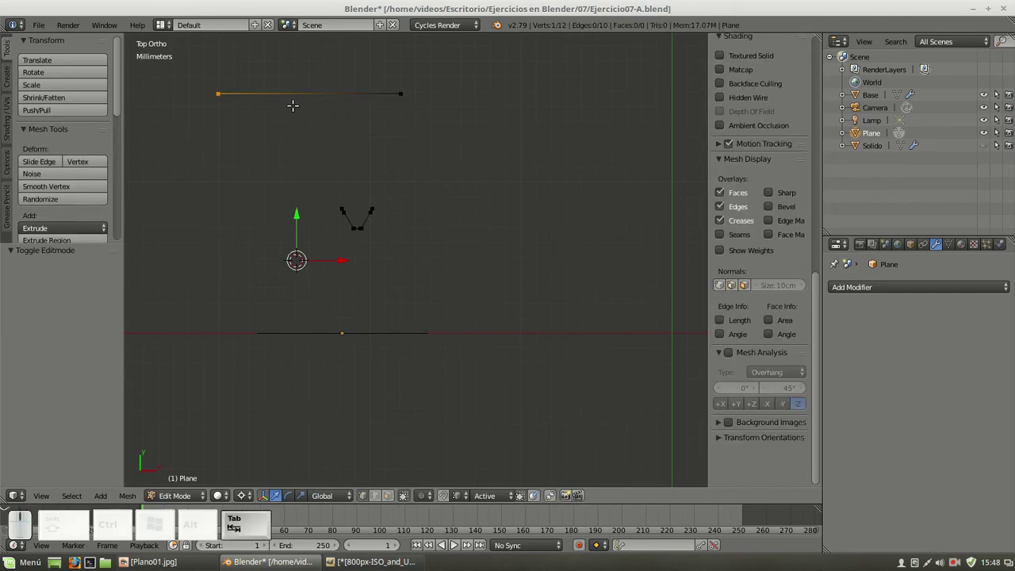
right_click(412, 103)
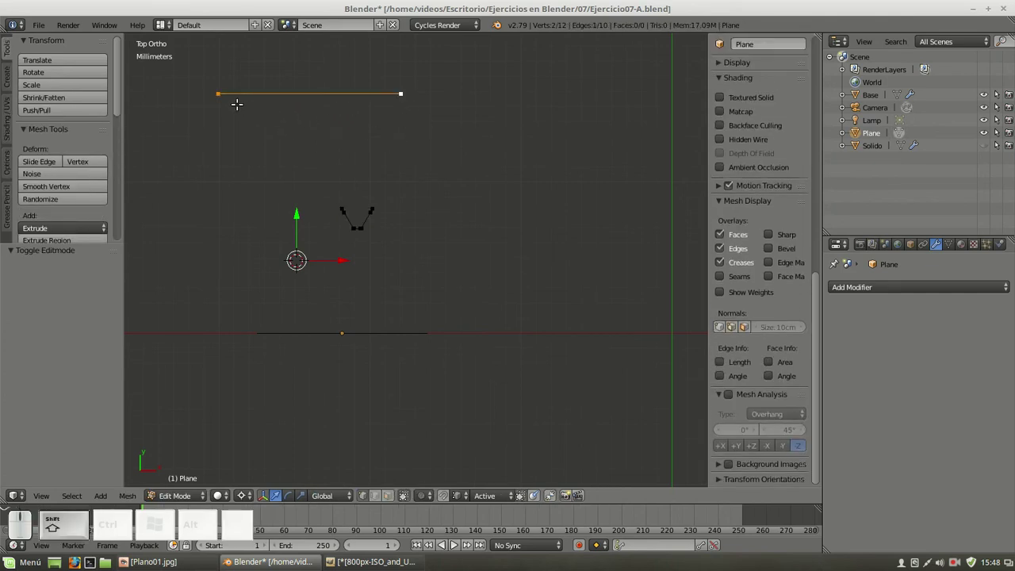
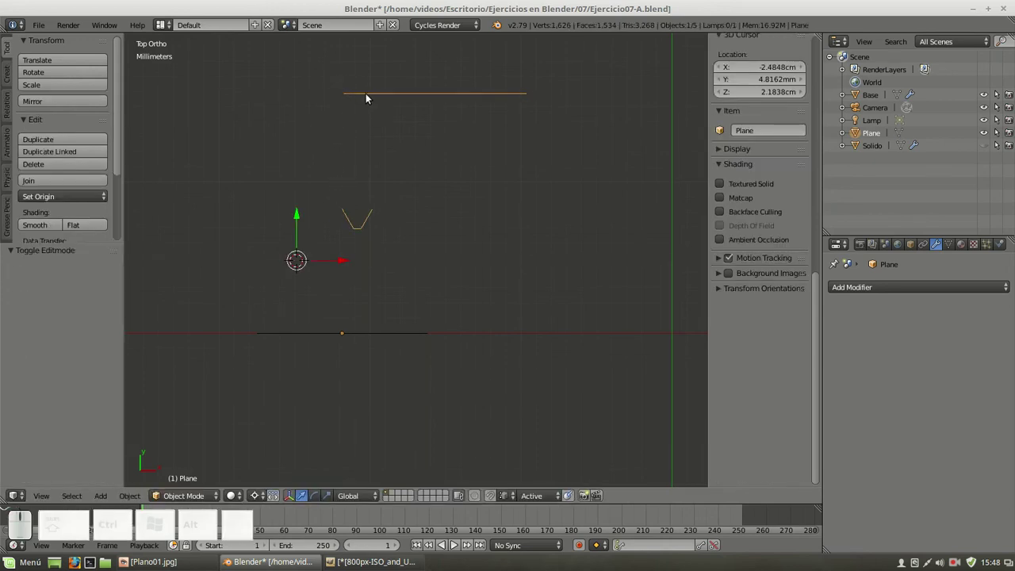
right_click(371, 99)
key(Tab)
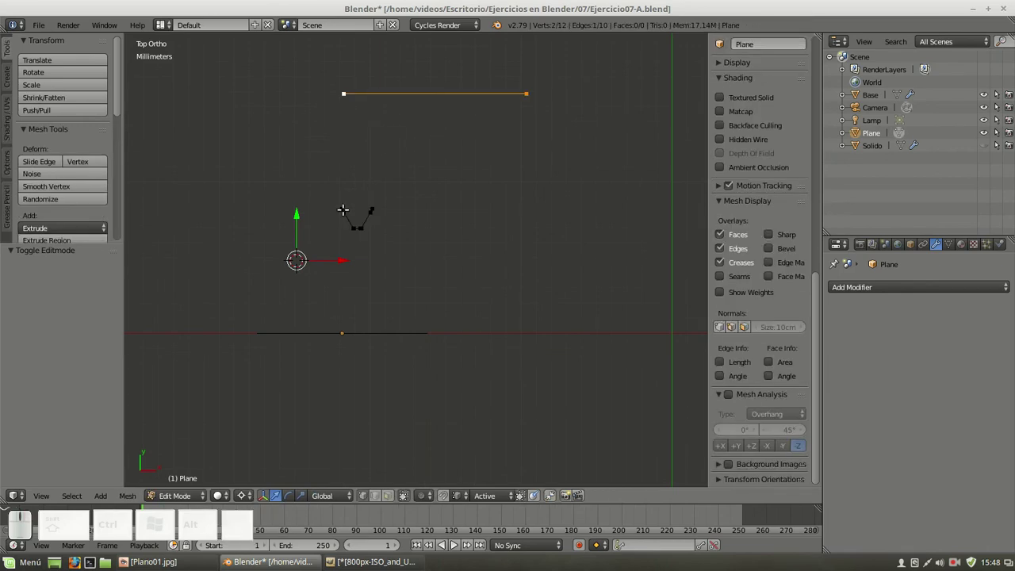
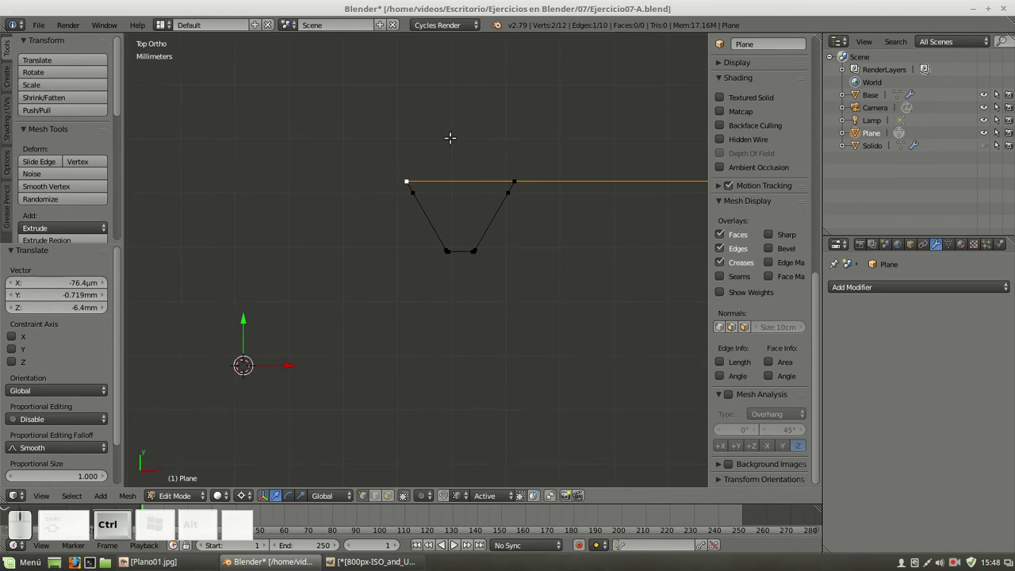
key(g)
key(y)
click(448, 99)
Separate the selected top line into its own object Plane.001 and return to object mode
scroll(down, 3)
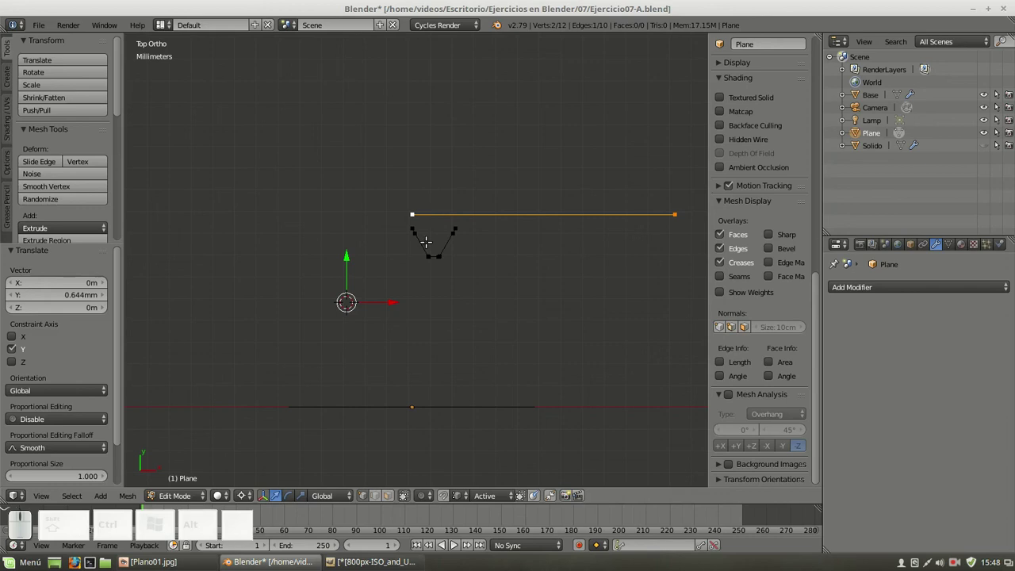
key(p)
click(498, 204)
key(Tab)
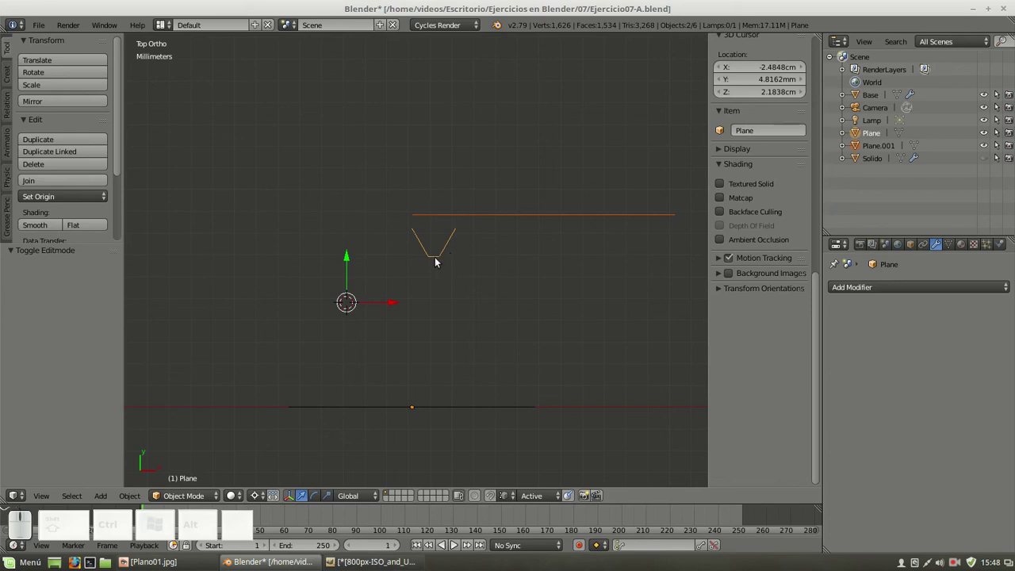
middle_click(518, 271)
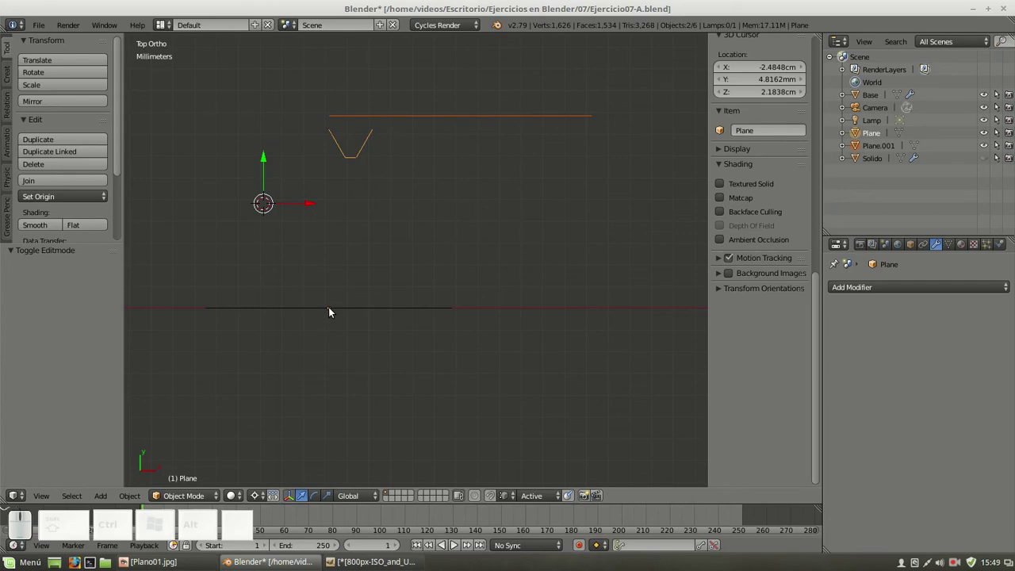
Add a Screw modifier to the profile around the X axis with a 2 mm pitch
click(66, 206)
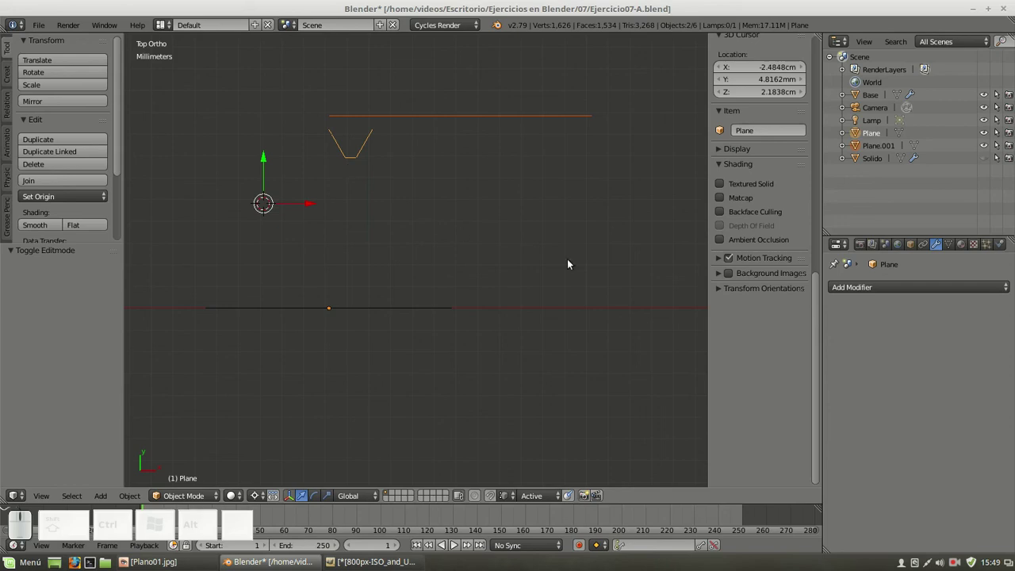
click(901, 291)
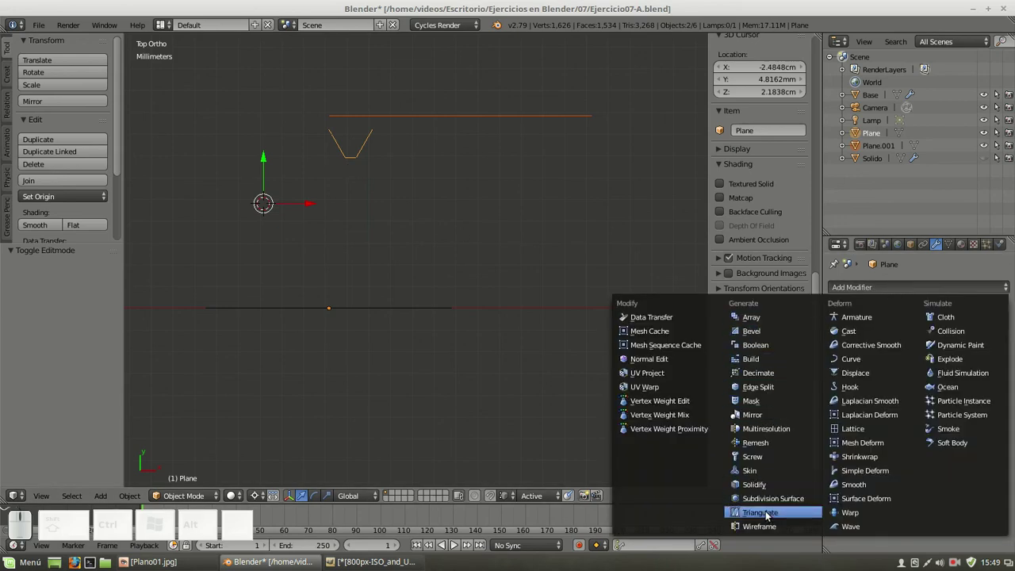
click(757, 462)
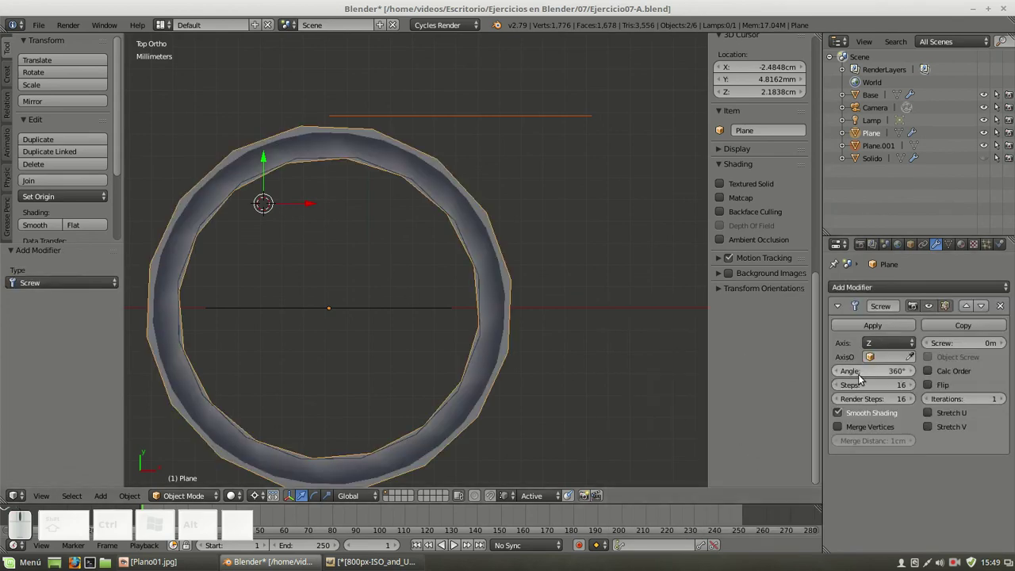
click(888, 351)
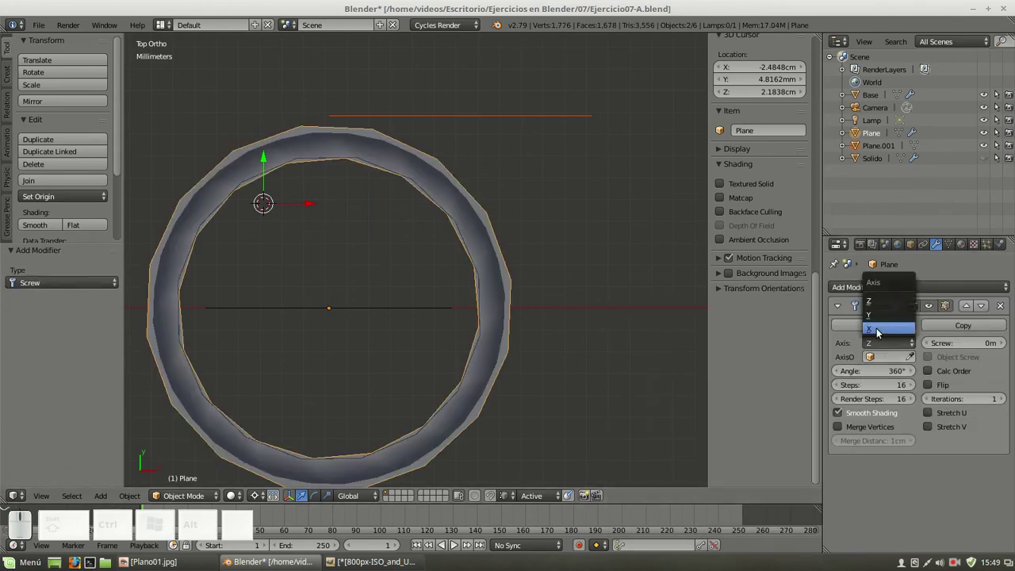
click(882, 334)
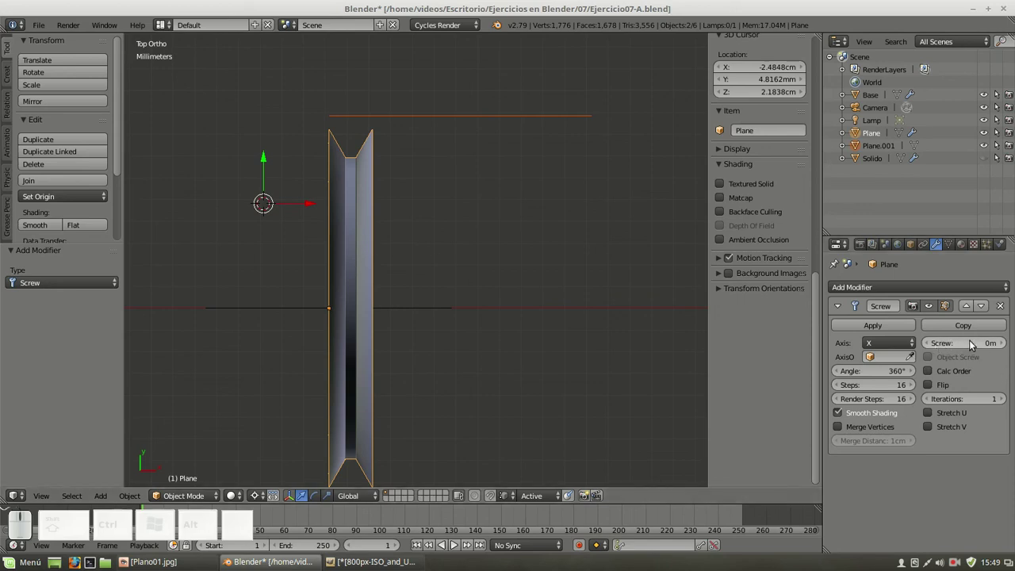
click(978, 346)
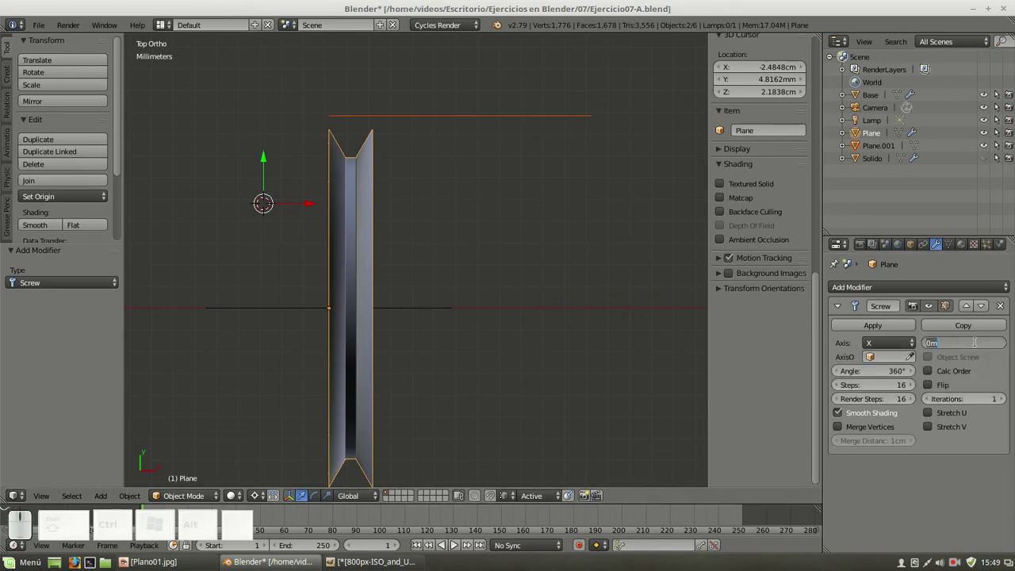
key(KP_2)
key(m)
key(KP_Enter)
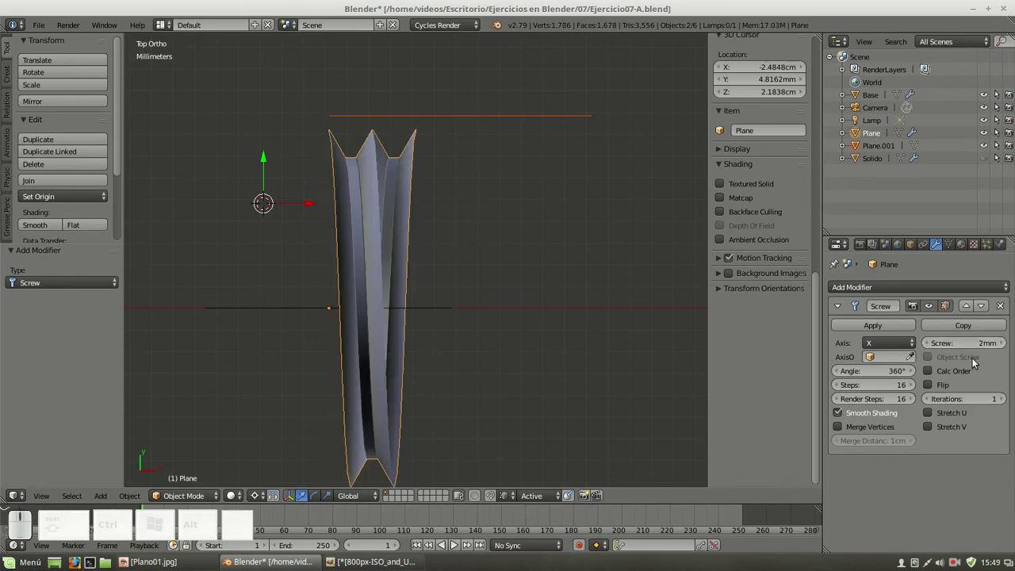
Set 32 steps, enable Calc Order and 5 iterations, forming the threaded tube
click(885, 387)
key(KP_2)
key(Tab)
key(KP_2)
key(KP_Enter)
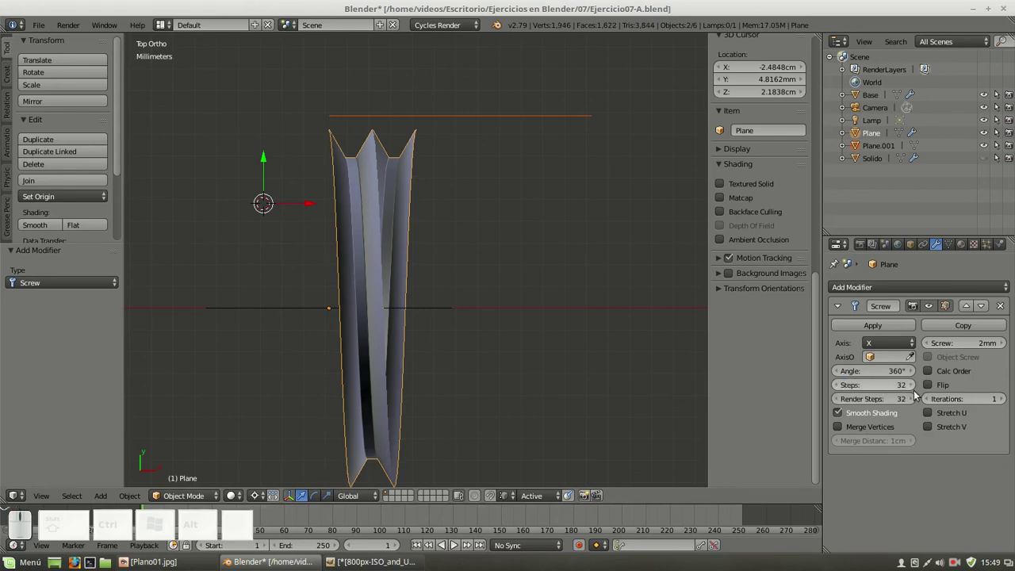
click(936, 391)
click(935, 379)
click(934, 387)
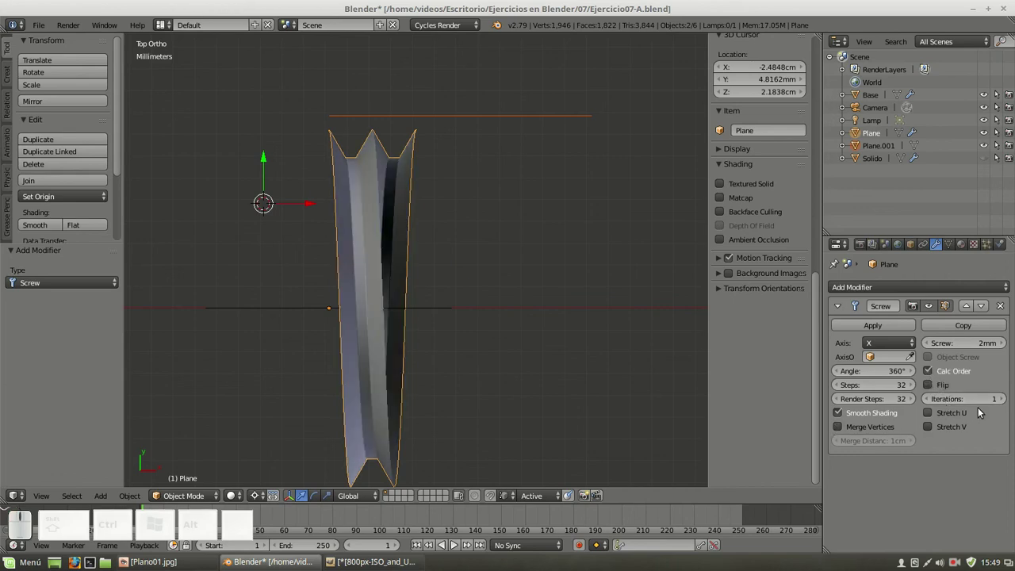
click(987, 399)
key(KP_5)
key(KP_Enter)
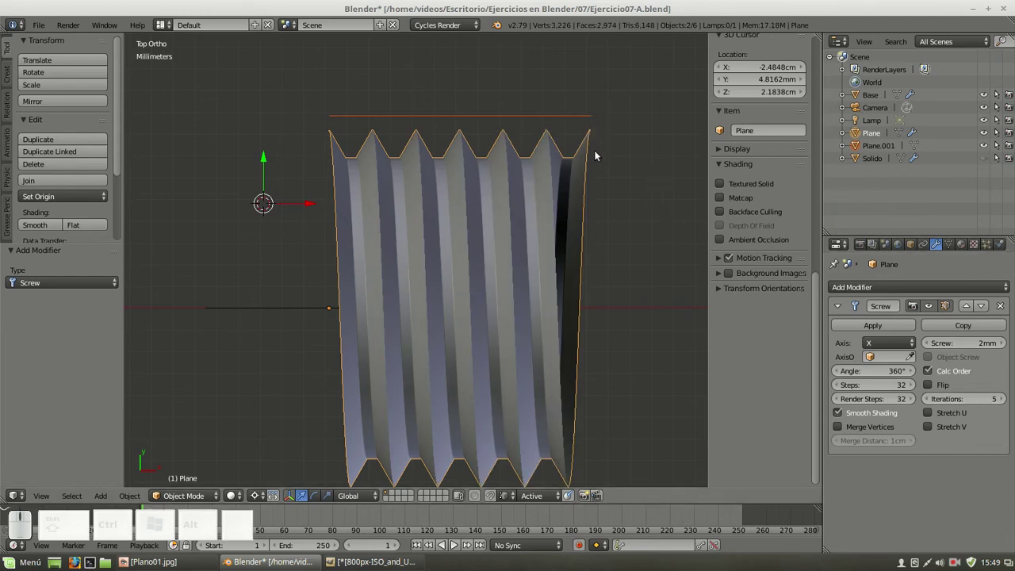
Frame the whole threaded tube in a top view with the 3D cursor placed below it
scroll(down, 3)
middle_click(575, 258)
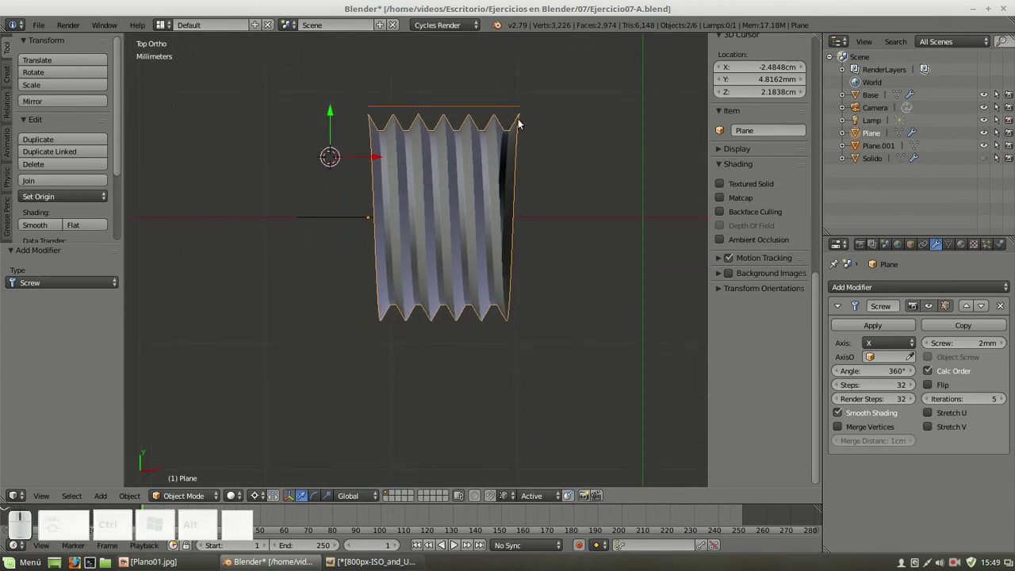
click(289, 290)
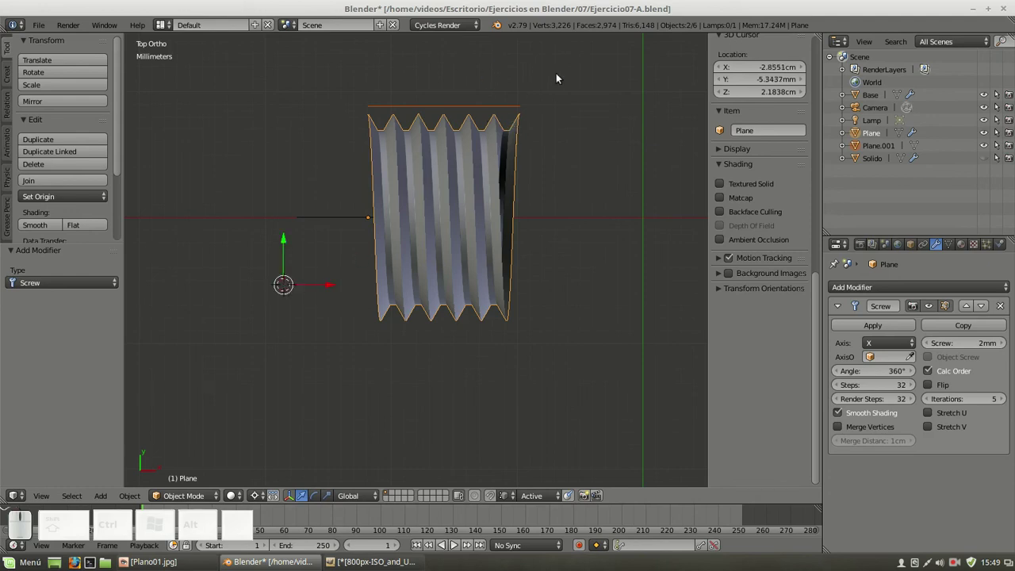
middle_click(514, 126)
scroll(up, 3)
scroll(down, 3)
drag(548, 226, 415, 220)
key(KP_7)
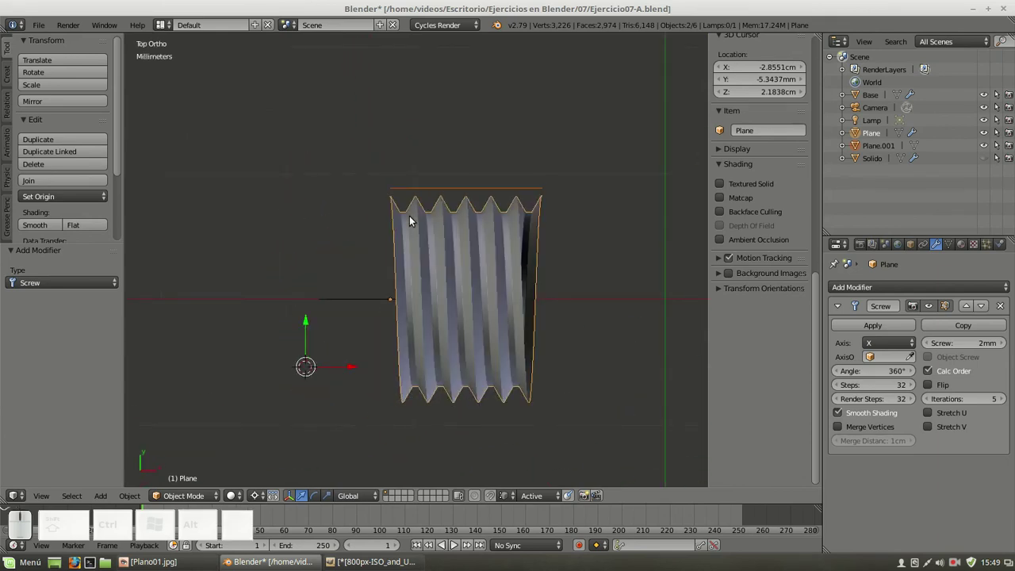
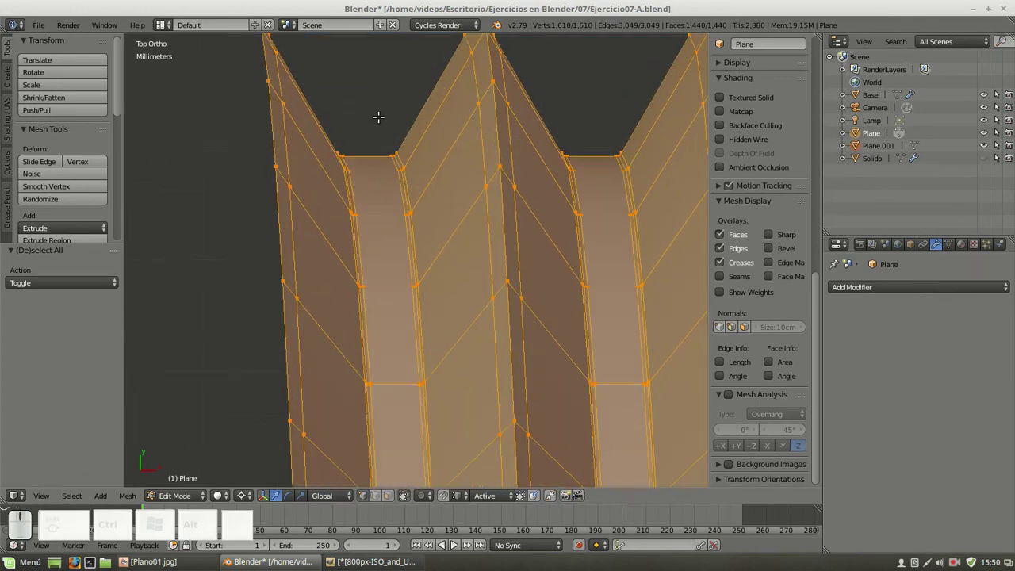
Remove Doubles on the applied thread mesh with a 10 µm merge distance
key(w)
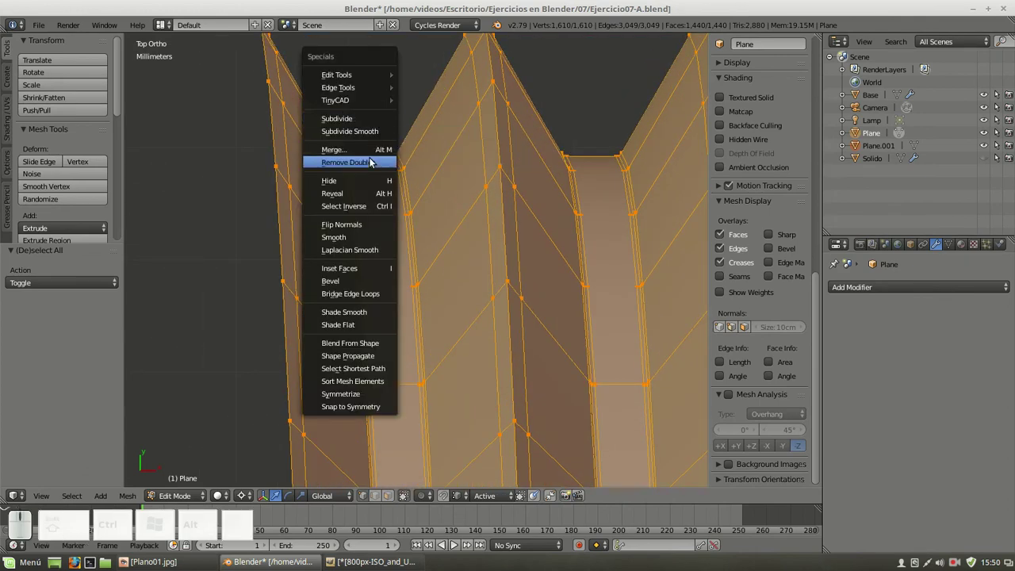
click(375, 163)
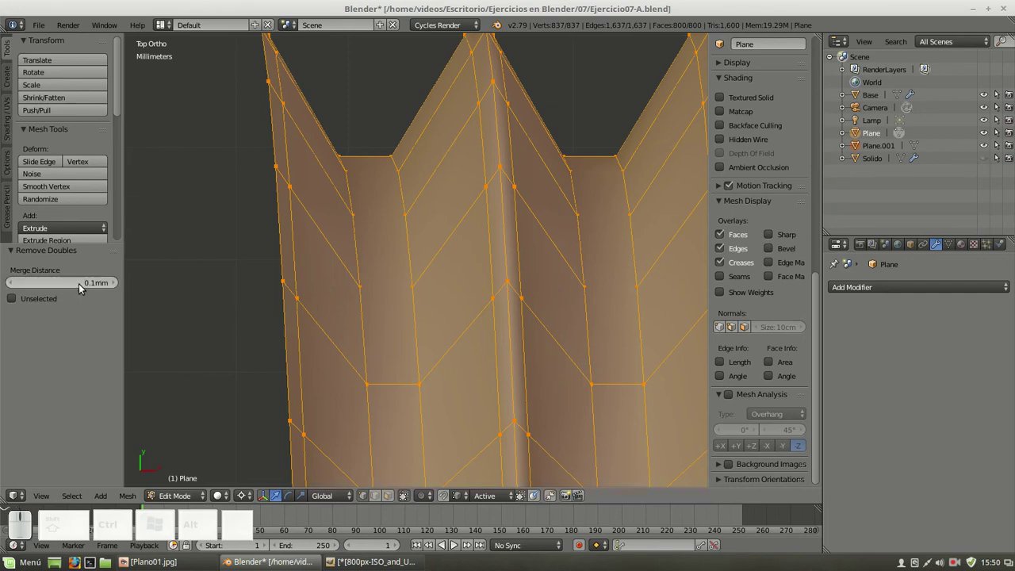
click(82, 288)
key(KP_0)
key(KP_Decimal)
key(KP_0)
key(KP_1)
key(m)
key(KP_Enter)
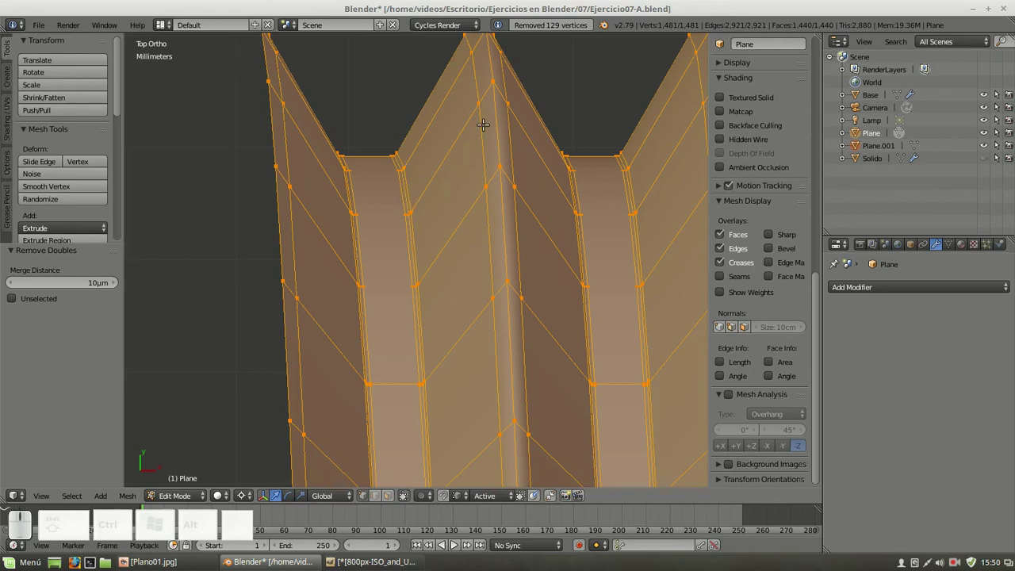
key(KP_Enter)
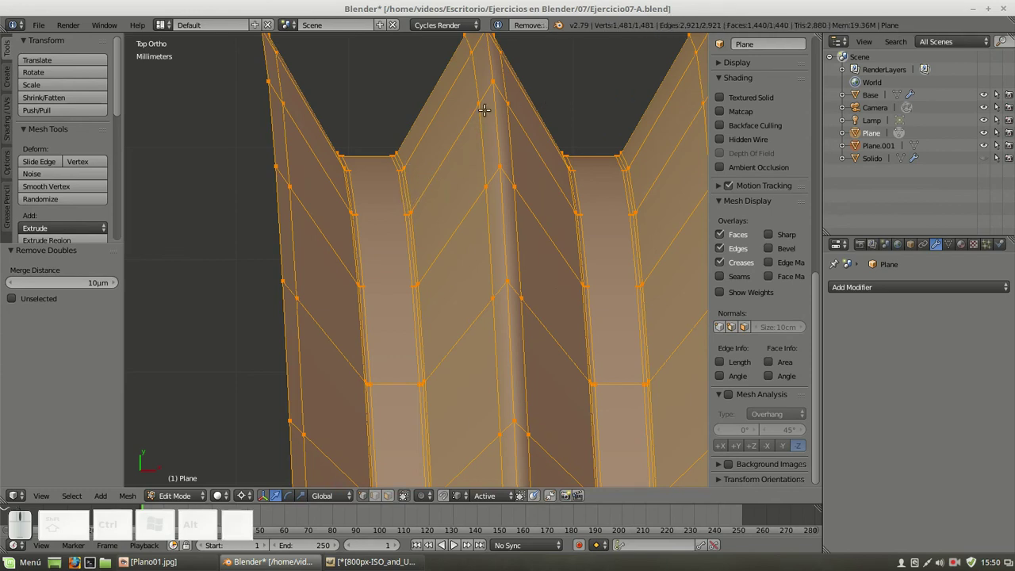
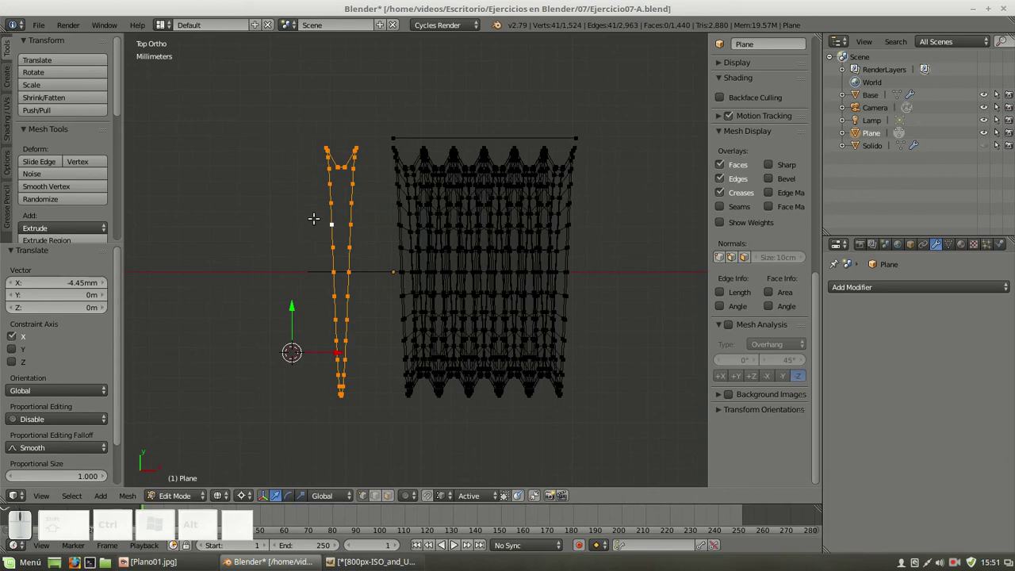
Scale the selected loop to zero along X, flattening it into a straight vertical line
key(s)
key(x)
key(KP_0)
key(KP_Enter)
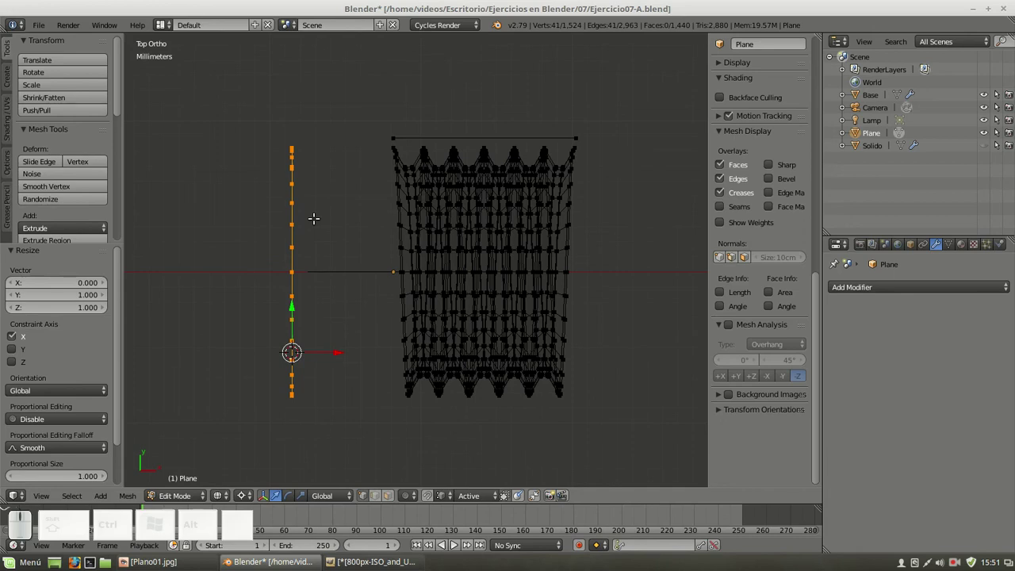
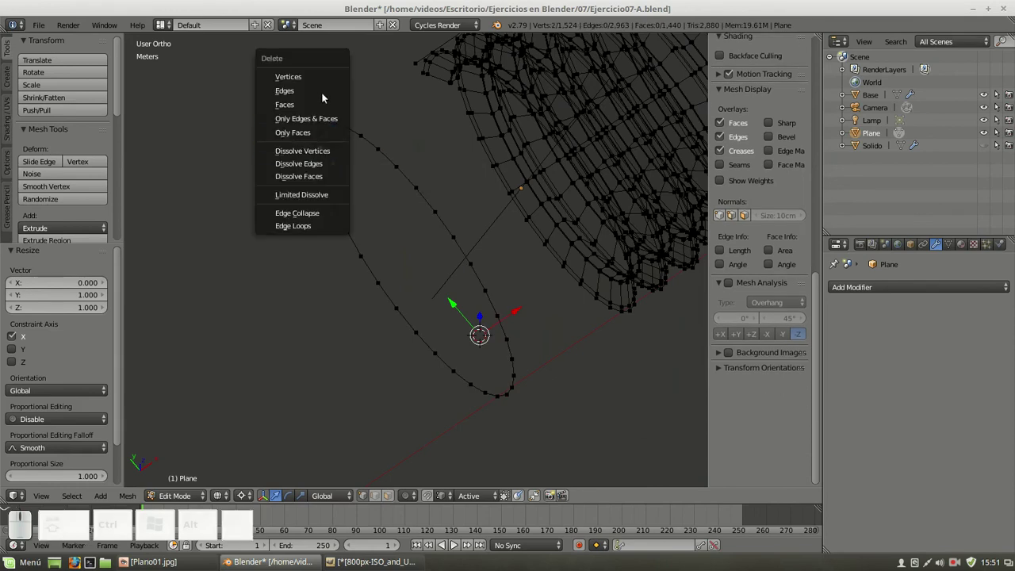
Cancel the Delete menu, select the whole thread mesh for Remove Doubles, then pick a single ring vertex
click(324, 83)
key(a)
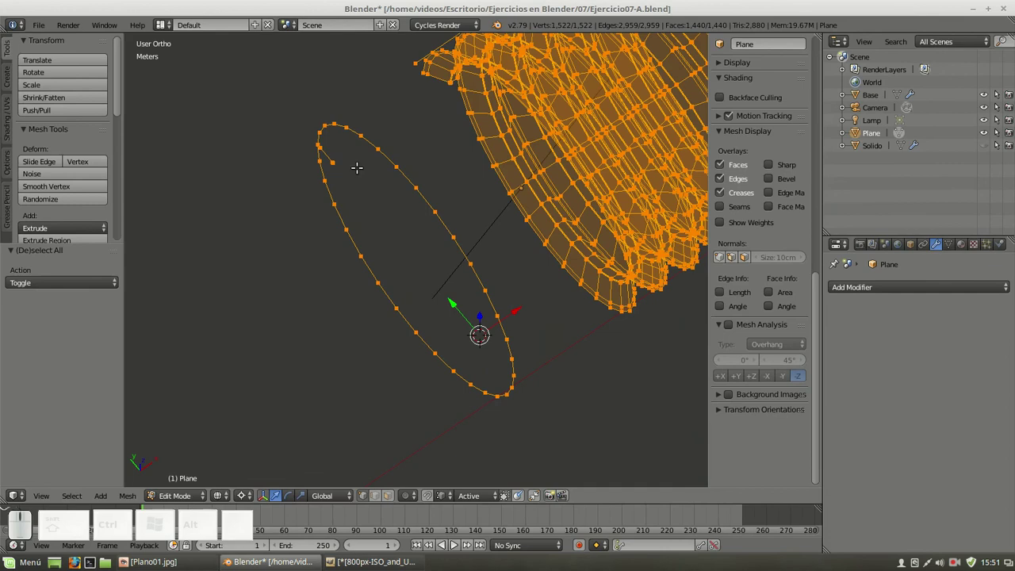
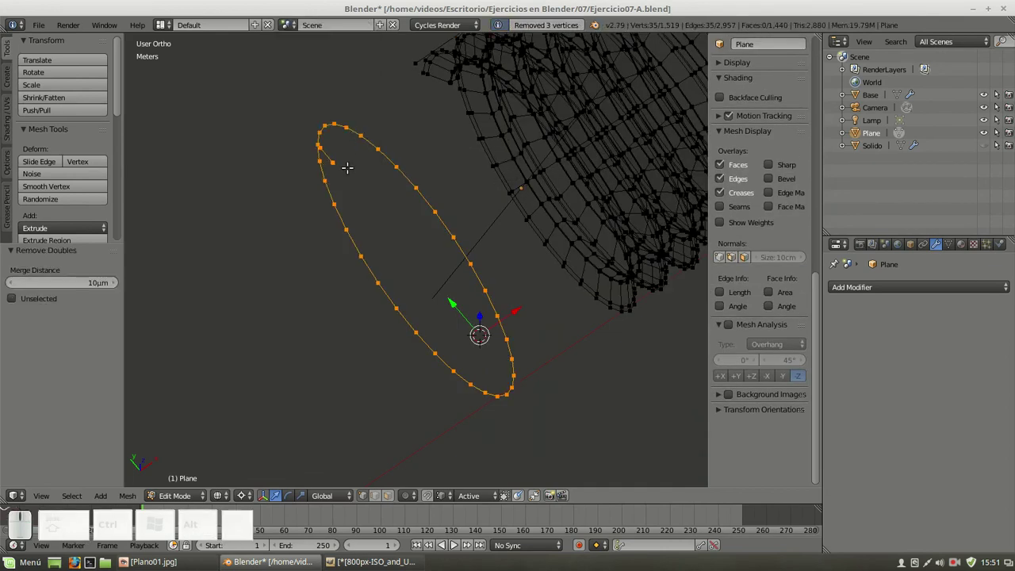
right_click(346, 155)
right_click(328, 142)
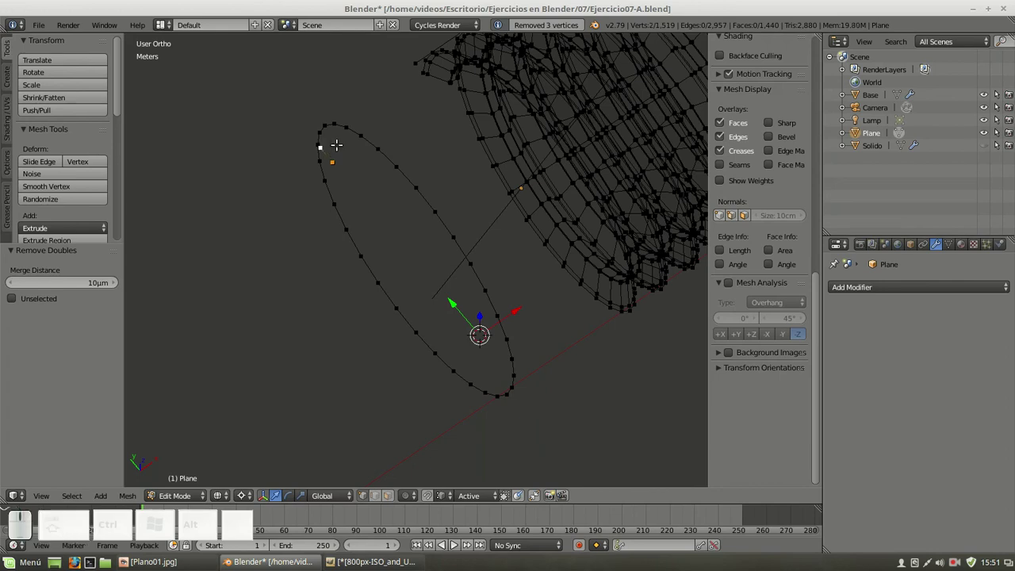
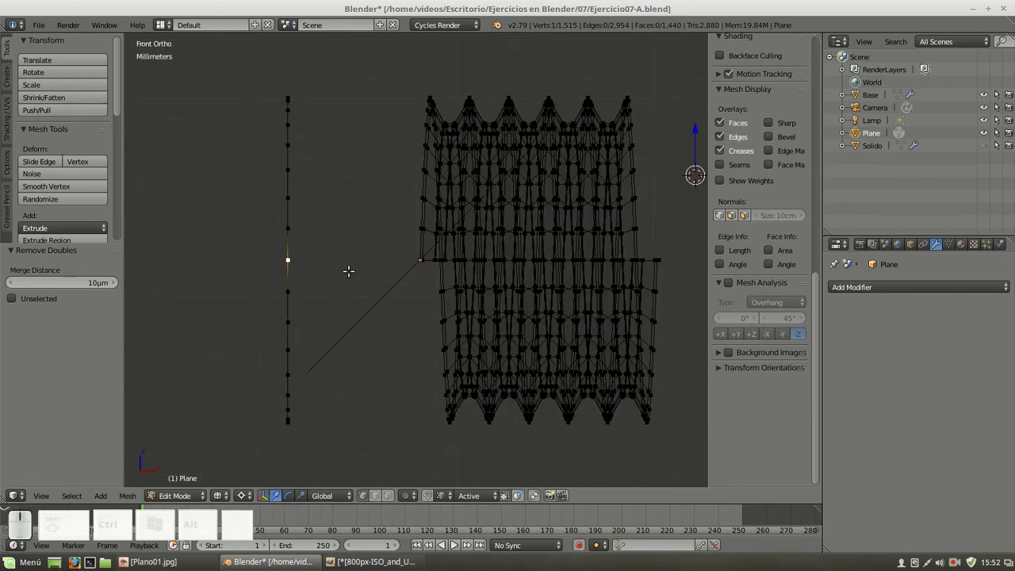
Select the linked vertex line and move it along X onto the thread's open end
key(ctrl+l)
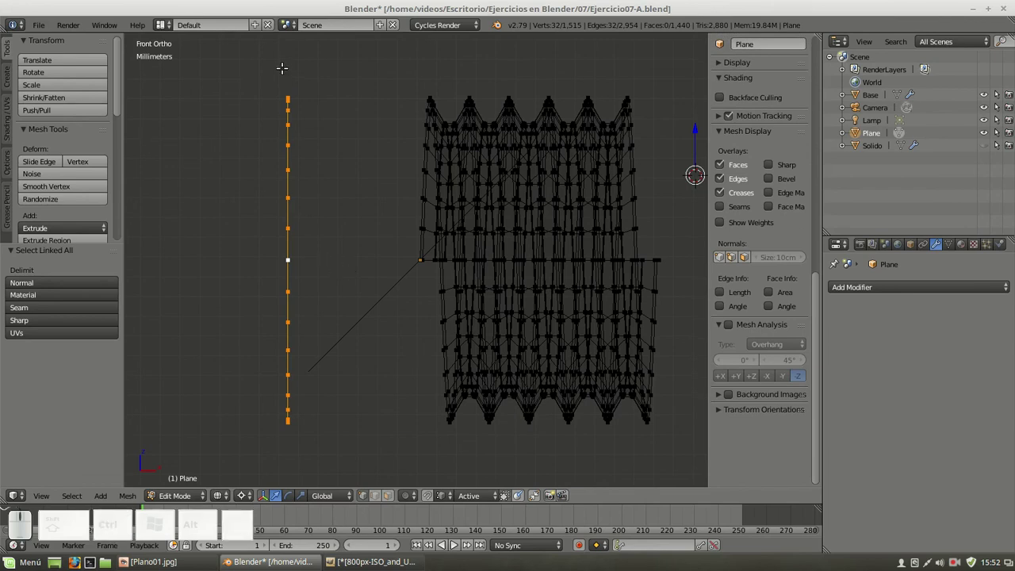
scroll(up, 3)
scroll(down, 3)
scroll(down, 3)
scroll(up, 3)
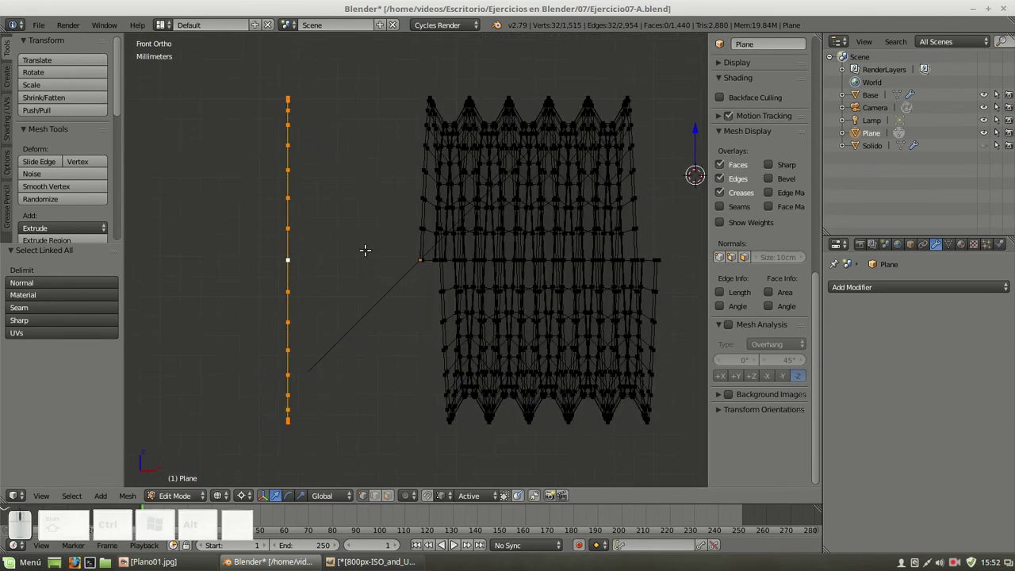
key(g)
key(x)
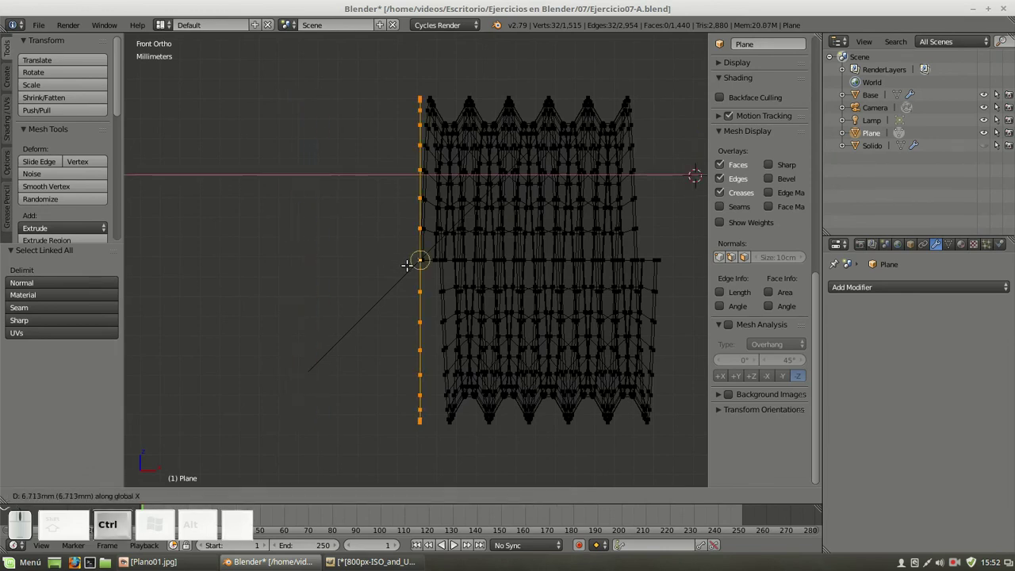
click(415, 263)
Show the mesh with solid faces to check the ring against the tube end
scroll(up, 3)
scroll(up, 3)
scroll(down, 3)
middle_click(436, 182)
scroll(up, 3)
key(z)
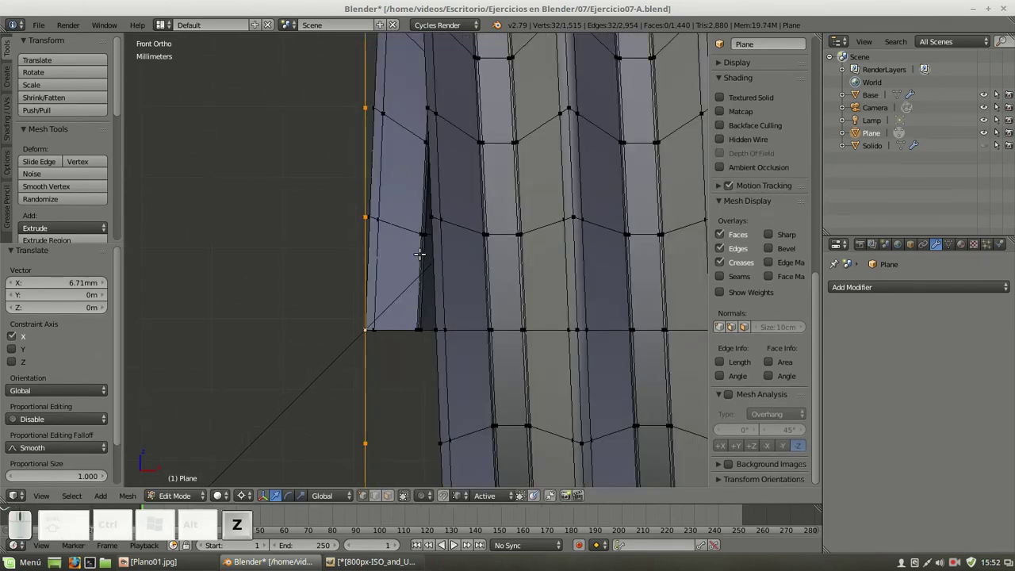
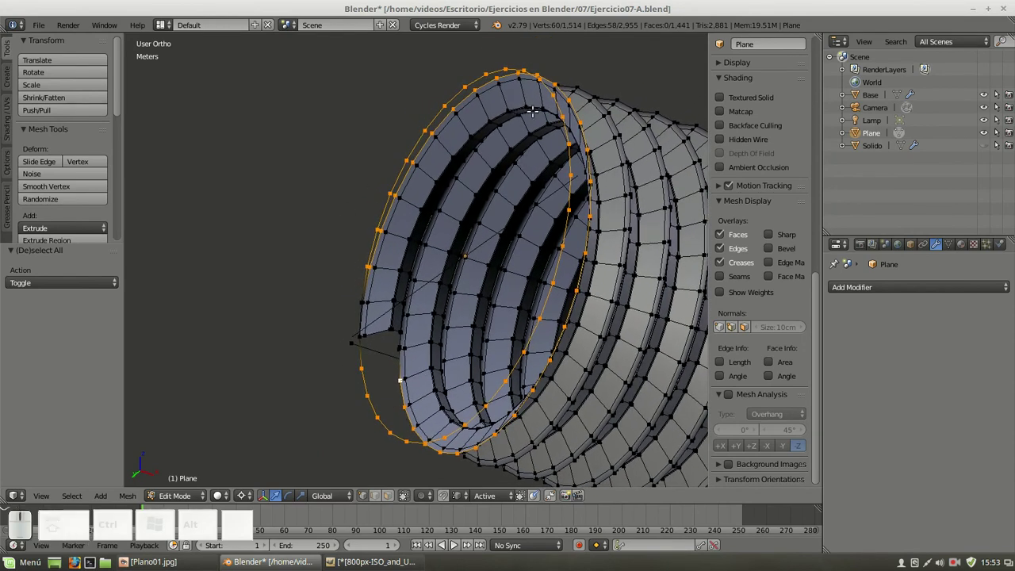
Bring up the mesh Specials list to bridge the open end edge loops
key(w)
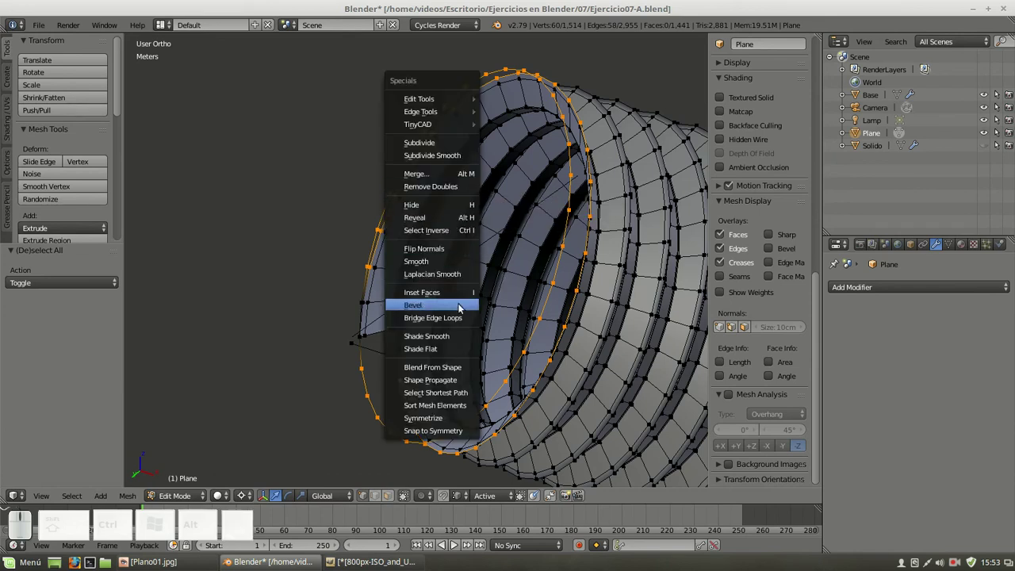
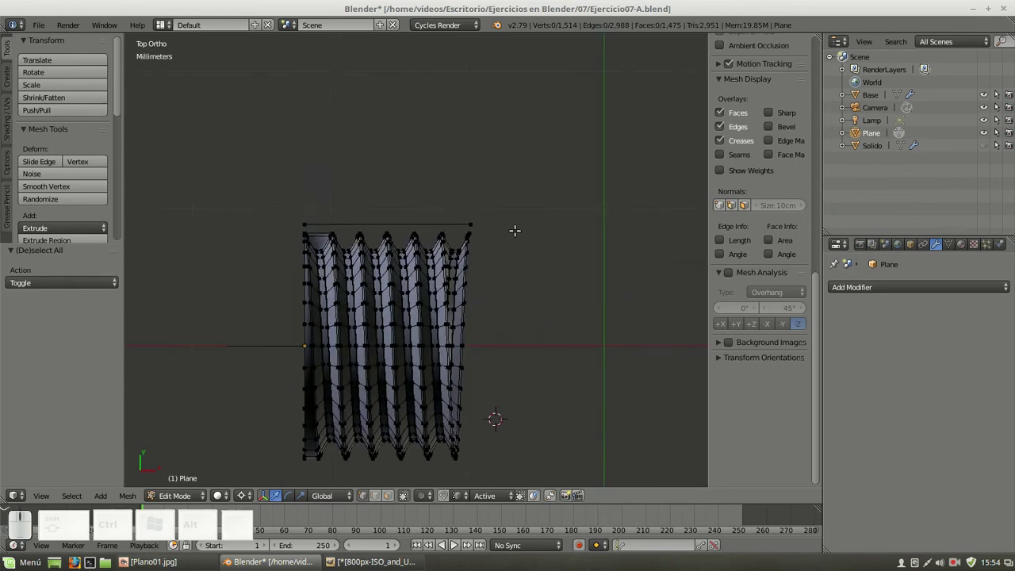
Scale the moved profile vertices to 0 on X into a straight column and merge duplicates via Specials
scroll(up, 3)
scroll(up, 3)
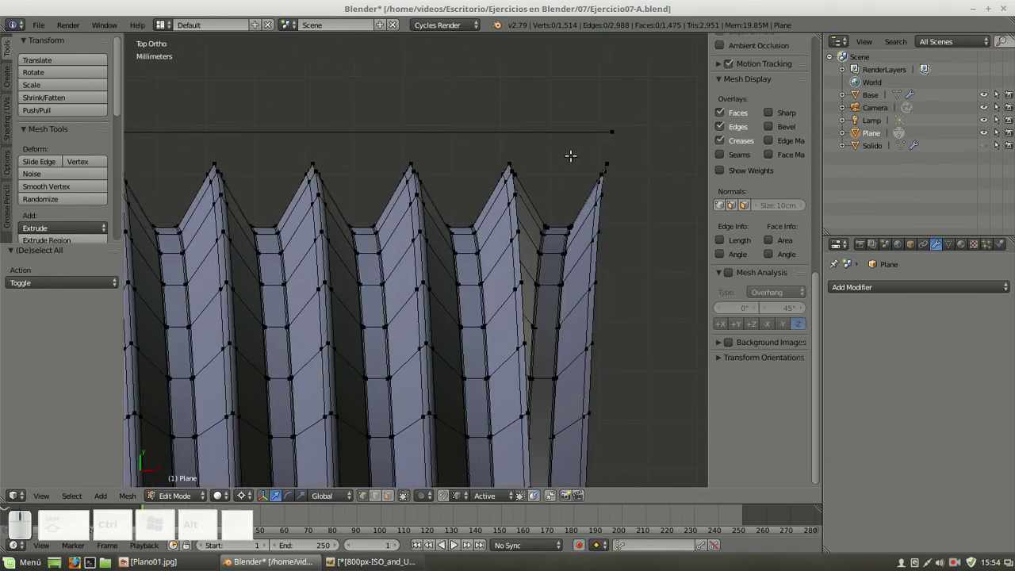
middle_click(612, 229)
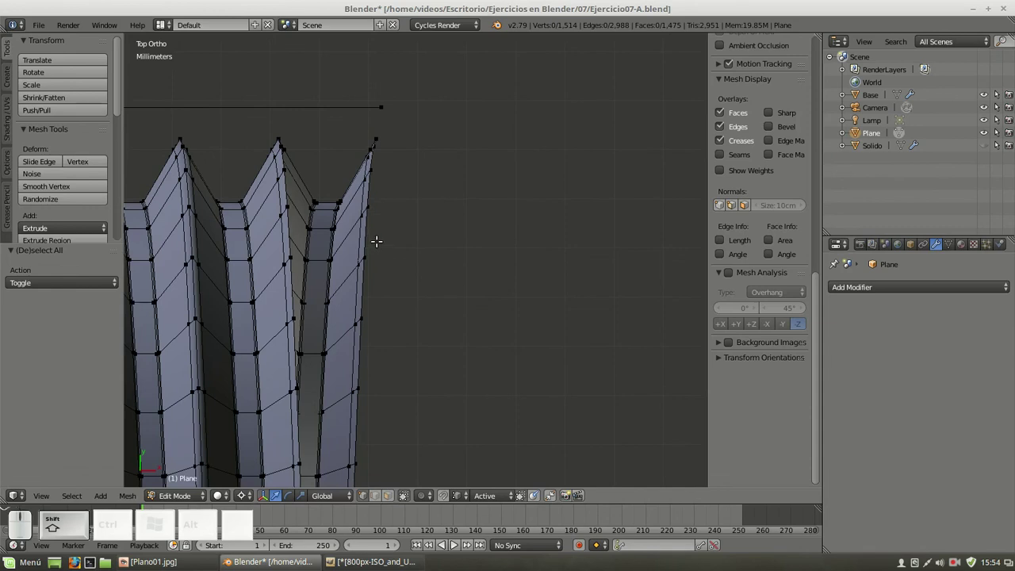
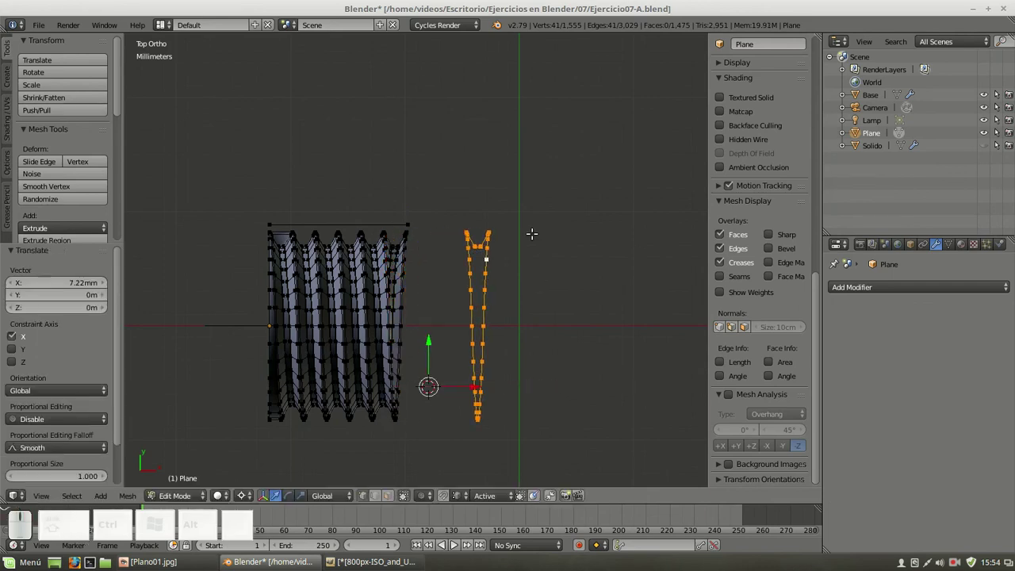
key(s)
key(x)
key(KP_0)
key(KP_Enter)
key(w)
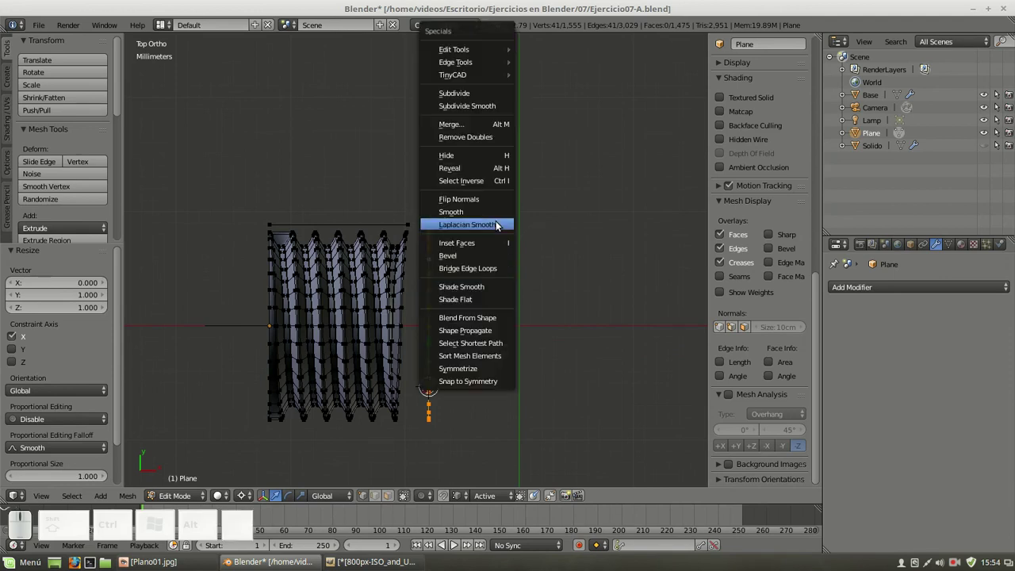
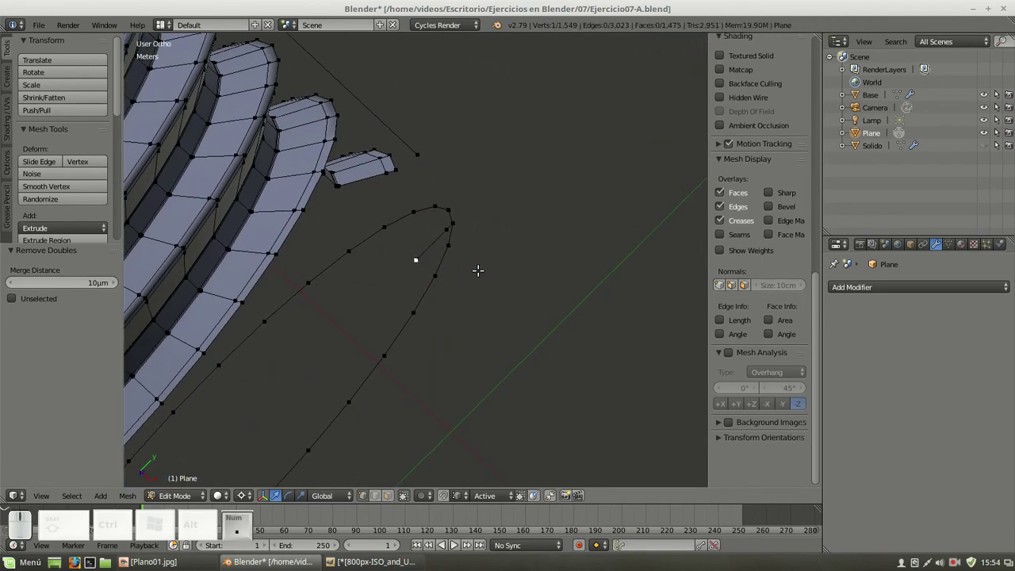
scroll(up, 3)
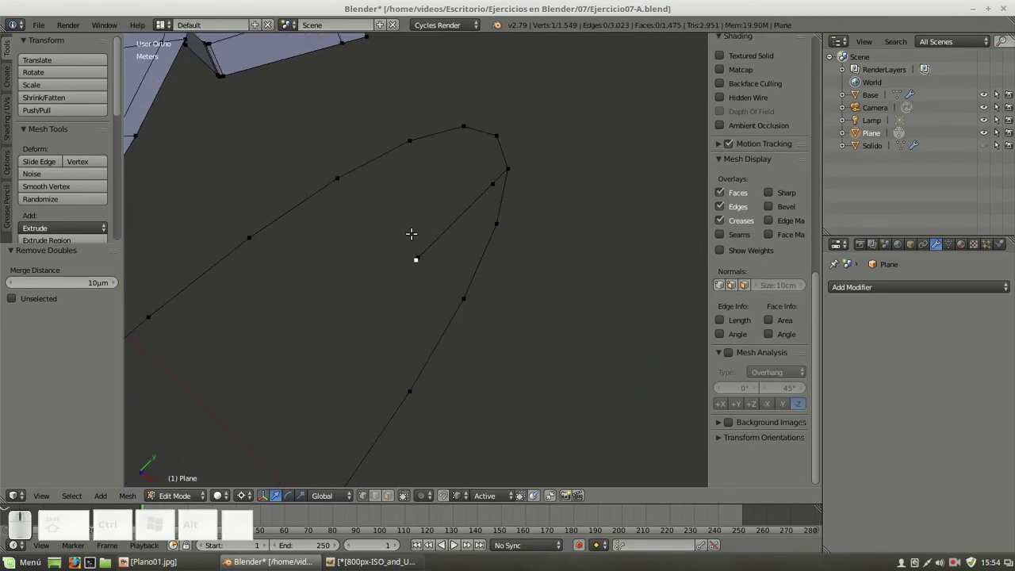
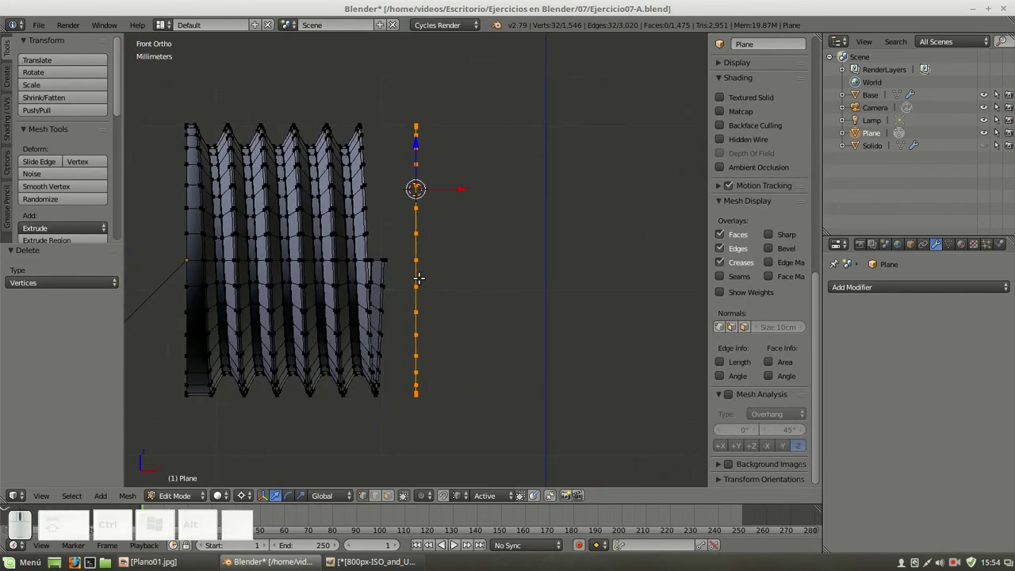
From the front view, pick a vertex on the straight column and select the whole linked column
key(KP_7)
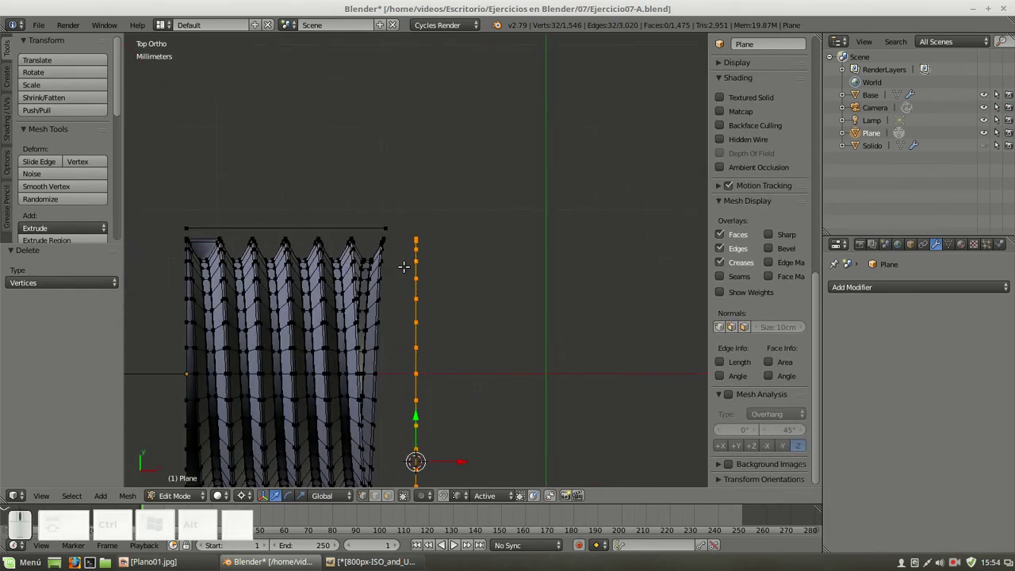
key(KP_7)
key(KP_1)
scroll(up, 3)
right_click(421, 253)
key(ctrl+l)
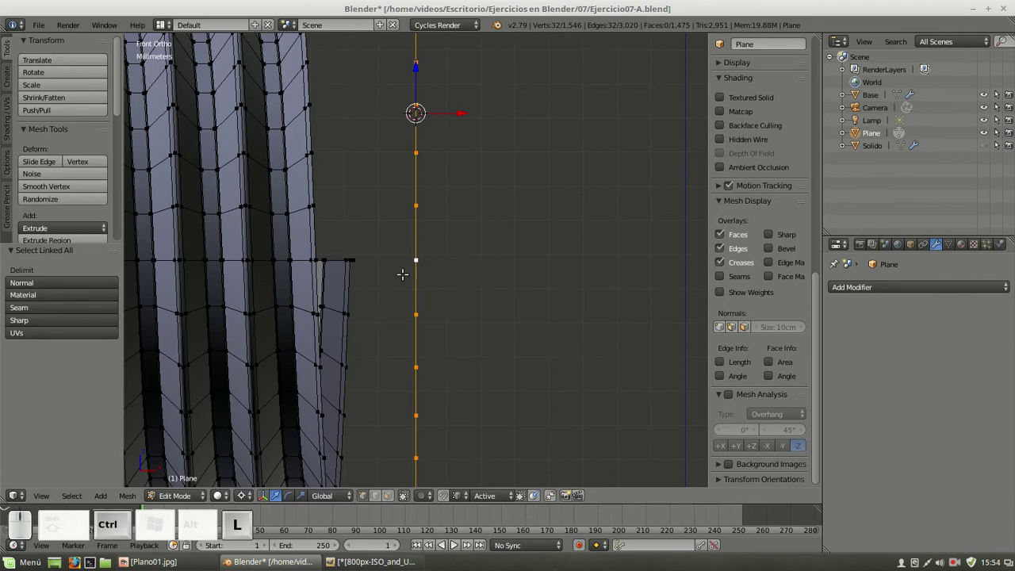
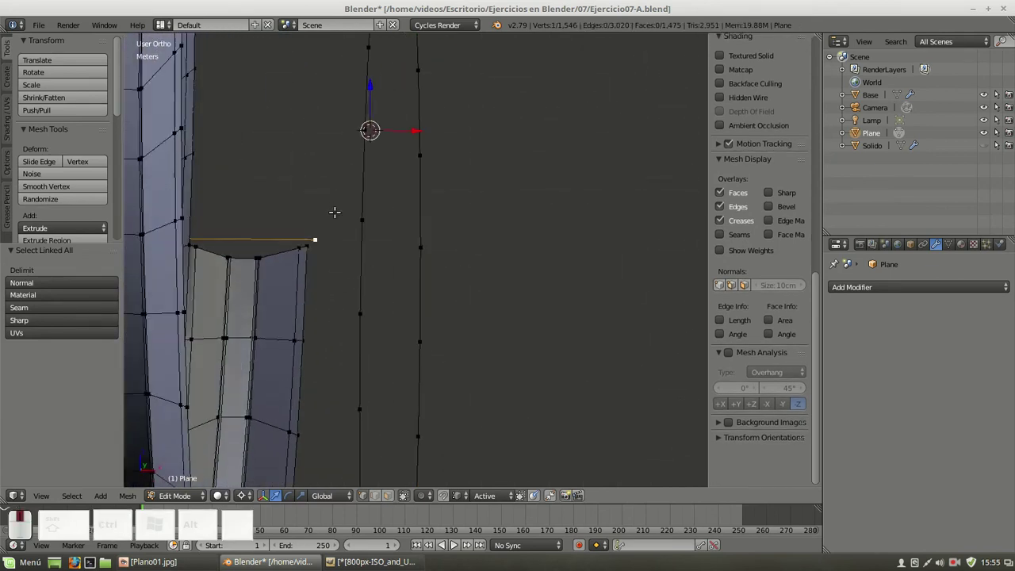
Back in top view, reselect the linked column from its end vertex and start moving it toward the thread's end
key(KP_7)
right_click(413, 170)
key(ctrl+l)
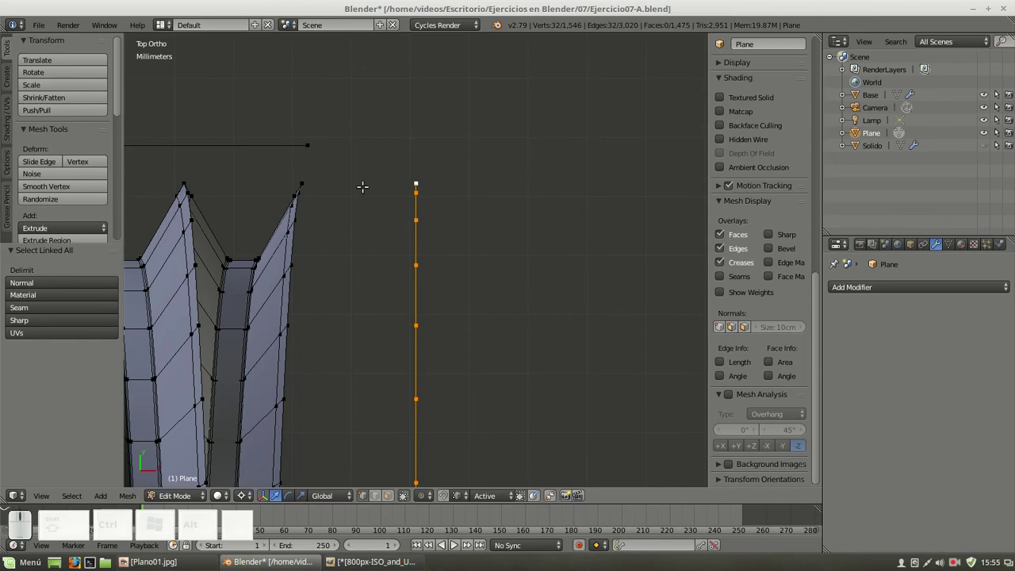
key(g)
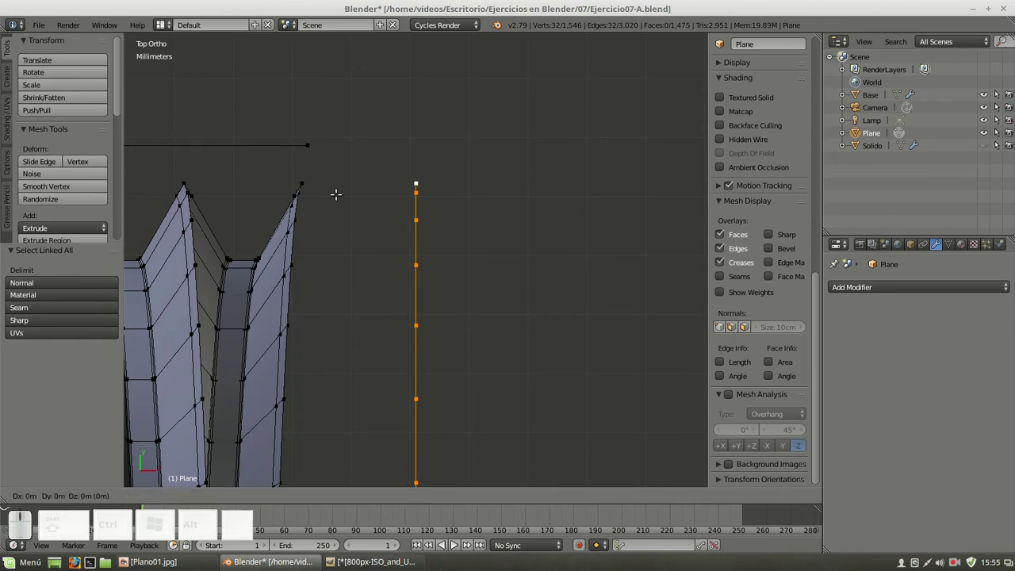
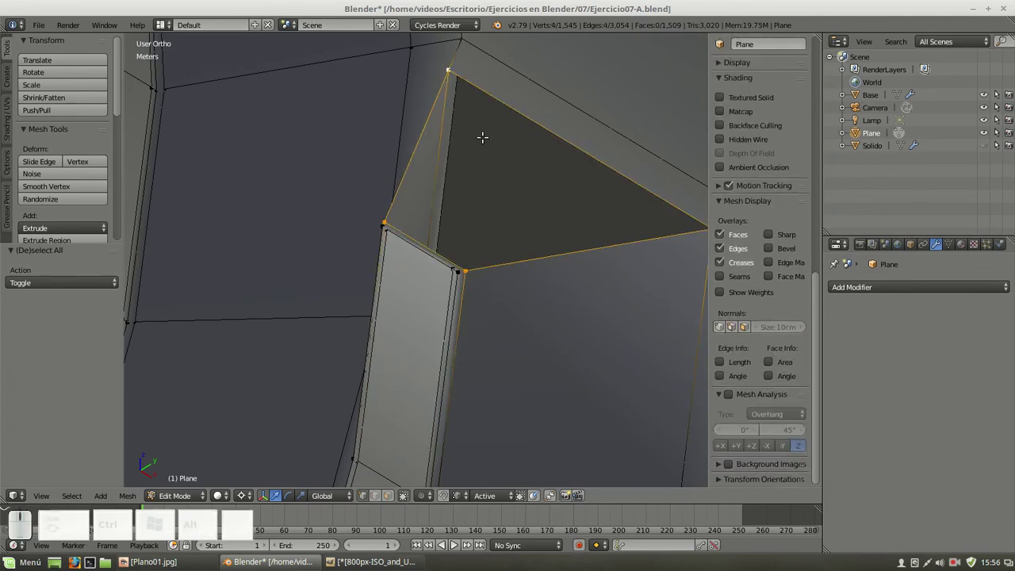
Select the entire thread mesh and recalculate its normals with the Inside option ticked
key(f)
key(a)
scroll(down, 3)
key(a)
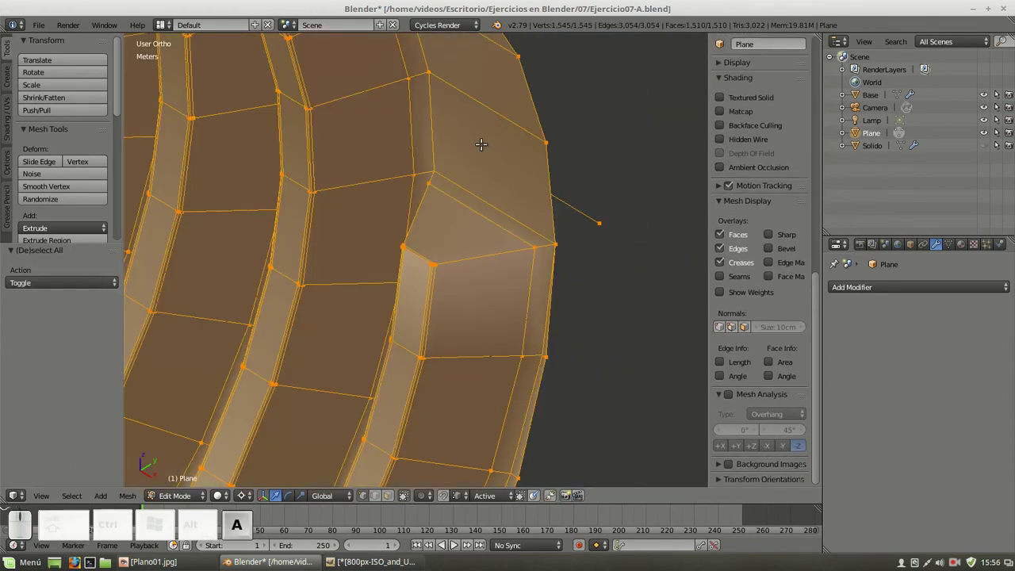
key(ctrl+n)
key(ctrl+n)
click(18, 273)
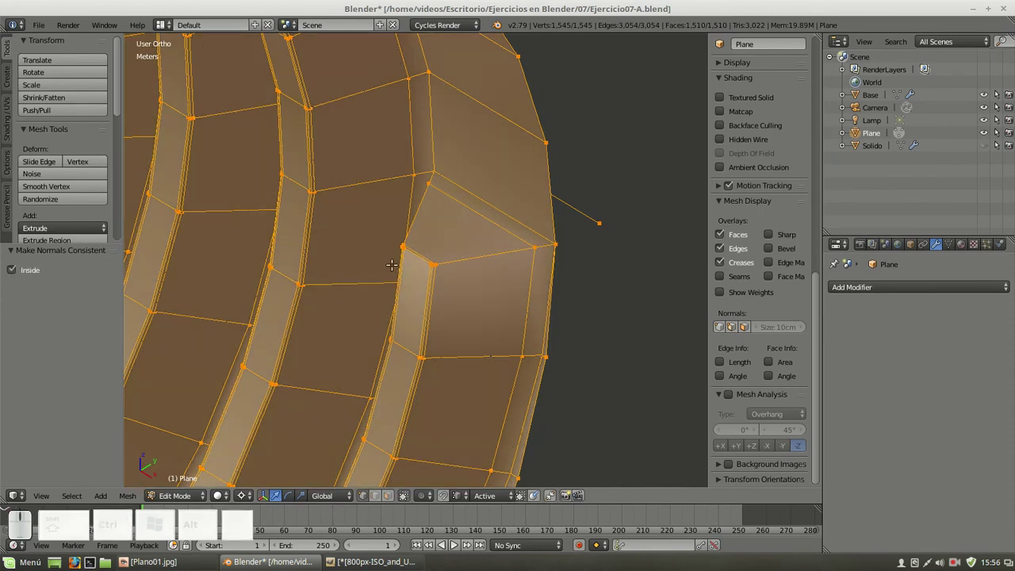
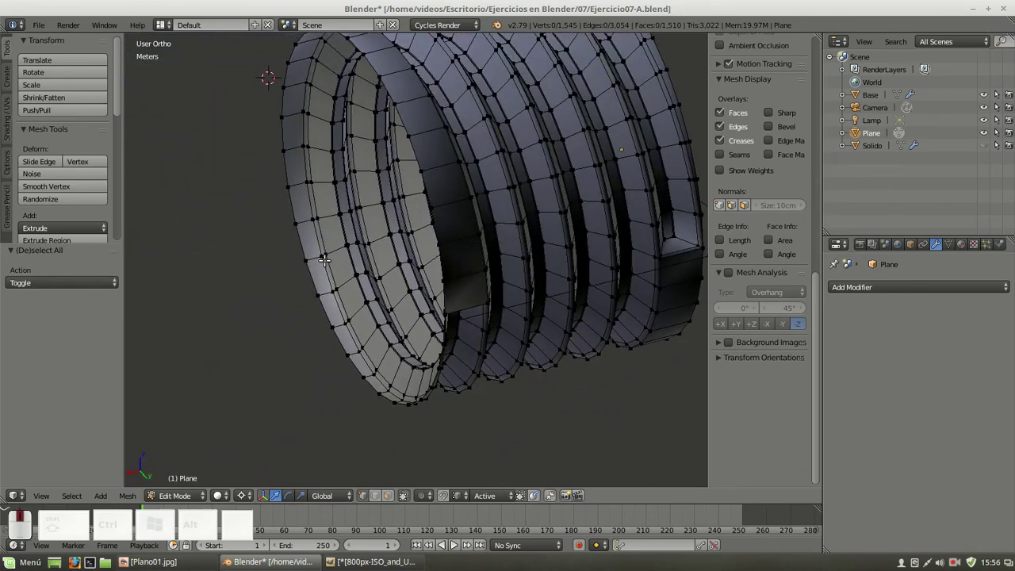
Deselect everything and inspect the flat column edge of the mesh
key(shift+a)
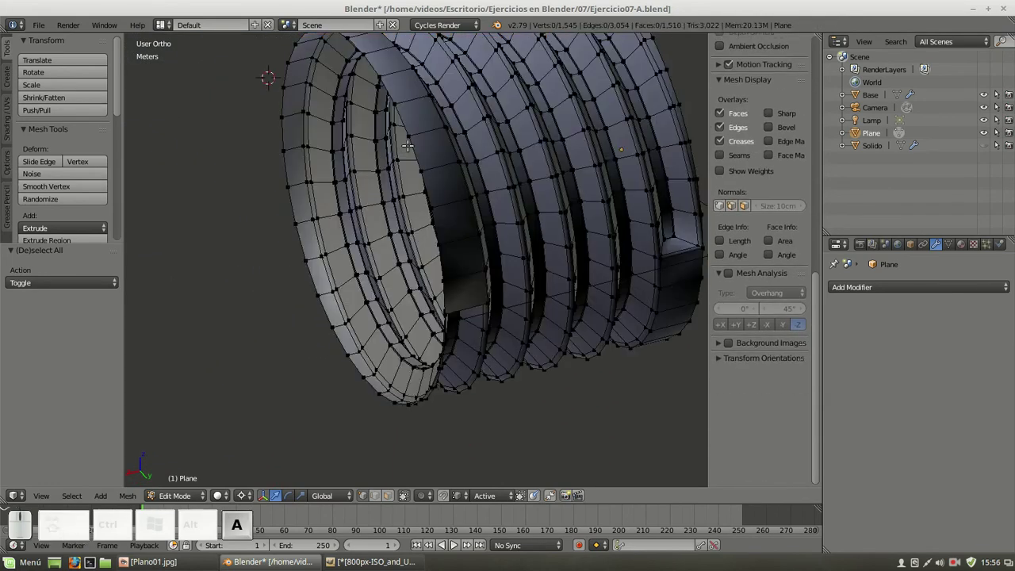
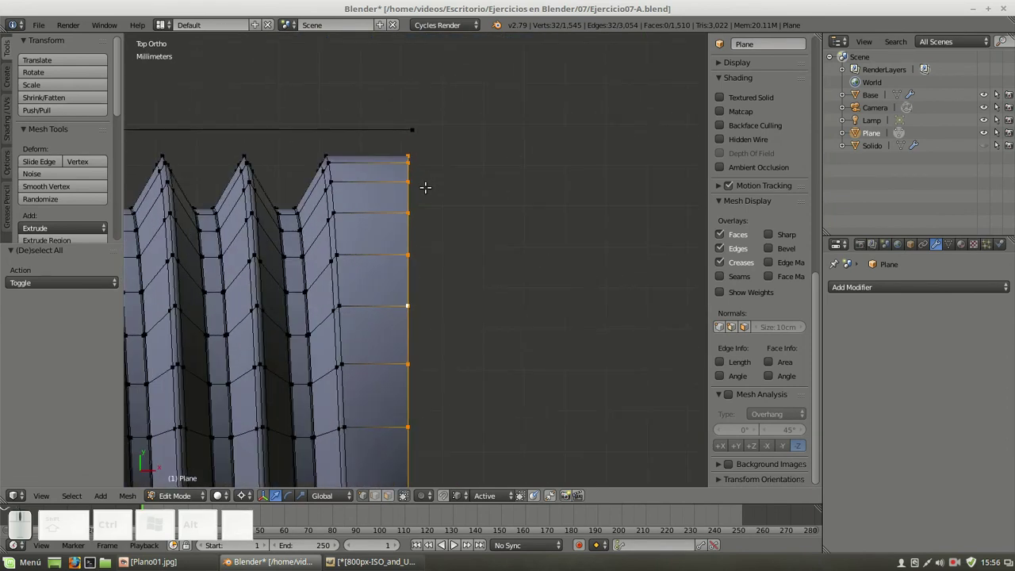
scroll(up, 3)
scroll(down, 3)
middle_click(467, 105)
click(467, 106)
scroll(down, 3)
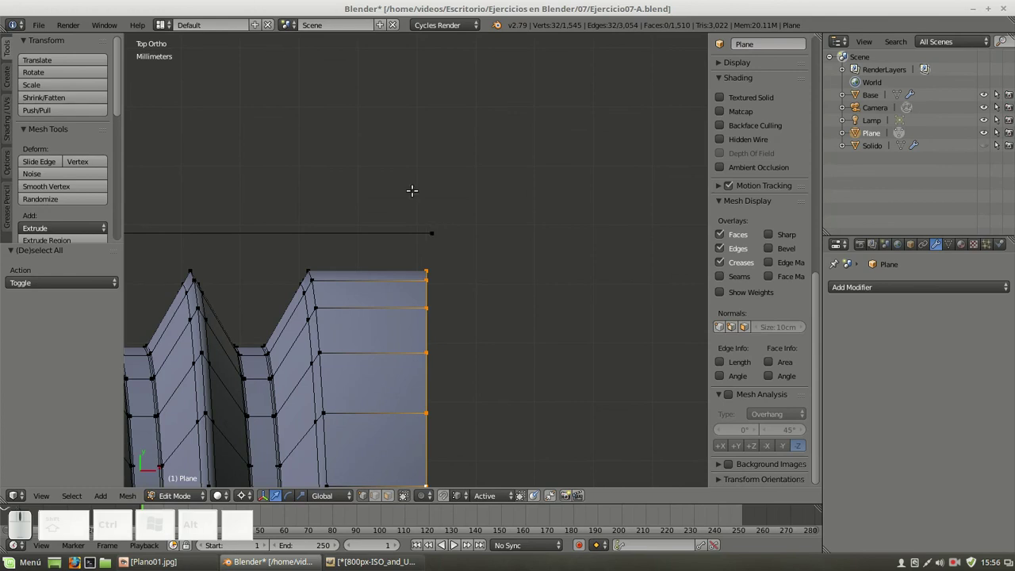
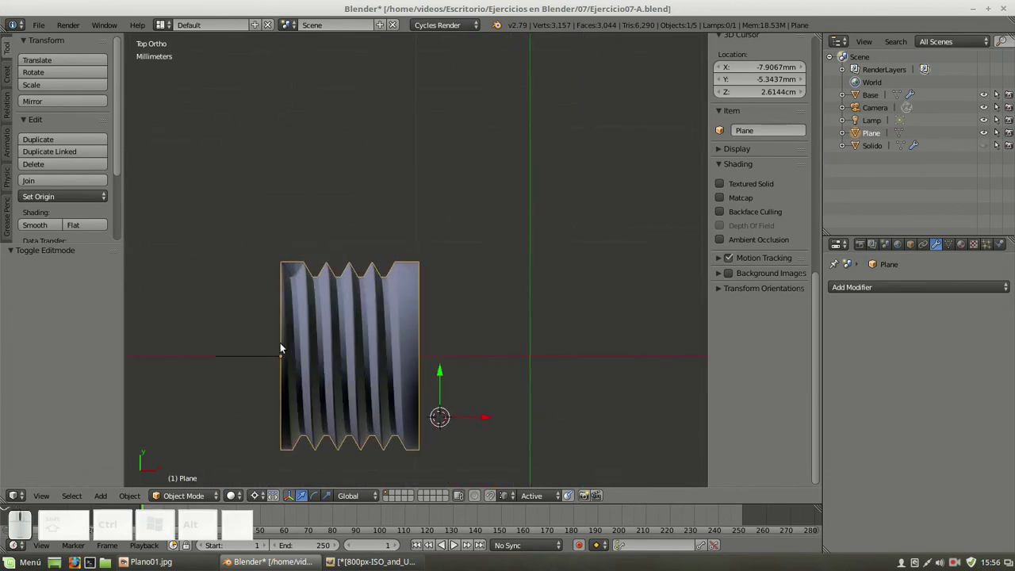
Select the thread and Base objects and frame the whole scene from the front
right_click(240, 364)
right_click(330, 290)
right_click(248, 358)
scroll(down, 3)
key(KP_1)
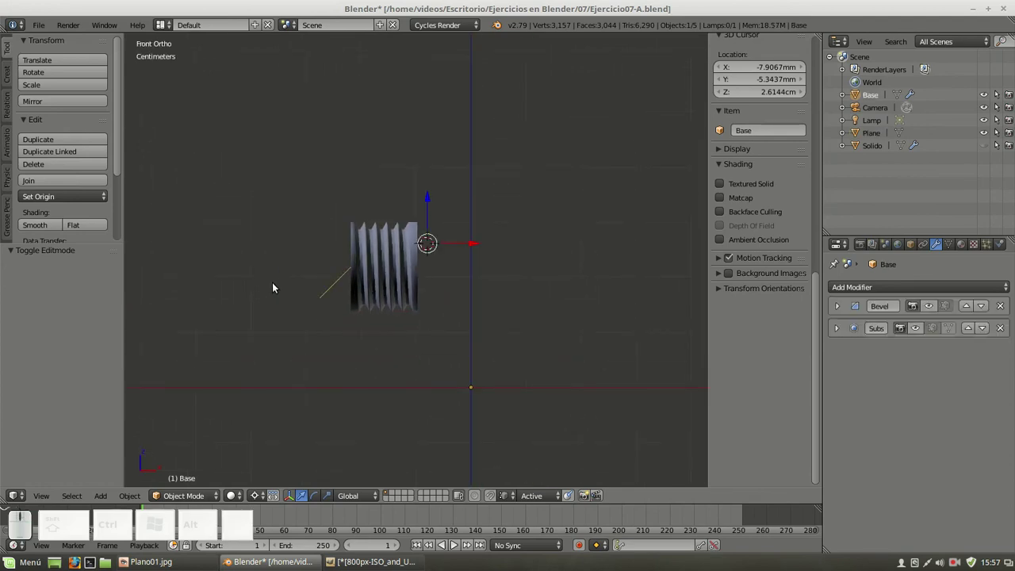
key(KP_1)
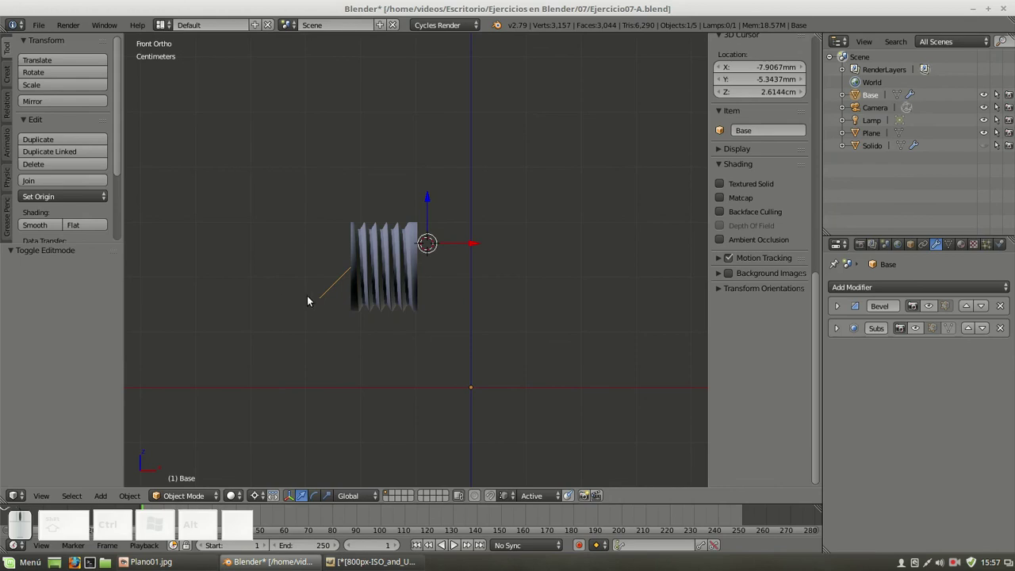
Select Base with the Plane thread object active and join them with Ctrl+J
right_click(408, 259)
key(Tab)
key(Tab)
right_click(348, 285)
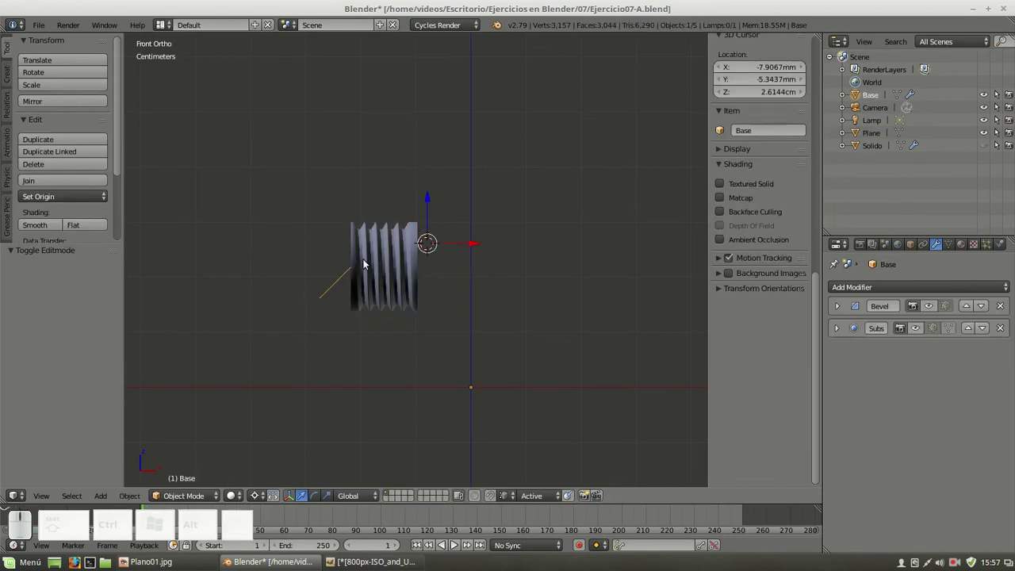
right_click(384, 250)
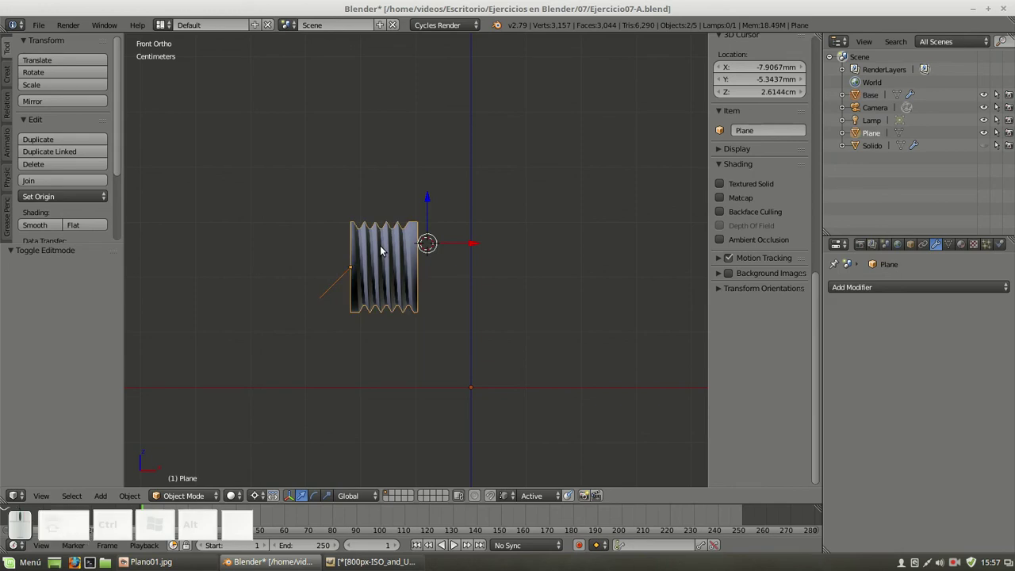
key(ctrl+j)
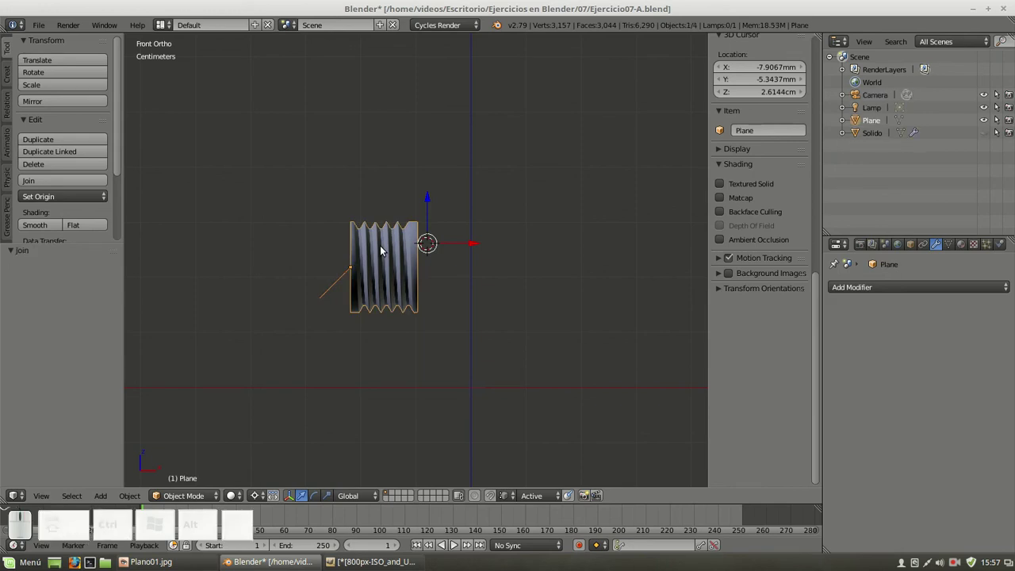
right_click(419, 236)
key(Tab)
scroll(up, 3)
key(z)
middle_click(330, 303)
click(450, 501)
click(471, 460)
right_click(411, 332)
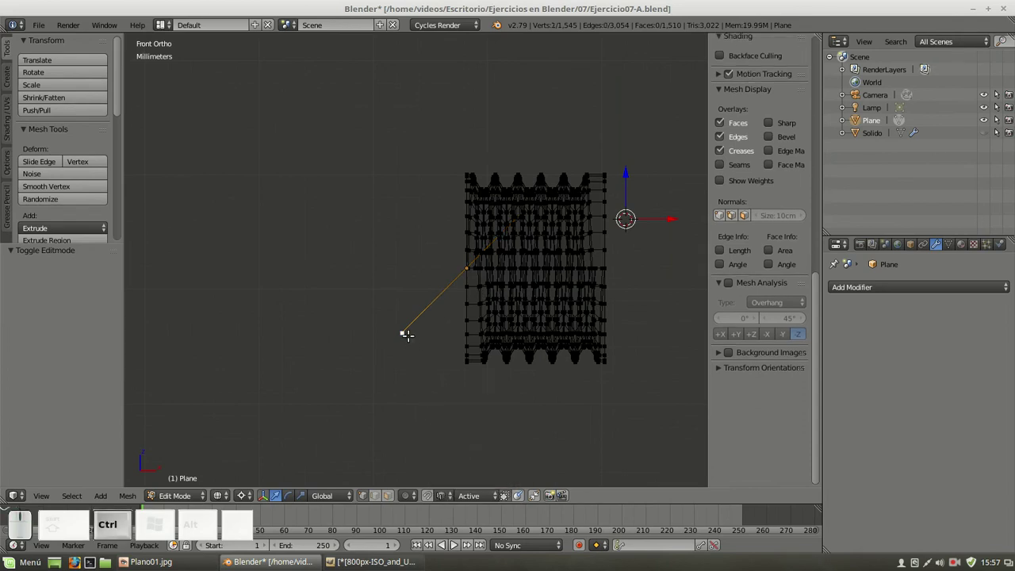
key(ctrl+l)
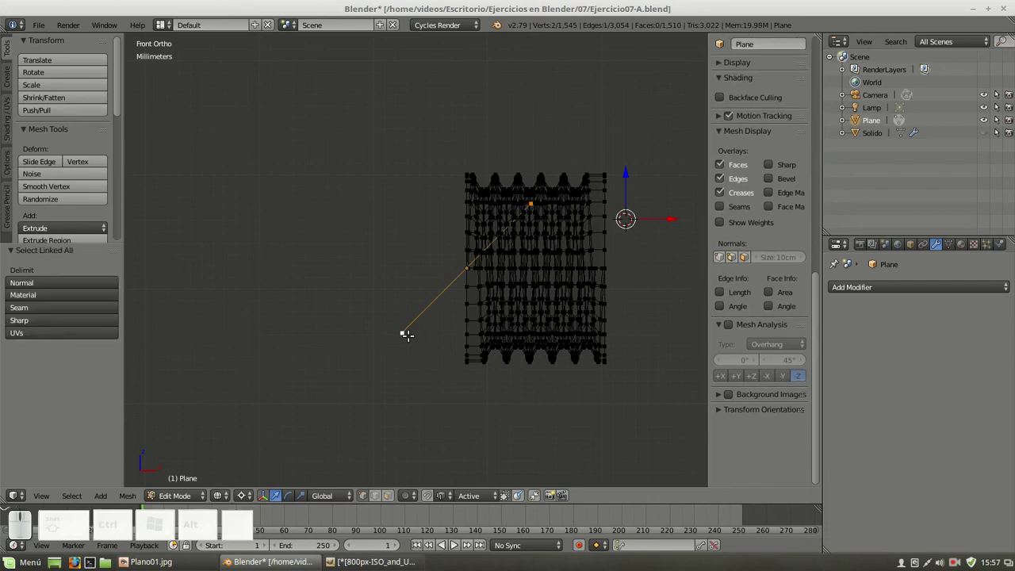
key(shift+s)
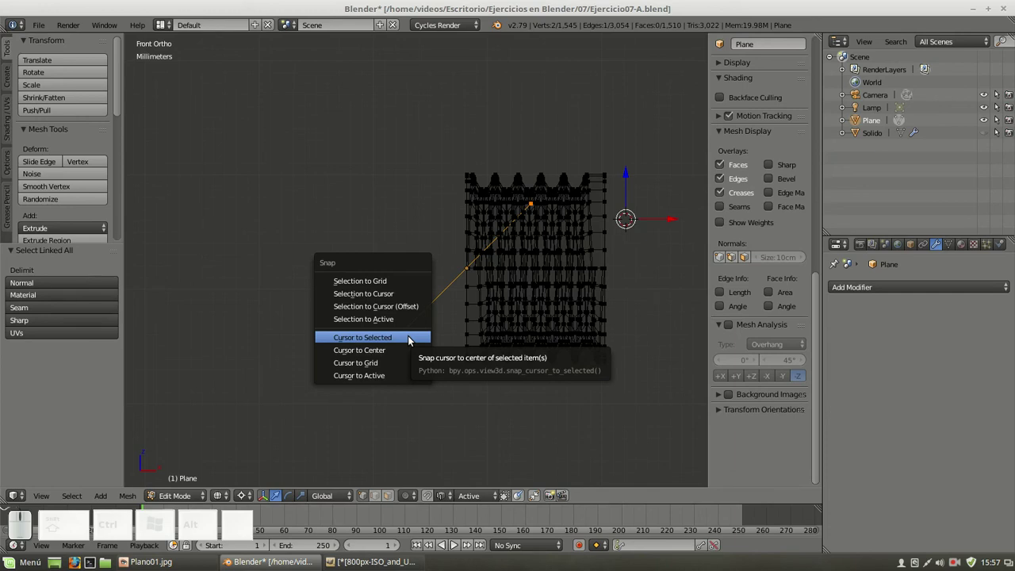
click(411, 339)
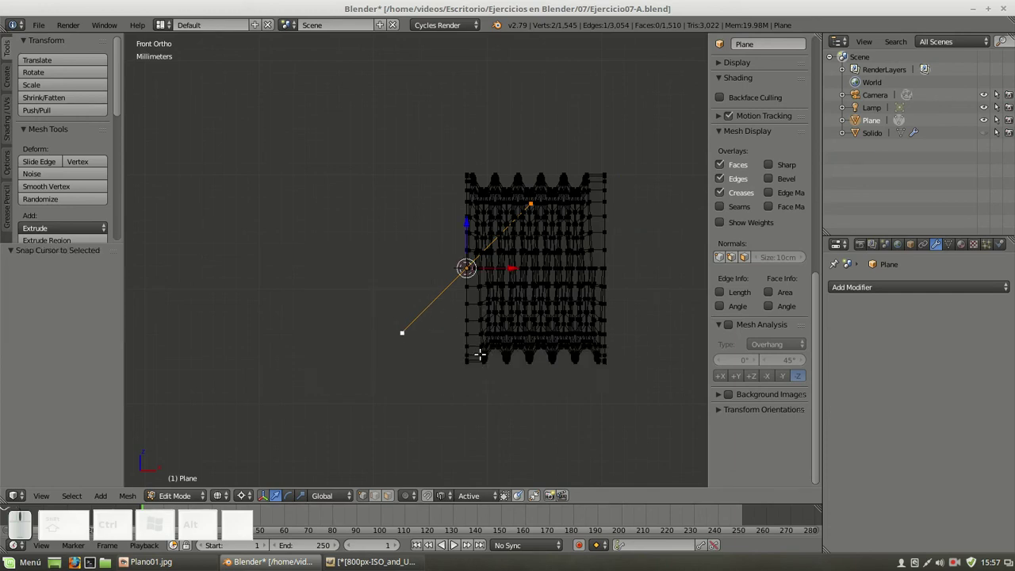
key(KP_7)
scroll(up, 3)
click(507, 381)
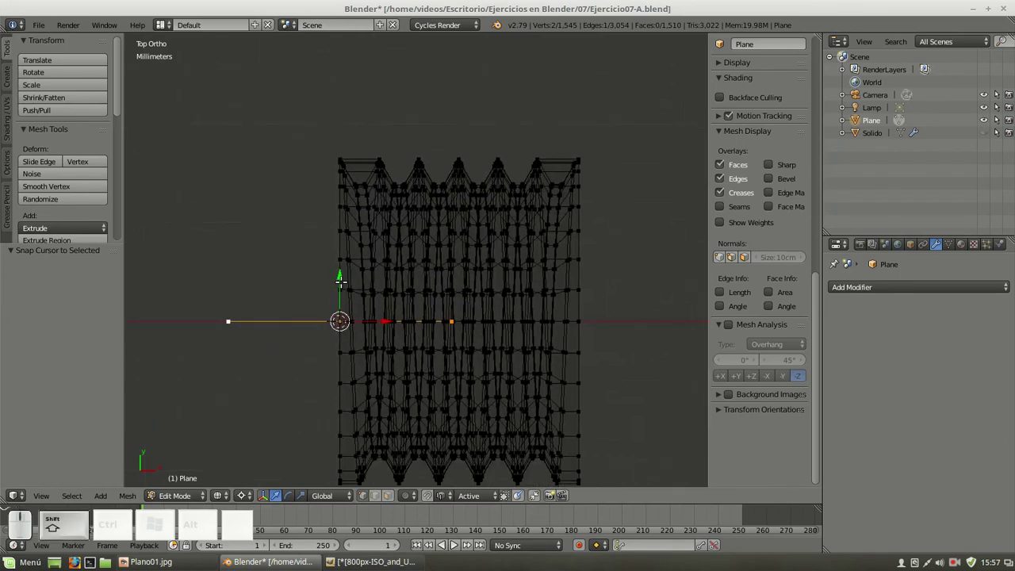
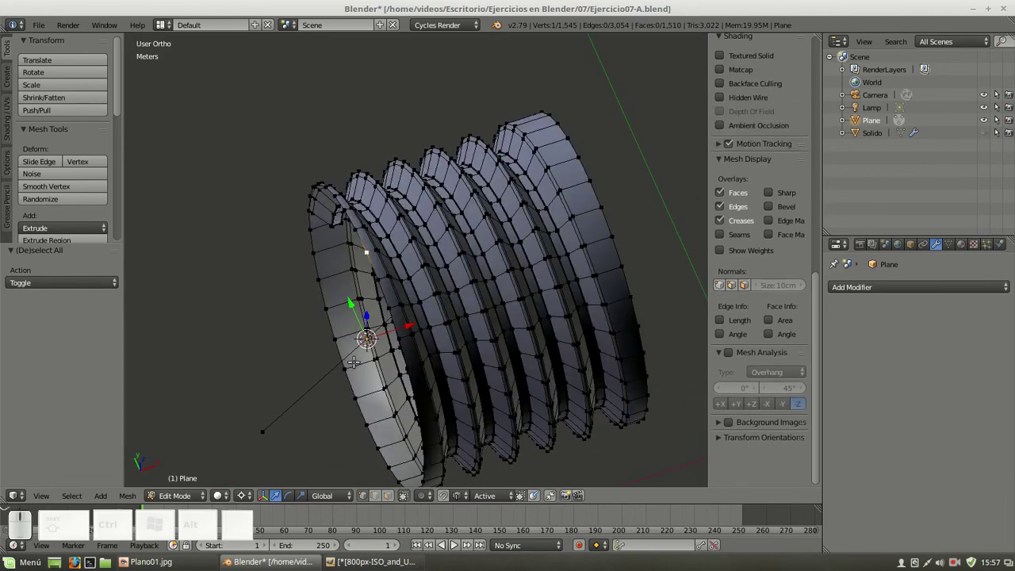
key(KP_1)
key(z)
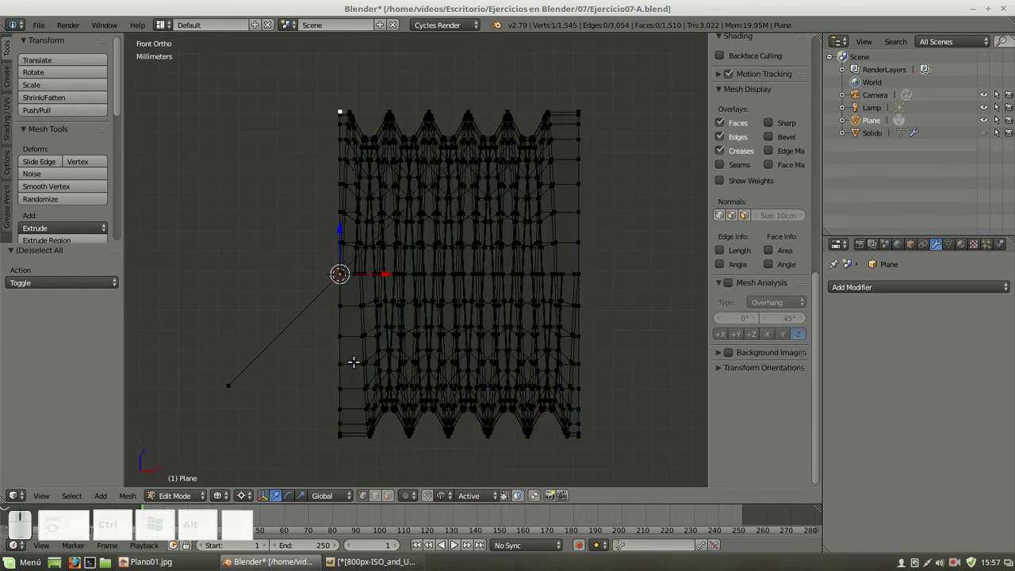
key(ctrl+l)
scroll(down, 3)
scroll(up, 3)
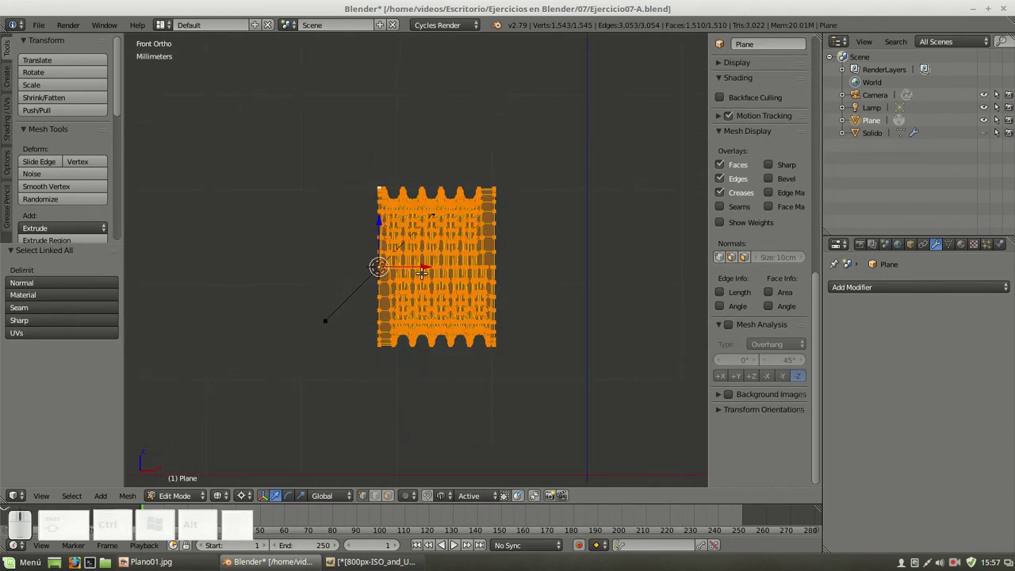
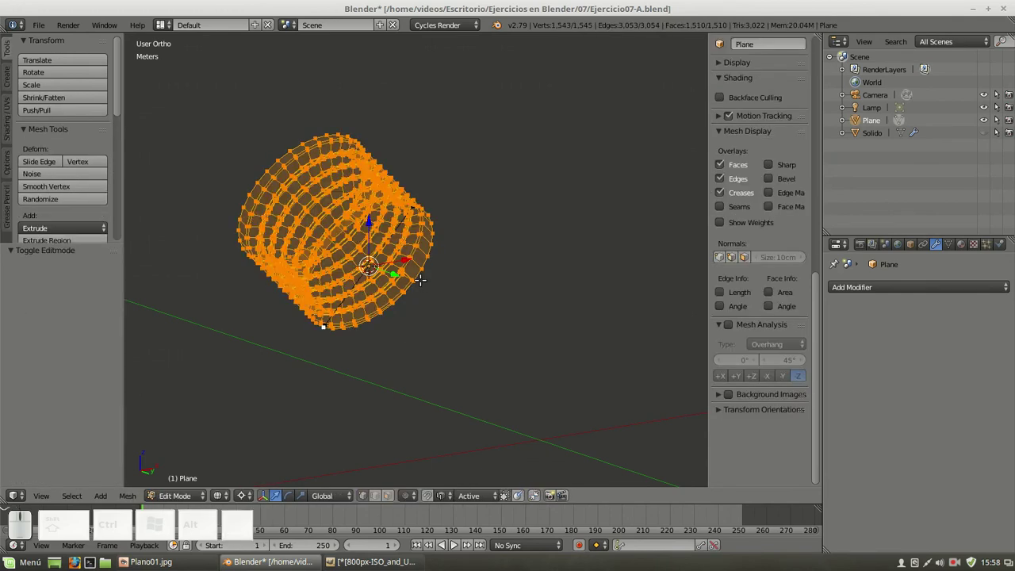
Deselect the coil and check its placement in the angled boss hole in solid, then wireframe front view
key(a)
scroll(up, 3)
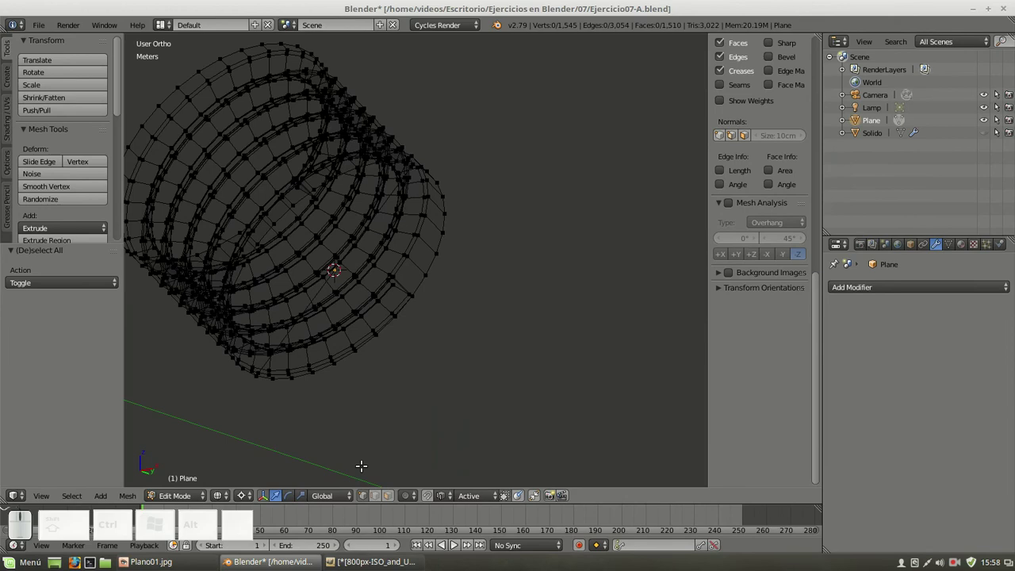
click(379, 498)
key(z)
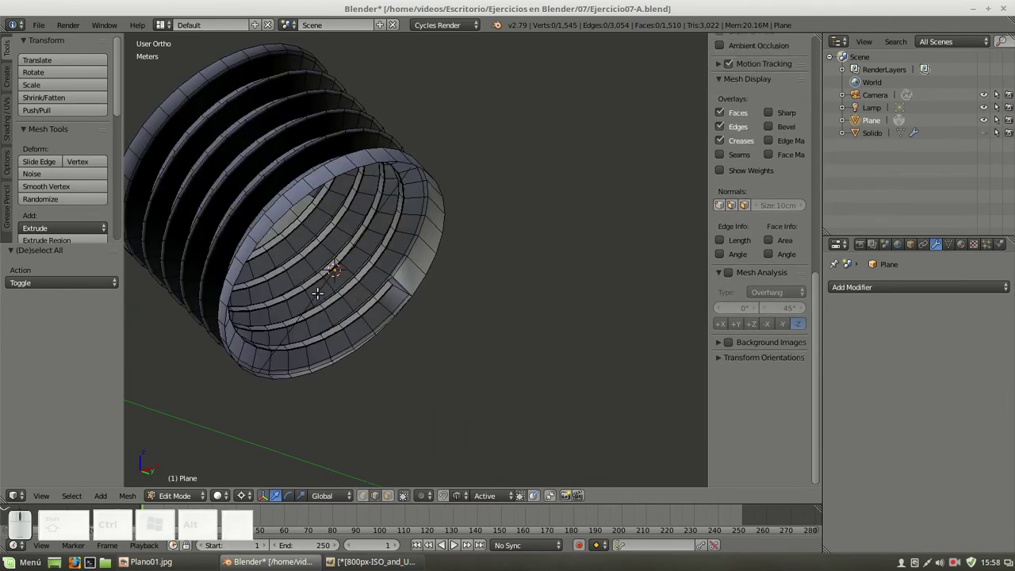
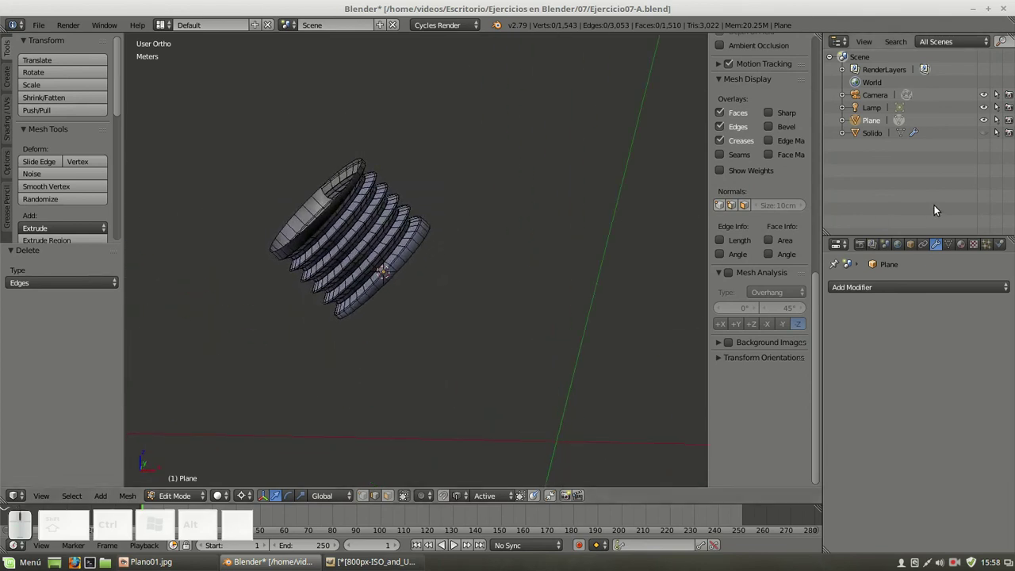
click(989, 136)
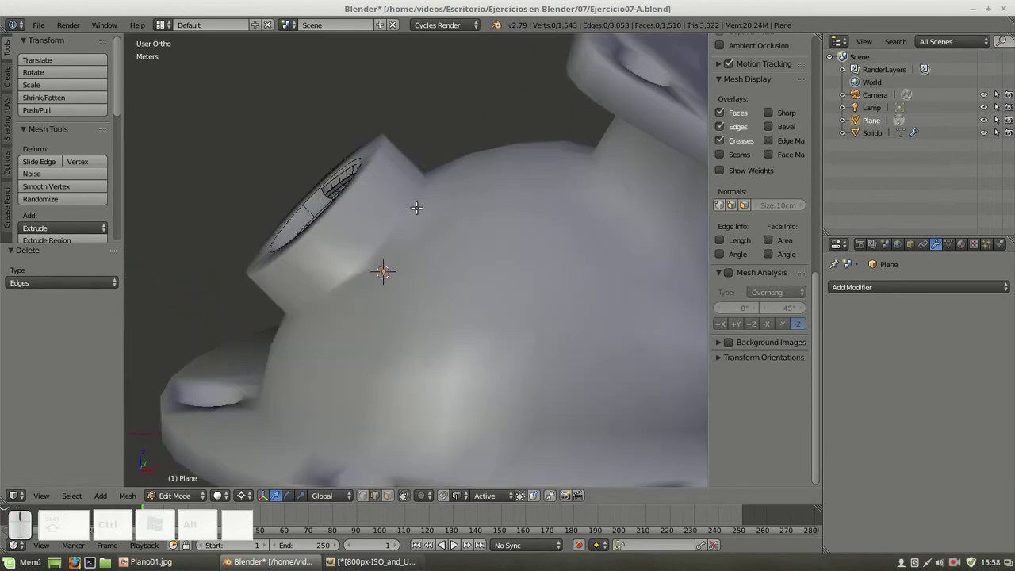
key(z)
key(KP_1)
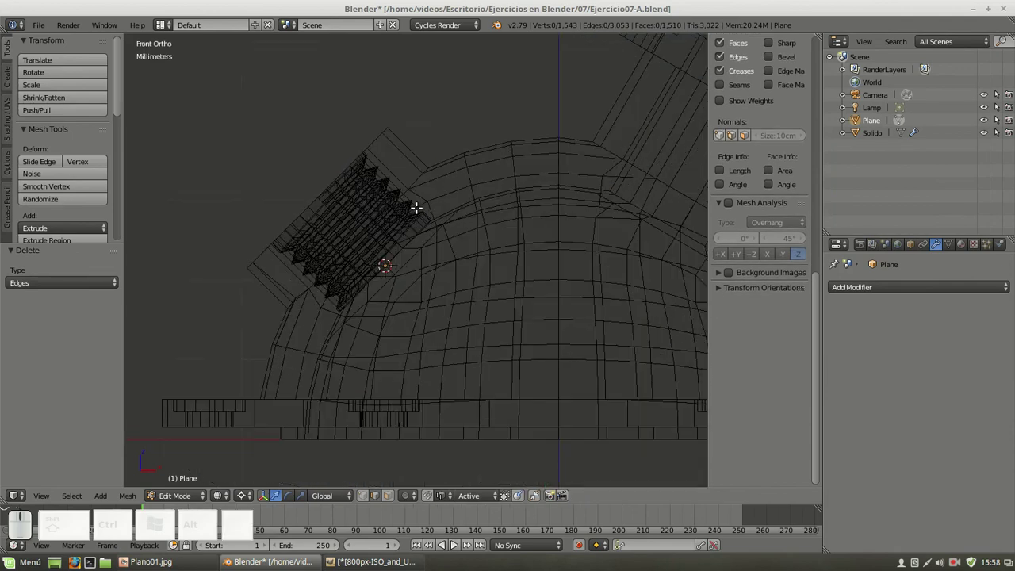
scroll(up, 3)
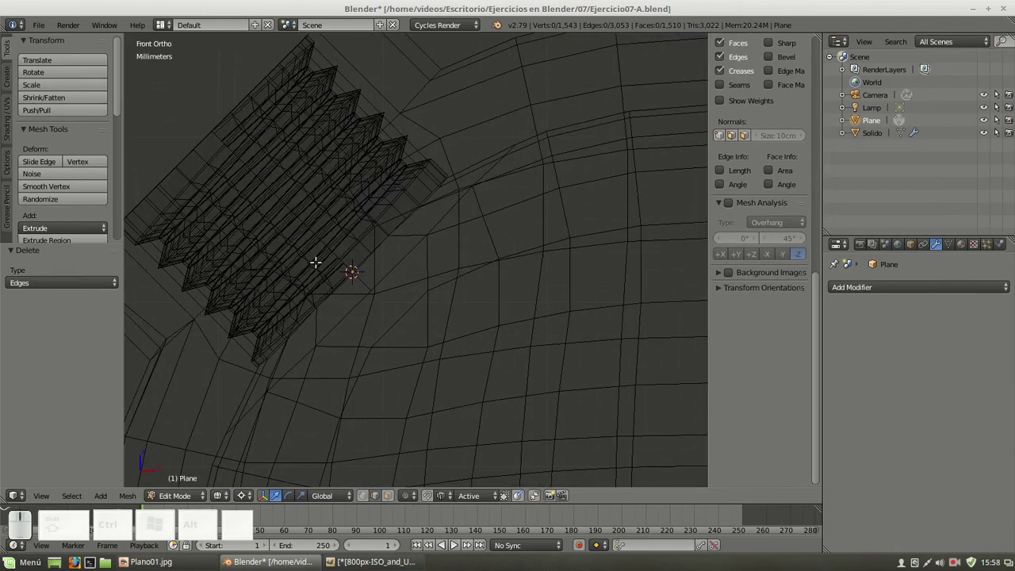
scroll(down, 3)
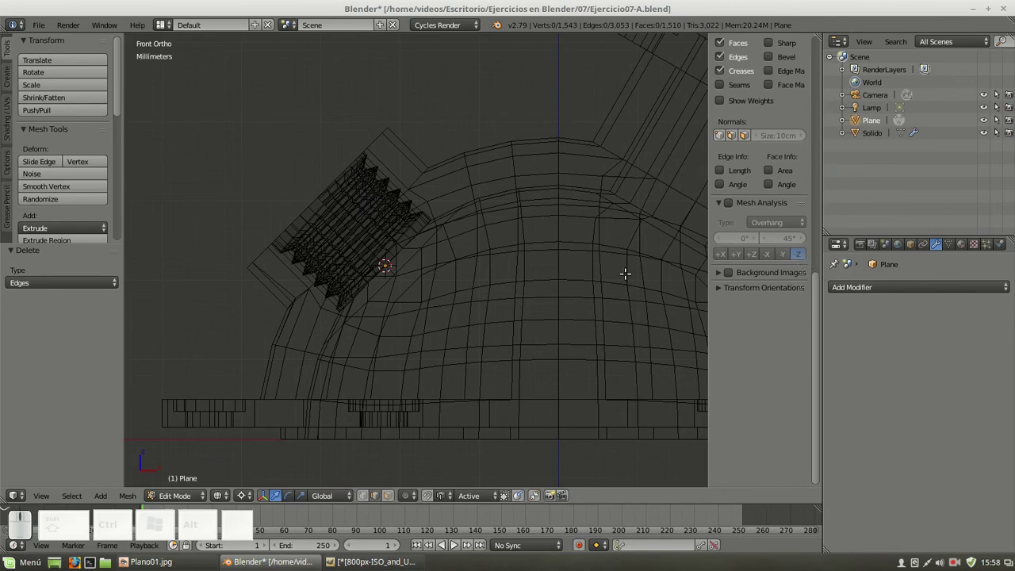
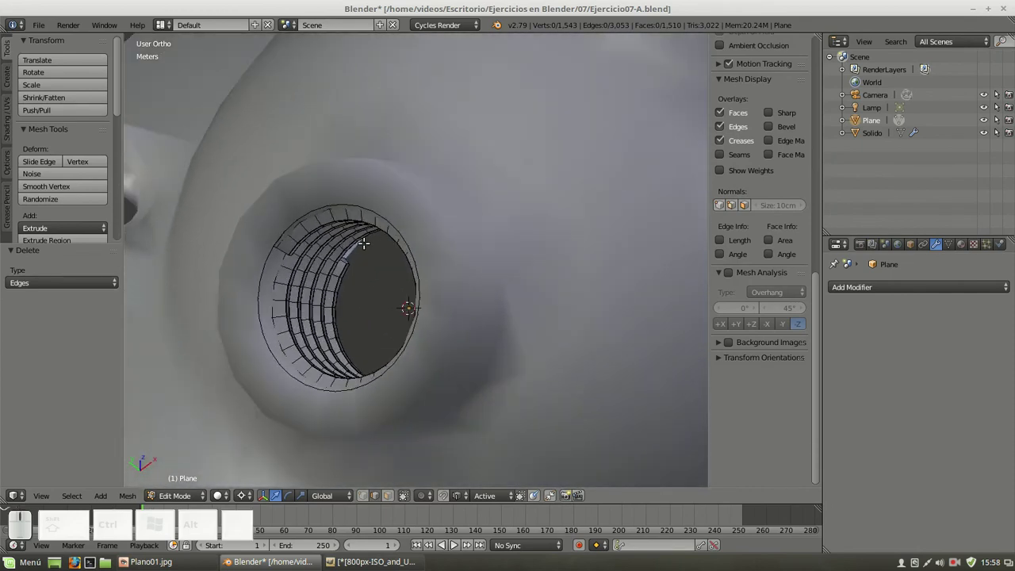
Leave Edit Mode, add the Solido casting to the selection and join the thread coil into it
key(Tab)
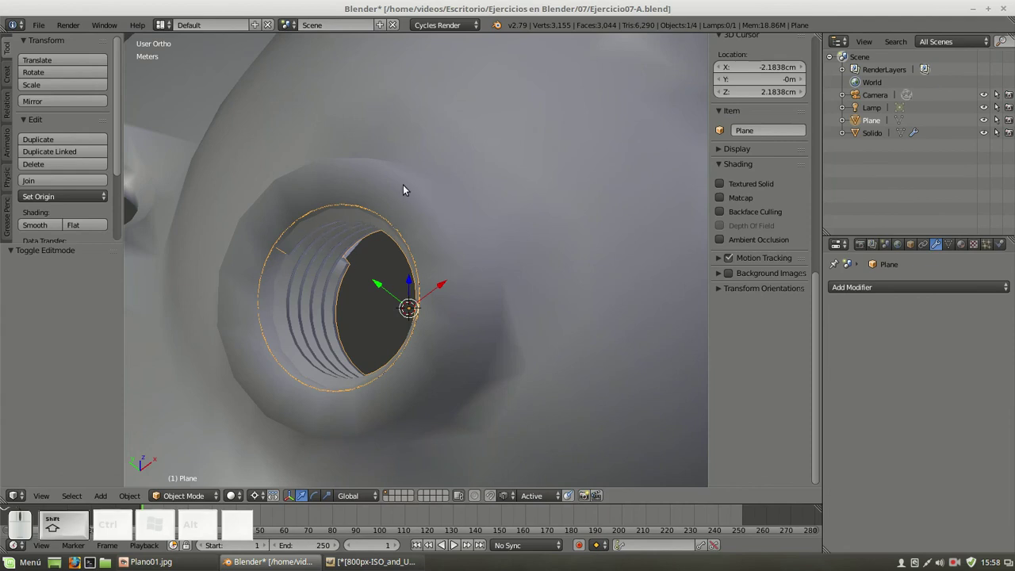
right_click(406, 187)
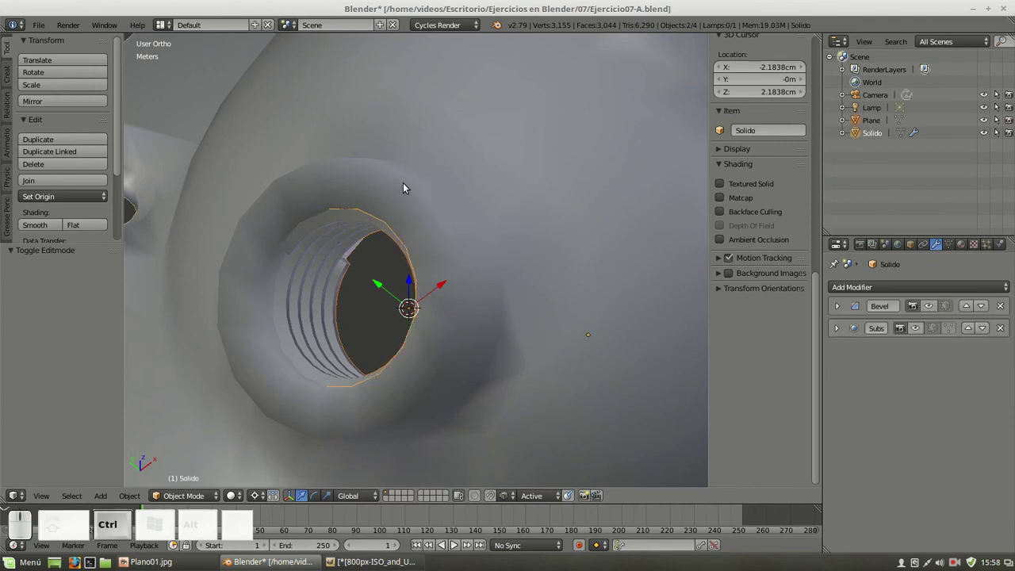
key(ctrl+j)
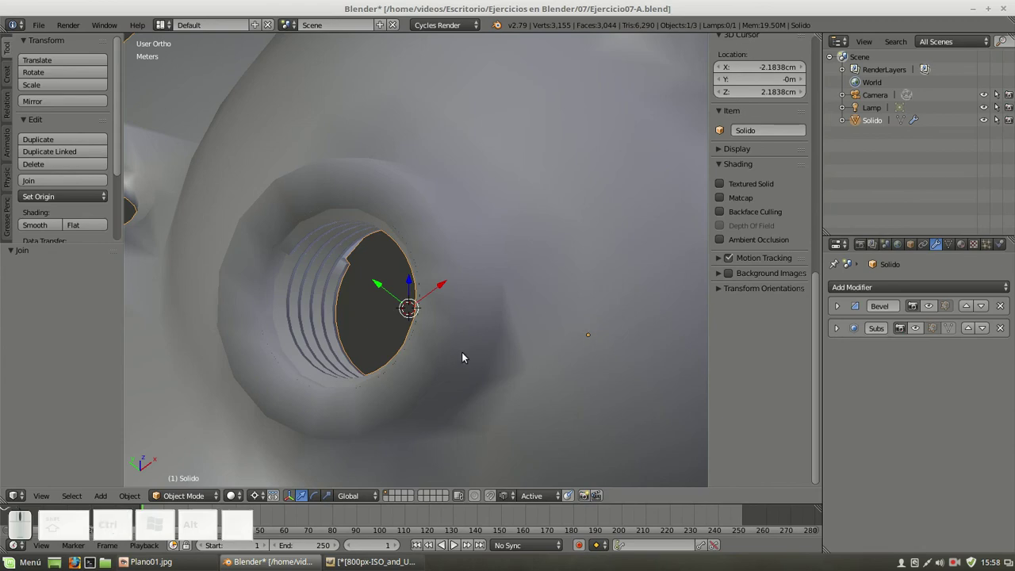
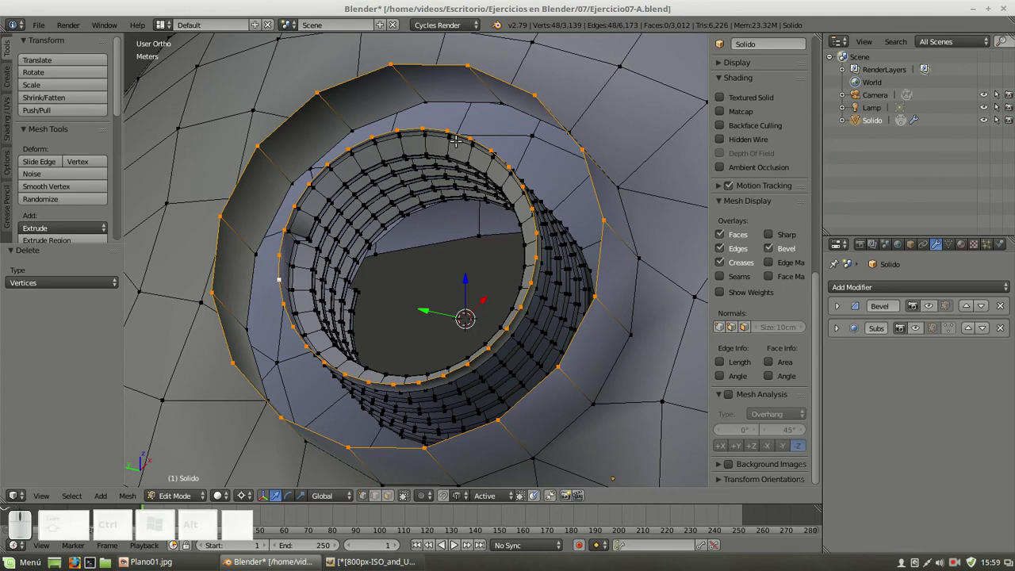
Run Make Edge/Face from Specials on the hole's ring, then deselect the new faces
key(w)
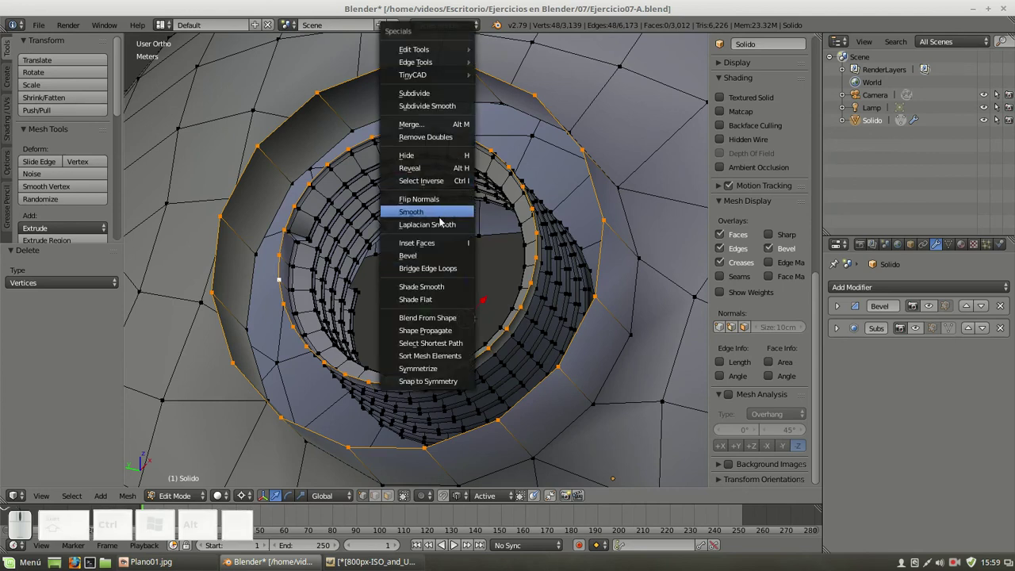
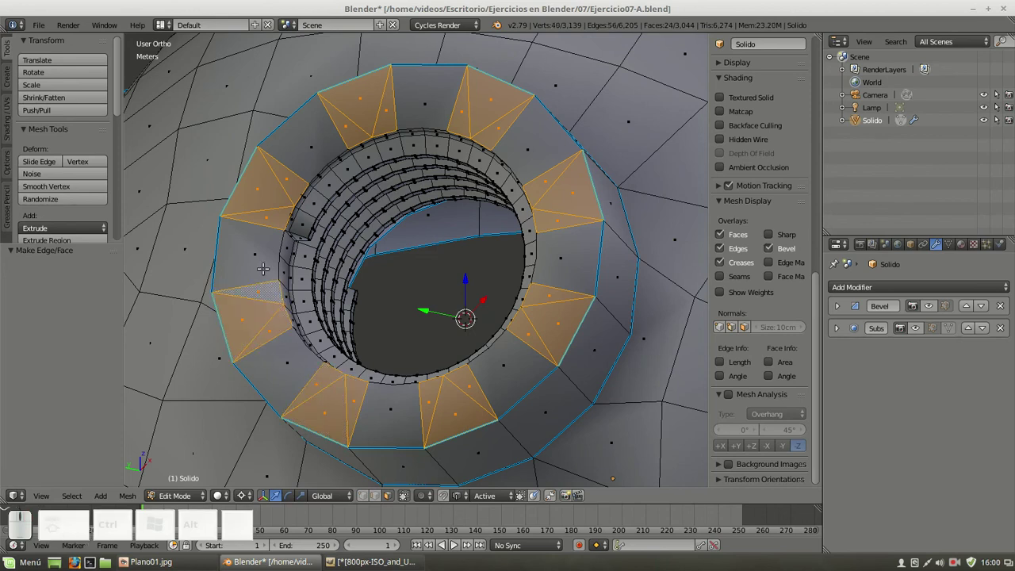
key(f)
key(a)
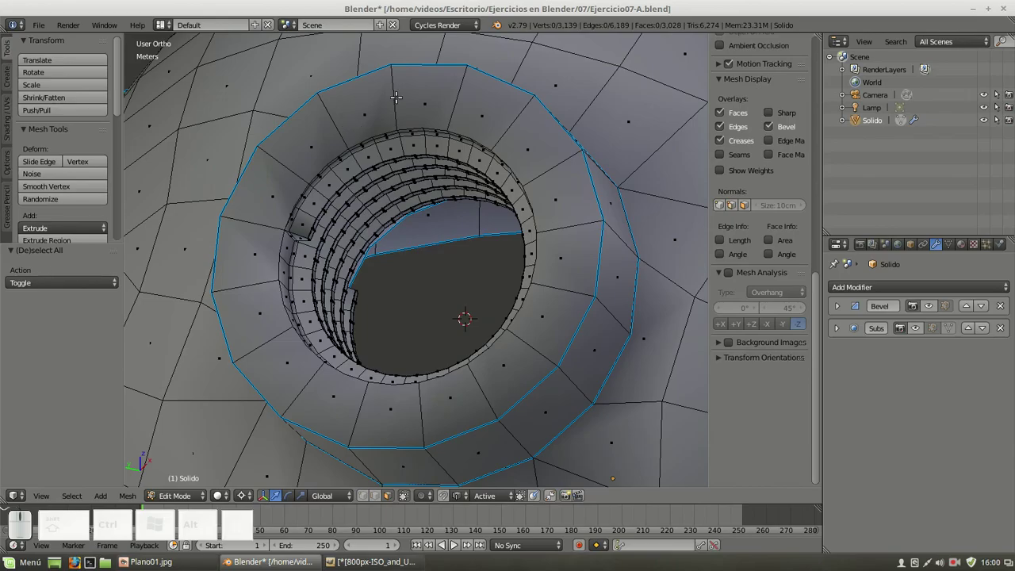
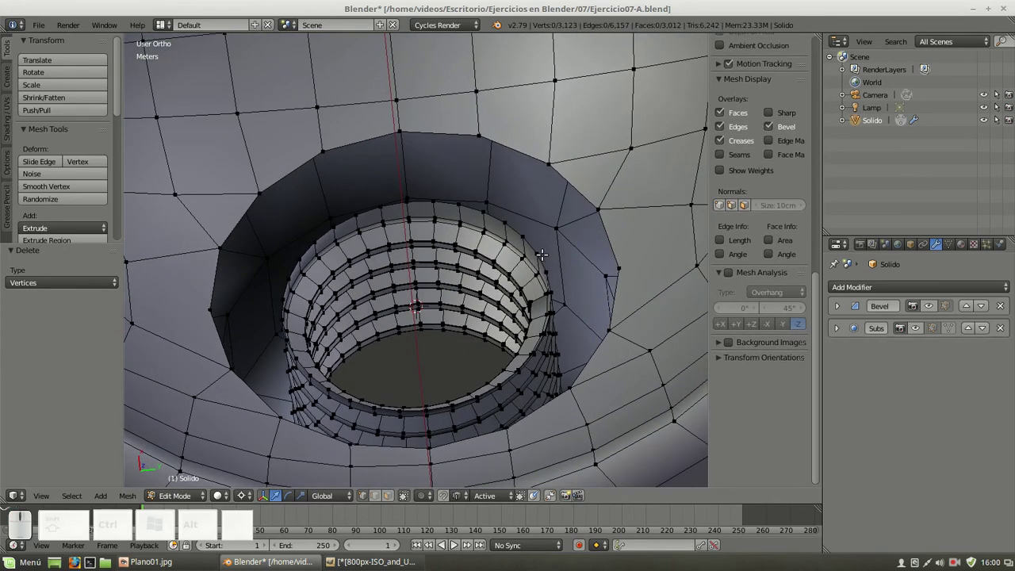
Restore the 16-vertex ring around the threaded hole with undo and begin reshaping its vertices
key(ctrl+z)
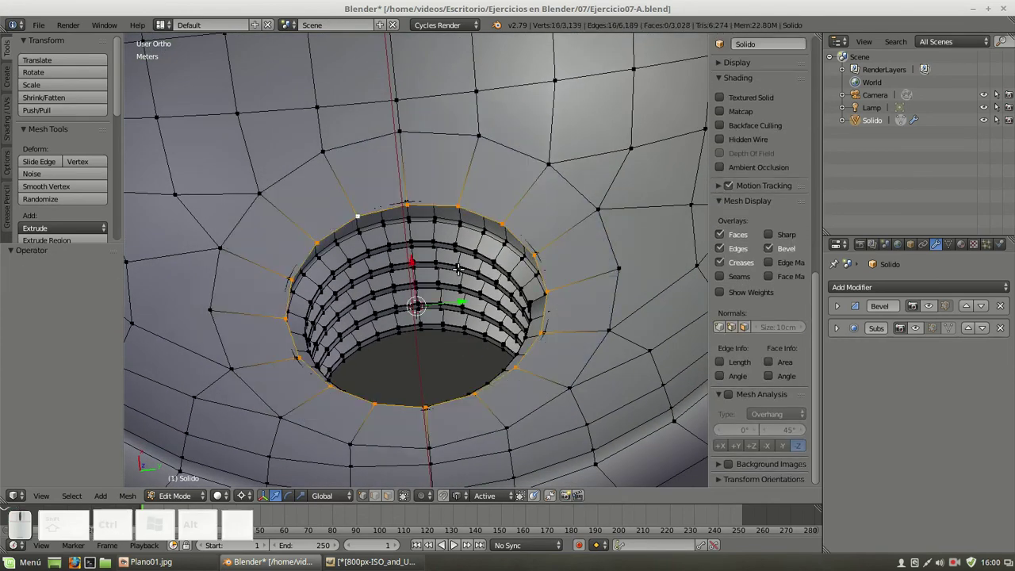
key(g)
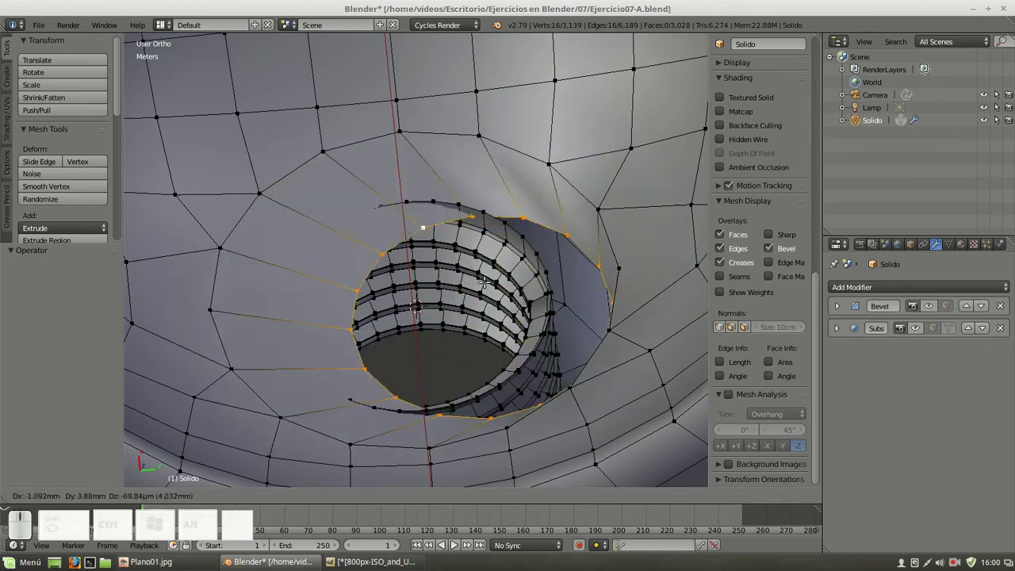
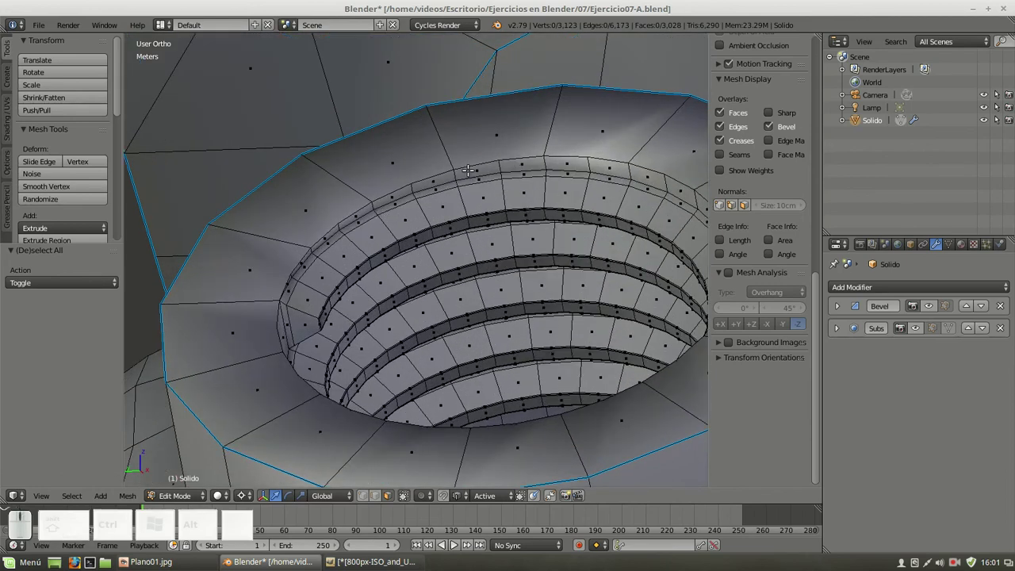
Add an edge loop around the boss rim and edge-slide it toward the hole by factor 0.851
scroll(down, 3)
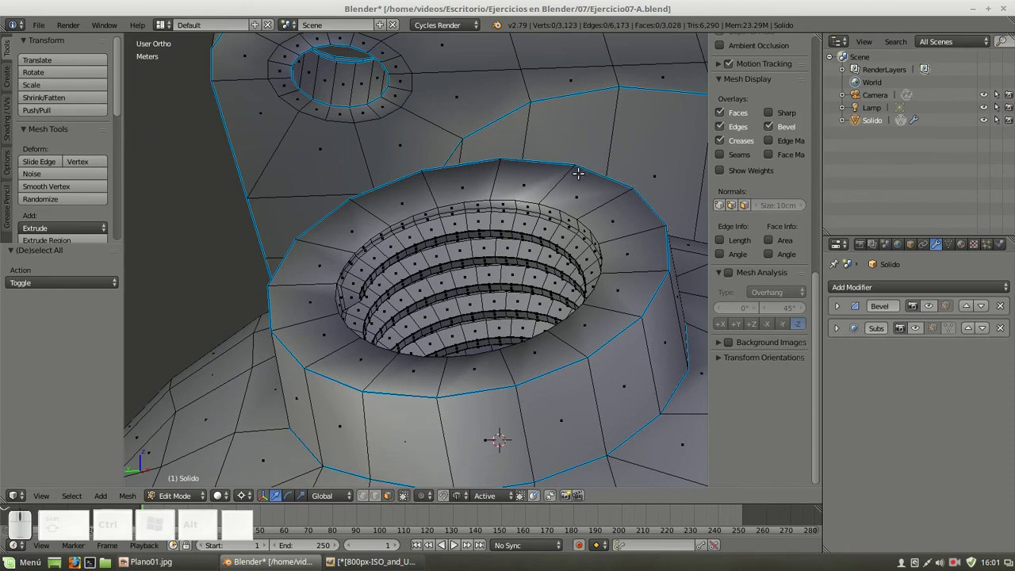
key(ctrl+e)
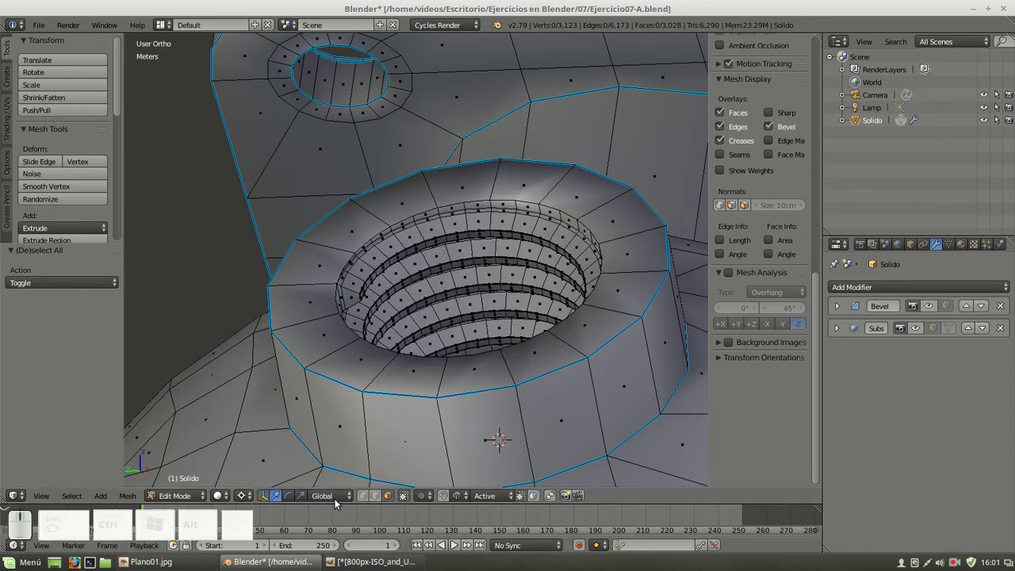
right_click(323, 236)
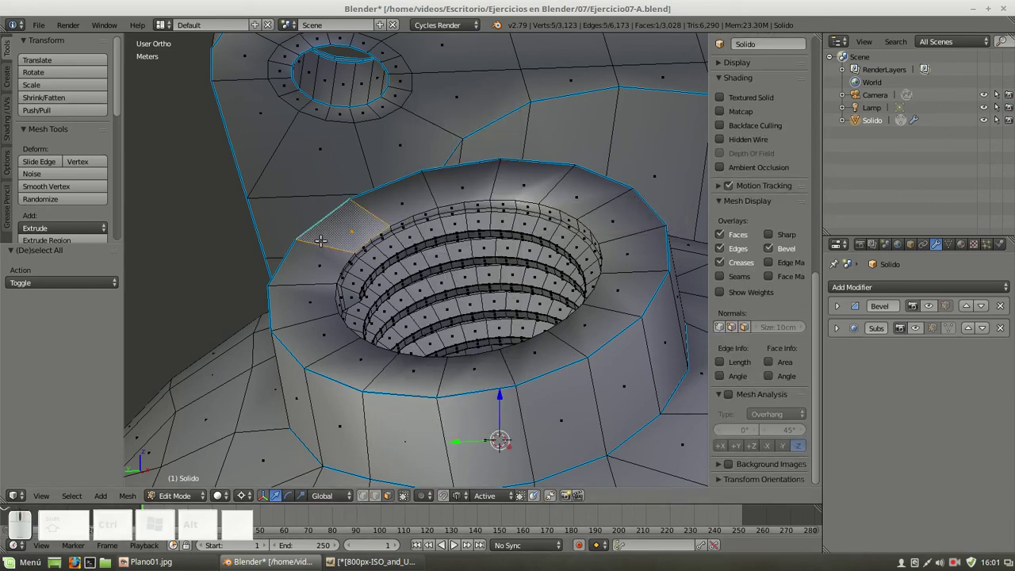
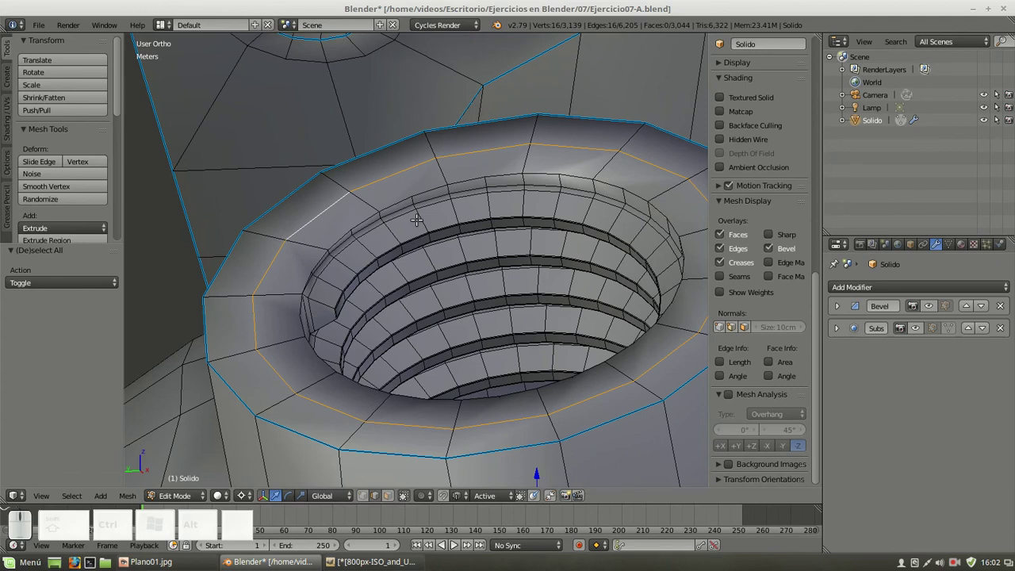
key(g)
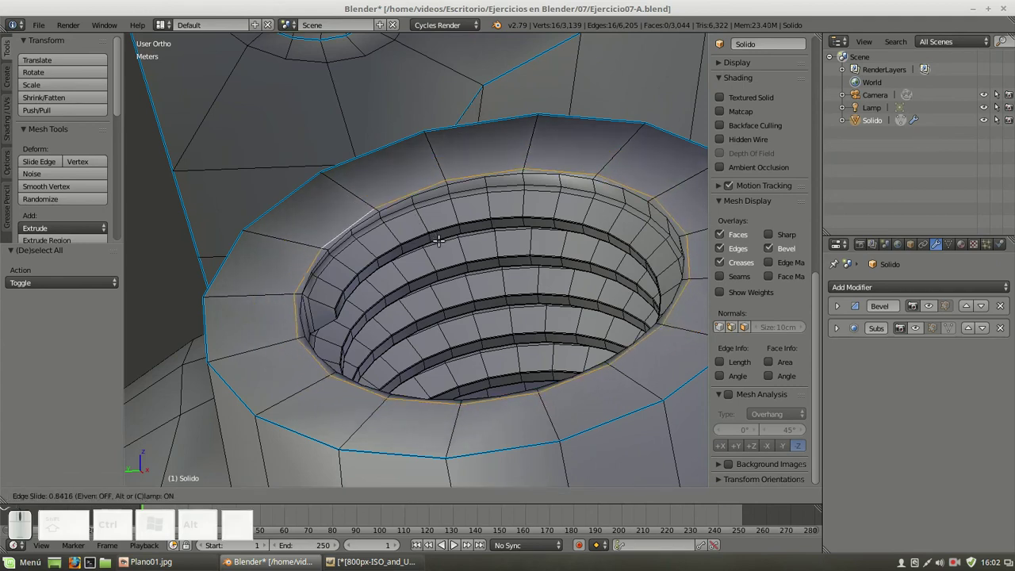
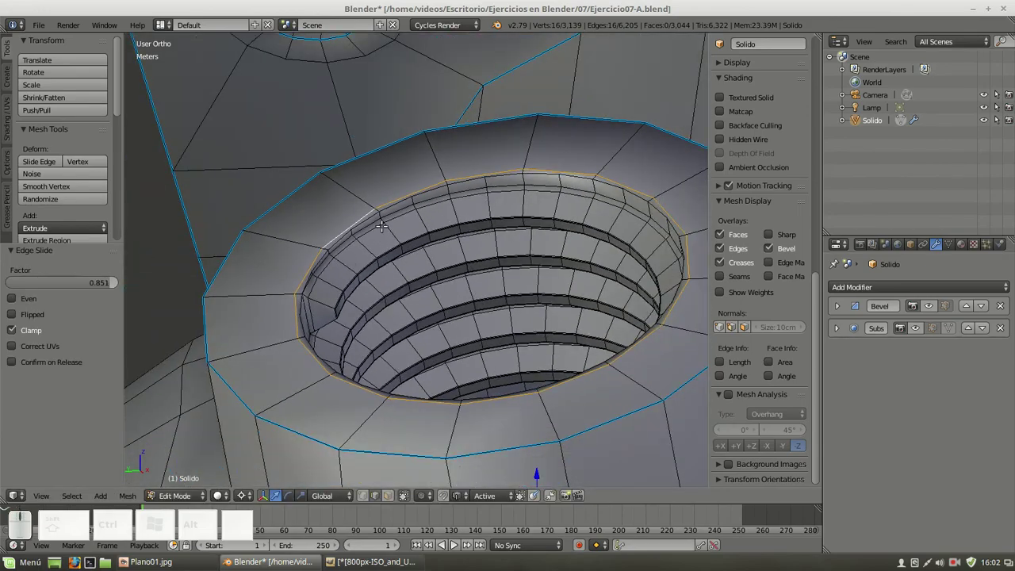
scroll(down, 3)
drag(546, 376, 326, 297)
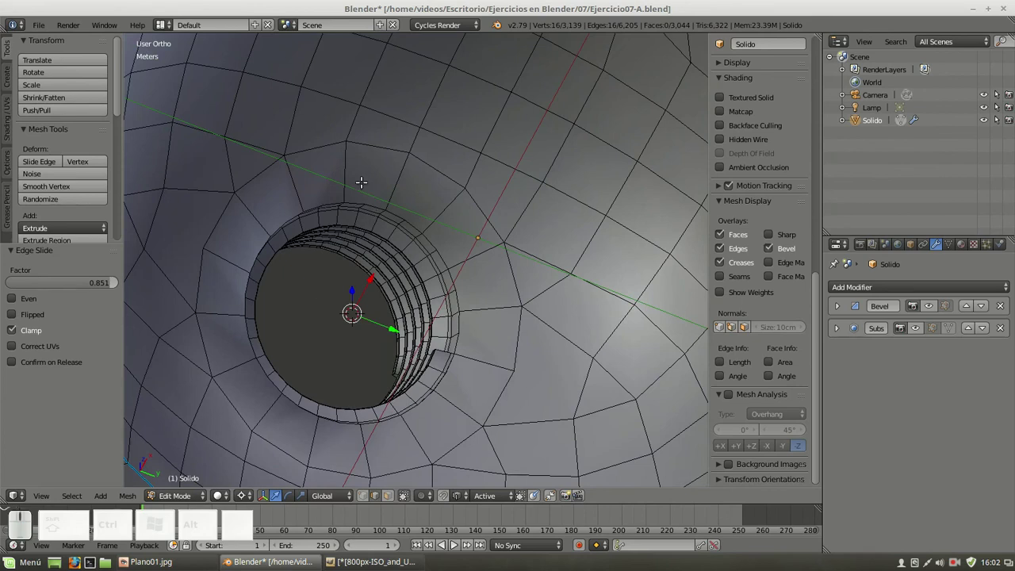
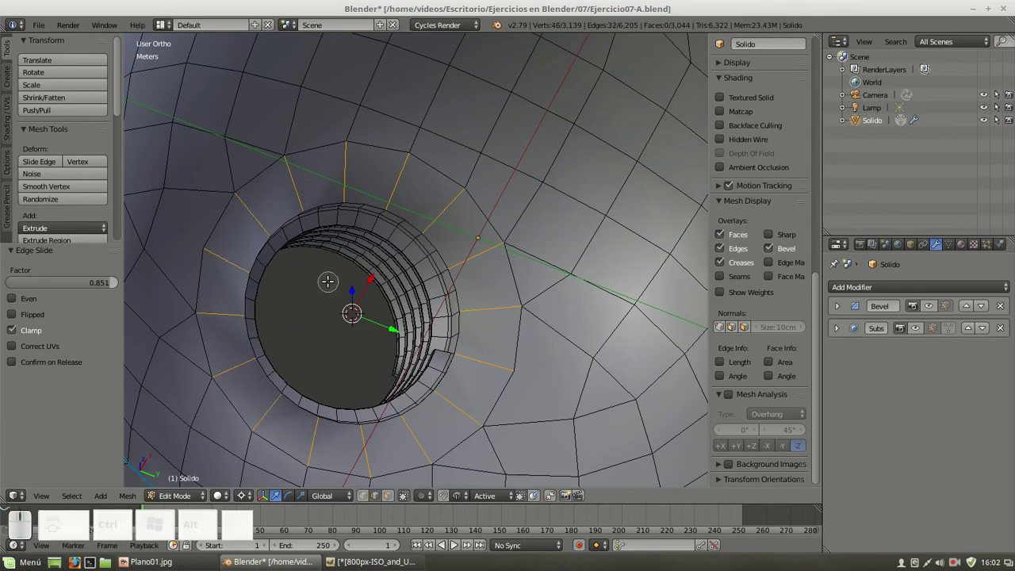
Select the edge loop around the hole and slide it toward the rim by factor 0.849
right_click(330, 278)
key(w)
click(312, 251)
key(a)
right_click(274, 196)
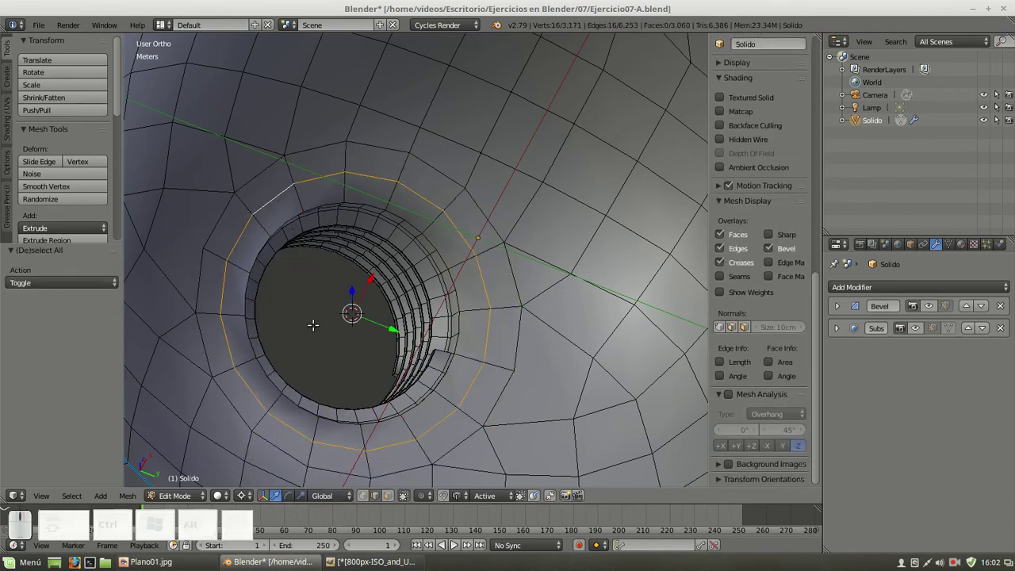
key(g)
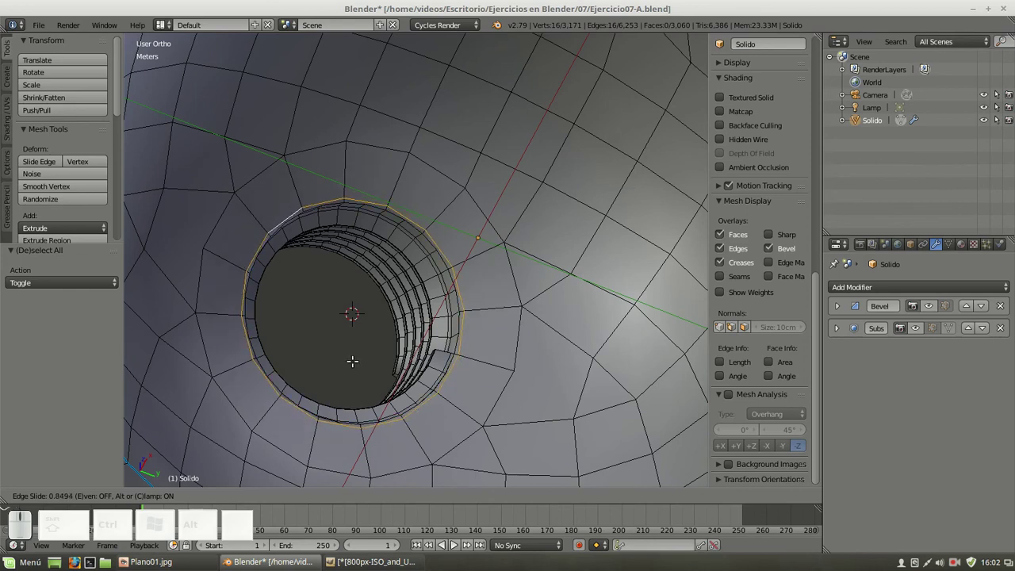
click(355, 356)
scroll(up, 3)
scroll(down, 3)
key(a)
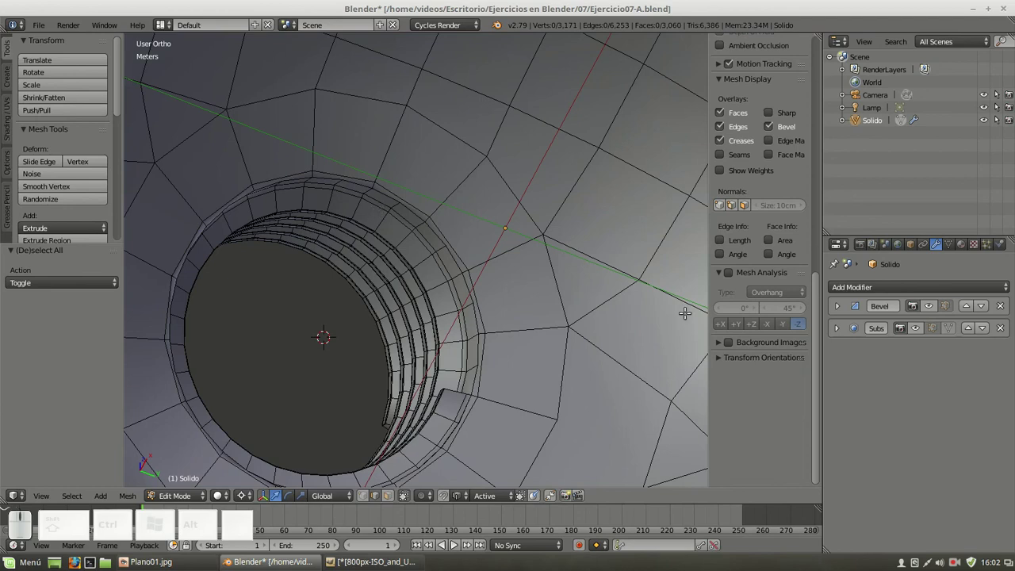
Enable the Subsurf modifier's edit-mode display and return the casting to object mode
click(938, 312)
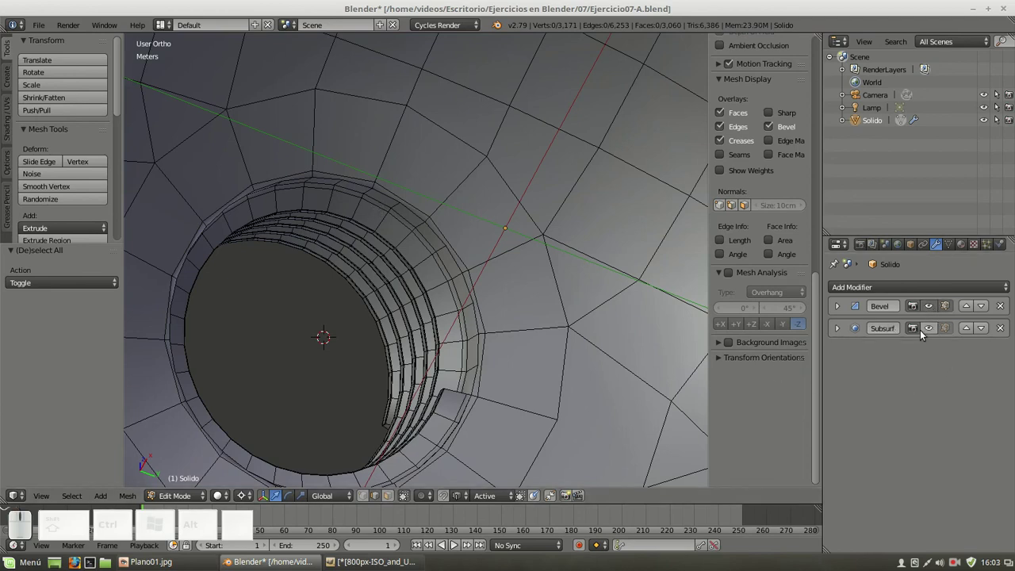
click(931, 332)
scroll(down, 3)
key(Tab)
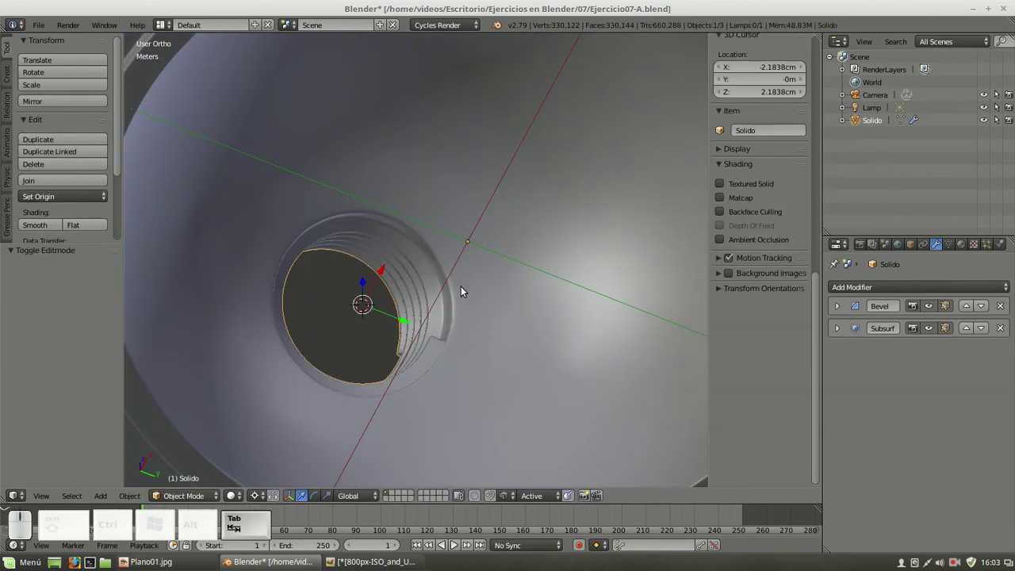
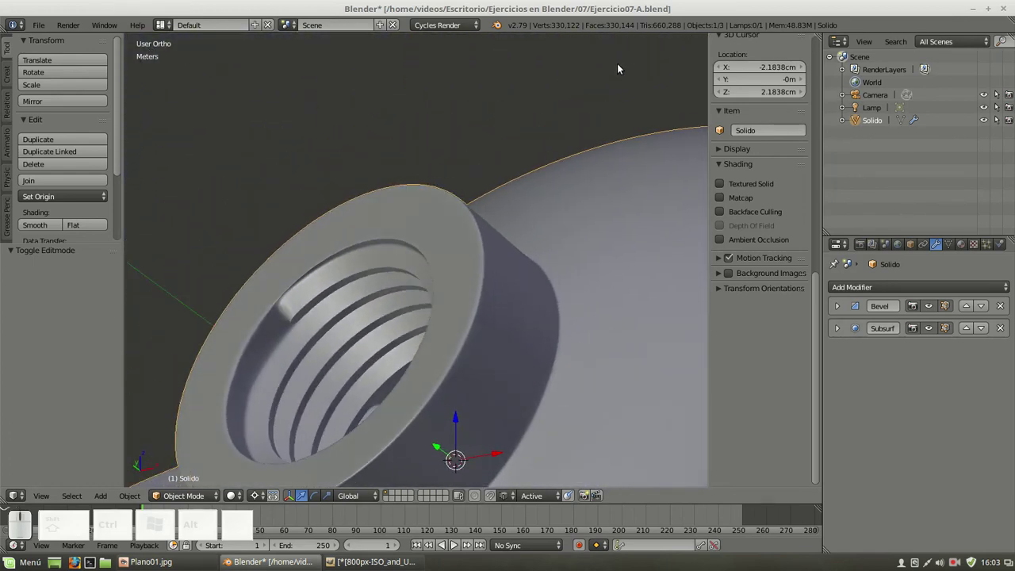
Smooth-shade the casting from the Tool shelf and inspect the threaded boss
click(47, 229)
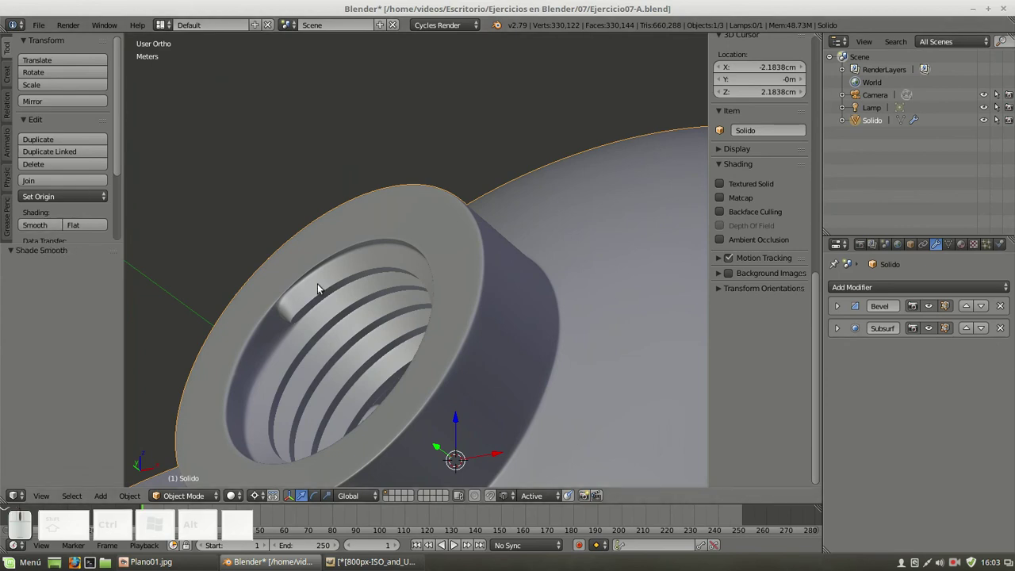
scroll(down, 3)
drag(421, 330, 413, 293)
scroll(down, 3)
Snap the 3D cursor back to the world origin via Cursor to Center
key(shift+s)
click(429, 248)
scroll(down, 3)
drag(458, 267, 470, 272)
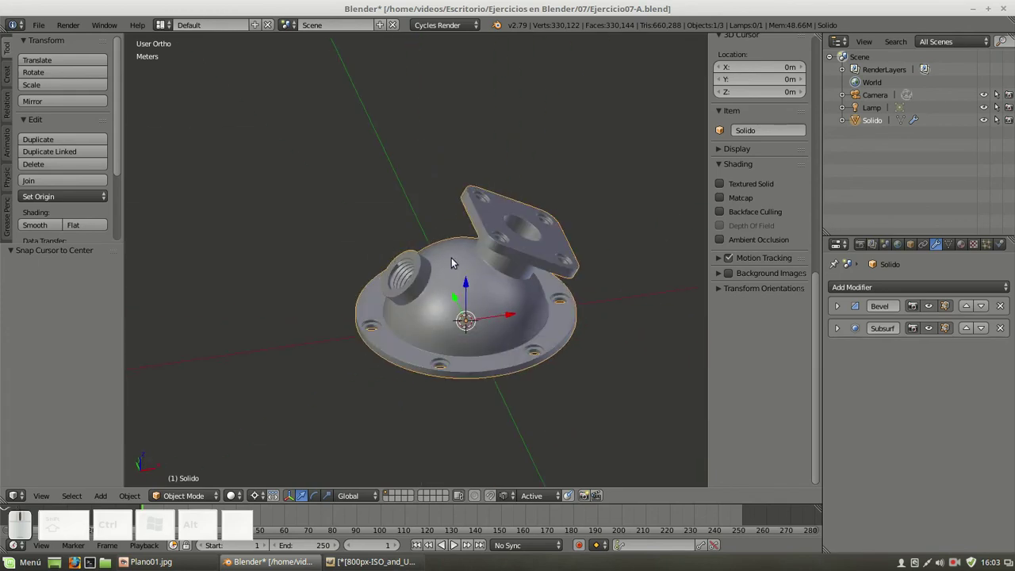
Add a Plane at the origin beneath the casting and scale it up to 1.725 times
key(a)
key(shift+a)
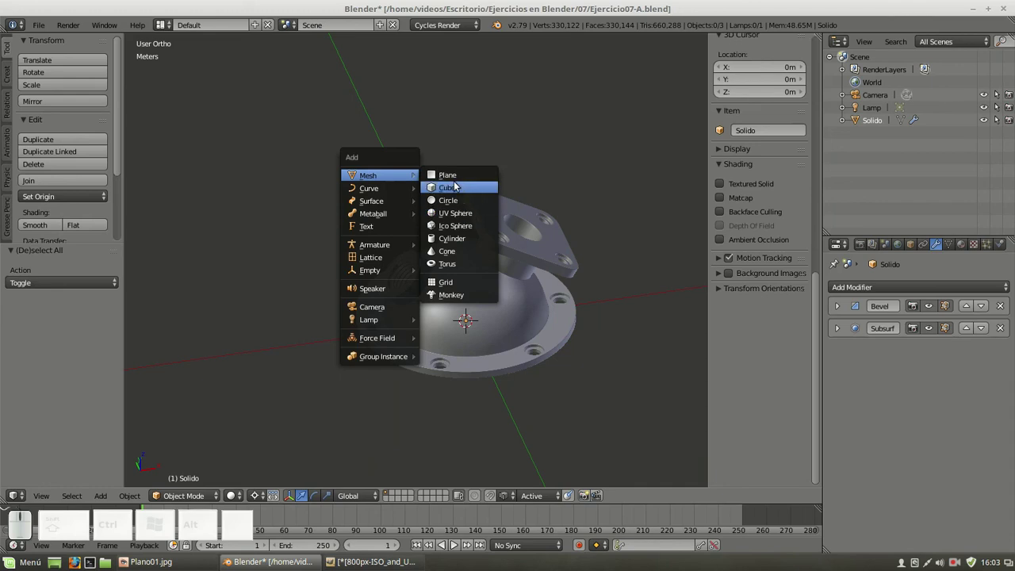
click(458, 183)
scroll(down, 3)
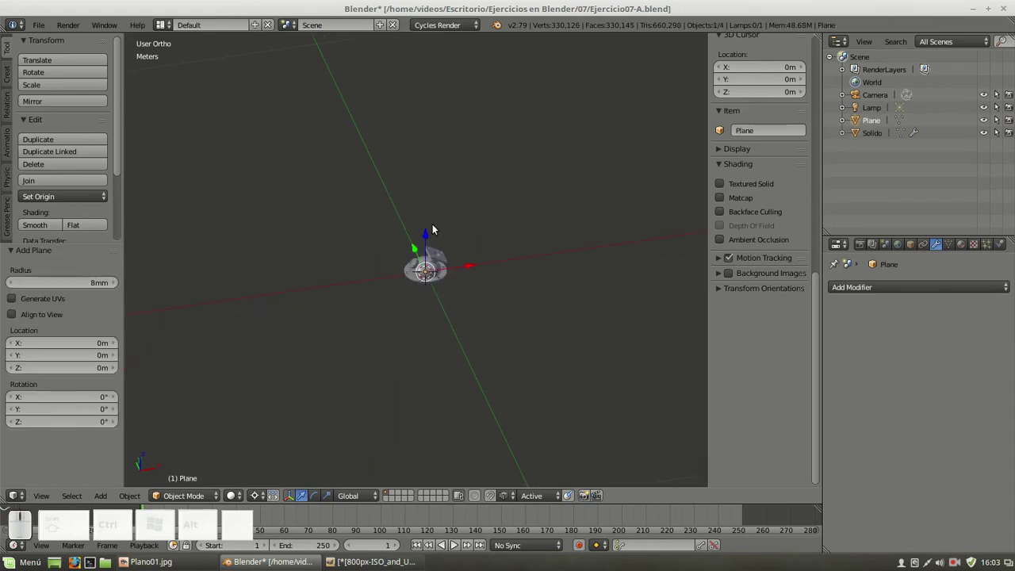
key(s)
click(602, 101)
key(s)
click(621, 110)
key(s)
click(655, 111)
key(s)
click(506, 185)
Switch to the camera view and pan and zoom to bring the casting and ground into shot
key(KP_0)
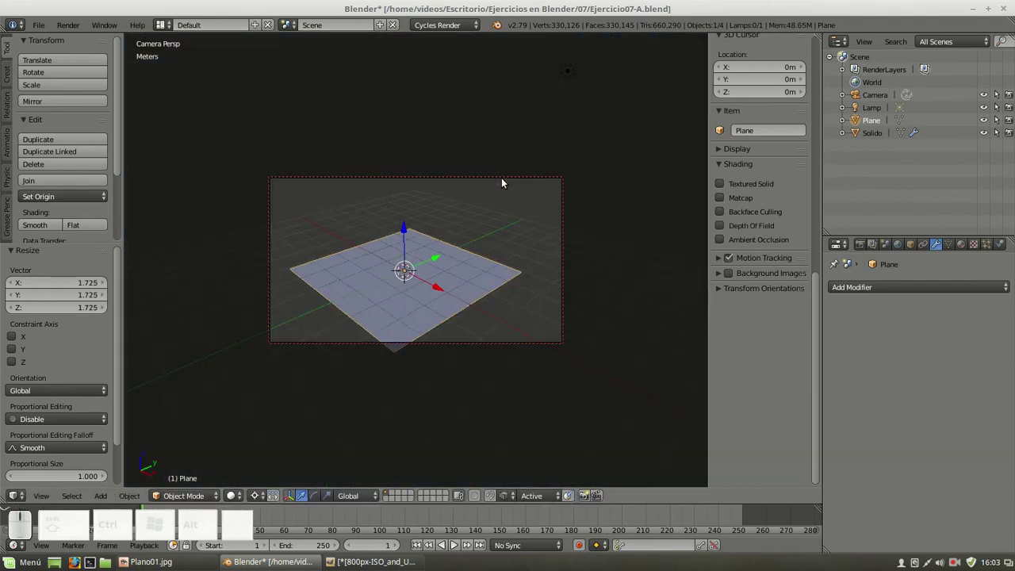
scroll(up, 3)
middle_click(373, 254)
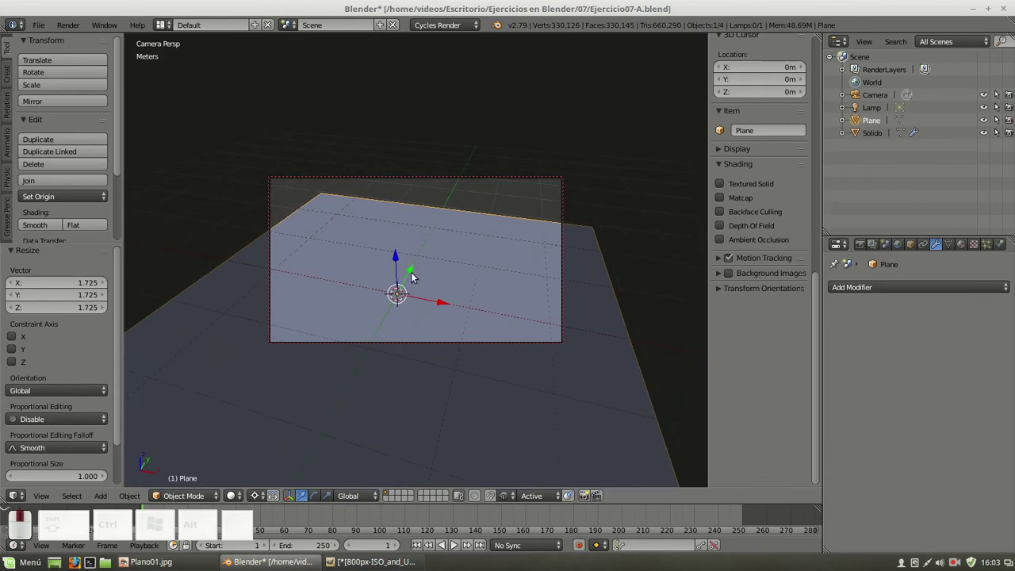
drag(424, 325, 392, 249)
scroll(up, 3)
drag(397, 226, 360, 295)
scroll(up, 3)
drag(358, 267, 416, 261)
scroll(up, 3)
middle_click(380, 244)
Tilt and refine the camera framing around the casting on the ground plane
middle_click(417, 307)
drag(471, 262, 433, 276)
drag(470, 257, 453, 261)
scroll(up, 3)
middle_click(437, 231)
drag(437, 231, 406, 242)
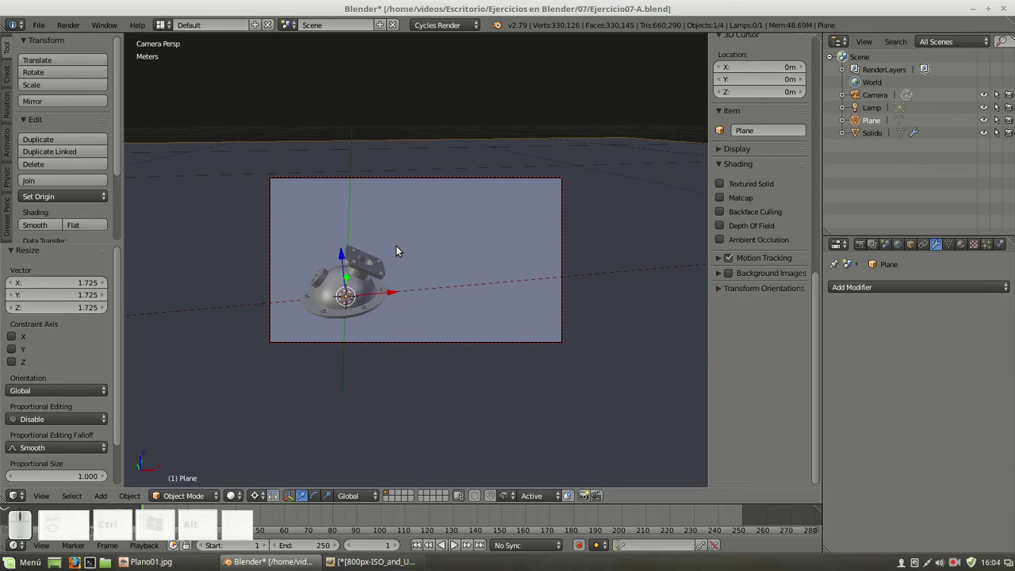
drag(397, 250, 431, 276)
click(446, 326)
drag(435, 309, 430, 283)
scroll(up, 3)
drag(459, 259, 459, 259)
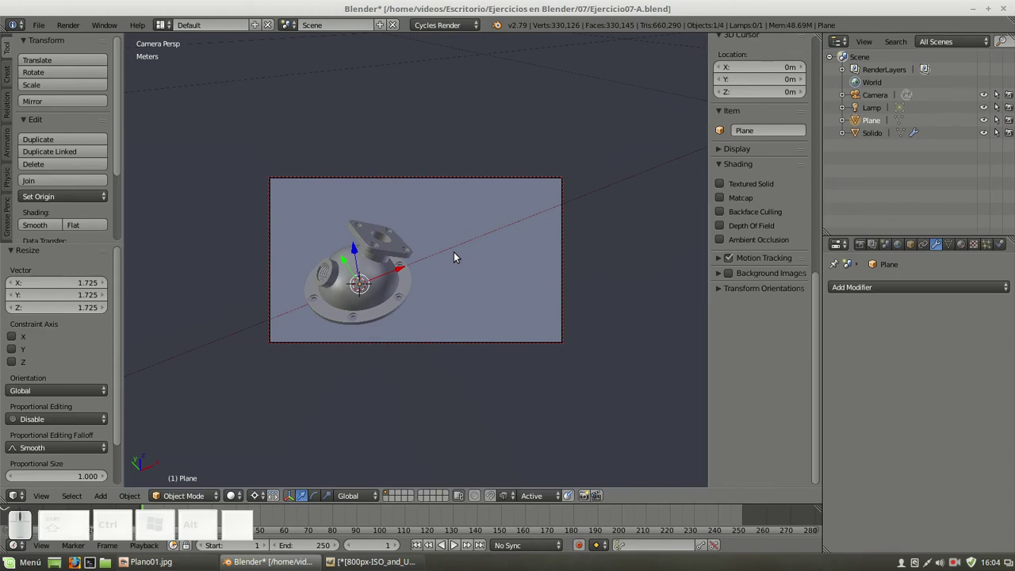
Duplicate the Solido casting and move the copy 12.6 cm along X beside the original
right_click(390, 292)
key(shift+d)
right_click(426, 214)
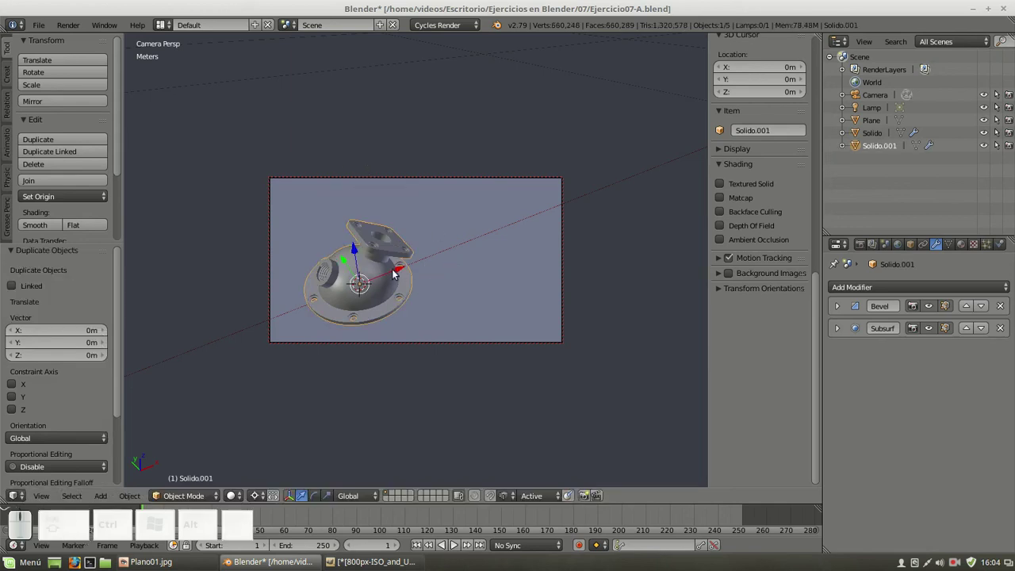
drag(406, 271, 501, 293)
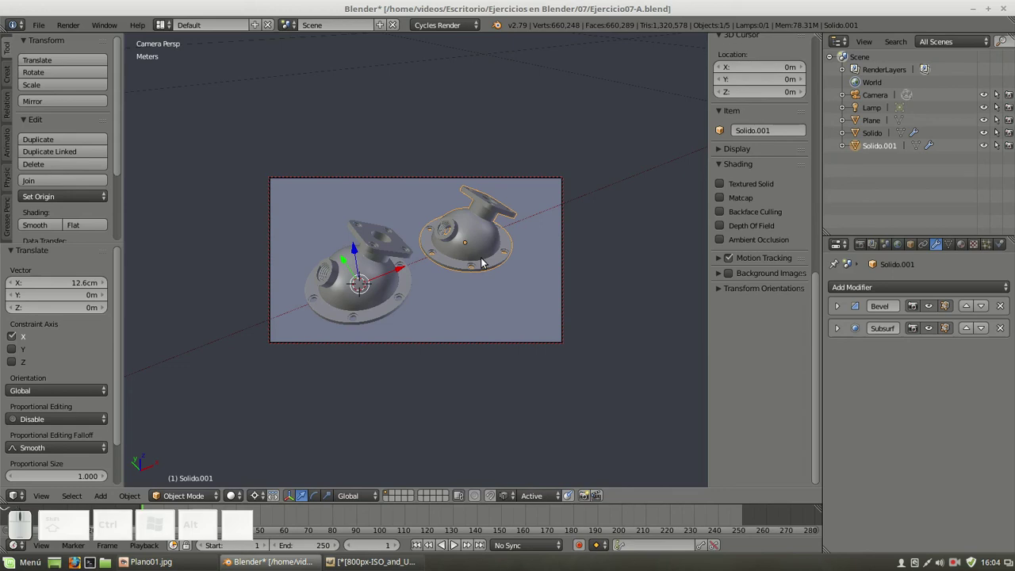
key(ctrl+,)
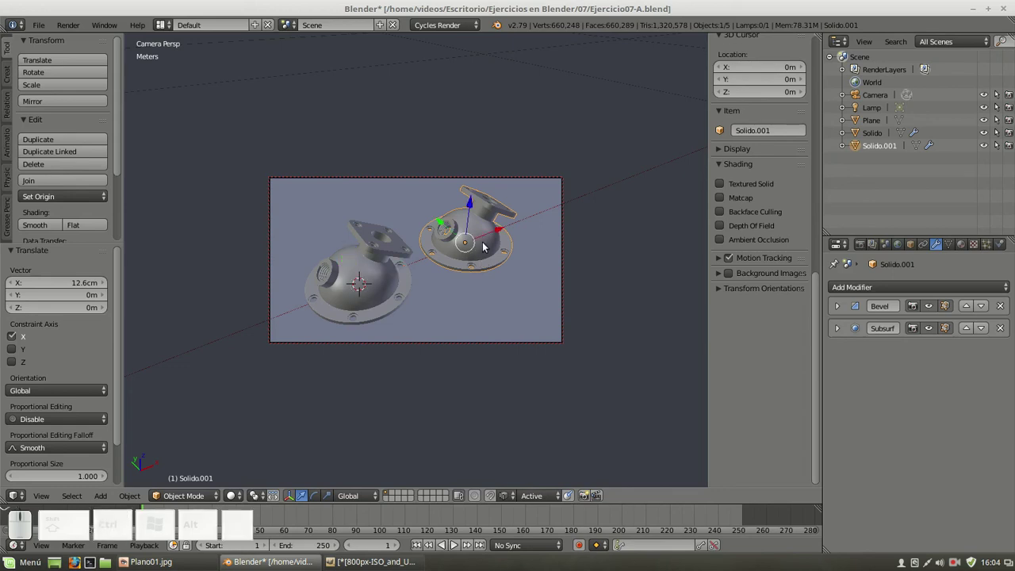
Rotate the copy about 66° around Z and nudge it slightly along Y
key(r)
key(z)
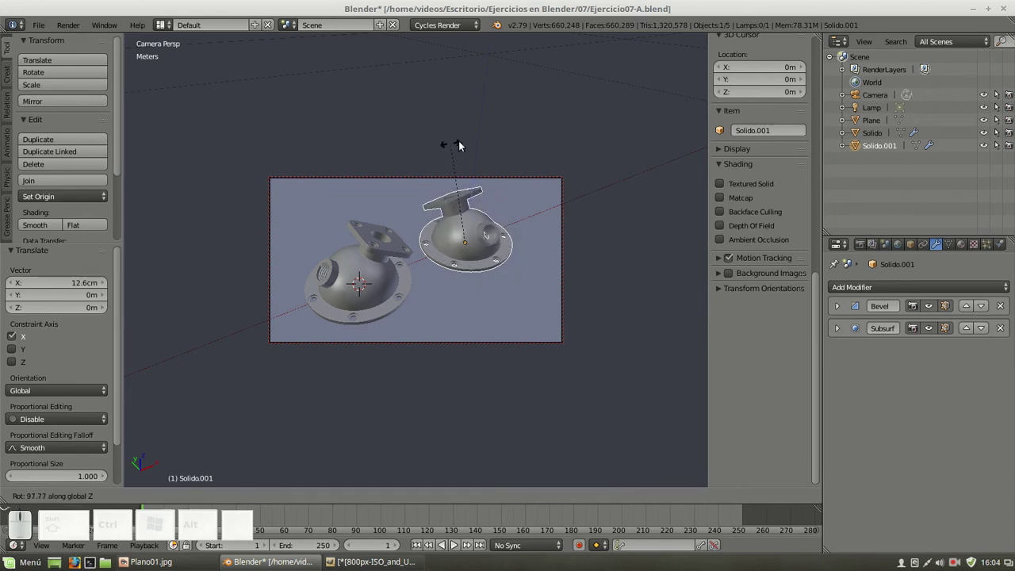
click(514, 143)
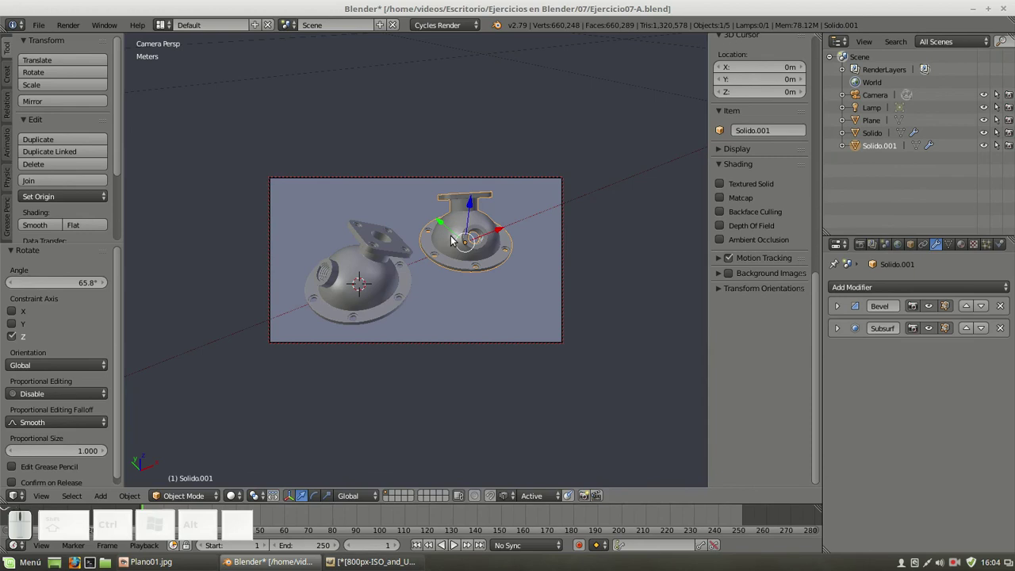
drag(444, 226, 467, 228)
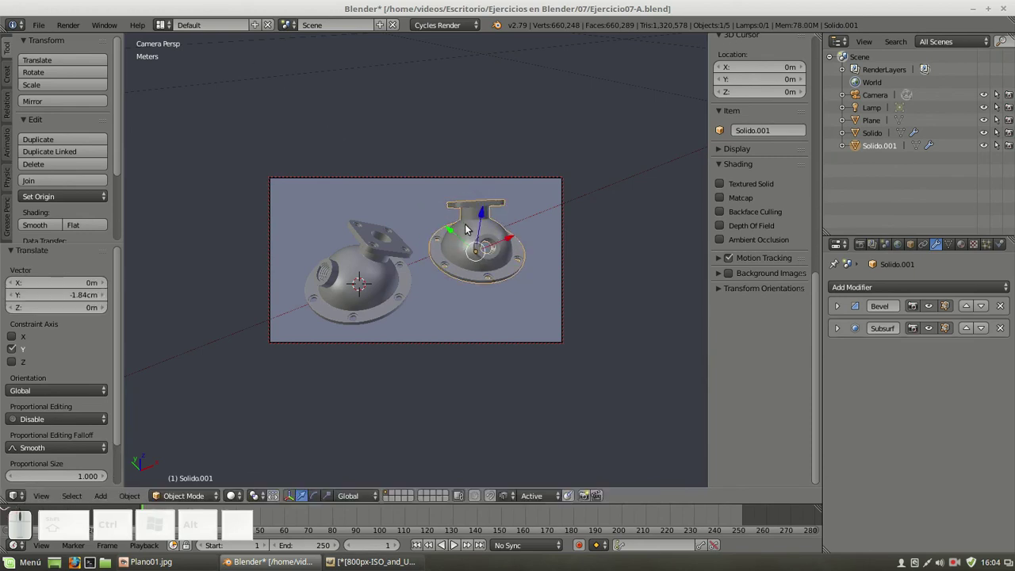
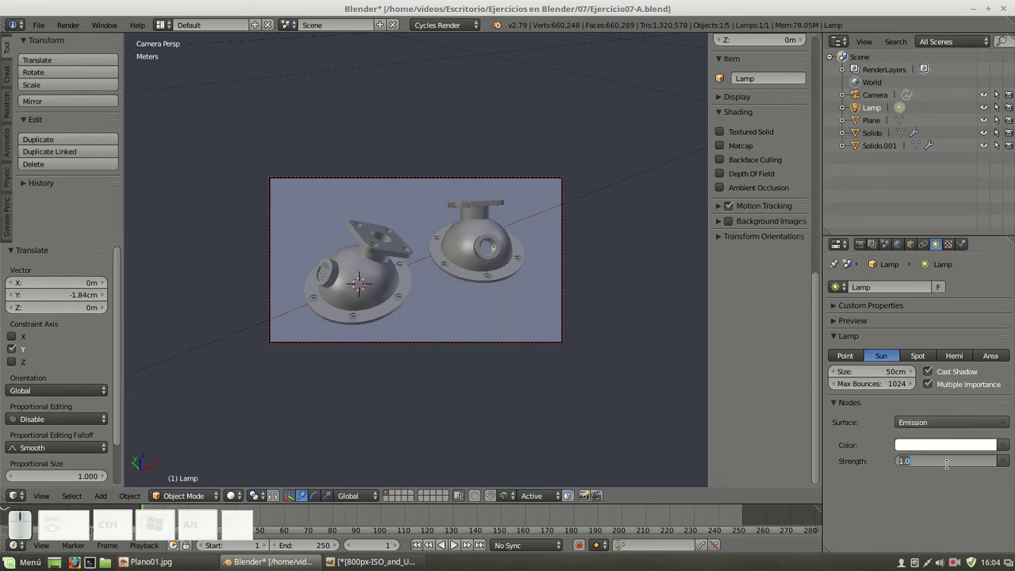
Set the sun lamp's strength to 3.5 and check it in a rendered preview
key(KP_Decimal)
key(KP_5)
key(KP_Enter)
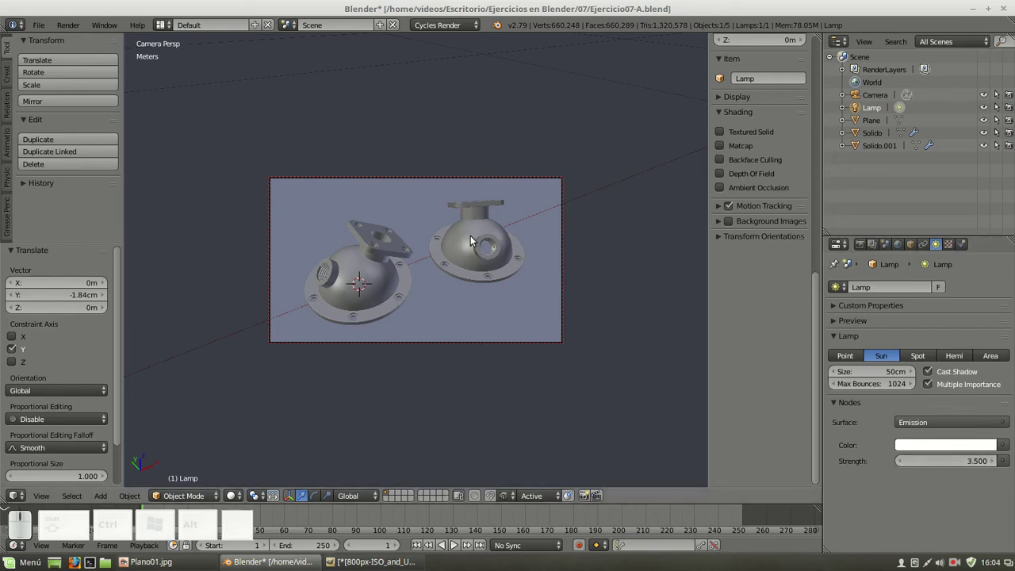
key(shift+z)
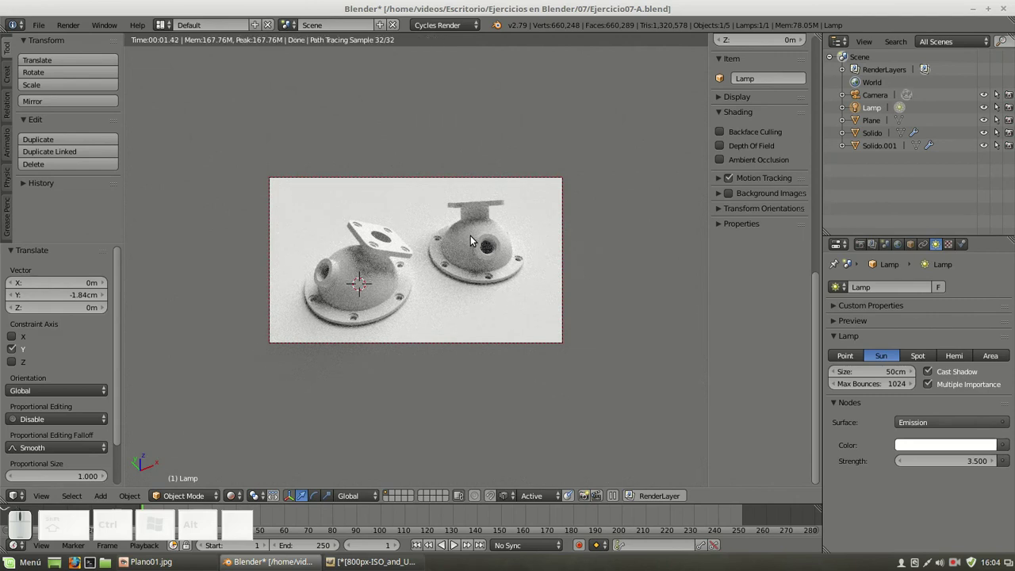
key(shift+z)
Give the ground Plane a new PBR material using the Mud preset and preview it rendered
right_click(578, 88)
click(966, 252)
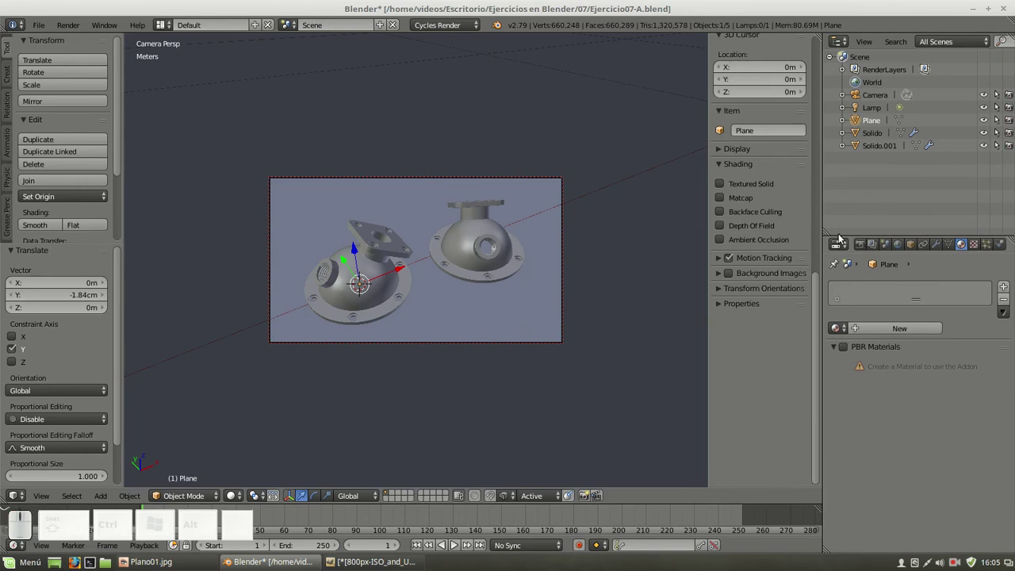
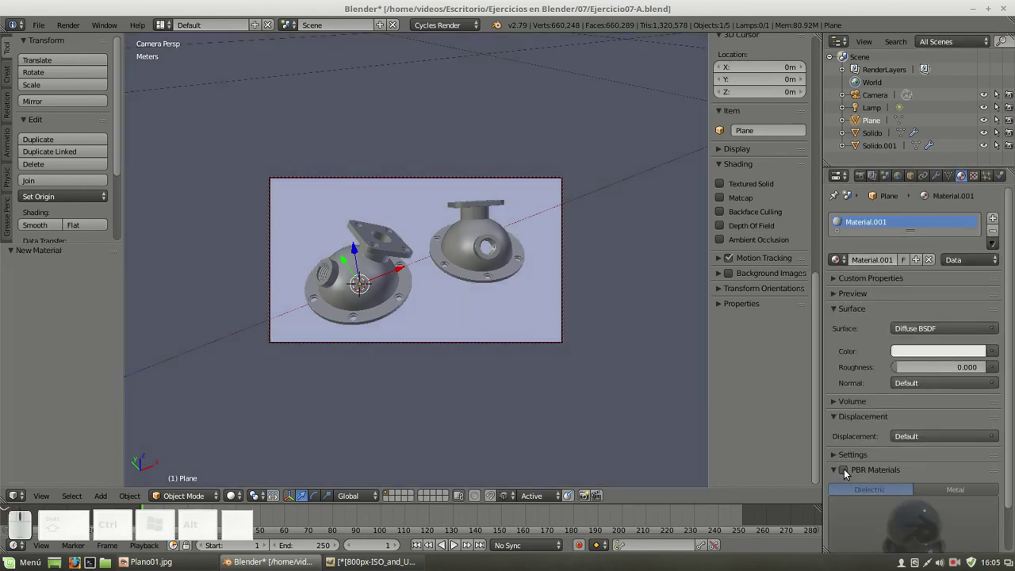
click(848, 473)
scroll(down, 3)
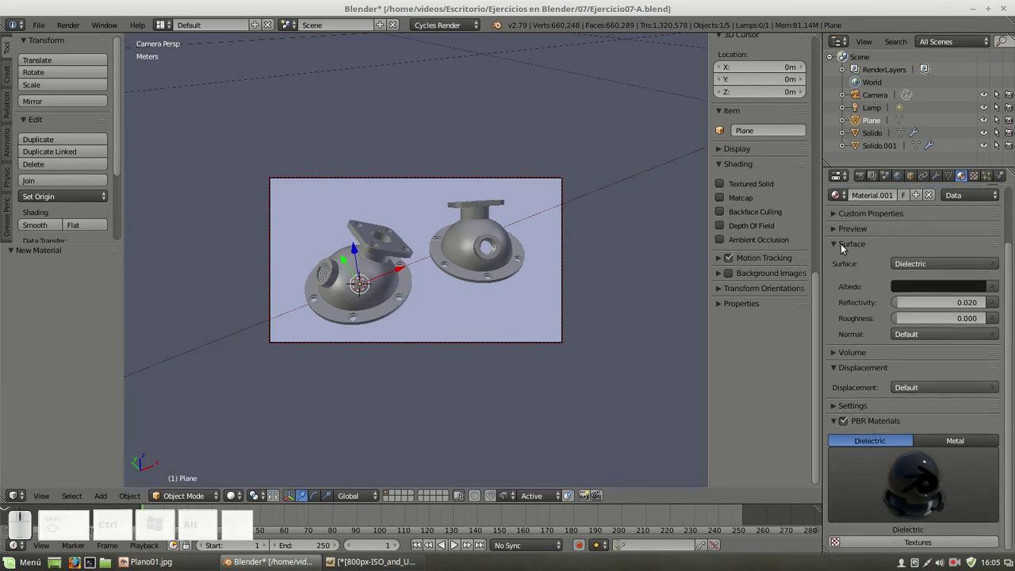
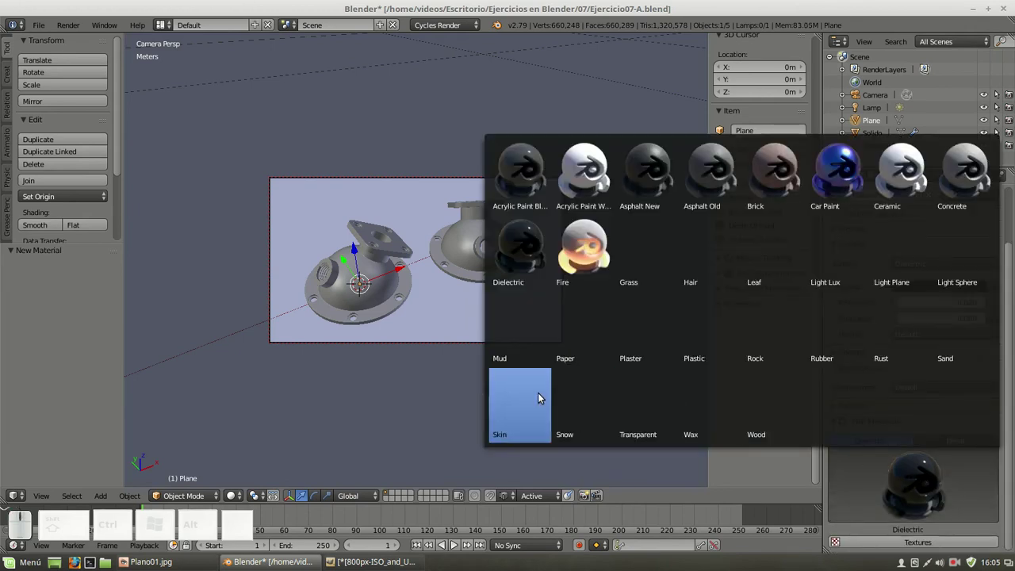
click(537, 340)
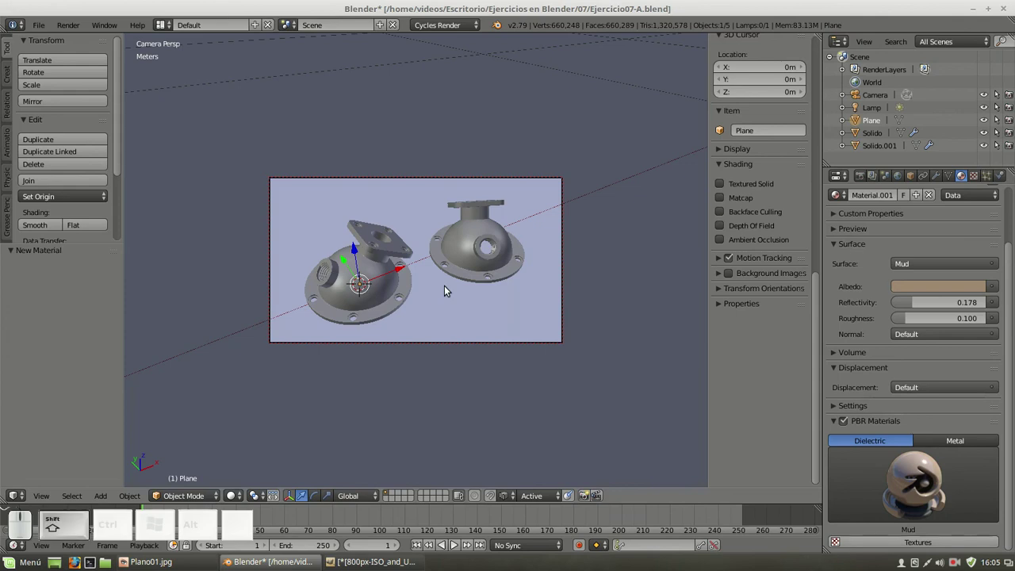
key(shift+z)
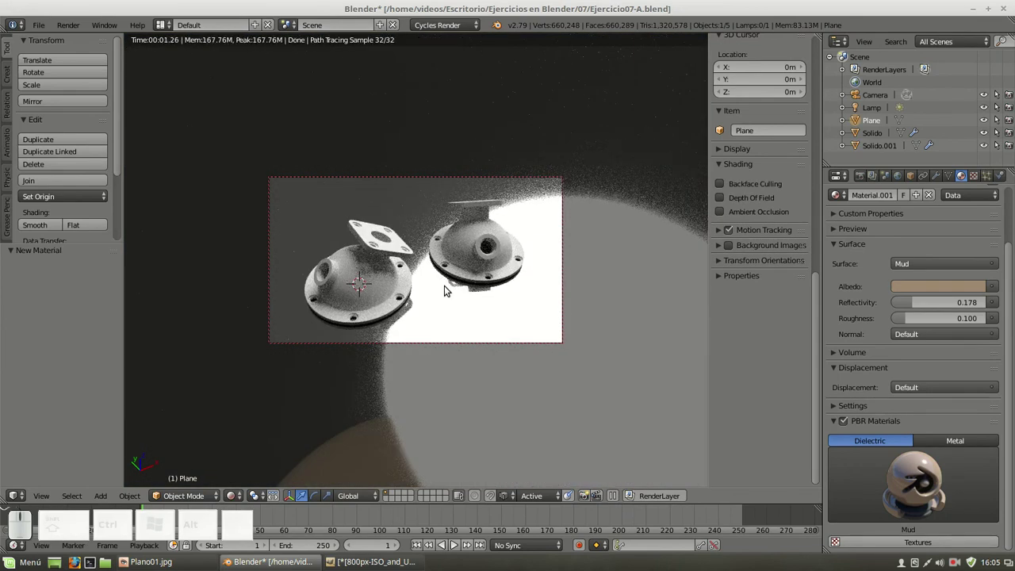
key(shift+z)
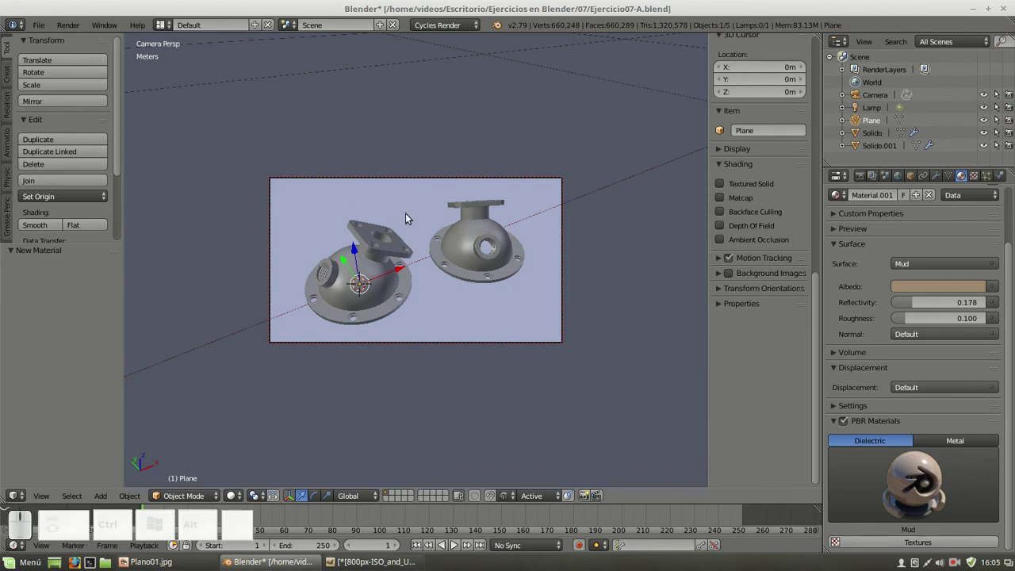
Edit the ground plane's mesh and recalculate its normals to point inward
key(KP_1)
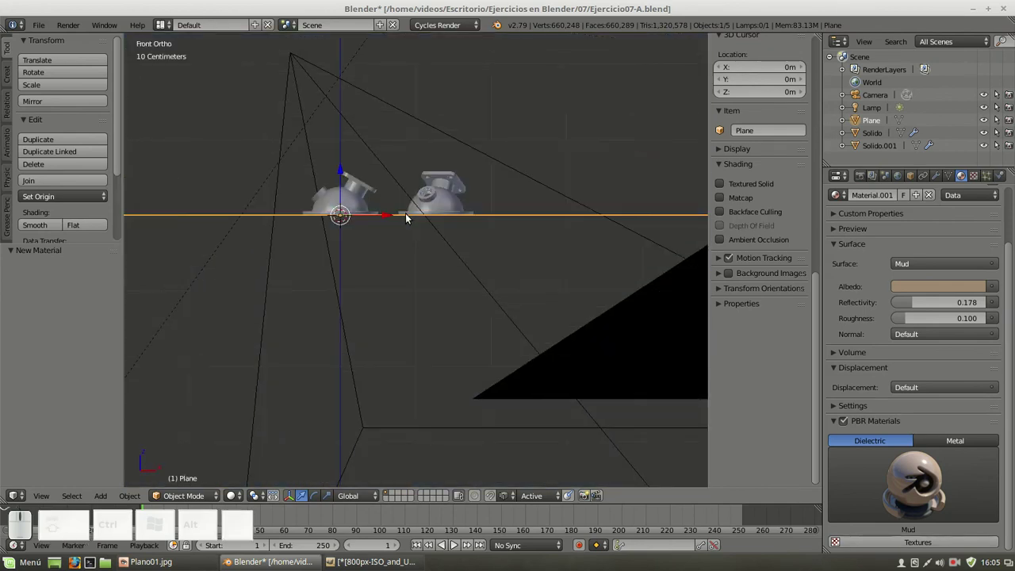
scroll(up, 3)
scroll(down, 3)
scroll(down, 3)
scroll(up, 3)
key(Tab)
click(750, 333)
scroll(down, 3)
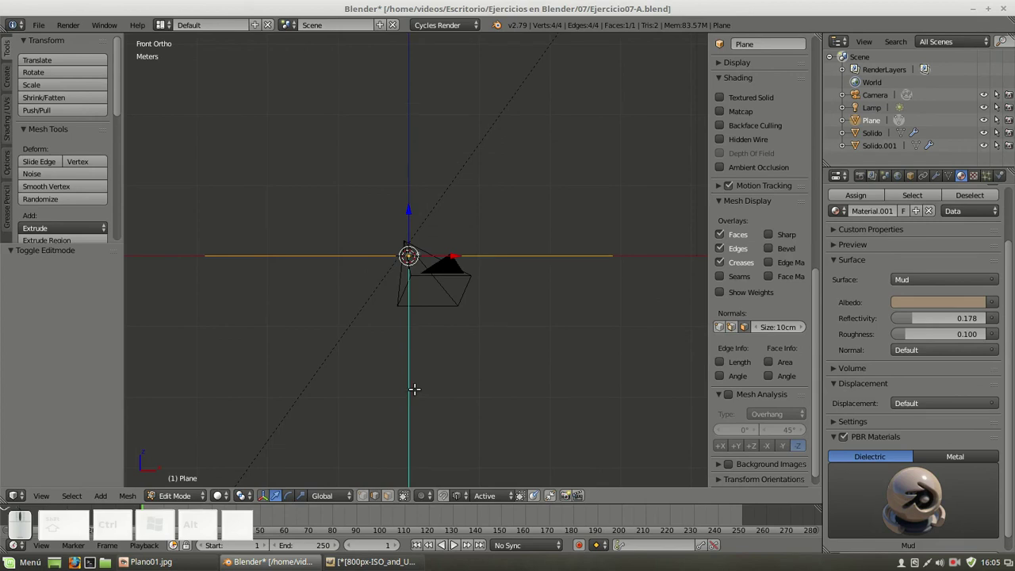
key(ctrl+n)
click(11, 272)
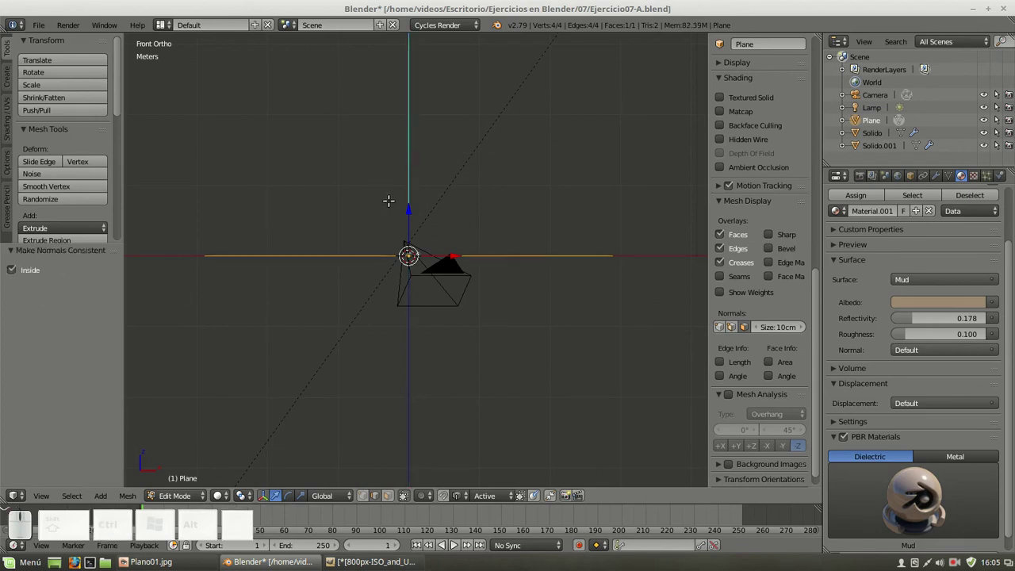
Preview the fixed plane through the camera, then return the plane to object mode
key(KP_0)
key(shift+z)
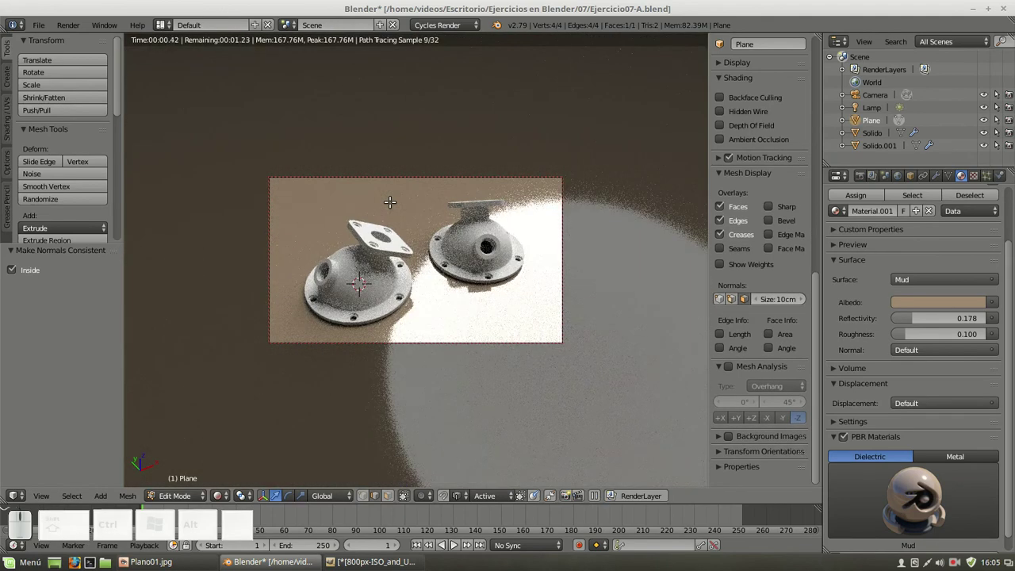
key(z)
key(z)
key(Tab)
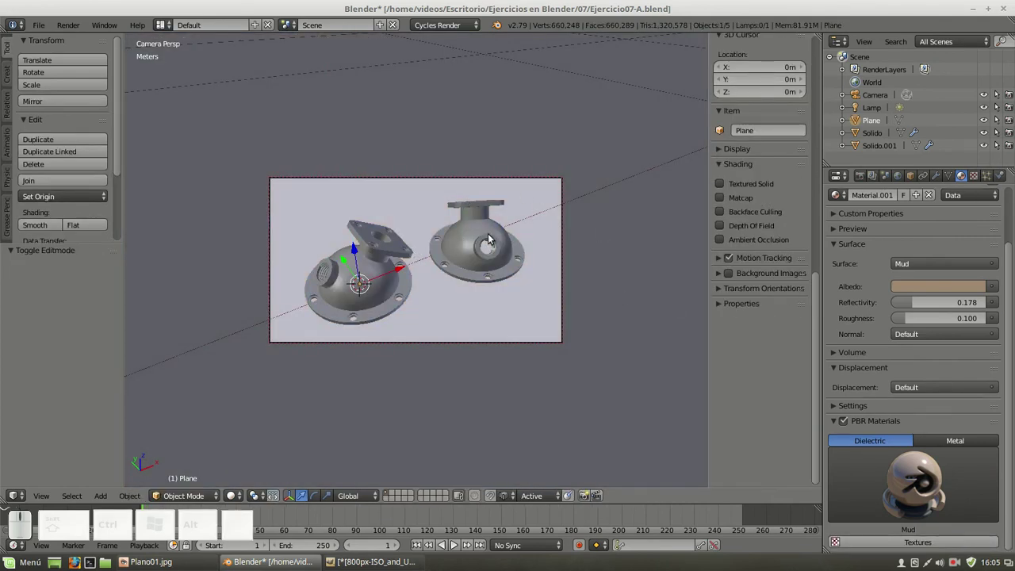
Select the sun lamp and switch to a top view of the scene in wireframe
click(877, 116)
key(KP_1)
scroll(up, 3)
scroll(down, 3)
key(KP_7)
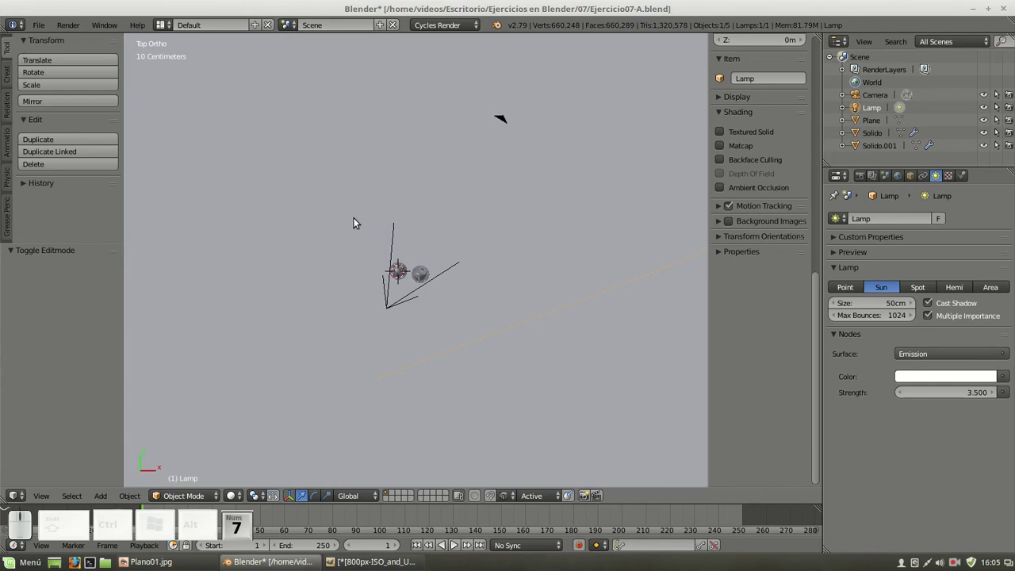
key(z)
scroll(down, 3)
scroll(down, 3)
Move the sun lamp to the lower right of the scene and turn it by 13.6°
key(g)
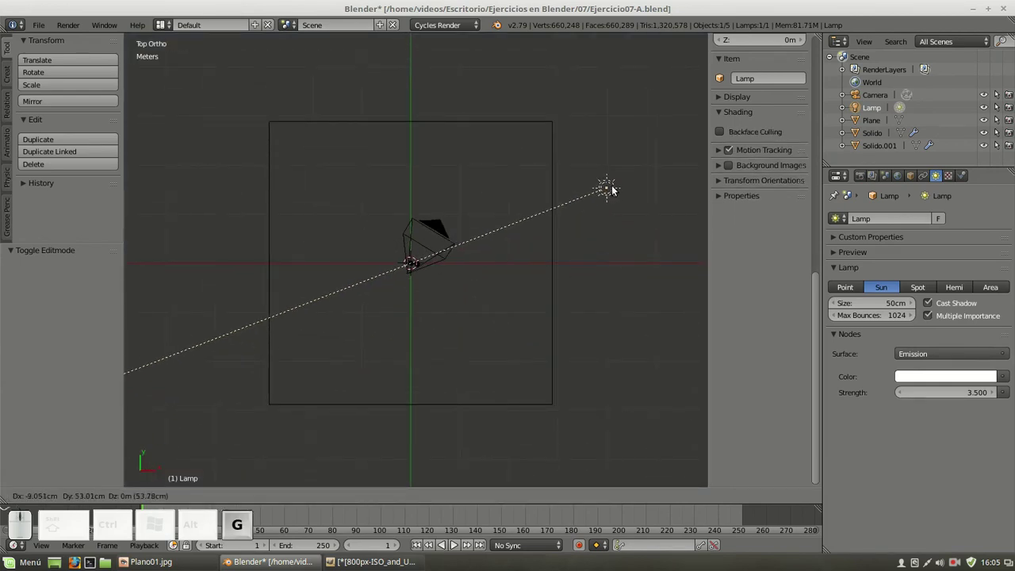
click(625, 190)
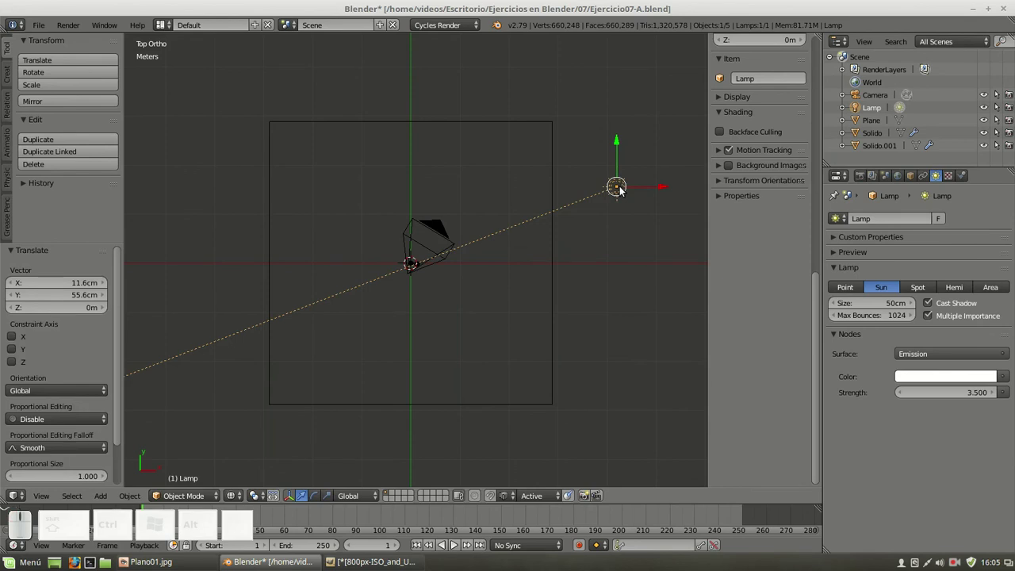
key(g)
click(501, 377)
key(r)
click(425, 198)
key(g)
click(516, 334)
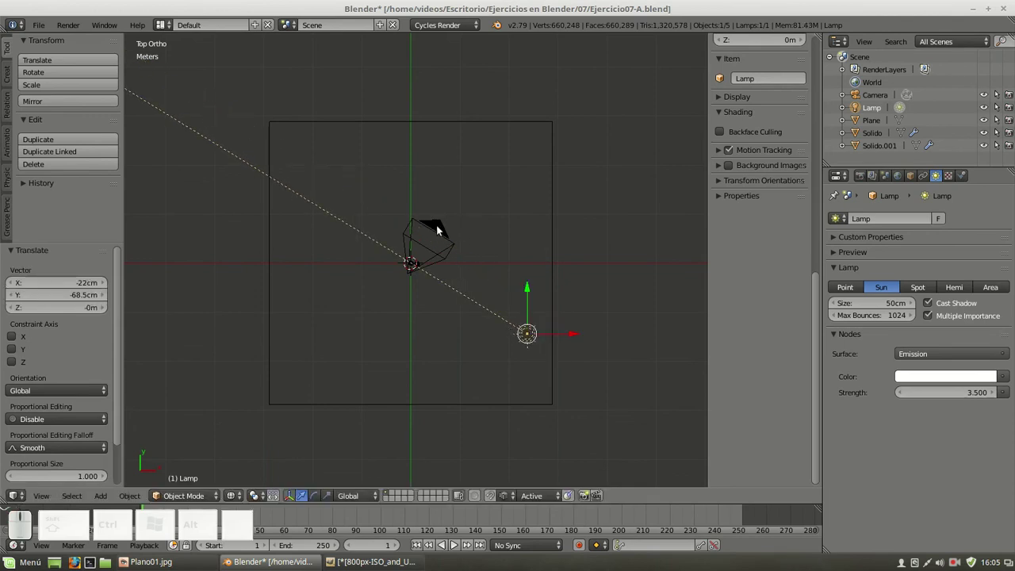
key(r)
click(460, 202)
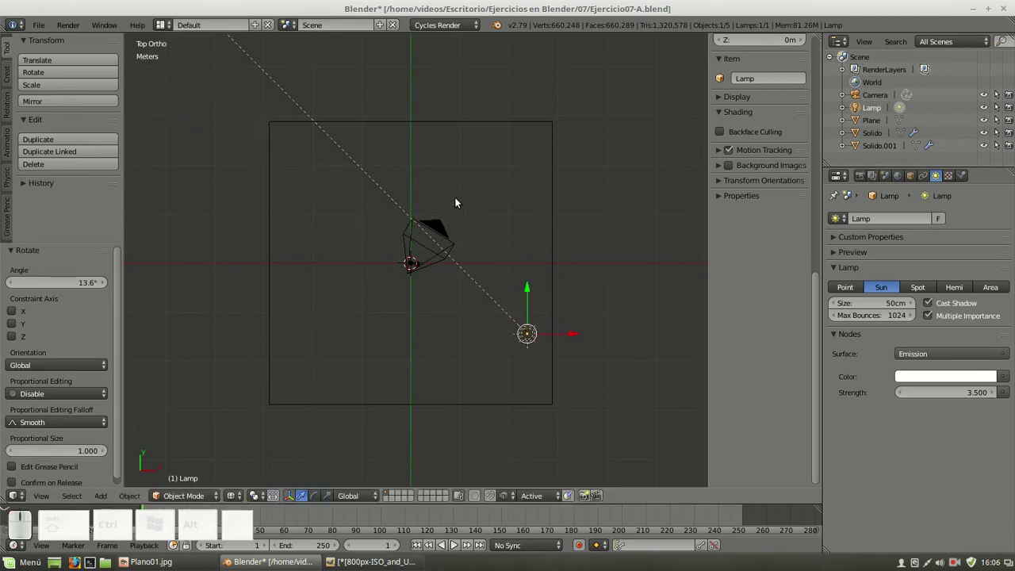
Check the lighting by looking through the lamp, return to top view and select the scene camera
key(ctrl+KP_0)
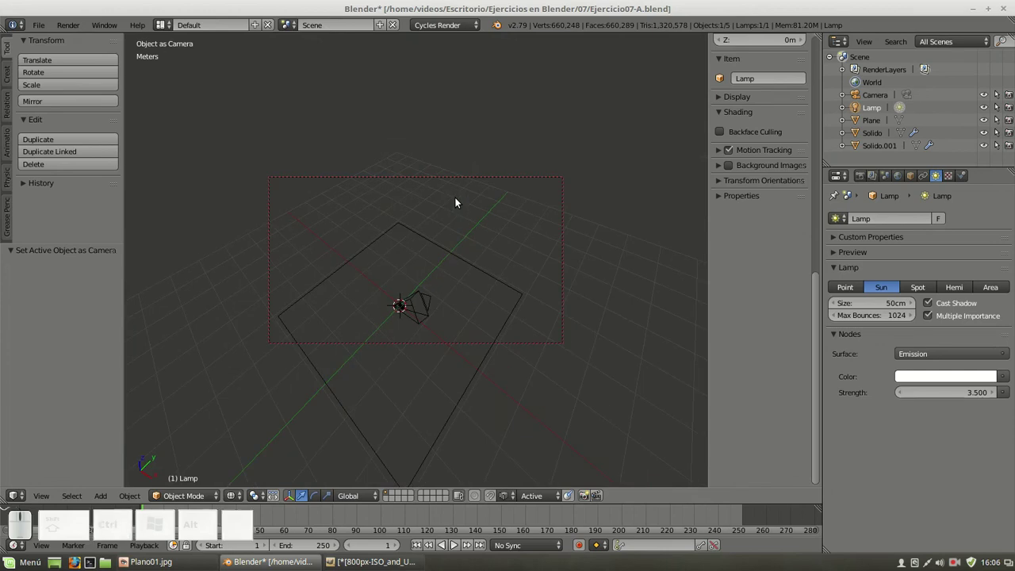
key(KP_7)
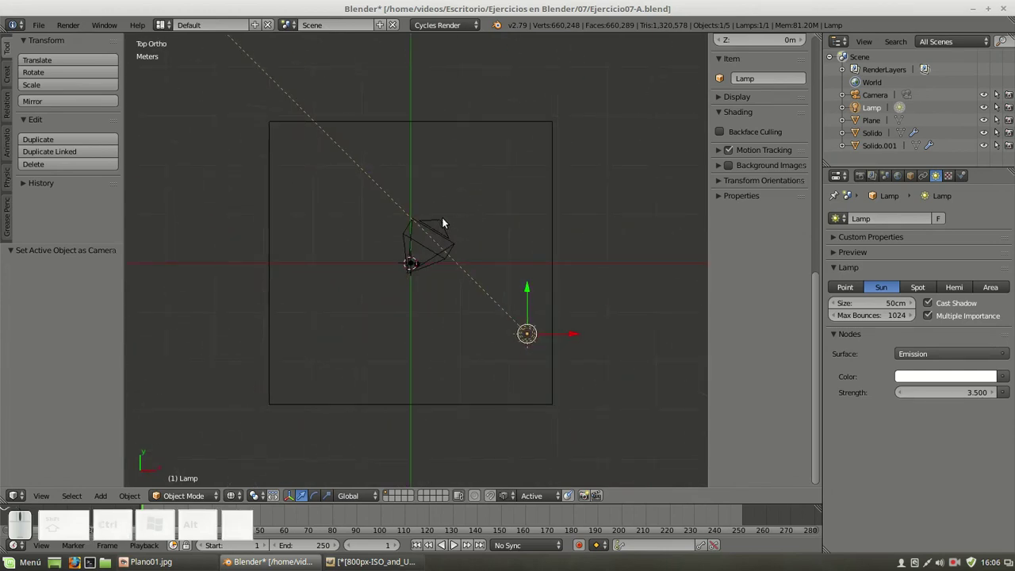
right_click(448, 223)
Change the left casting's albedo to blue and preview it rendered through the camera
key(ctrl+KP_0)
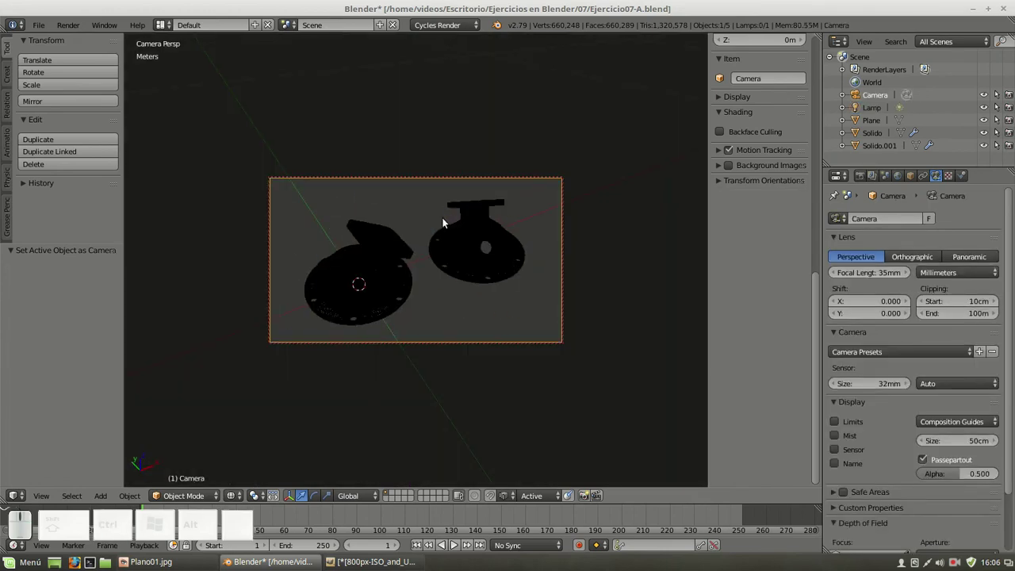
key(shift+z)
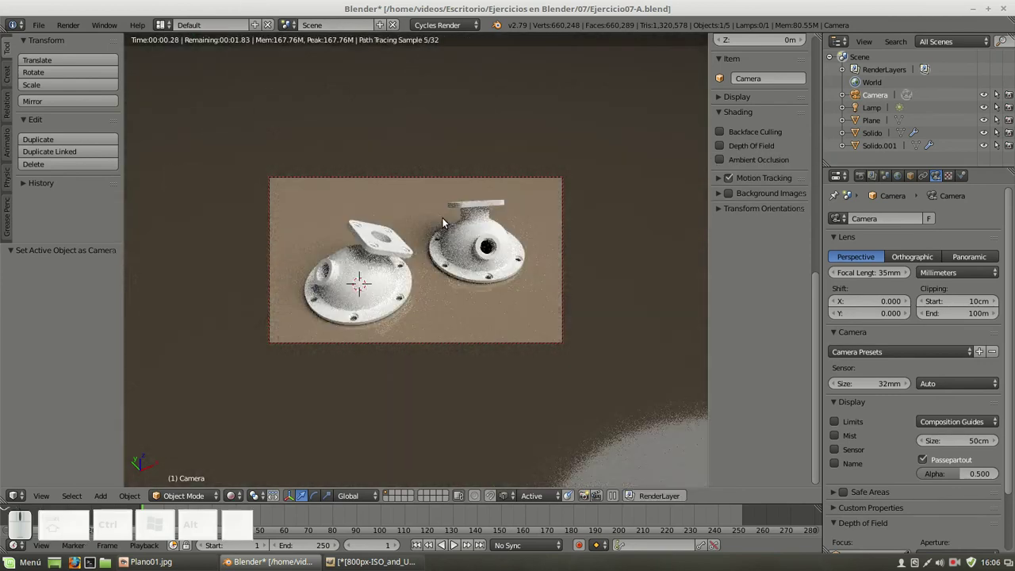
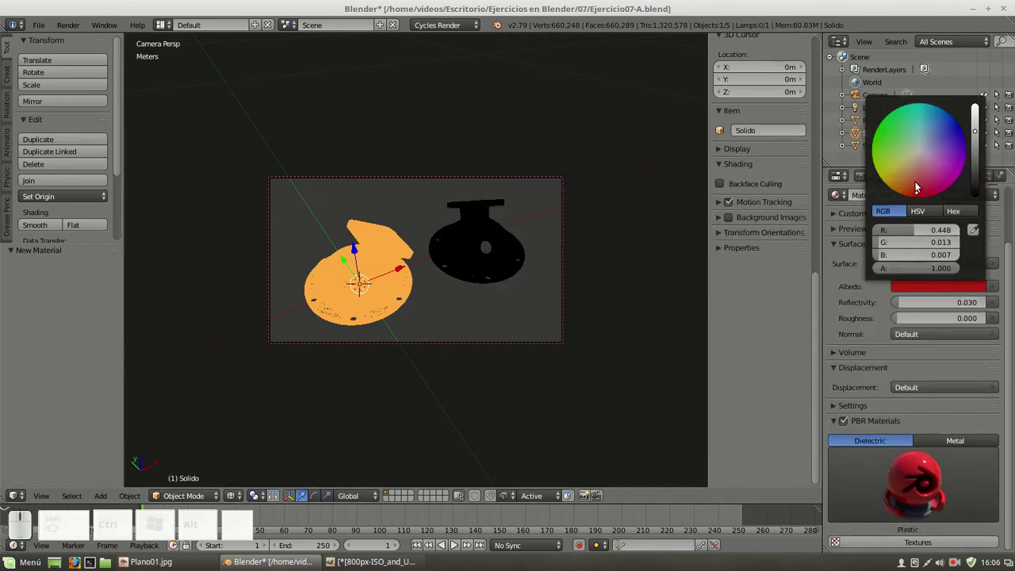
drag(921, 185, 700, 206)
key(shift+z)
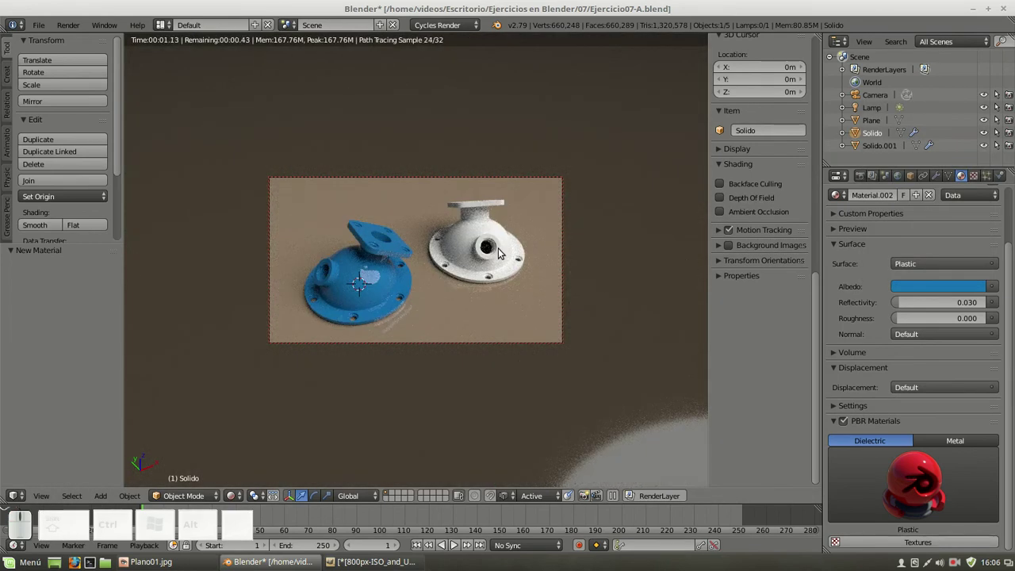
key(shift+z)
Give Solido.001 a new material with the red Plastic PBR preset and start the rendered preview
right_click(515, 261)
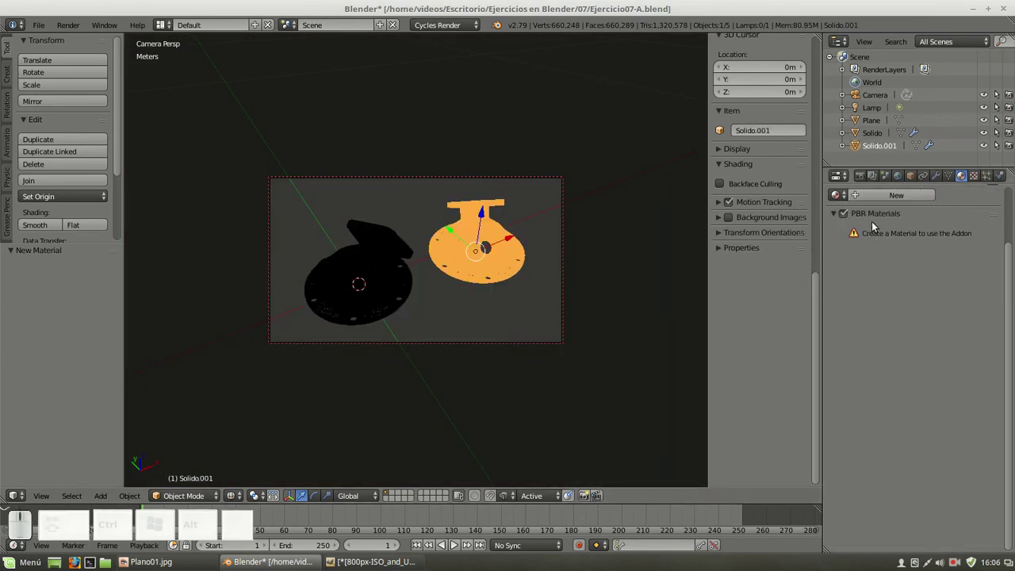
click(887, 201)
click(931, 468)
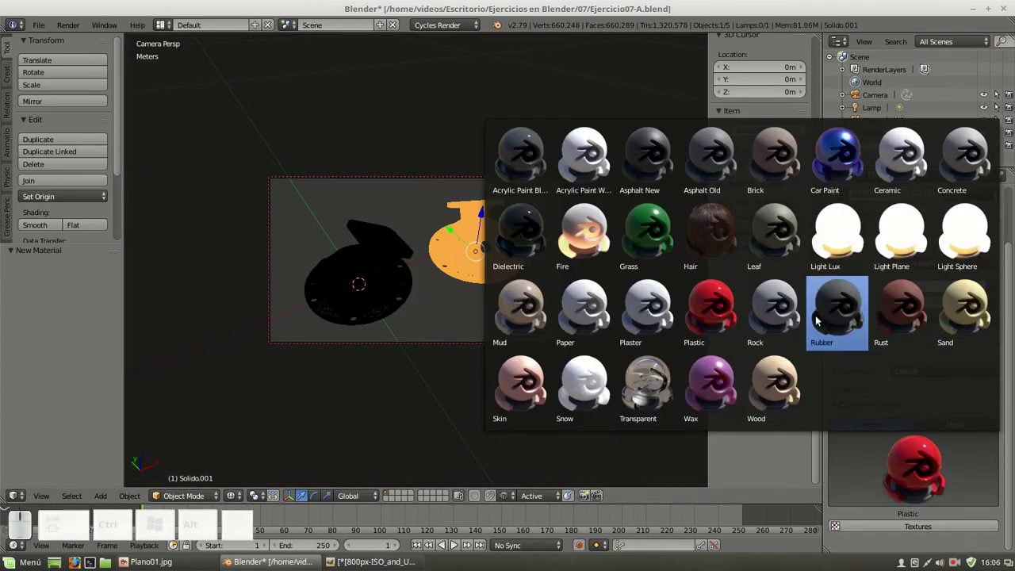
click(731, 309)
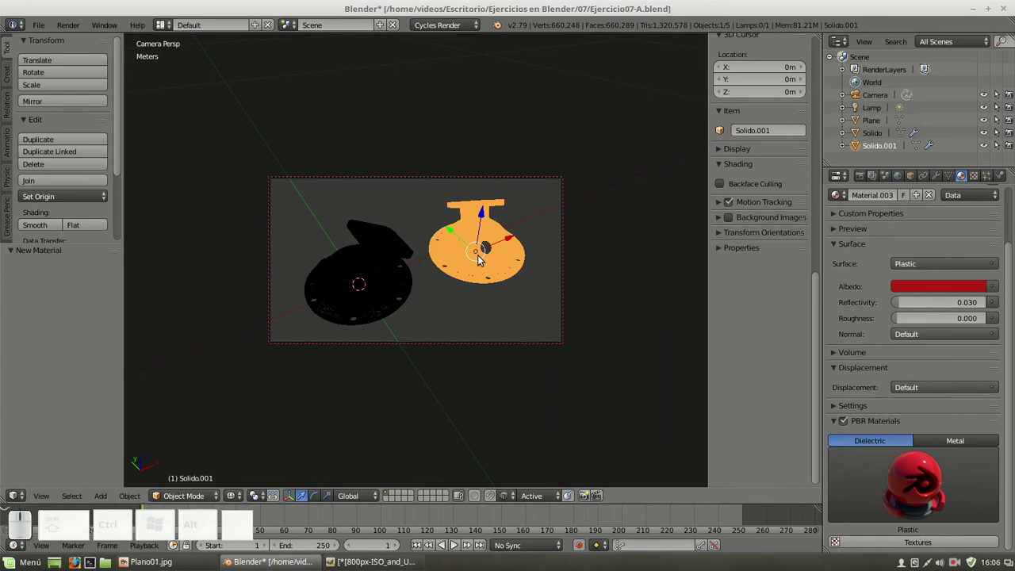
key(shift+z)
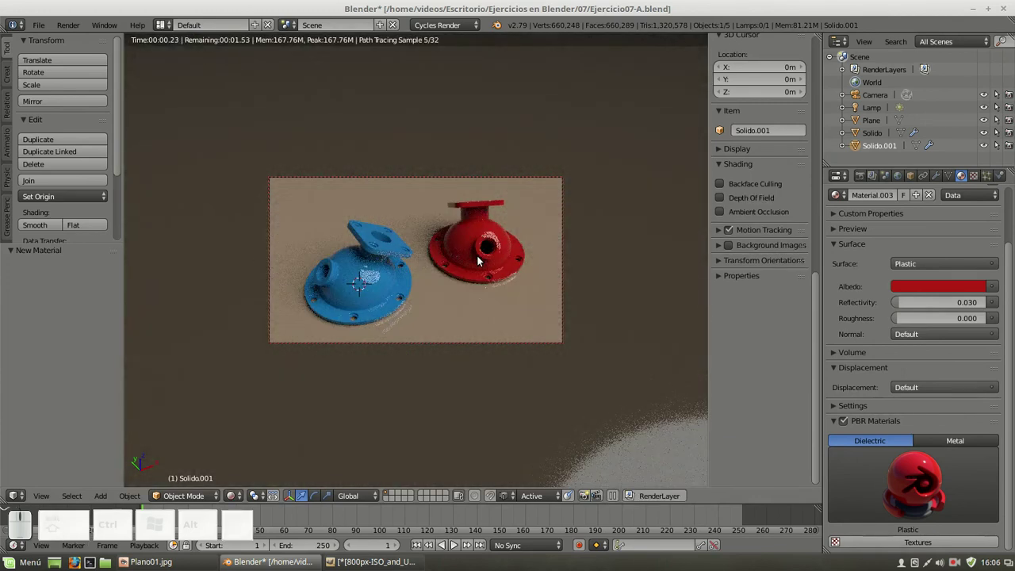